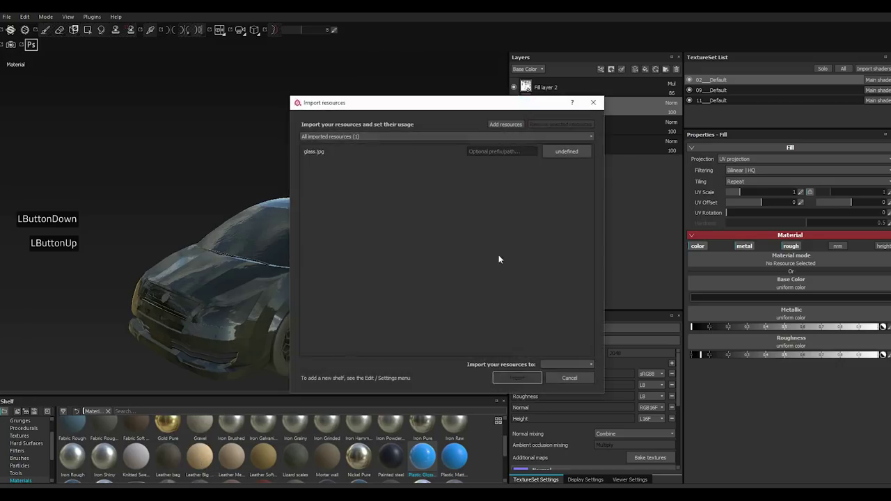
# Import glass.jpg as a texture resource into the current project.
pyautogui.doubleClick(580, 153)
pyautogui.click(592, 183)
pyautogui.click(570, 366)
pyautogui.click(566, 388)
pyautogui.click(534, 385)
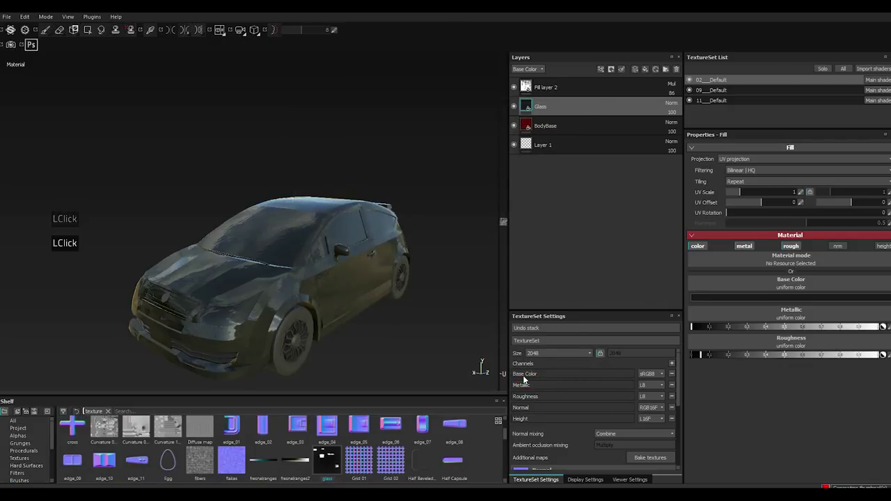
# Mask the Glass layer with a black mask filled by the glass texture.
pyautogui.rightClick(549, 106)
pyautogui.click(577, 124)
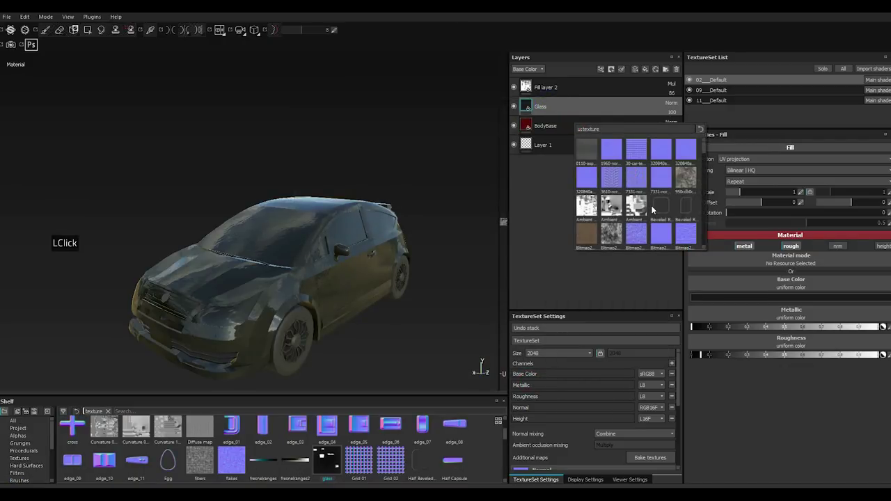
pyautogui.click(702, 154)
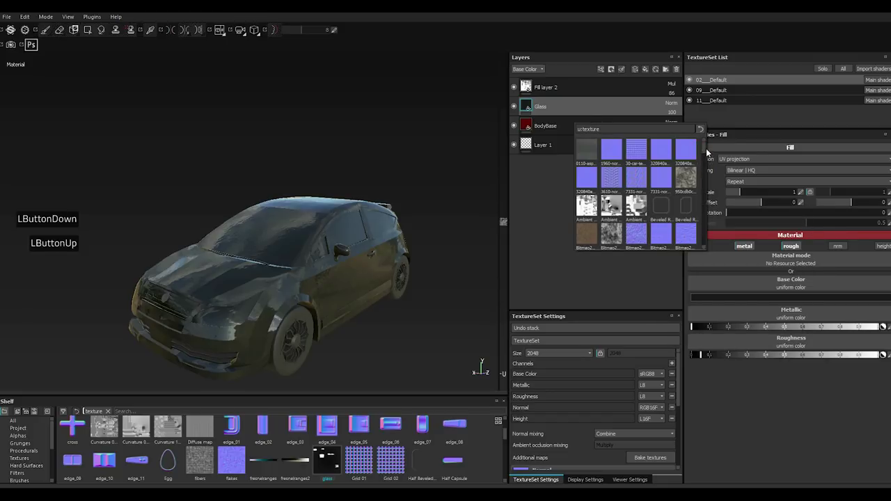
pyautogui.click(707, 151)
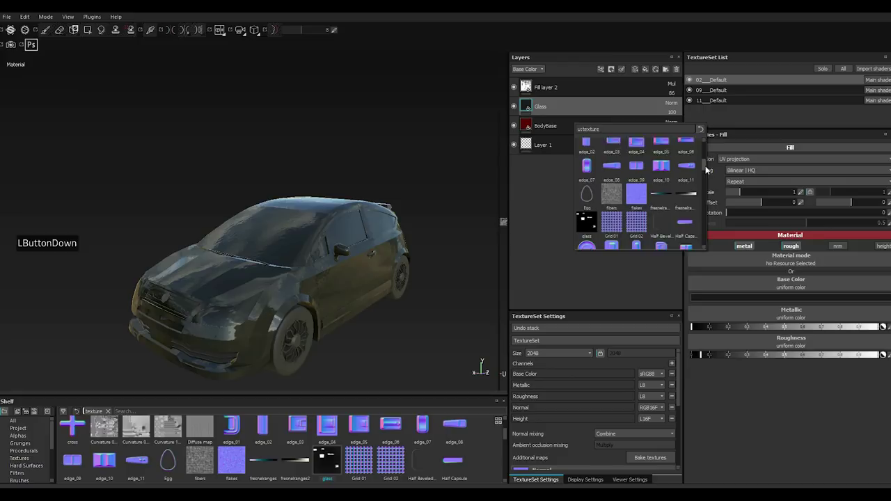
pyautogui.click(711, 170)
pyautogui.doubleClick(587, 220)
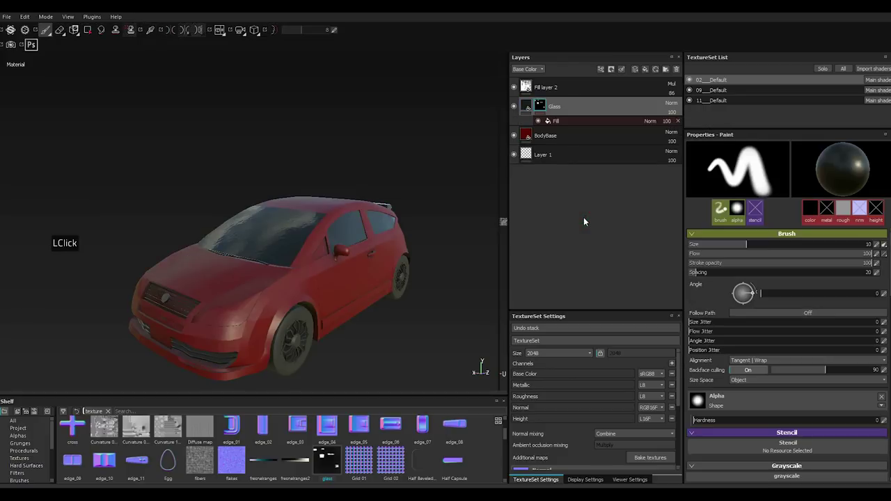
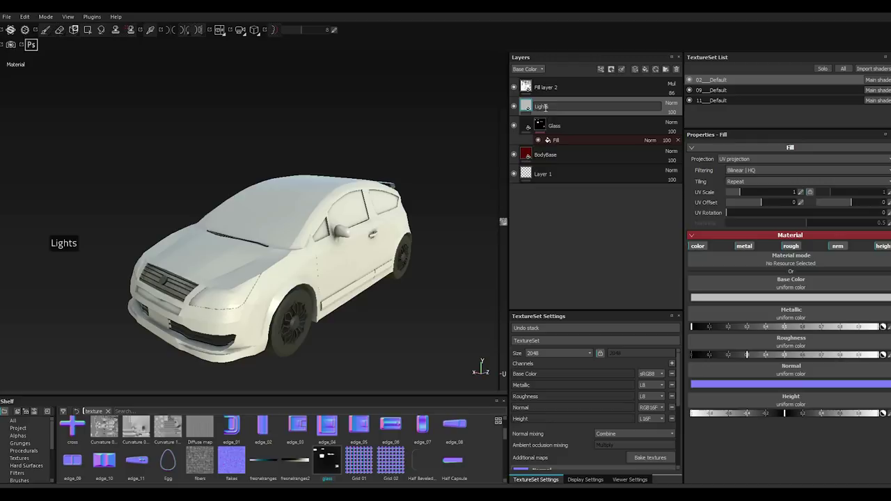
# Name the new fill layer Lights and darken its glossy plastic base colour to near black.
pyautogui.press('Return')
pyautogui.press('Return')
pyautogui.press('Return')
pyautogui.press('Return')
pyautogui.rightClick(548, 111)
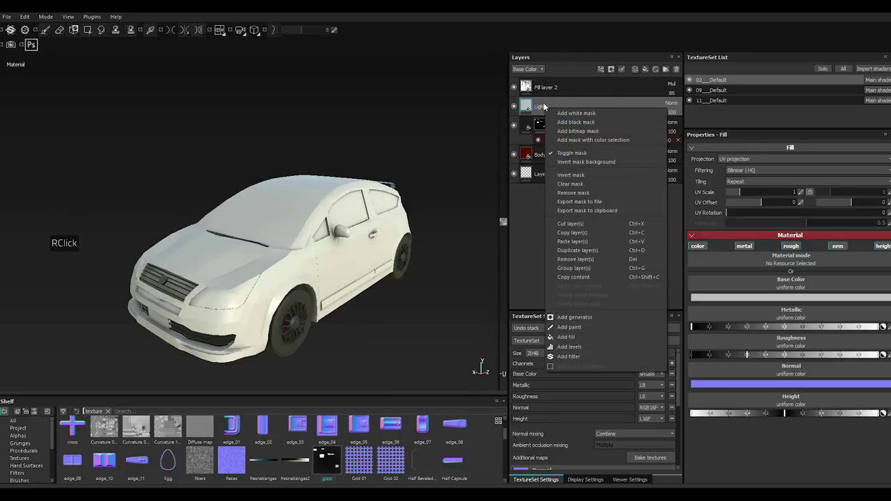
pyautogui.click(545, 106)
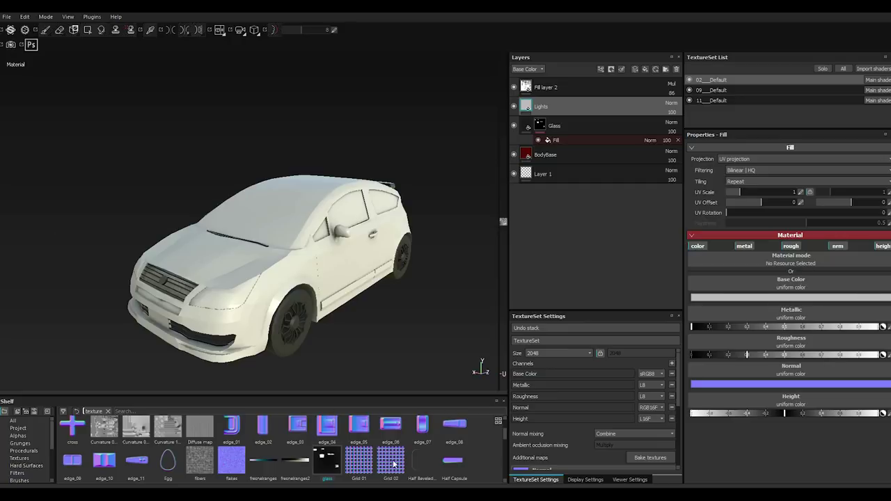
pyautogui.scroll(-3)
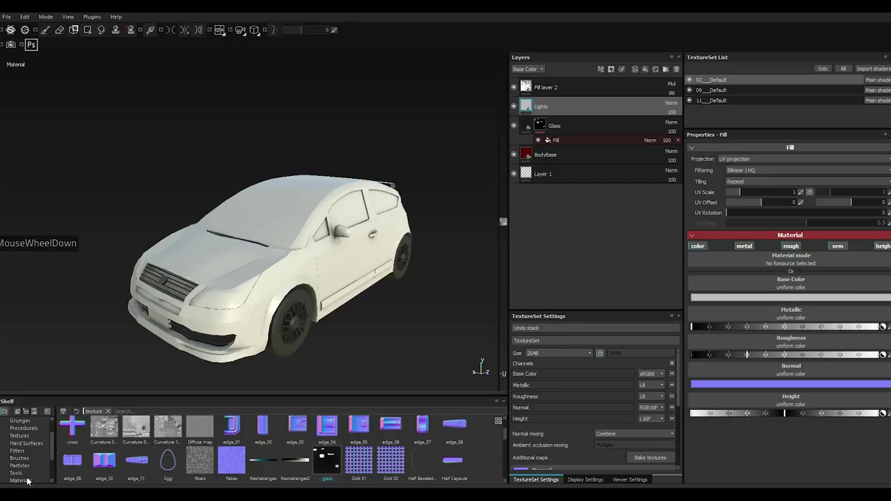
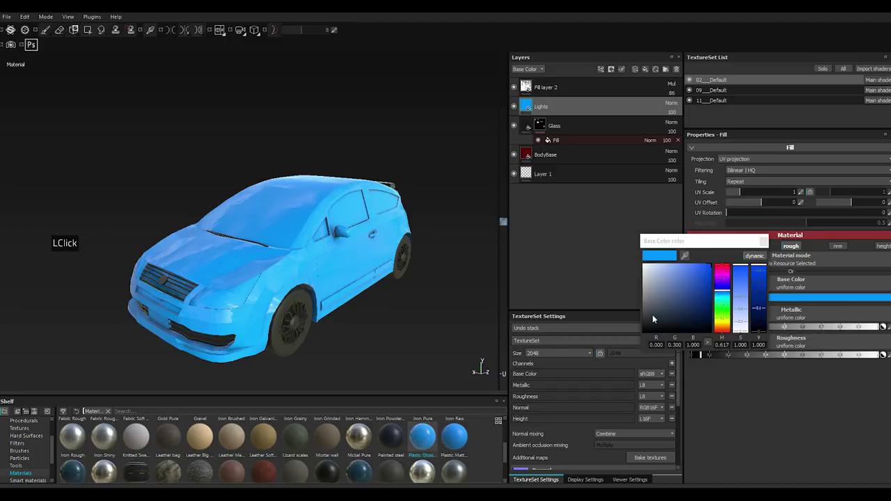
pyautogui.doubleClick(645, 318)
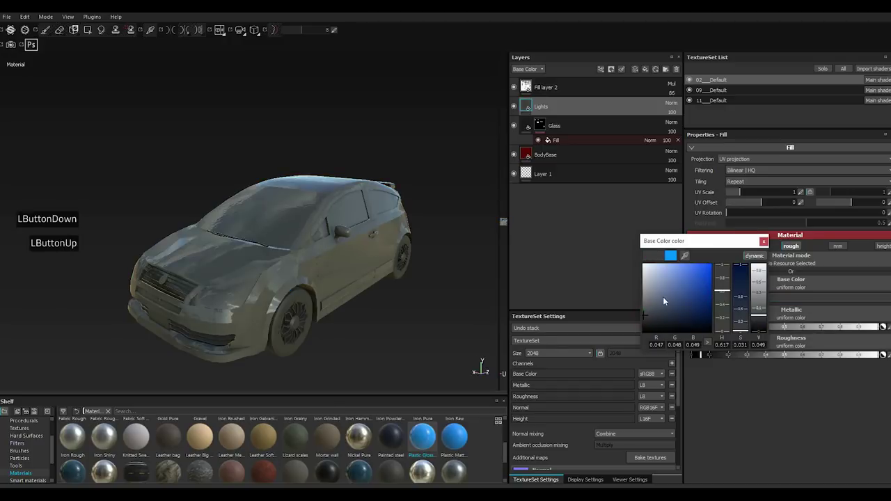
pyautogui.click(767, 246)
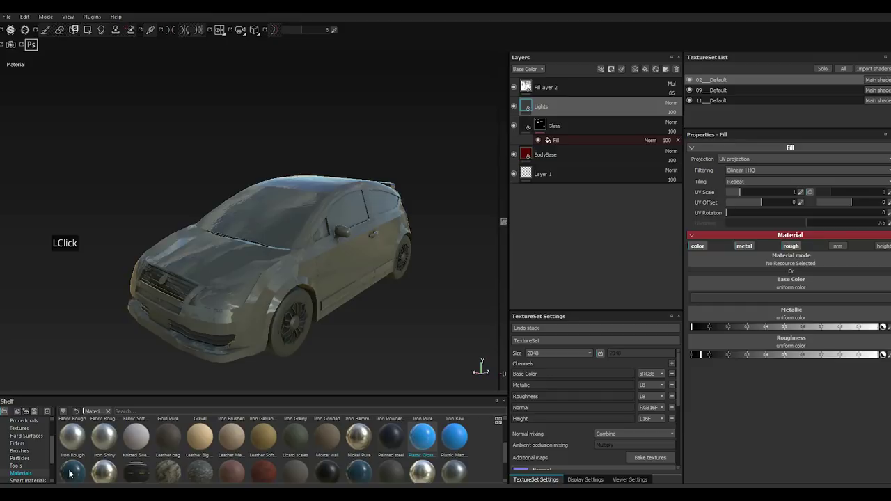
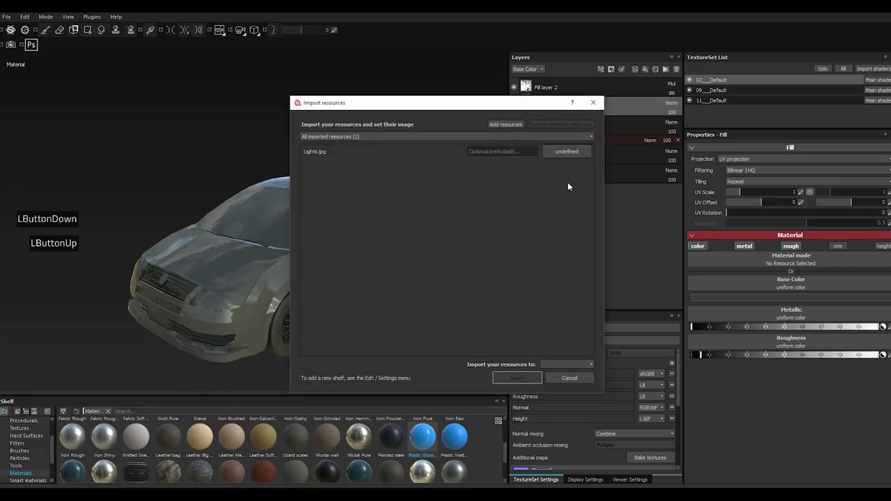
# Import Lights.jpg as a texture resource into the current project.
pyautogui.click(571, 151)
pyautogui.click(590, 187)
pyautogui.click(572, 365)
pyautogui.click(557, 389)
pyautogui.click(520, 380)
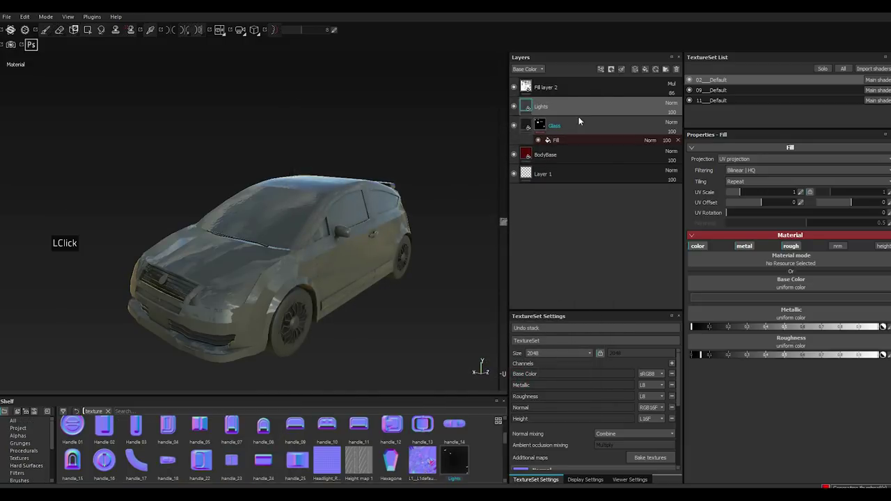
# Mask the Lights layer with a black mask filled by the Lights texture.
pyautogui.rightClick(553, 111)
pyautogui.click(585, 135)
pyautogui.click(587, 134)
pyautogui.click(715, 165)
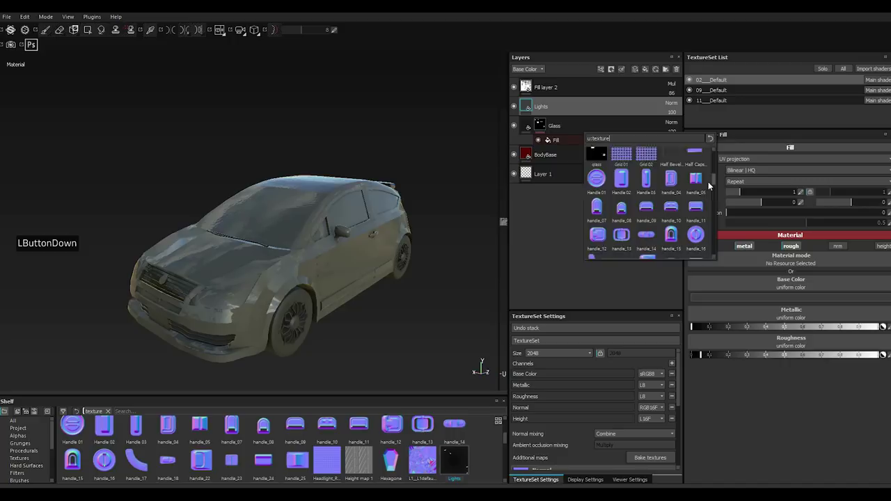
pyautogui.click(711, 192)
pyautogui.doubleClick(711, 192)
pyautogui.click(600, 190)
pyautogui.click(600, 190)
pyautogui.doubleClick(600, 190)
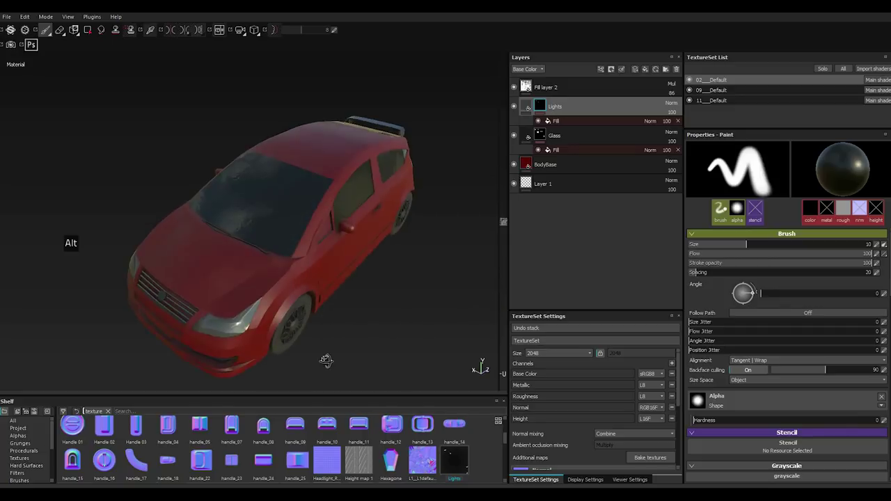
# Fine-tune the dark lights colour, then switch to the wheels' 11__Default texture set.
pyautogui.scroll(-3)
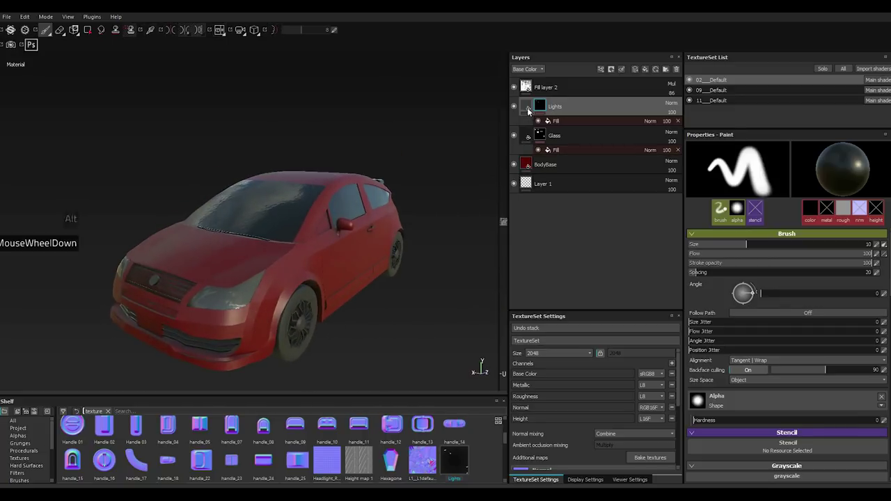
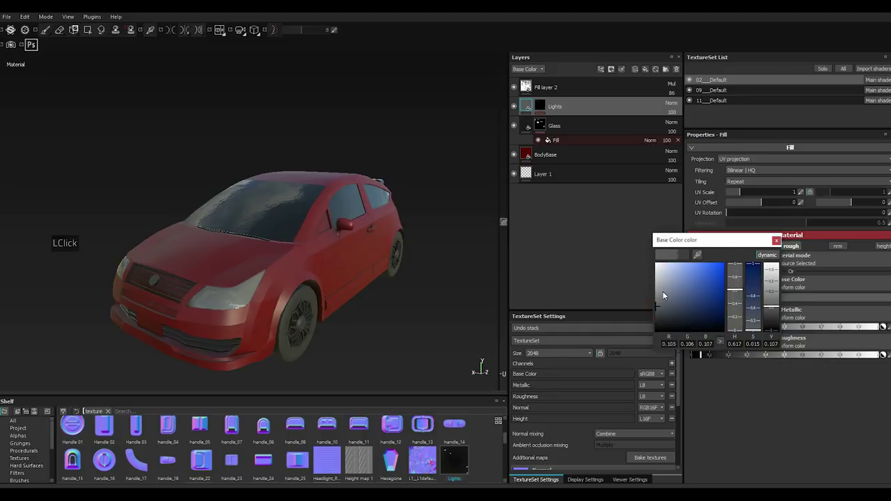
pyautogui.click(663, 295)
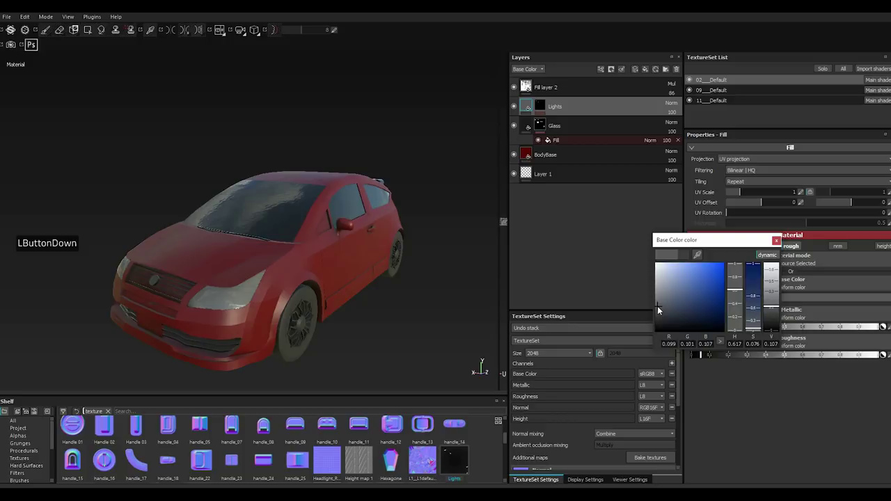
pyautogui.click(656, 322)
pyautogui.click(780, 245)
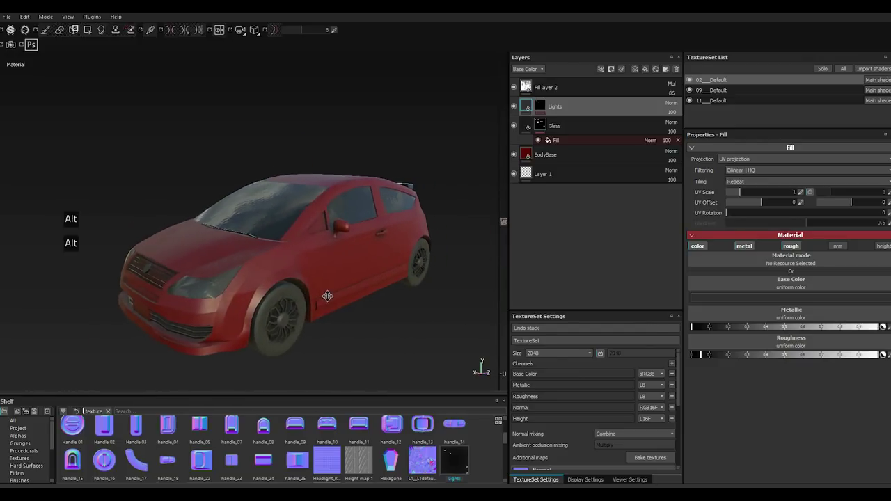
pyautogui.click(729, 101)
pyautogui.click(563, 107)
# Rename the wheel fill layer Rubber and add a new fill layer above it for the rims.
pyautogui.doubleClick(550, 113)
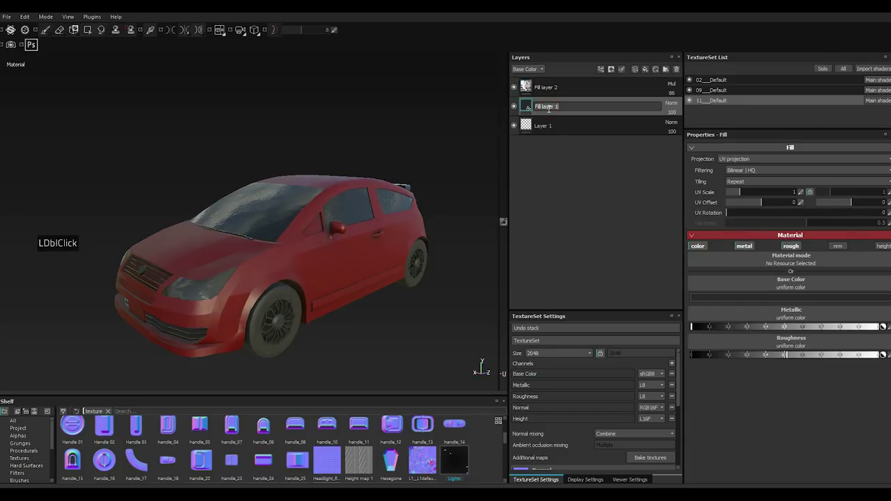
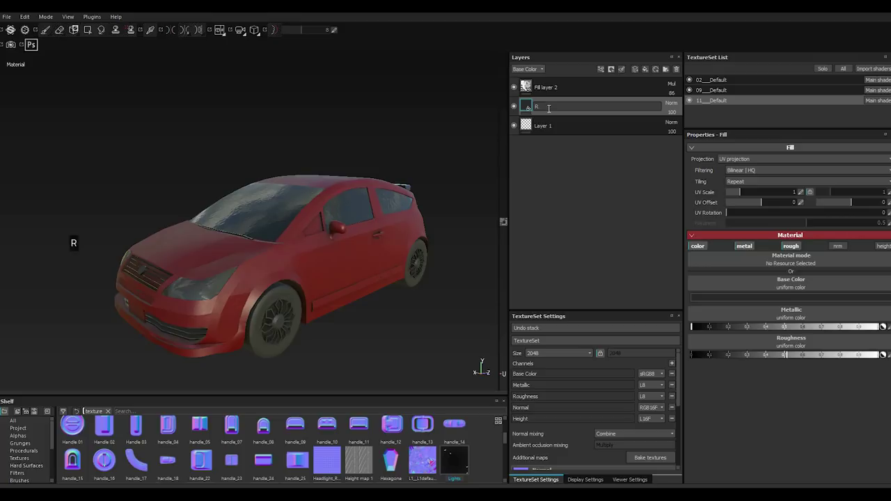
pyautogui.write('bbr')
pyautogui.click(19, 92)
pyautogui.click(650, 74)
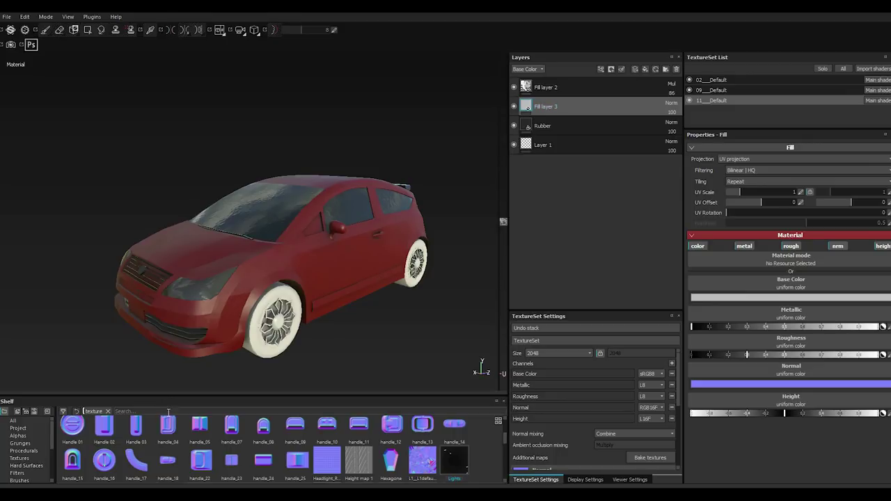
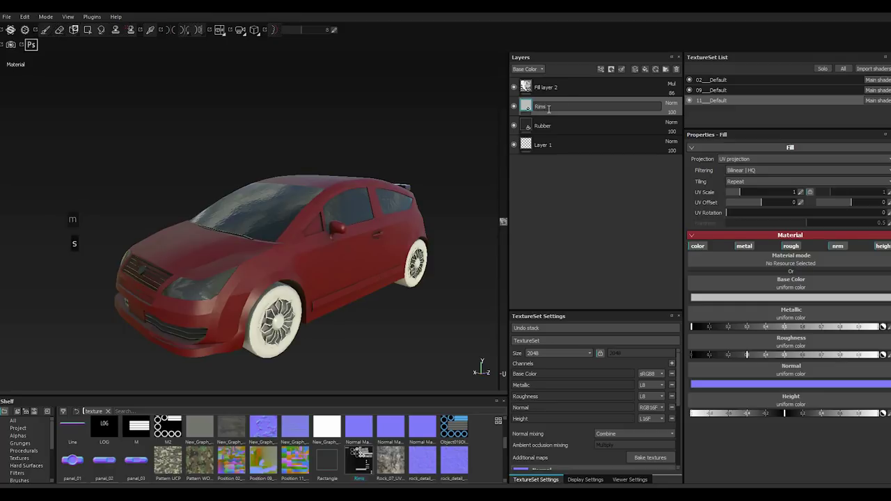
# Name the new layer Rims and give it a black mask.
pyautogui.press('Return')
pyautogui.press('Return')
pyautogui.press('Return')
pyautogui.rightClick(550, 112)
pyautogui.rightClick(551, 112)
pyautogui.rightClick(551, 112)
pyautogui.rightClick(551, 113)
pyautogui.rightClick(551, 112)
pyautogui.rightClick(551, 112)
pyautogui.rightClick(550, 112)
pyautogui.rightClick(583, 125)
pyautogui.click(588, 132)
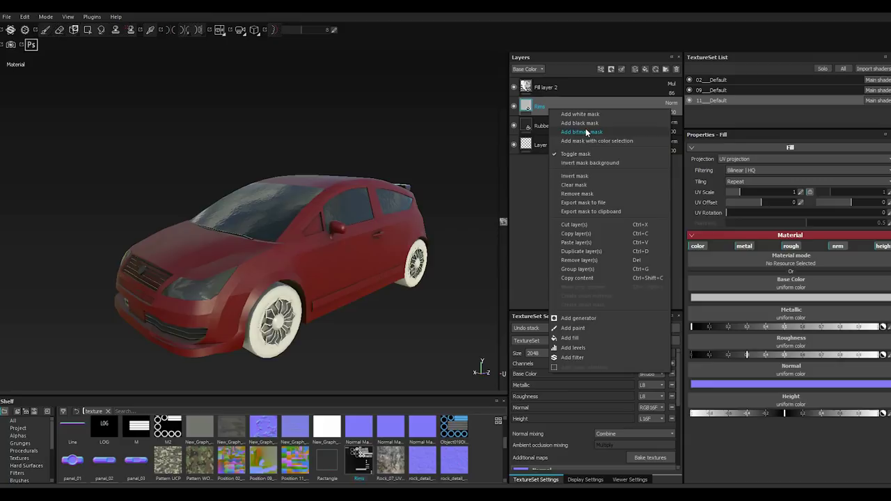
# Fill the Rims mask with the Rims texture so white covers only the wheel rims.
pyautogui.click(720, 161)
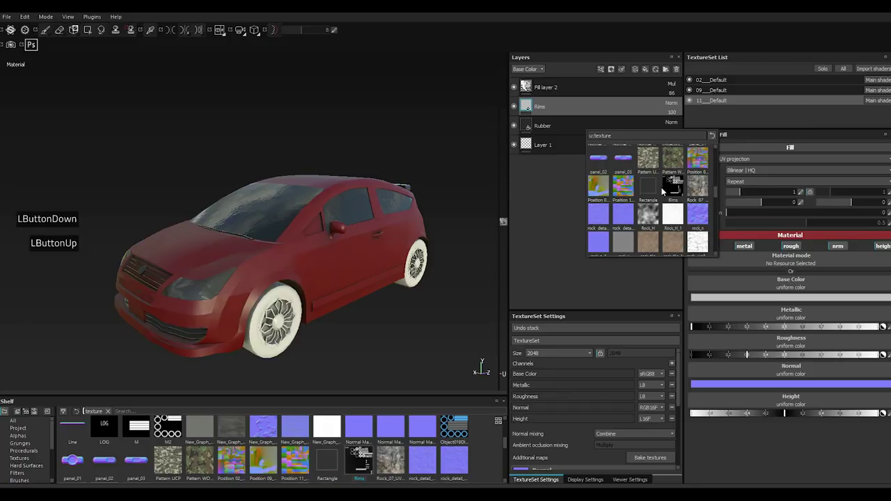
pyautogui.doubleClick(675, 190)
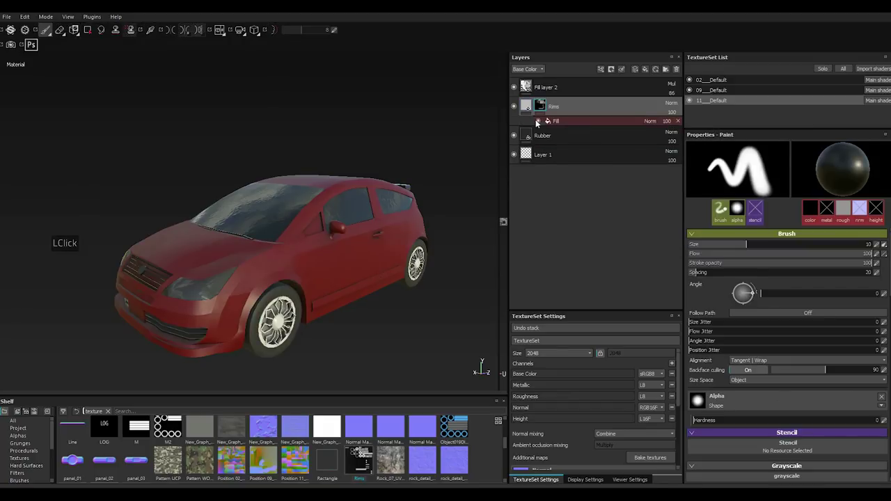
pyautogui.click(531, 108)
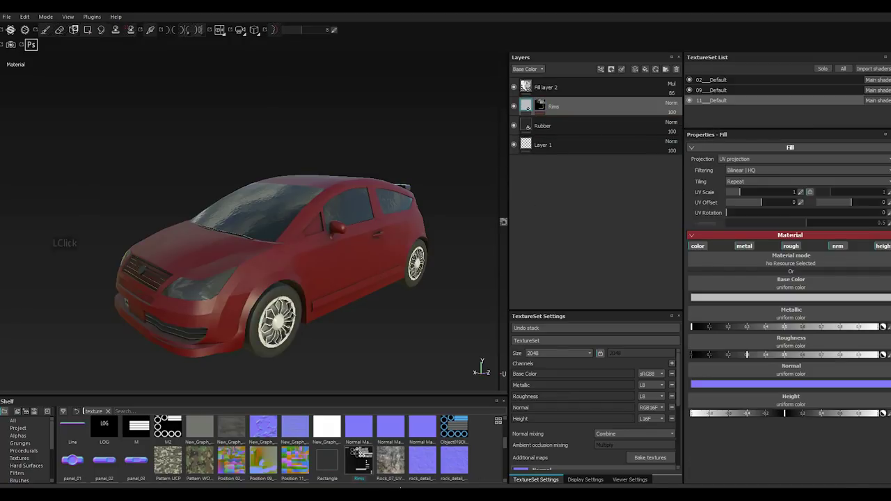
pyautogui.scroll(-3)
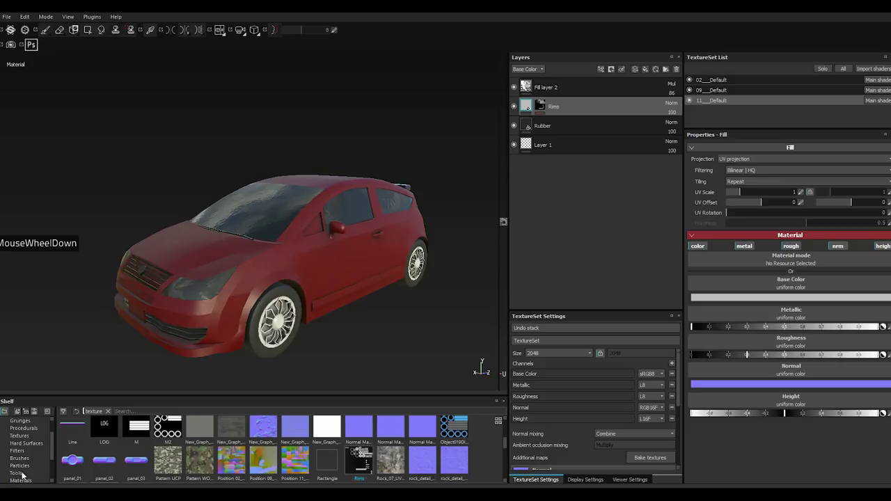
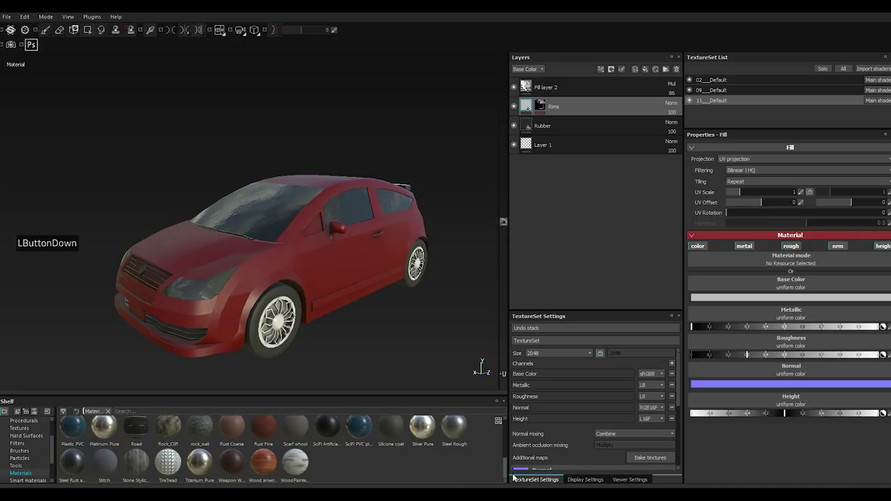
# Apply the Steel Rough material to the Rims fill layer.
pyautogui.doubleClick(512, 475)
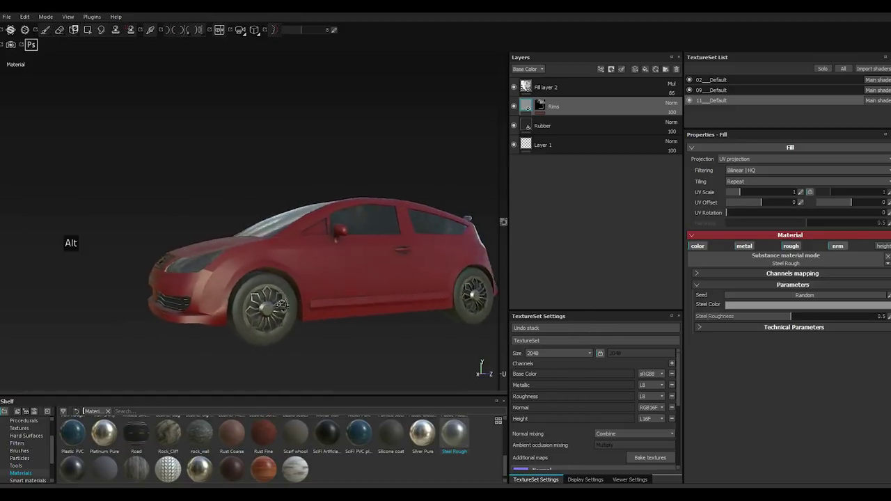
pyautogui.scroll(-3)
pyautogui.scroll(-3)
pyautogui.scroll(3)
pyautogui.scroll(-3)
pyautogui.scroll(3)
pyautogui.scroll(-3)
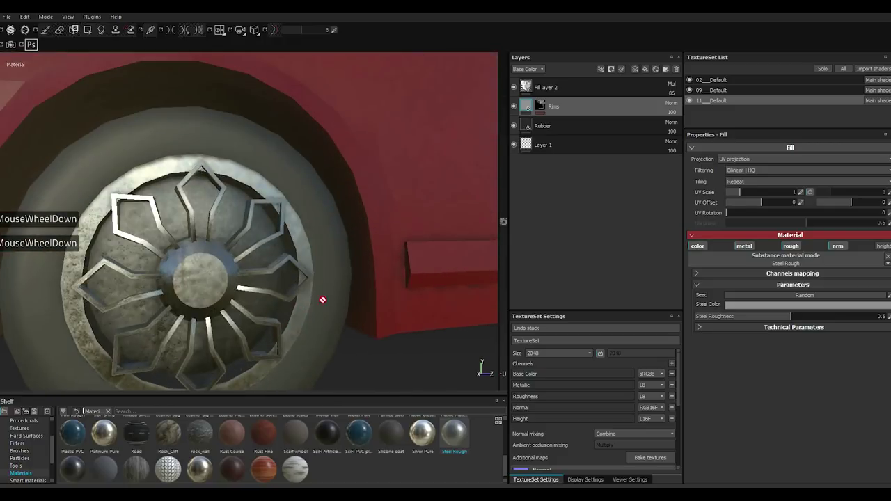
# Raise the rims' UV Scale to about 11 for denser tiling, then select the Rubber layer.
pyautogui.click(752, 195)
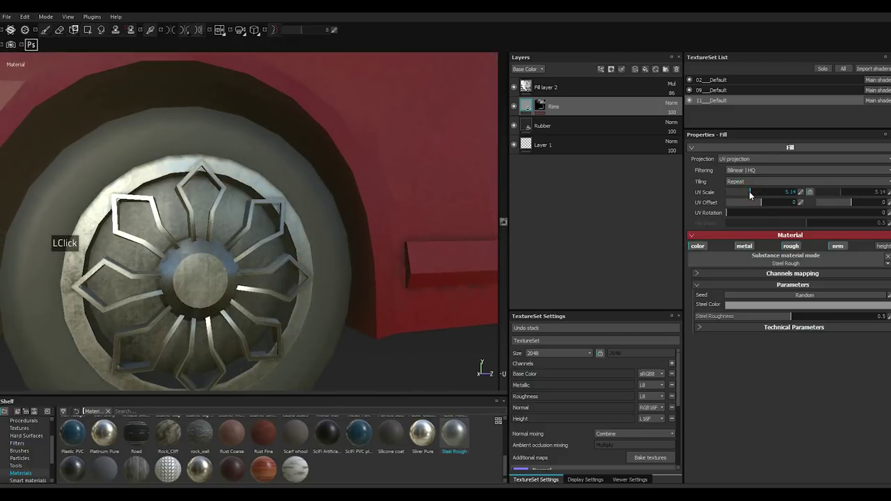
pyautogui.doubleClick(762, 195)
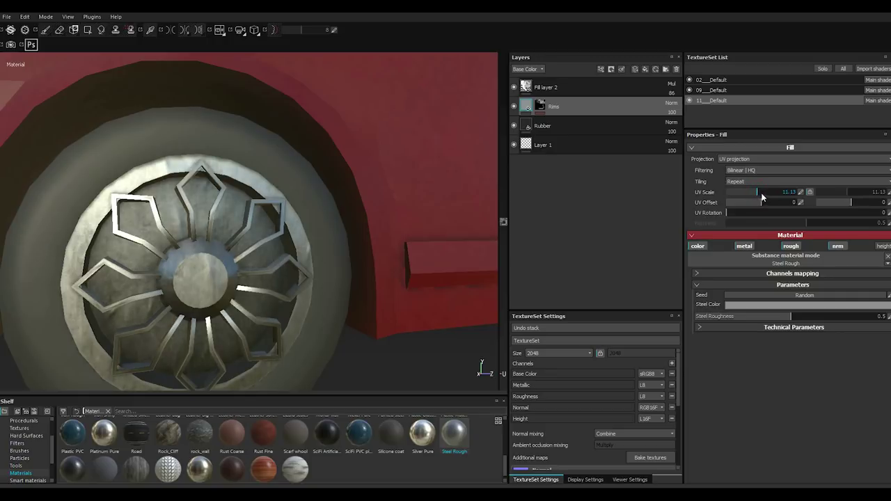
pyautogui.click(758, 195)
pyautogui.click(758, 195)
pyautogui.doubleClick(755, 195)
pyautogui.scroll(3)
pyautogui.scroll(3)
pyautogui.click(566, 131)
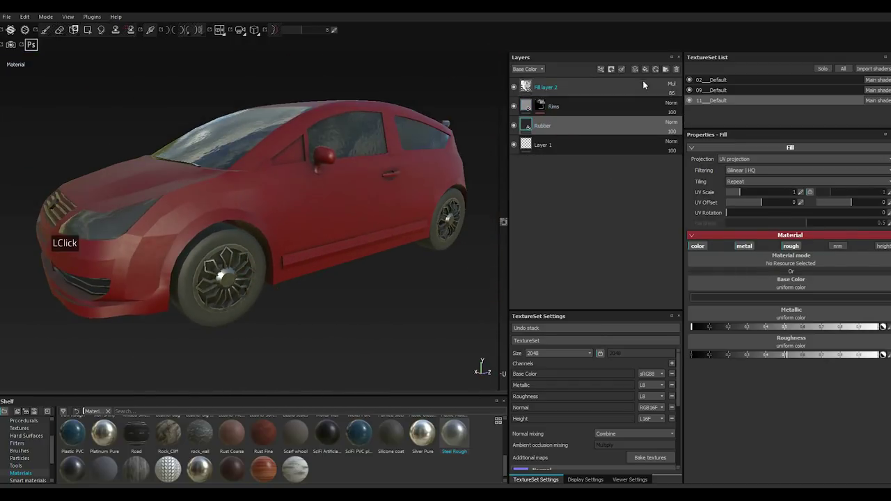
# Search the smart materials for 'rubber' and add Rubber Tire Dirty to the tyres.
pyautogui.click(657, 73)
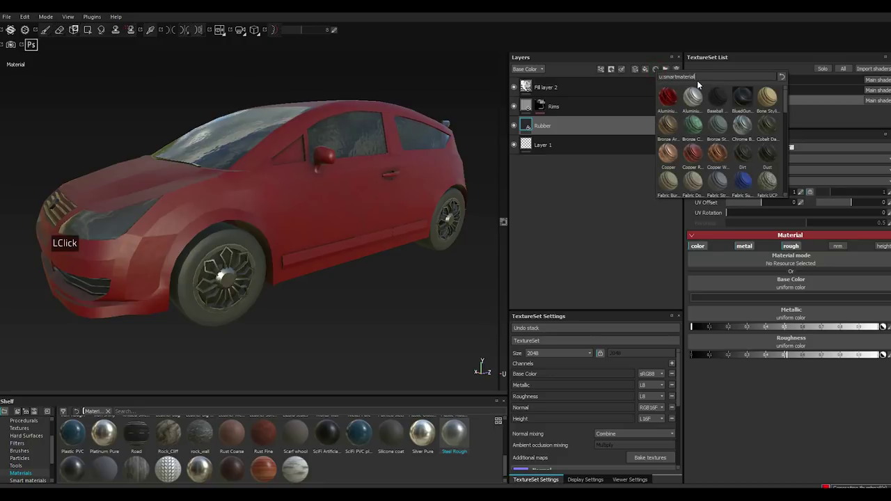
pyautogui.click(704, 78)
pyautogui.click(700, 78)
pyautogui.click(700, 78)
pyautogui.click(700, 78)
pyautogui.doubleClick(700, 78)
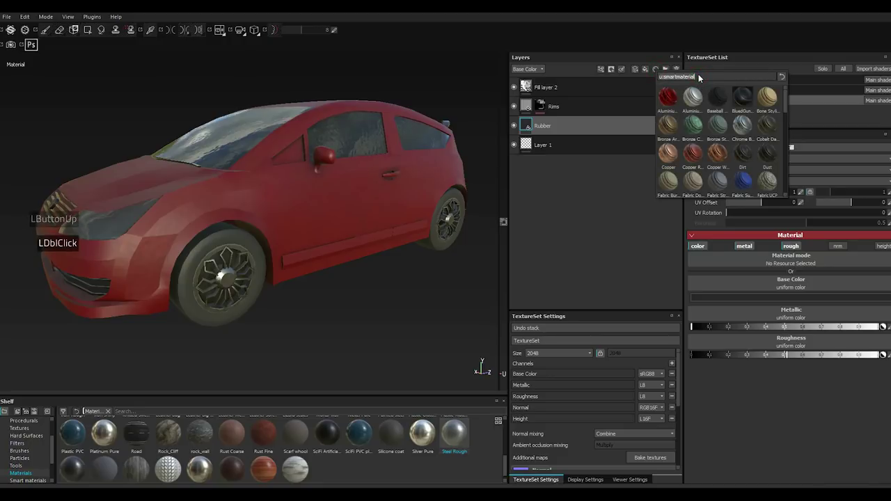
pyautogui.write('rubbeer')
pyautogui.write('rubber')
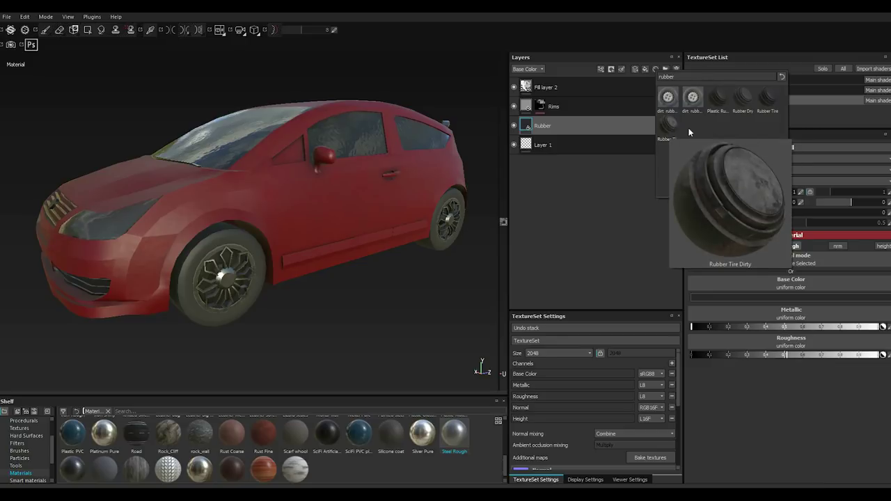
pyautogui.click(765, 108)
pyautogui.click(766, 107)
pyautogui.doubleClick(764, 107)
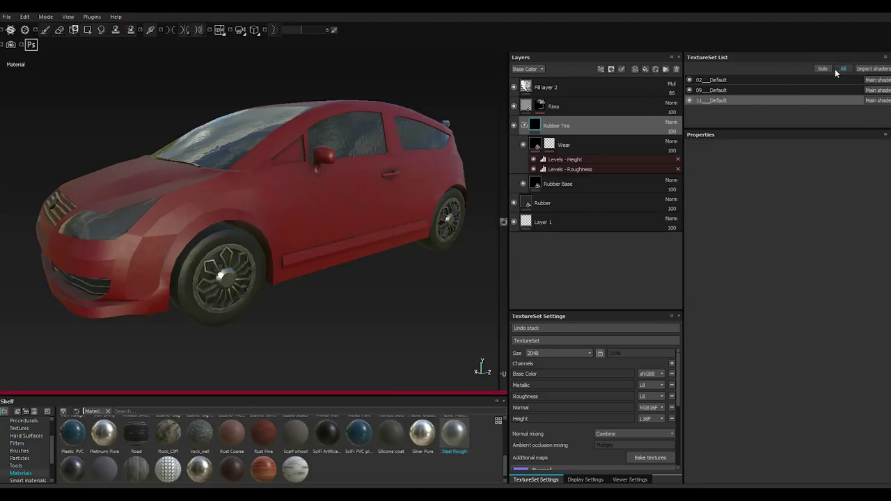
# Solo the wheels' texture set and select the Rubber Base layer.
pyautogui.click(827, 70)
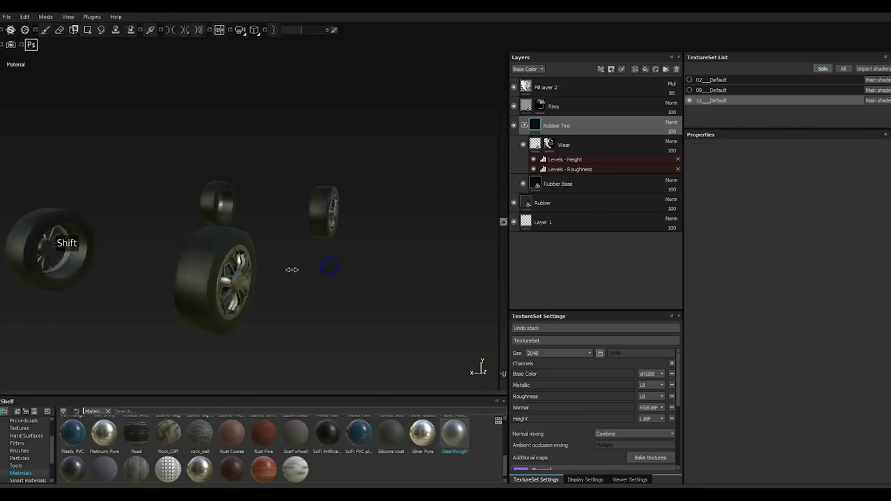
pyautogui.scroll(-3)
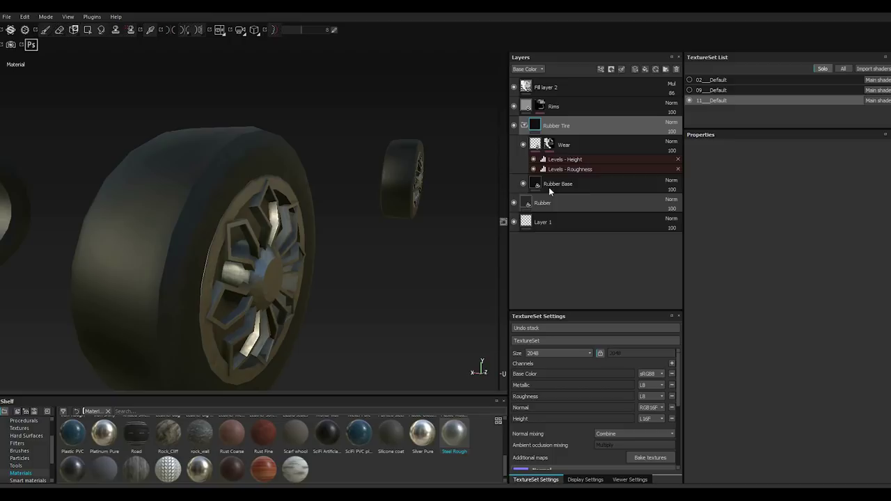
pyautogui.click(538, 184)
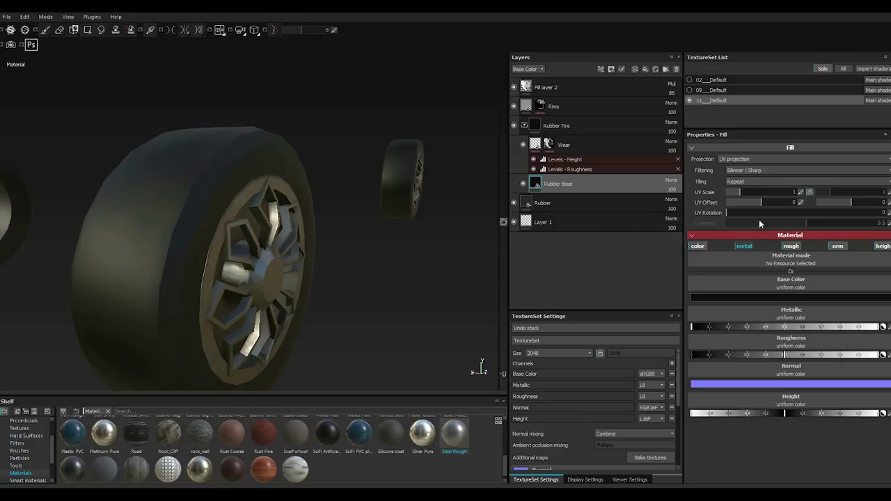
# Set the Rubber Base UV Scale to 3.31, hiding the rims to inspect the wrinkled tyres.
pyautogui.click(749, 194)
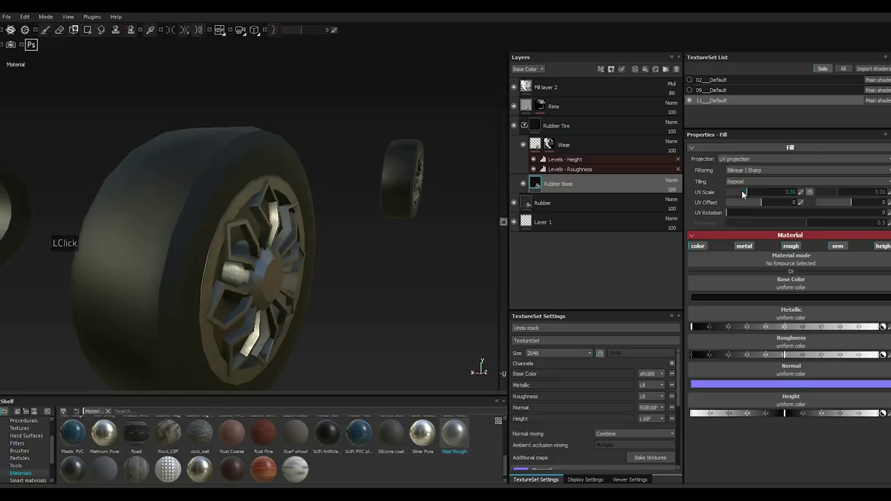
pyautogui.doubleClick(519, 110)
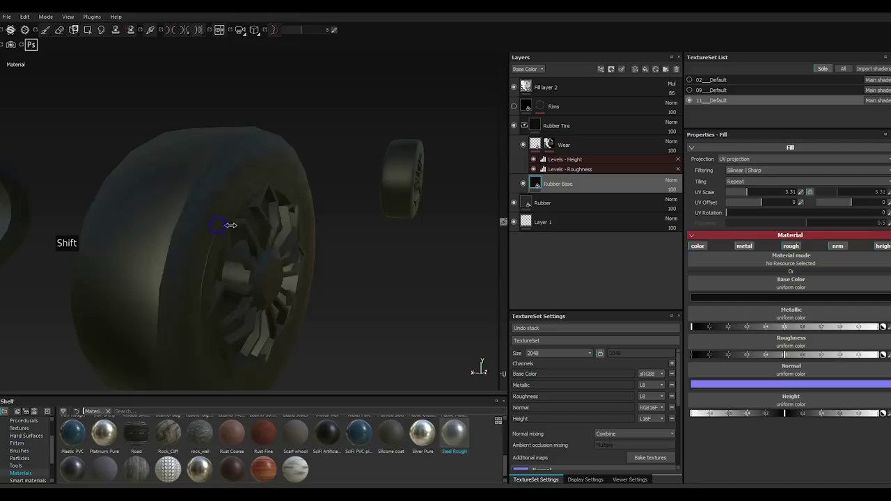
pyautogui.scroll(-3)
pyautogui.scroll(-3)
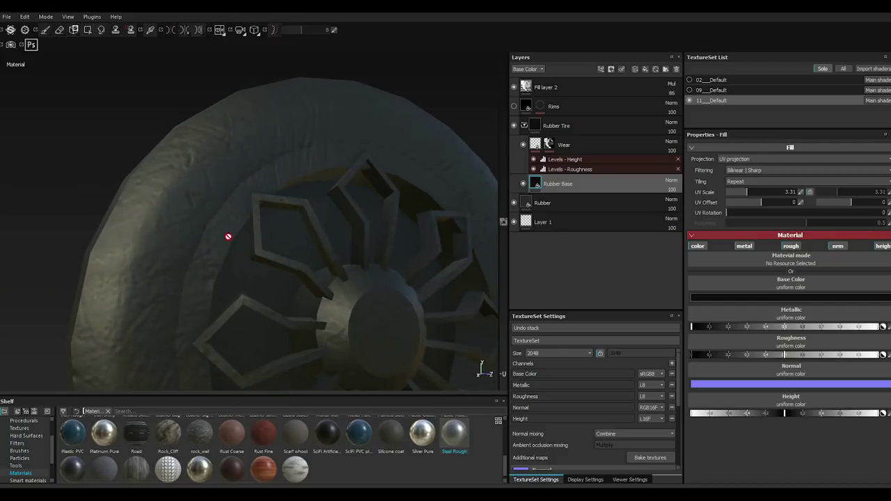
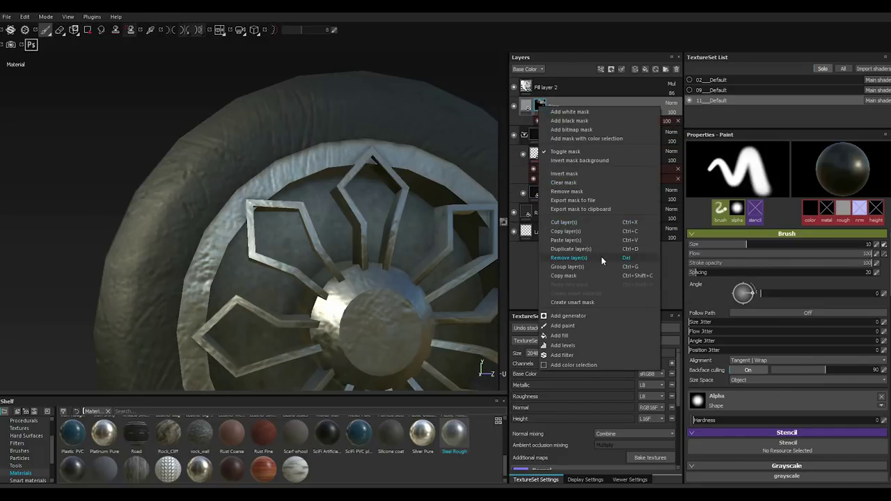
pyautogui.click(572, 280)
# Give the Rubber Tire group a white mask with a fill and a levels adjustment, then open the body's 02_Default set.
pyautogui.click(550, 133)
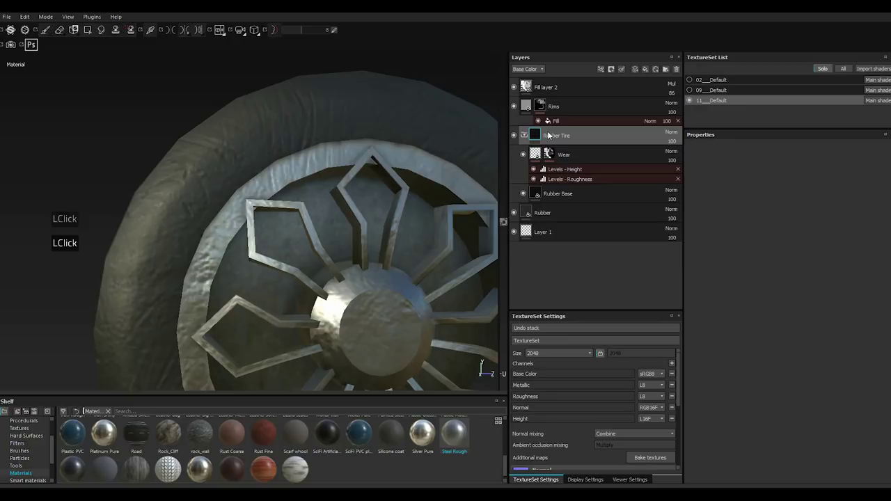
pyautogui.rightClick(551, 135)
pyautogui.rightClick(552, 134)
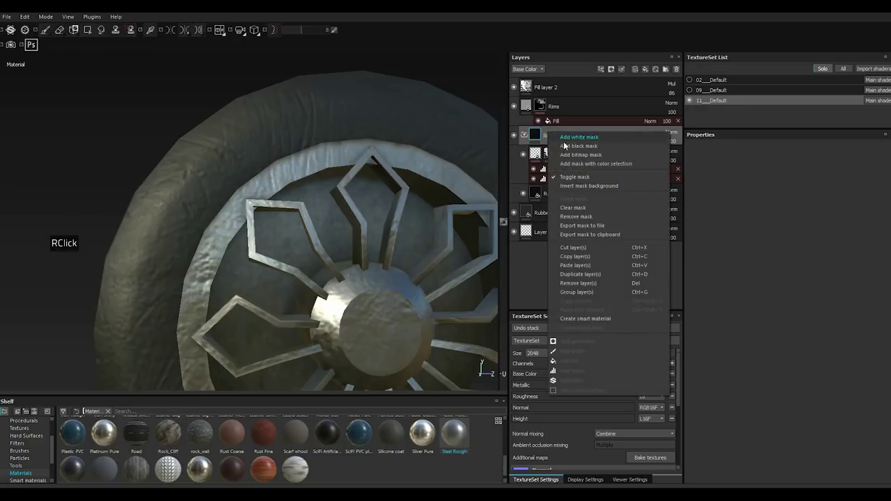
pyautogui.click(572, 147)
pyautogui.rightClick(557, 138)
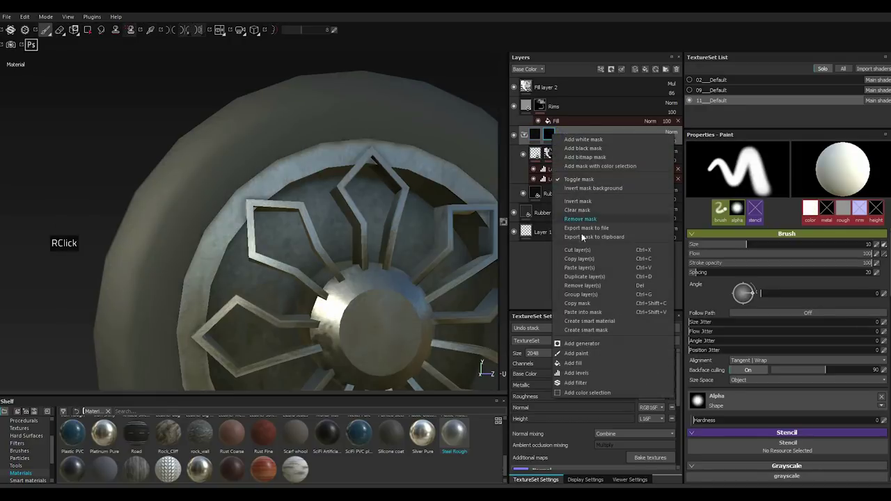
pyautogui.click(593, 315)
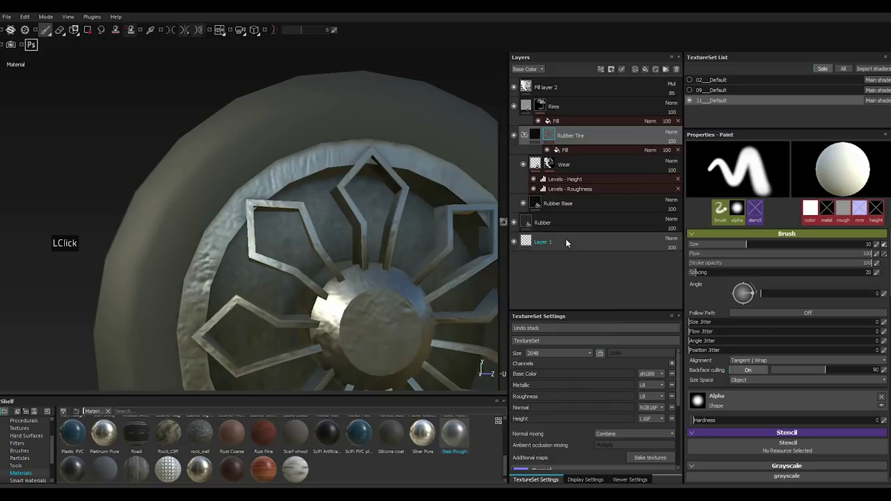
pyautogui.rightClick(550, 138)
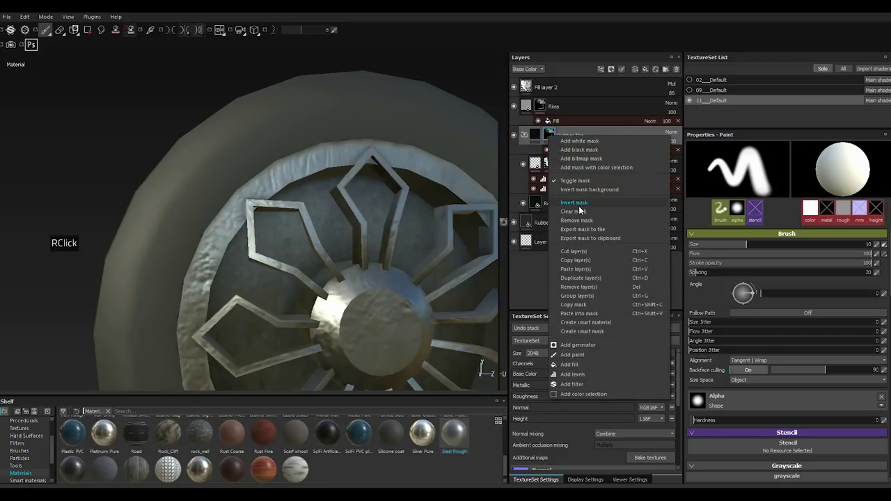
pyautogui.click(578, 207)
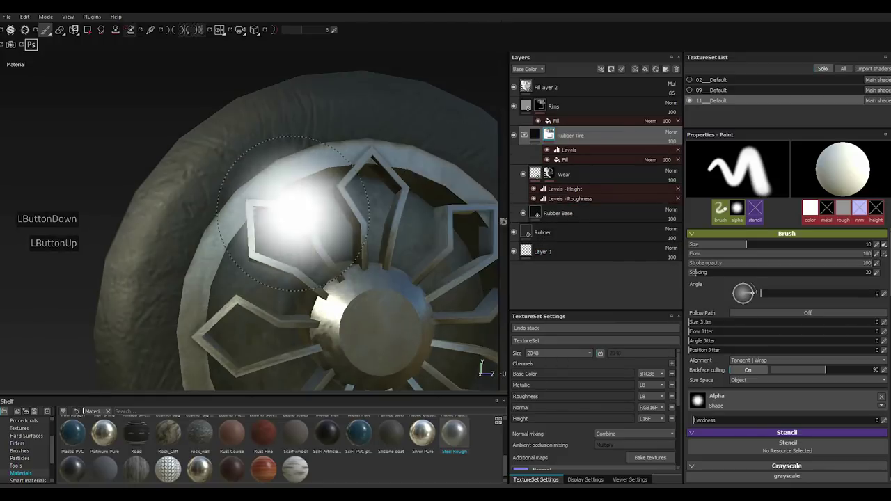
pyautogui.scroll(3)
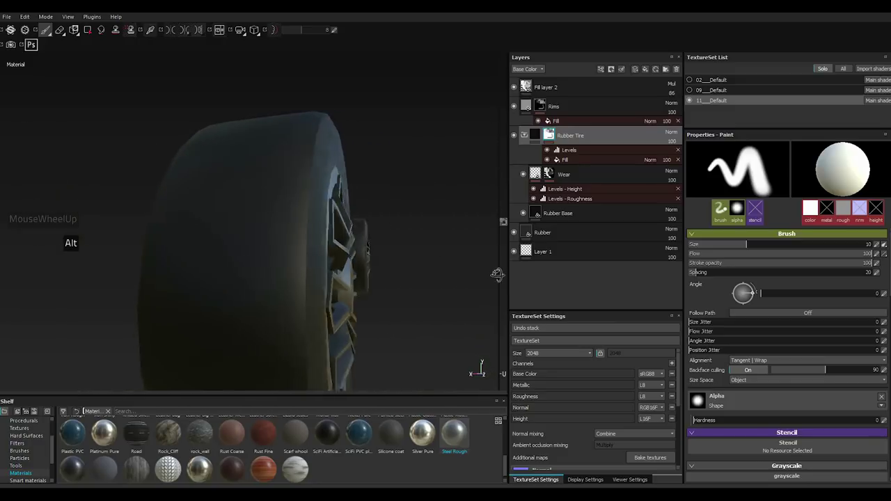
pyautogui.press(',')
# Add a new fill layer above BodyBase to carry the Edges Dusty grime mask.
pyautogui.click(547, 156)
pyautogui.click(649, 73)
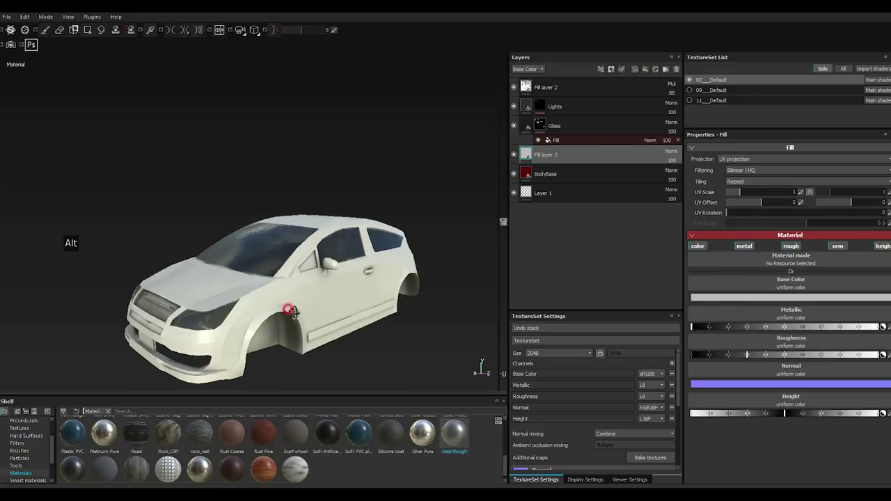
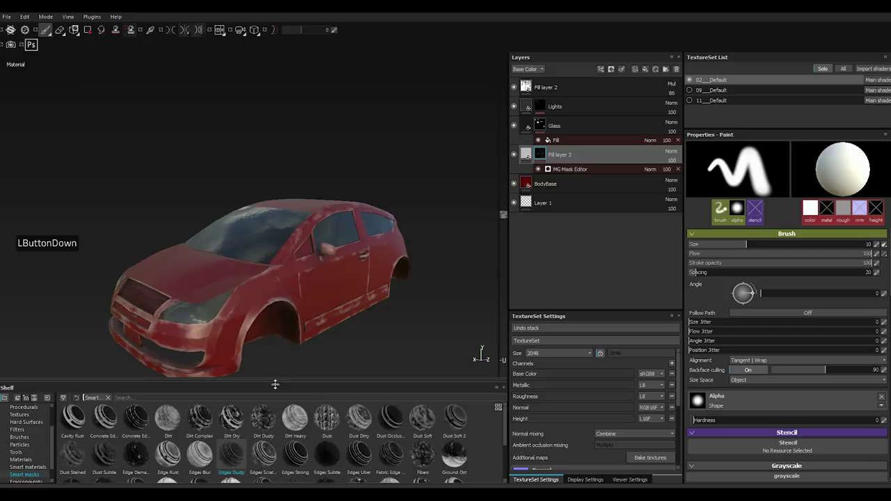
pyautogui.scroll(-3)
# Set the grime fill layer's Base Color to a dark brown in the colour picker.
pyautogui.click(533, 156)
pyautogui.click(719, 302)
pyautogui.click(666, 301)
pyautogui.click(722, 334)
pyautogui.click(713, 331)
pyautogui.doubleClick(717, 331)
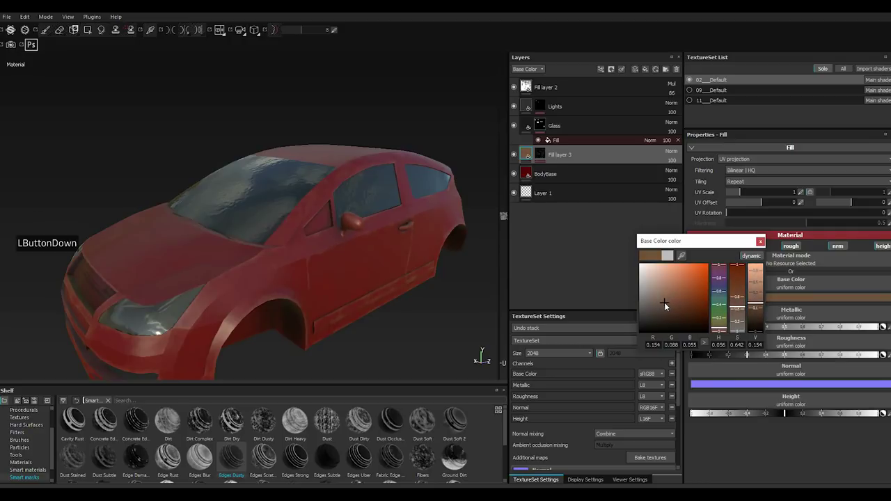
pyautogui.doubleClick(761, 246)
# Raise the MG Mask Editor's Global Balance to 0.77 to spread more grime over the body.
pyautogui.click(547, 155)
pyautogui.click(561, 177)
pyautogui.click(563, 173)
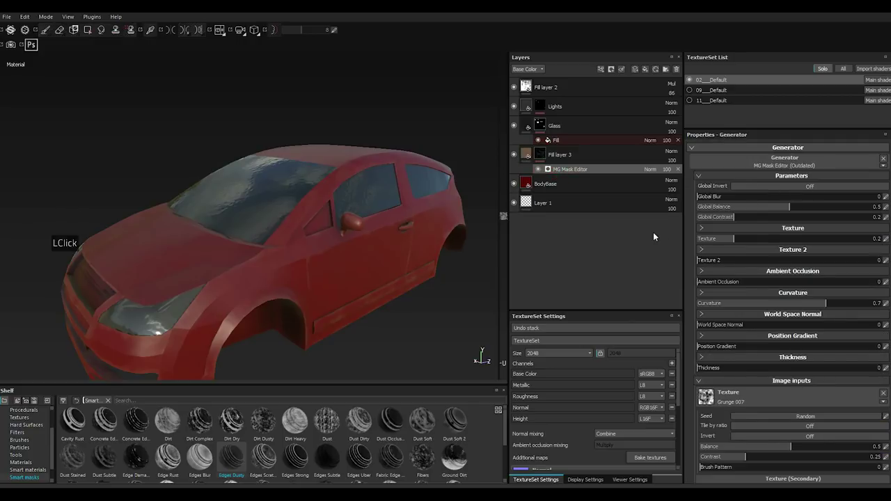
pyautogui.click(808, 210)
pyautogui.click(810, 210)
pyautogui.click(810, 209)
pyautogui.click(831, 208)
pyautogui.click(783, 213)
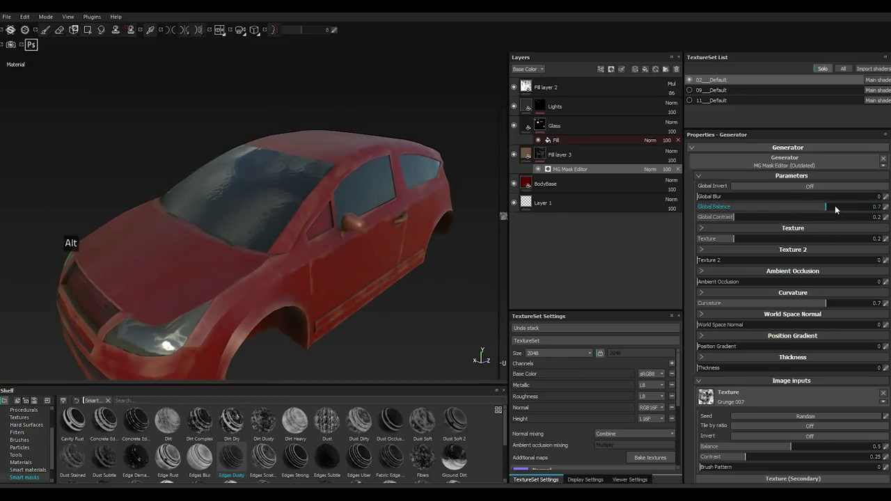
pyautogui.click(841, 208)
pyautogui.scroll(3)
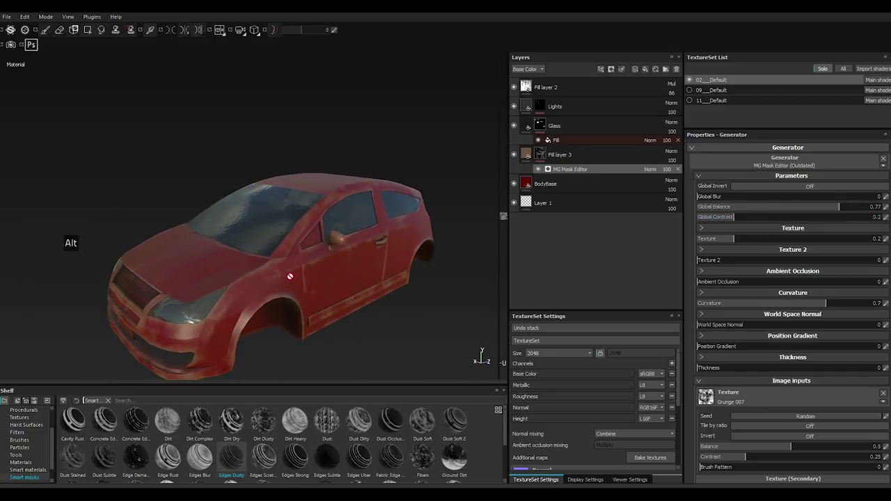
# Duplicate Fill layer 3 to create Fill layer 3 copy 1.
pyautogui.rightClick(543, 155)
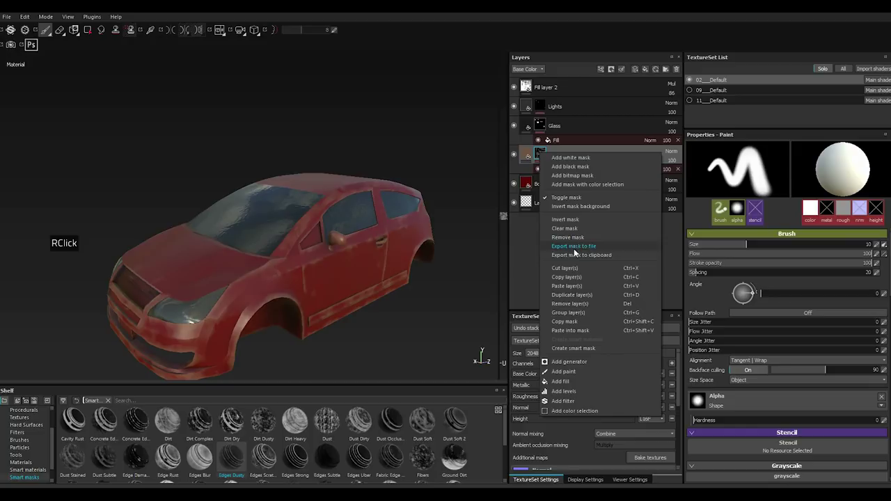
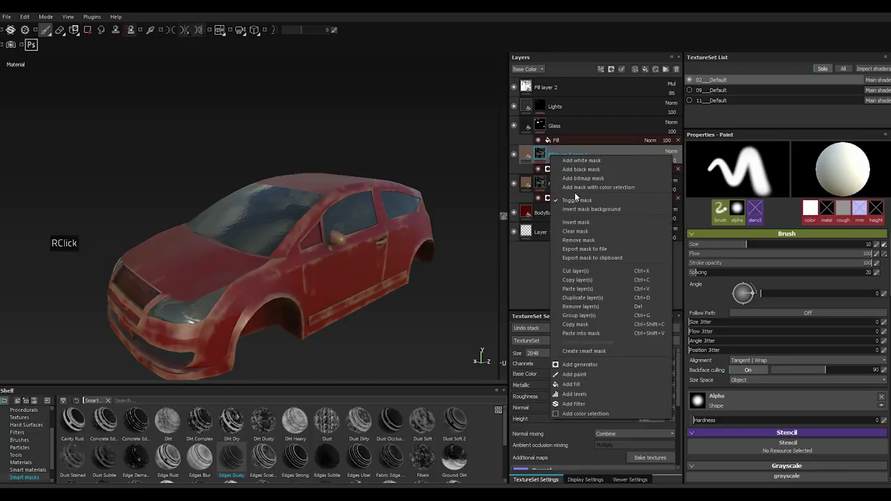
pyautogui.rightClick(576, 196)
pyautogui.click(580, 235)
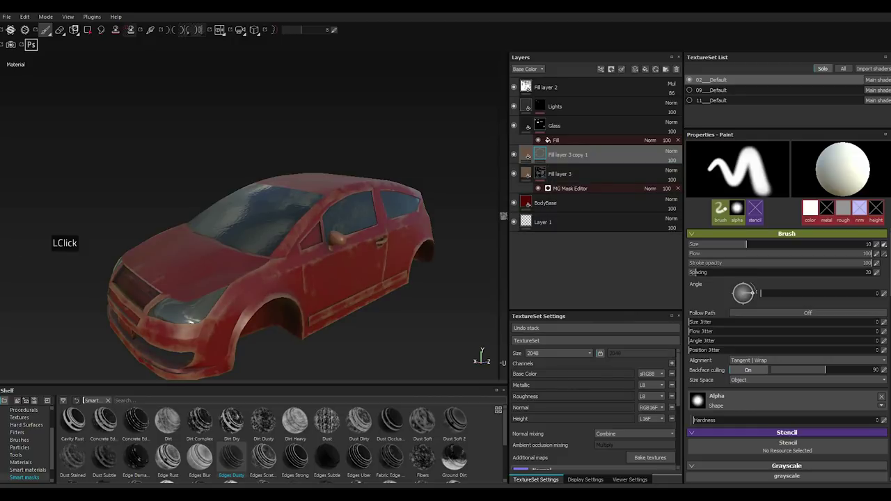
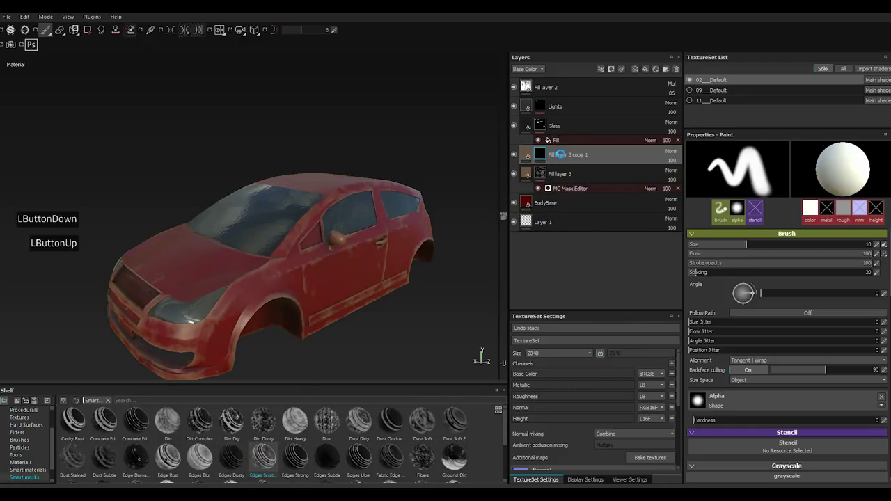
# Give the copy an MG Metal Edge Wear mask with Wear Level lowered to 0.49.
pyautogui.scroll(-3)
pyautogui.scroll(-3)
pyautogui.click(581, 173)
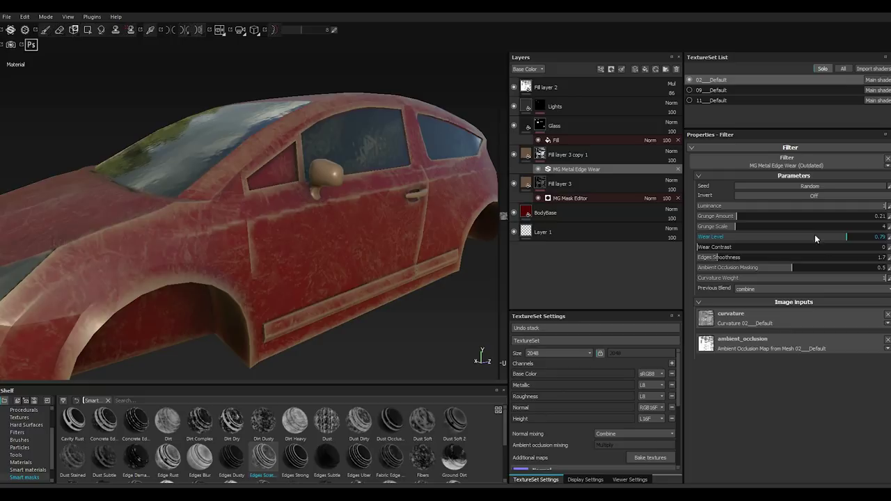
pyautogui.doubleClick(823, 240)
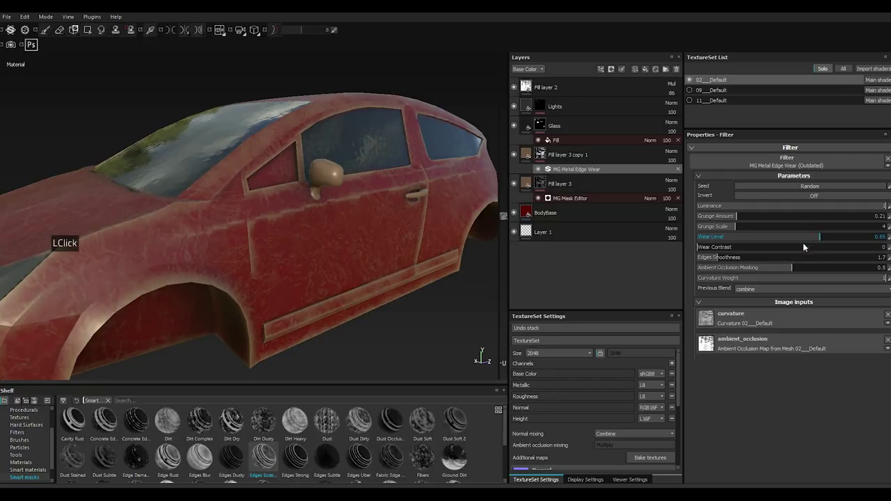
pyautogui.doubleClick(791, 239)
pyautogui.scroll(3)
pyautogui.scroll(3)
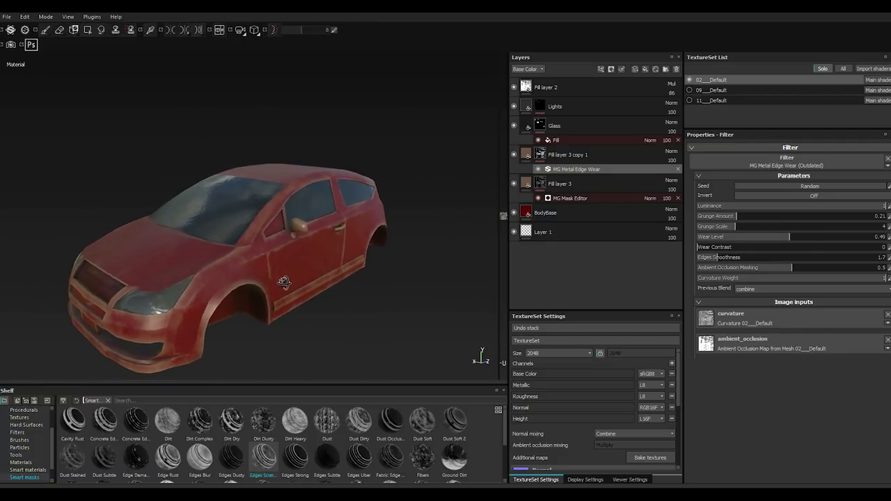
pyautogui.scroll(3)
pyautogui.press(',')
pyautogui.rightClick(560, 155)
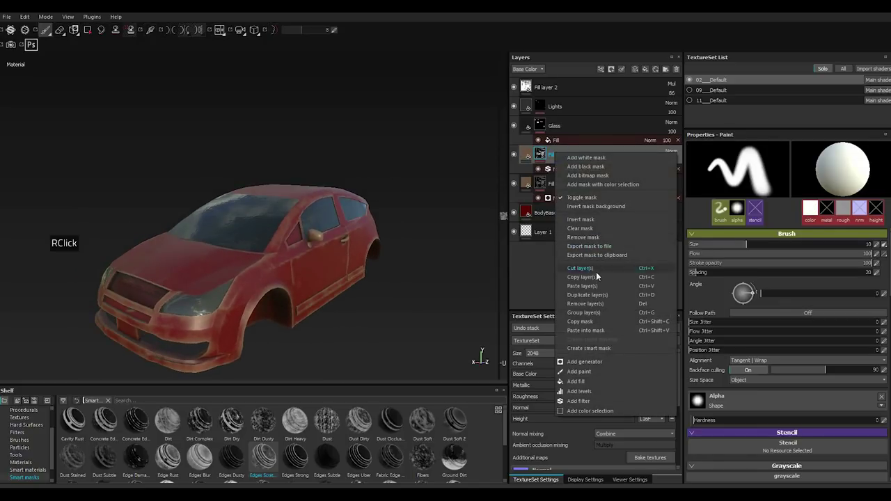
# Duplicate the edge-wear layer to create Fill layer 3 copy 2 and select it.
pyautogui.click(582, 297)
pyautogui.rightClick(565, 163)
pyautogui.rightClick(589, 273)
pyautogui.click(593, 235)
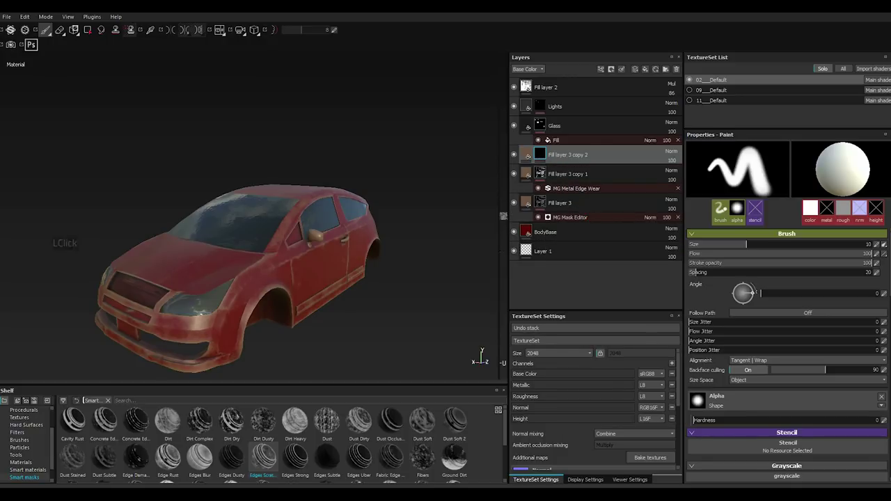
pyautogui.click(174, 463)
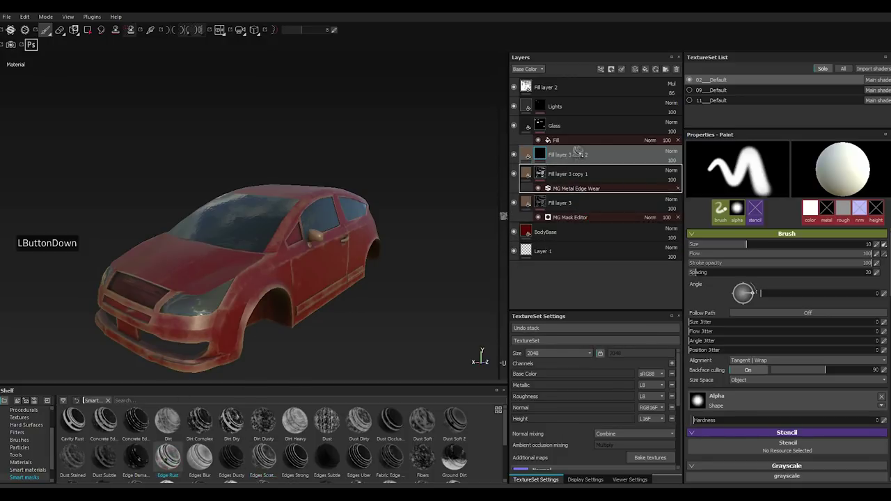
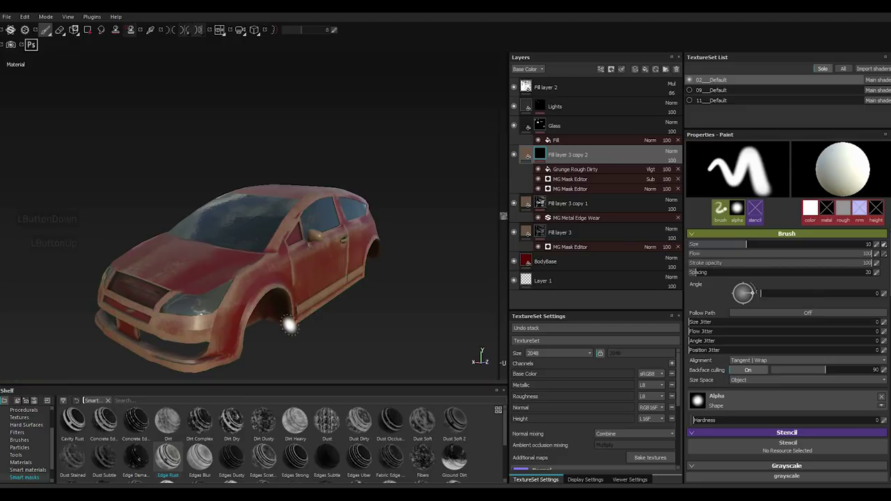
# Remove the tried rust mask from Fill layer 3 copy 2.
pyautogui.scroll(-3)
pyautogui.scroll(-3)
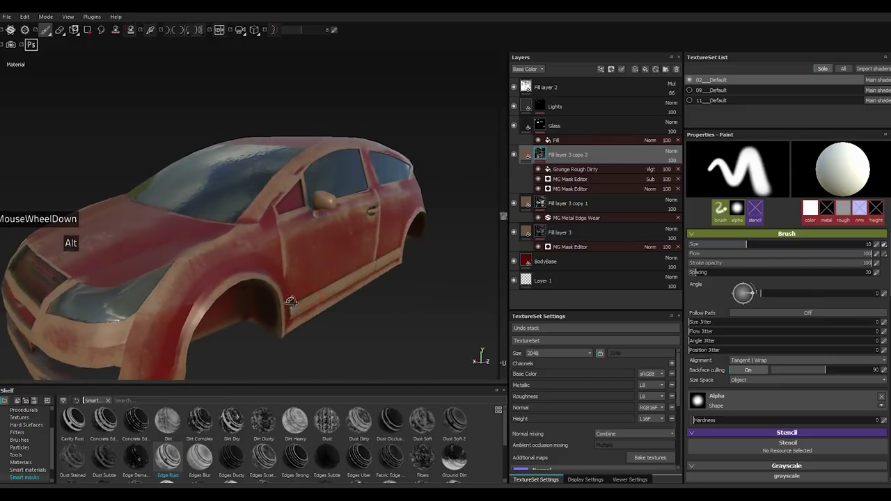
pyautogui.rightClick(557, 156)
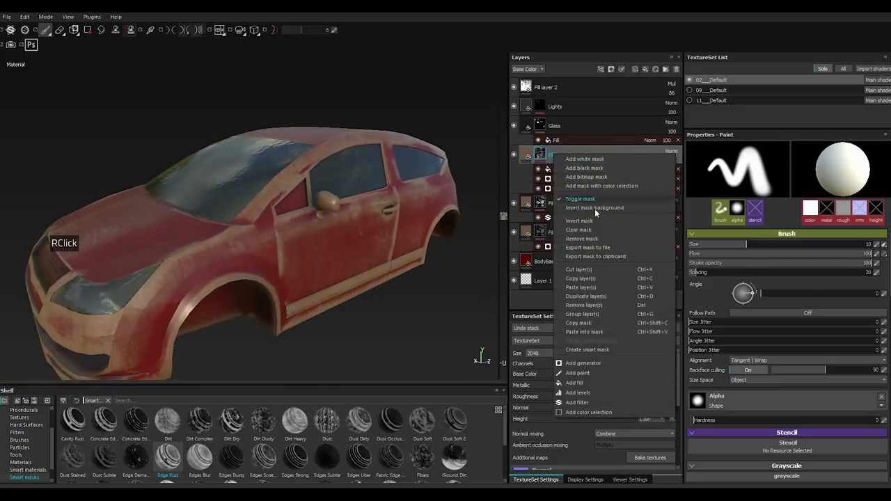
pyautogui.doubleClick(595, 236)
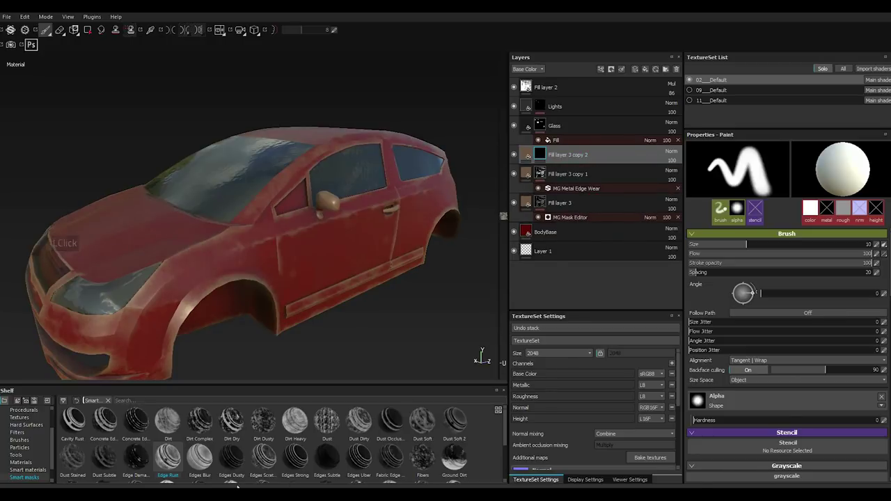
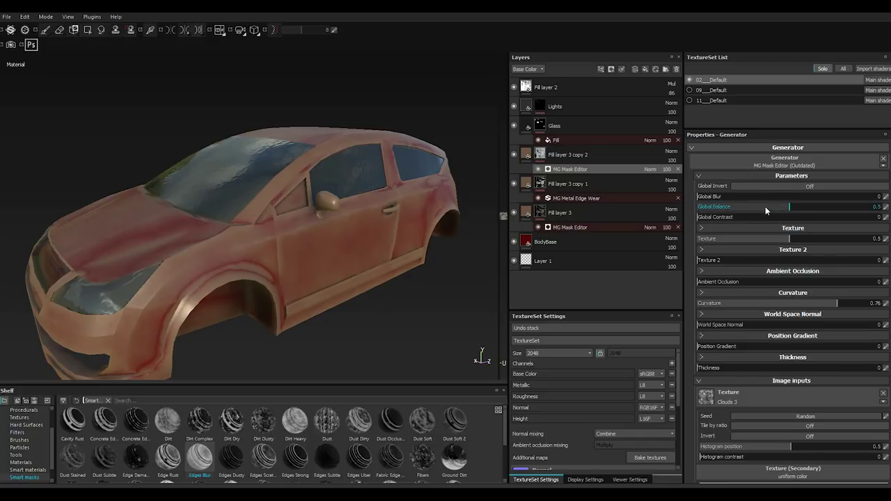
# Set the copy's MG Mask Editor Global Balance down to 0.12.
pyautogui.click(748, 209)
pyautogui.click(748, 208)
pyautogui.click(722, 207)
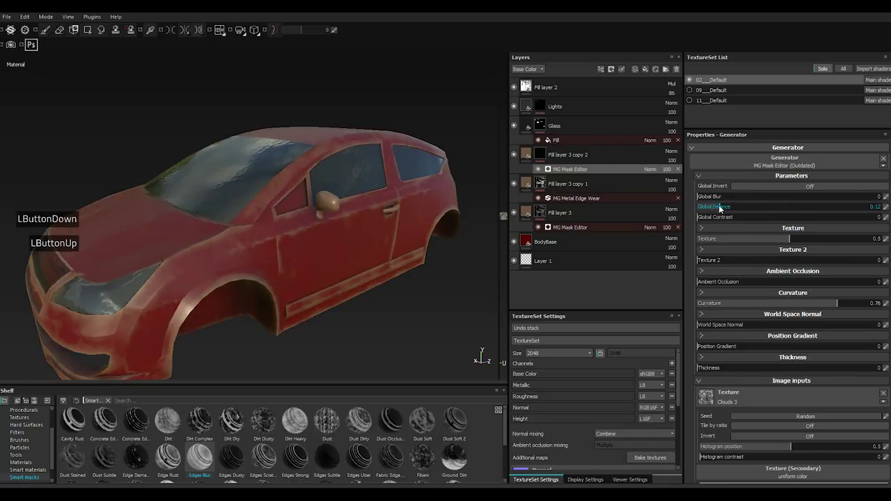
pyautogui.click(722, 207)
pyautogui.scroll(3)
pyautogui.scroll(3)
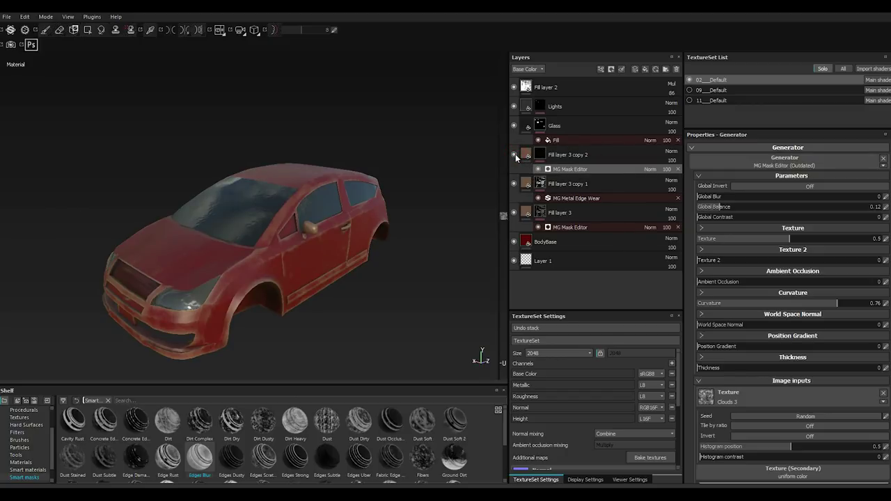
# Group the body fill layers into a folder to be named Body.
pyautogui.doubleClick(517, 158)
pyautogui.click(518, 157)
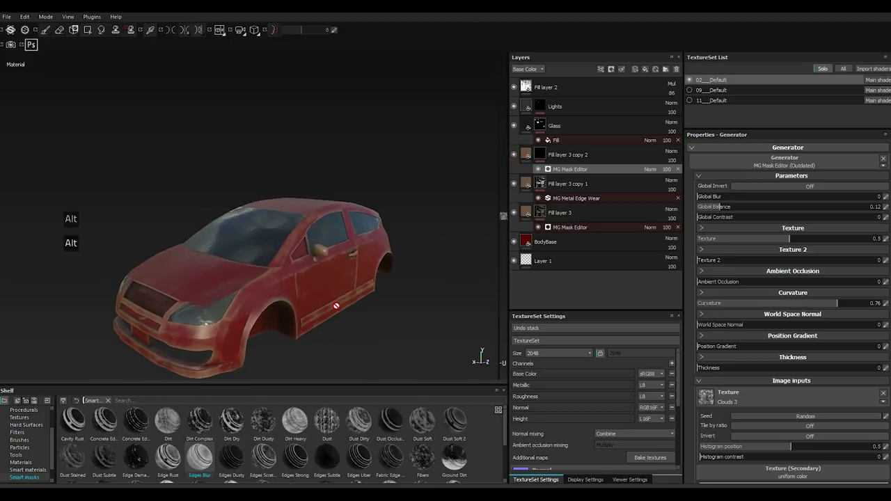
pyautogui.doubleClick(571, 161)
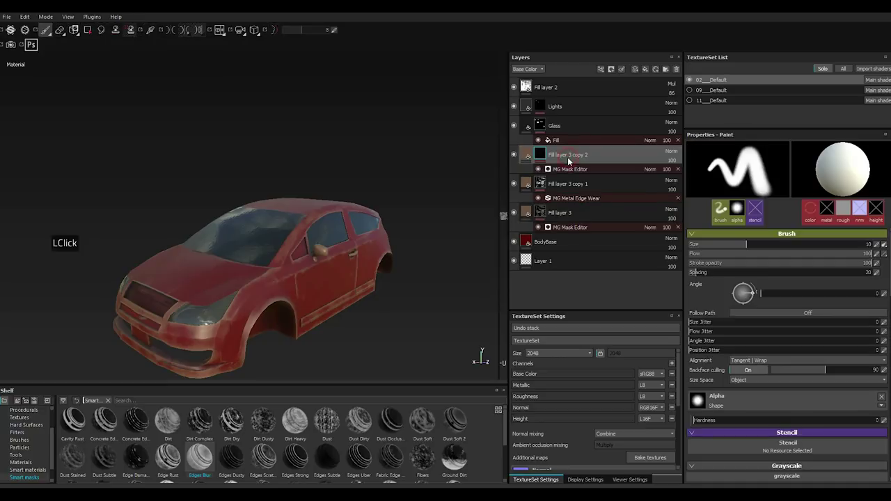
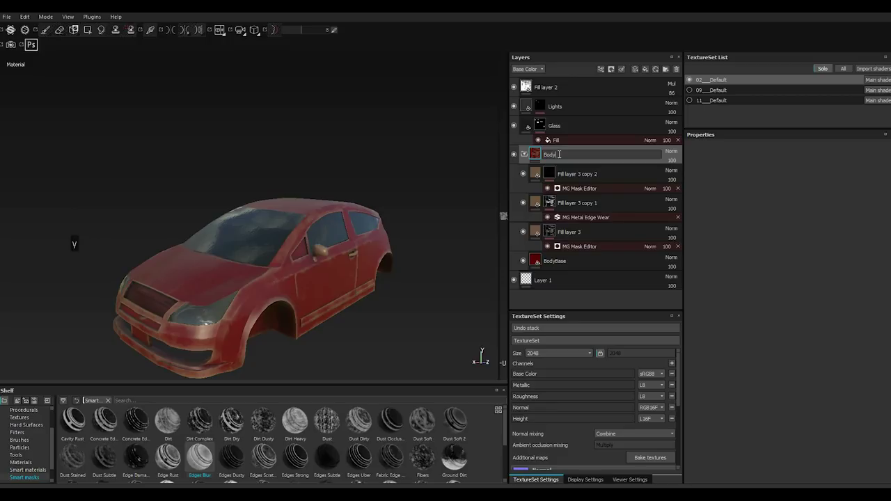
# Confirm the Body folder name, remove the Lights layer, and collapse and hide the Body folder.
pyautogui.press('Return')
pyautogui.press('Return')
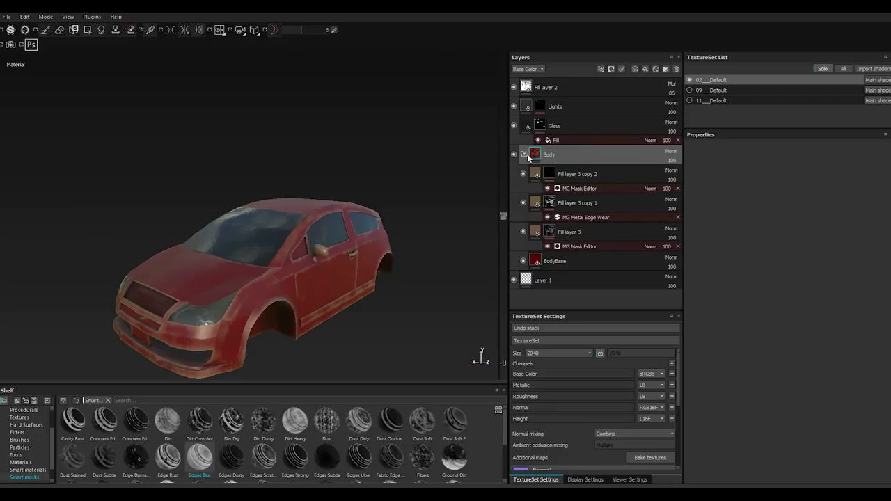
pyautogui.doubleClick(532, 158)
pyautogui.press(',')
pyautogui.rightClick(547, 109)
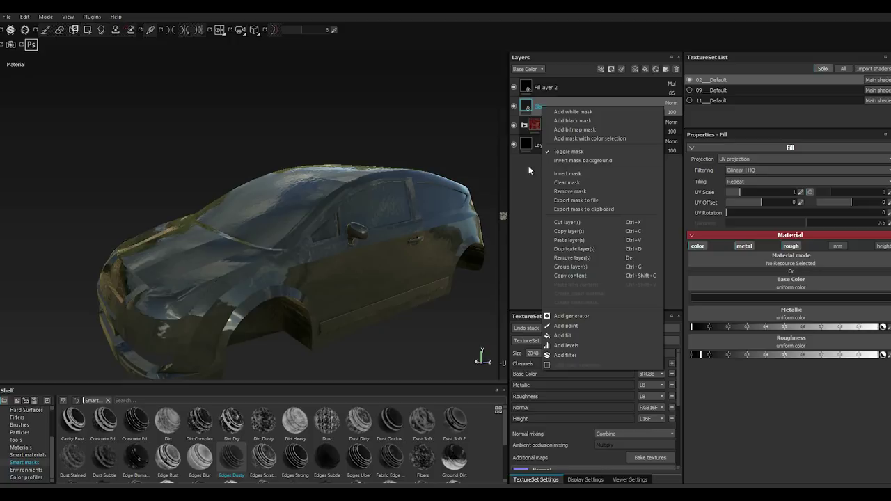
pyautogui.click(527, 109)
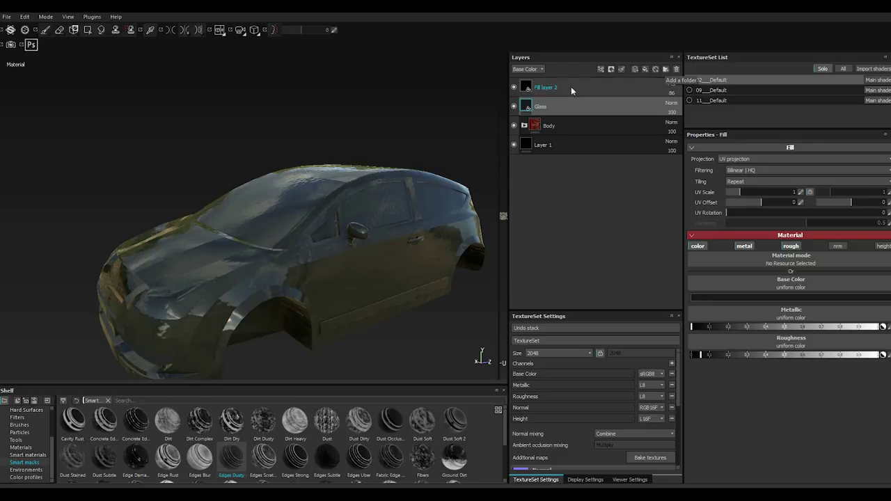
# Group the Glass layer into its own new folder.
pyautogui.click(531, 109)
pyautogui.rightClick(531, 109)
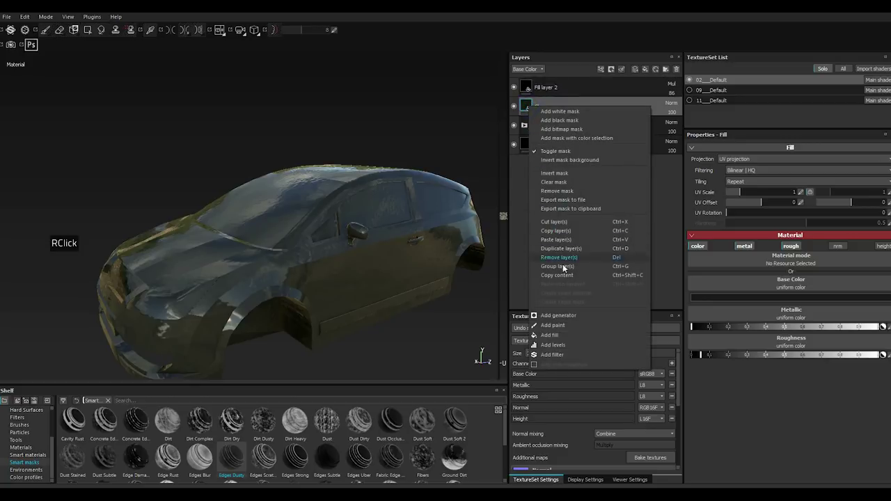
pyautogui.click(565, 273)
pyautogui.doubleClick(567, 273)
# Rename the new folder to Glass, correcting a mistyped name.
pyautogui.doubleClick(554, 112)
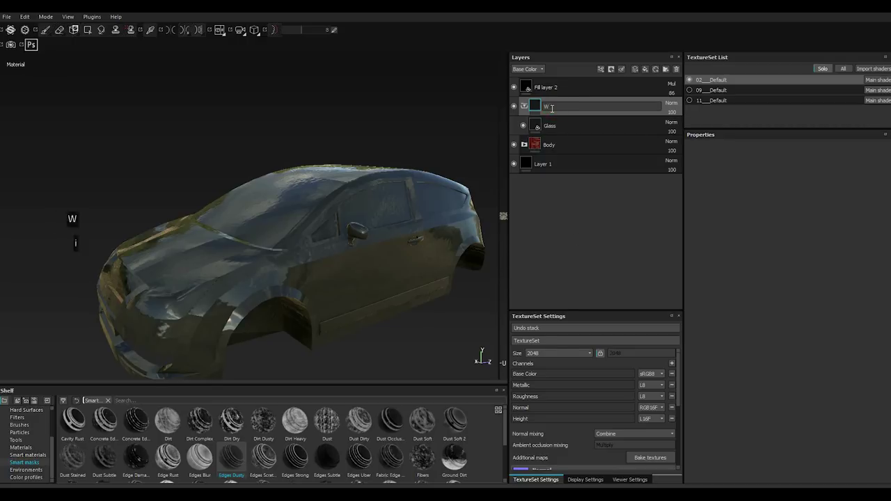
pyautogui.write('inn')
pyautogui.write('in')
pyautogui.press('BackSpace')
pyautogui.press('BackSpace')
pyautogui.press('BackSpace')
pyautogui.press('BackSpace')
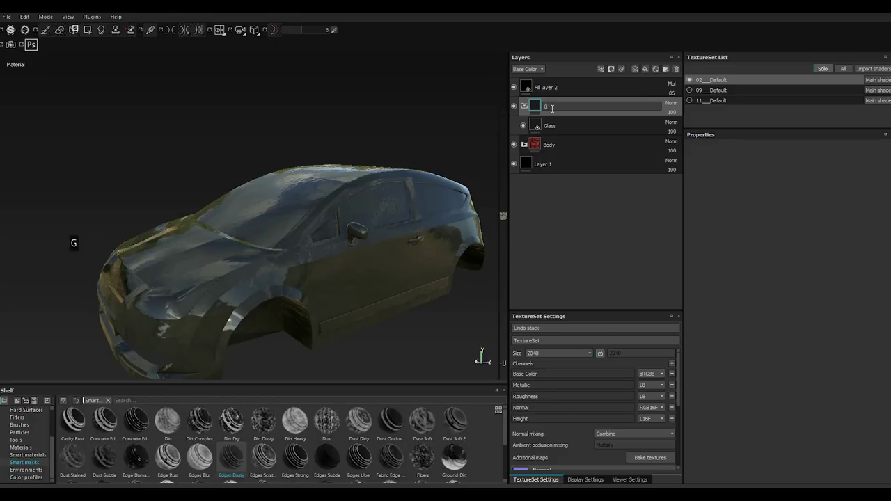
pyautogui.write('lass')
pyautogui.press('Return')
pyautogui.press('Return')
pyautogui.press('Return')
pyautogui.write('lass')
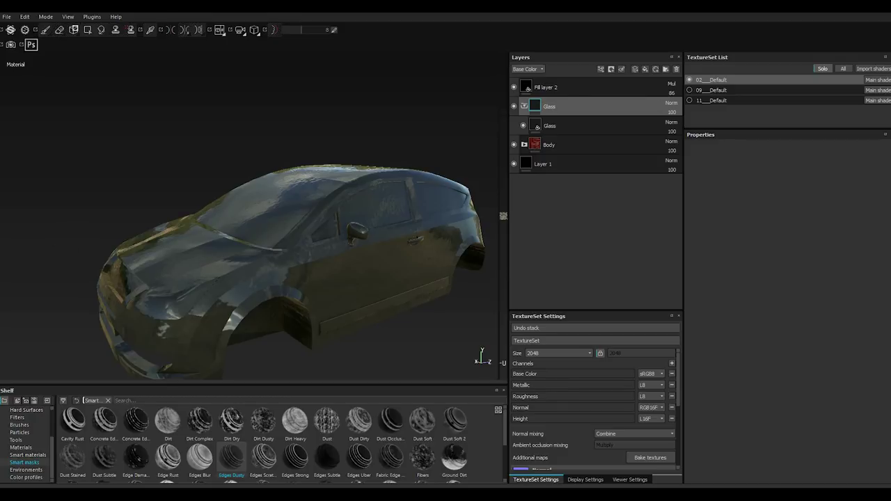
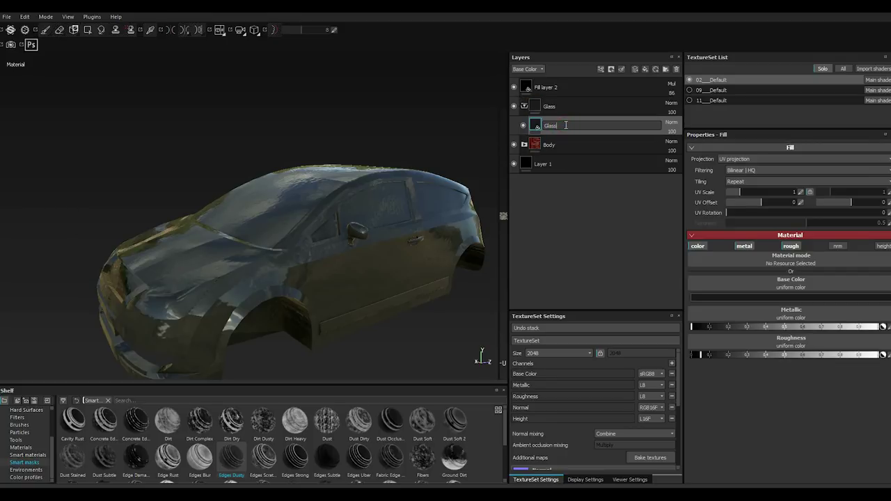
# Edit and confirm the inner glass fill layer's name.
pyautogui.press('b')
pyautogui.press('b')
pyautogui.press('Return')
pyautogui.press('Return')
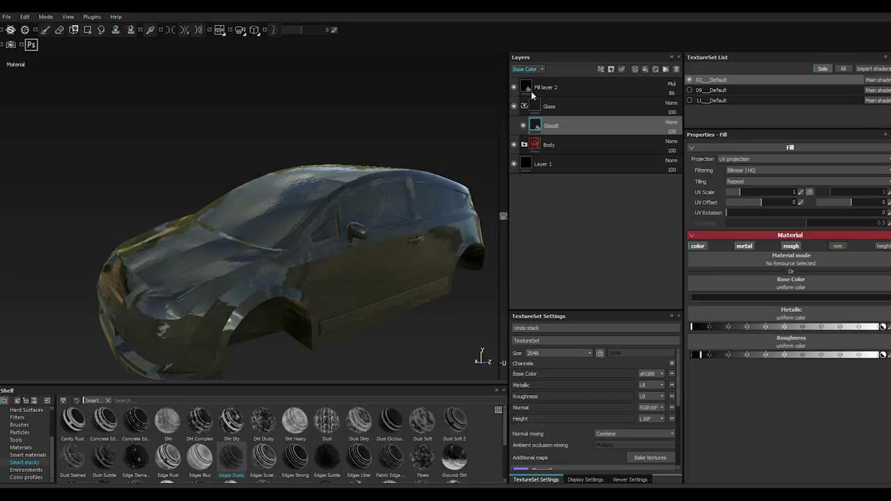
# Mask the Glass layer with a black mask filled by the window texture so glass shows only on windows.
pyautogui.click(562, 113)
pyautogui.rightClick(559, 107)
pyautogui.rightClick(564, 110)
pyautogui.click(607, 128)
pyautogui.scroll(-3)
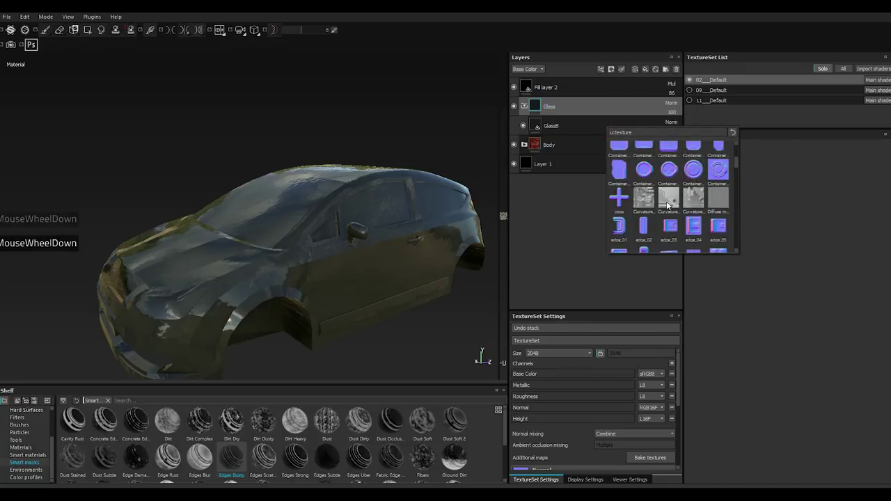
pyautogui.scroll(-3)
pyautogui.click(641, 226)
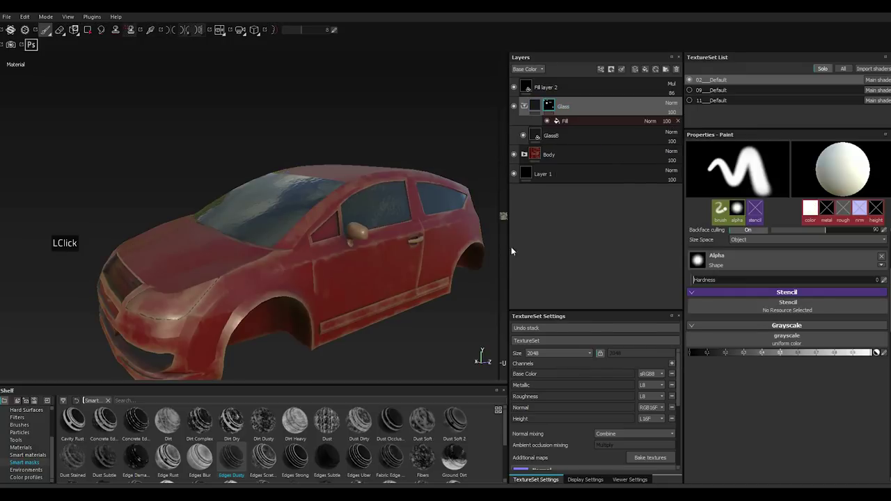
# Select the Body folder in the layer stack for masking.
pyautogui.scroll(-3)
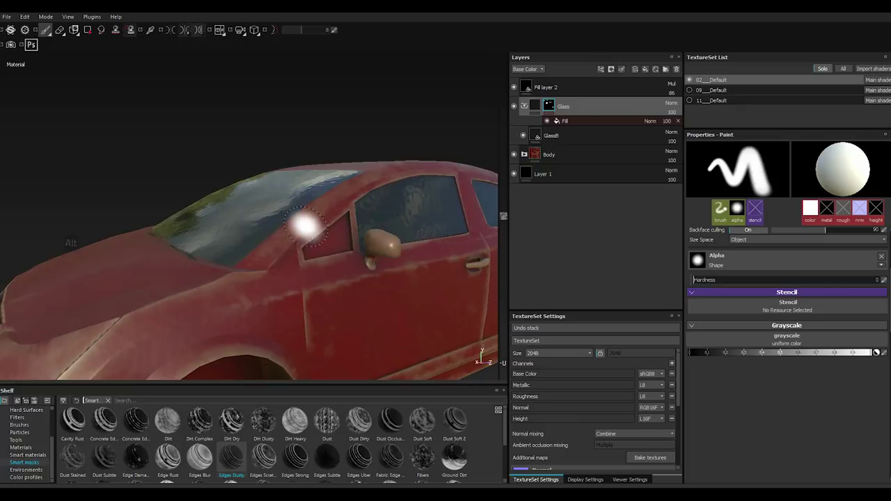
pyautogui.scroll(-3)
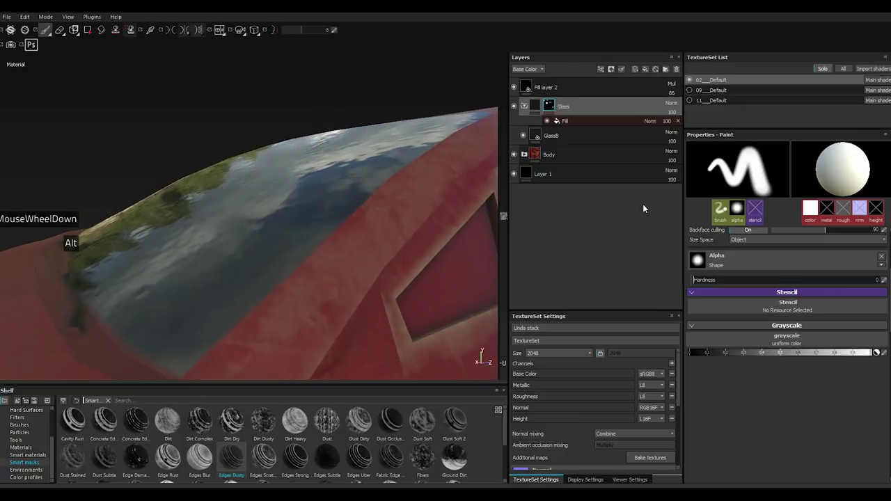
pyautogui.click(558, 161)
pyautogui.rightClick(557, 160)
pyautogui.doubleClick(558, 160)
# Add a black mask to the Body folder and fill it with the window texture.
pyautogui.rightClick(558, 161)
pyautogui.rightClick(558, 161)
pyautogui.click(593, 186)
pyautogui.scroll(-3)
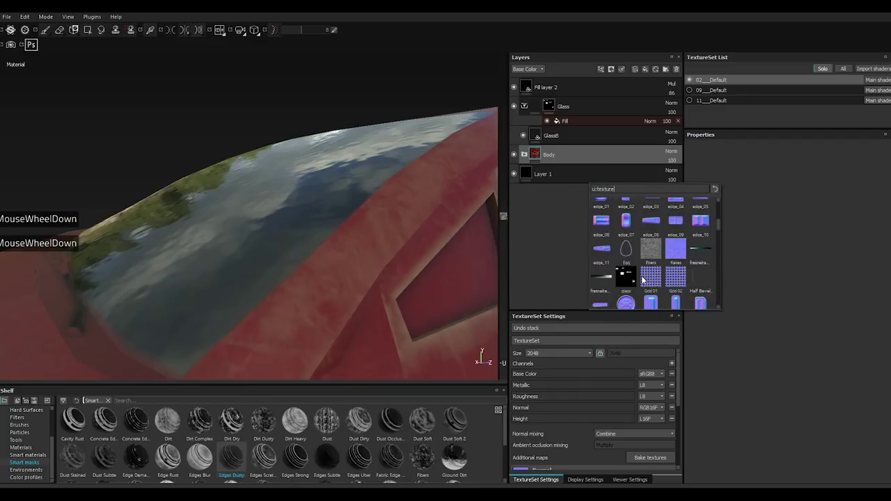
pyautogui.click(632, 281)
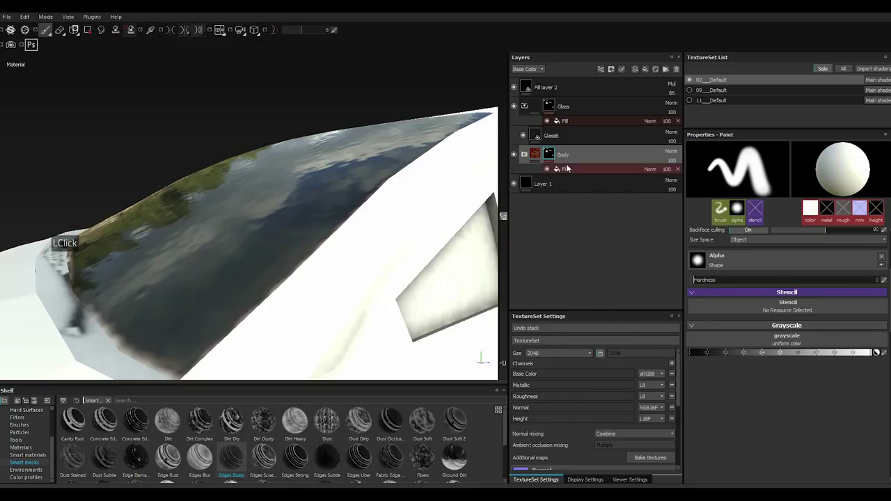
# Add a Levels adjustment to the Body folder's mask.
pyautogui.rightClick(551, 152)
pyautogui.rightClick(553, 152)
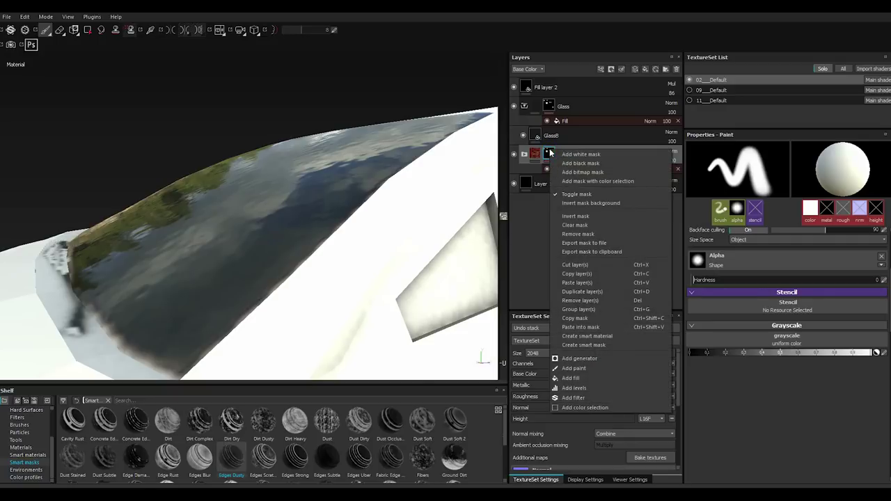
pyautogui.click(569, 218)
pyautogui.doubleClick(570, 218)
pyautogui.scroll(3)
pyautogui.scroll(3)
pyautogui.scroll(-3)
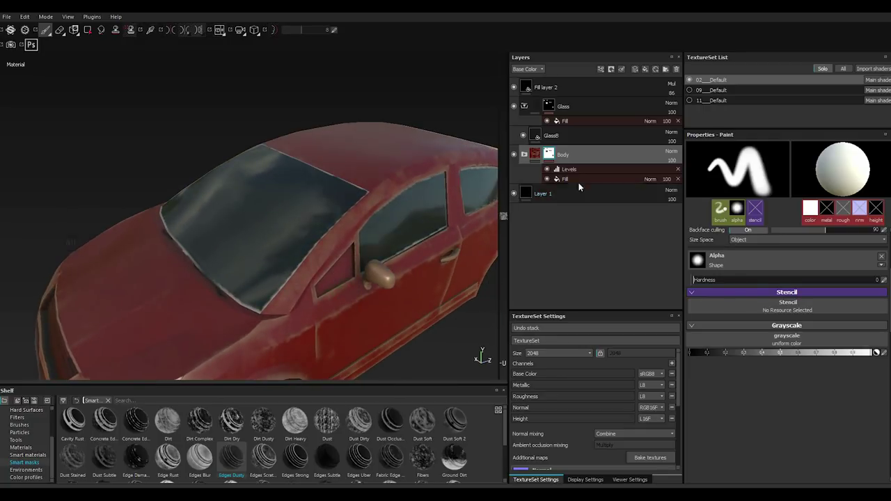
# Drag the Levels sliders, raising the upper level to about 0.905 so red paint surrounds the windows.
pyautogui.click(575, 175)
pyautogui.click(695, 168)
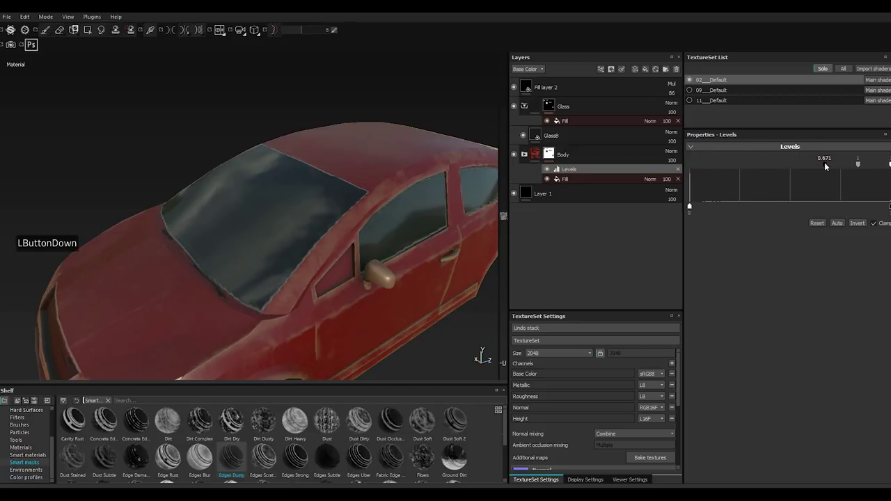
pyautogui.click(865, 166)
pyautogui.scroll(3)
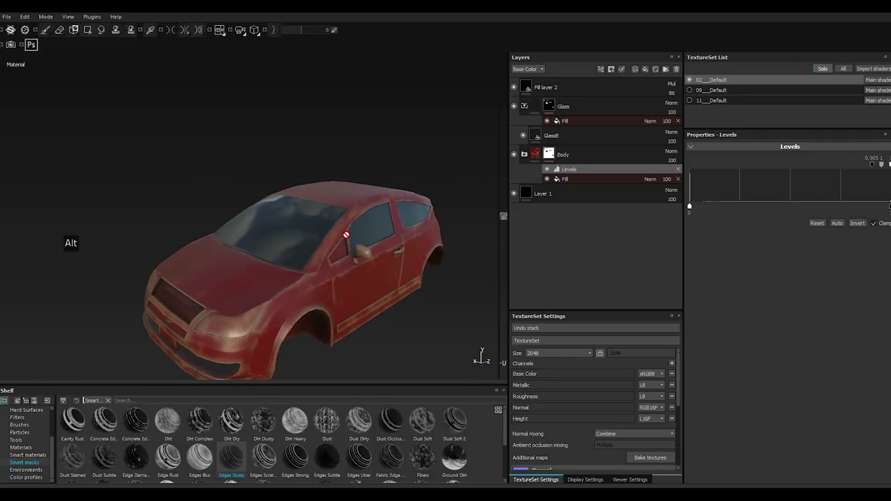
# Confirm the top layer's name AO and add a new fill layer with a black mask.
pyautogui.press(',')
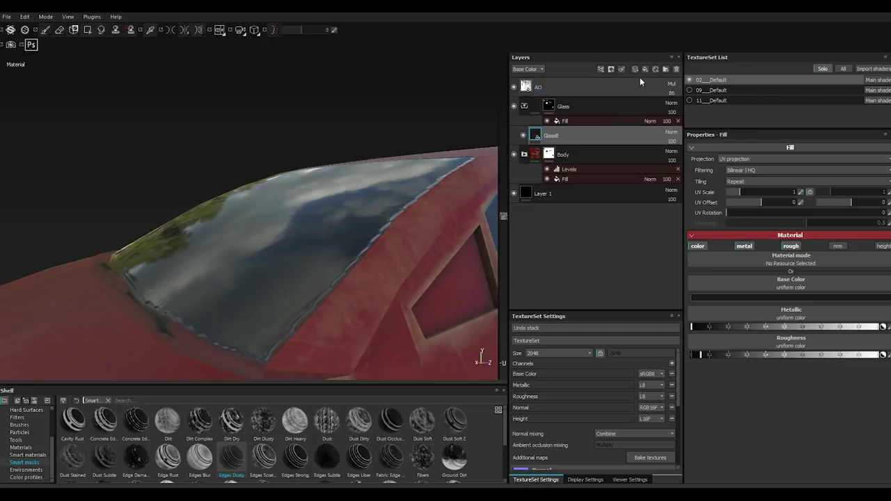
pyautogui.click(649, 72)
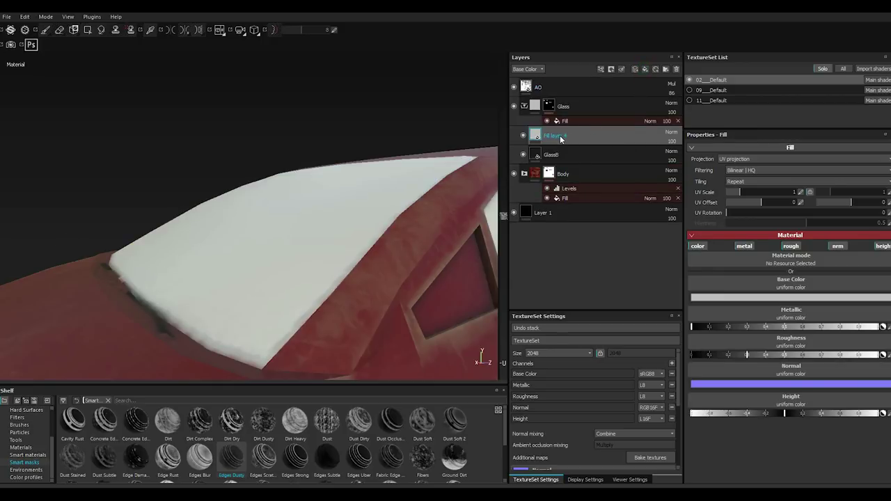
pyautogui.rightClick(562, 139)
pyautogui.rightClick(561, 139)
pyautogui.click(594, 152)
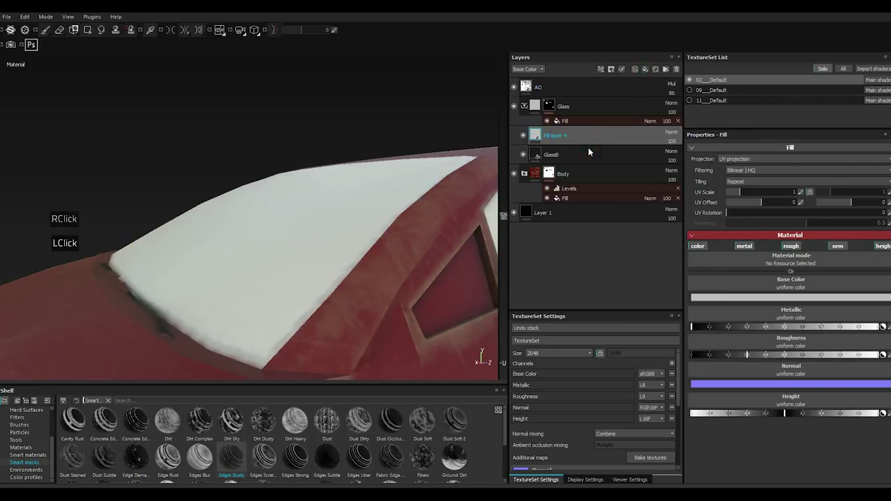
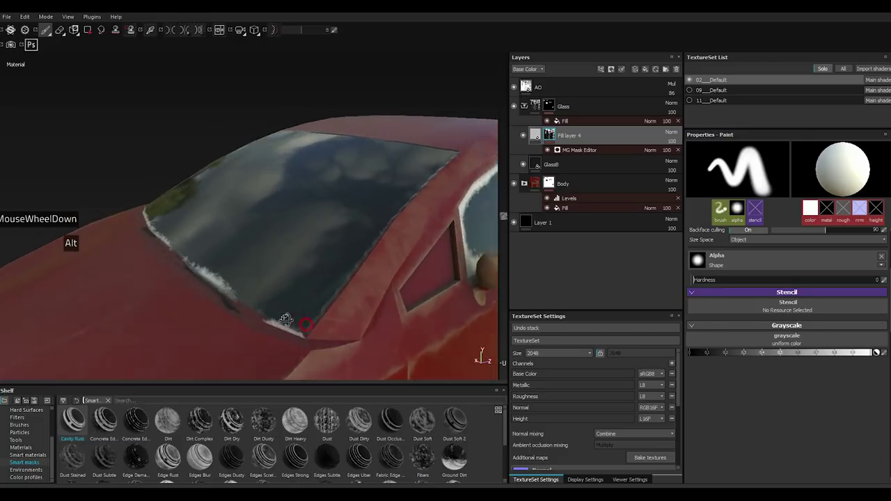
# Give the mask an MG Mask Editor generator and lower its Global Contrast for pale window-edge grime.
pyautogui.click(599, 153)
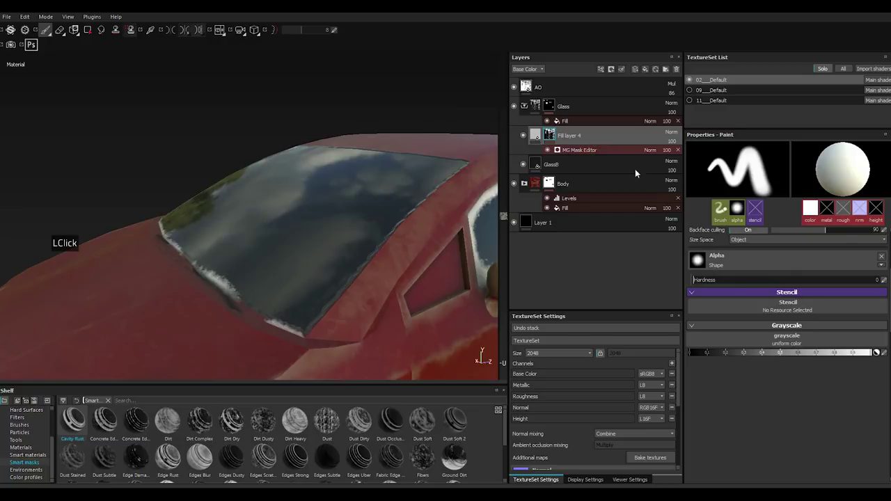
pyautogui.click(789, 224)
pyautogui.click(844, 211)
pyautogui.click(843, 210)
pyautogui.scroll(3)
pyautogui.scroll(-3)
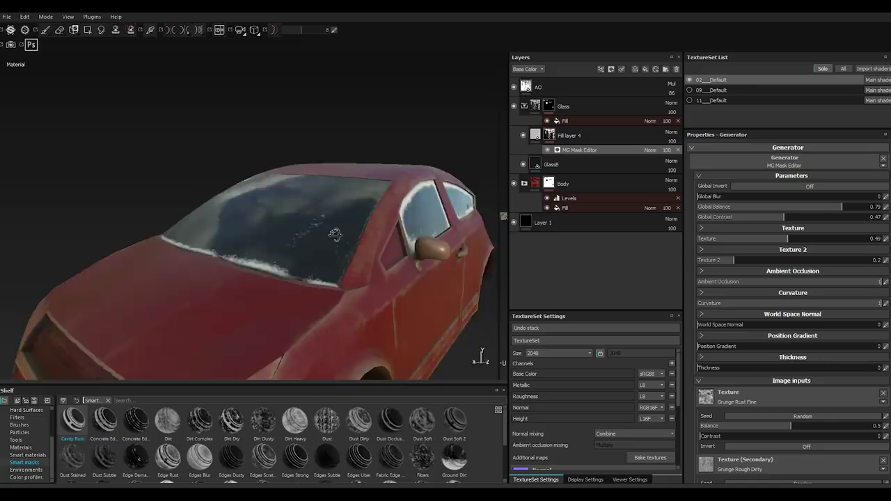
pyautogui.scroll(-3)
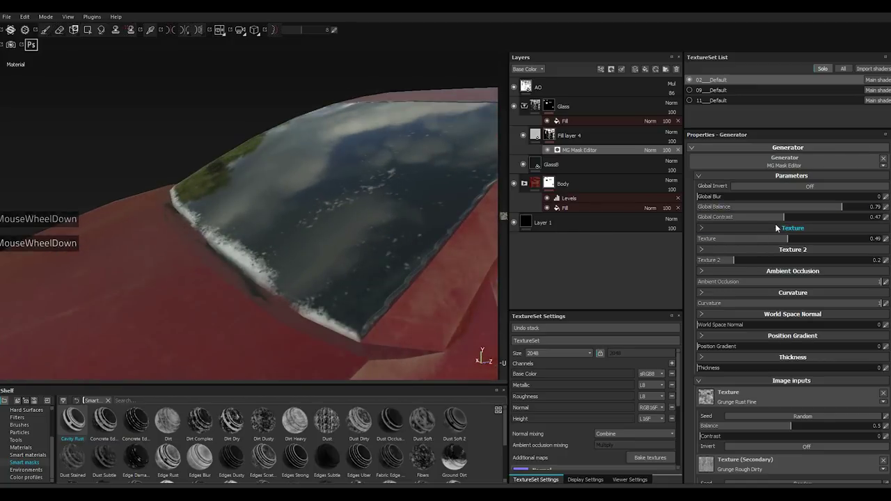
pyautogui.click(763, 220)
# Set Fill layer 4's Base Color to a very dark brown for the windshield-edge grime.
pyautogui.click(762, 220)
pyautogui.click(540, 138)
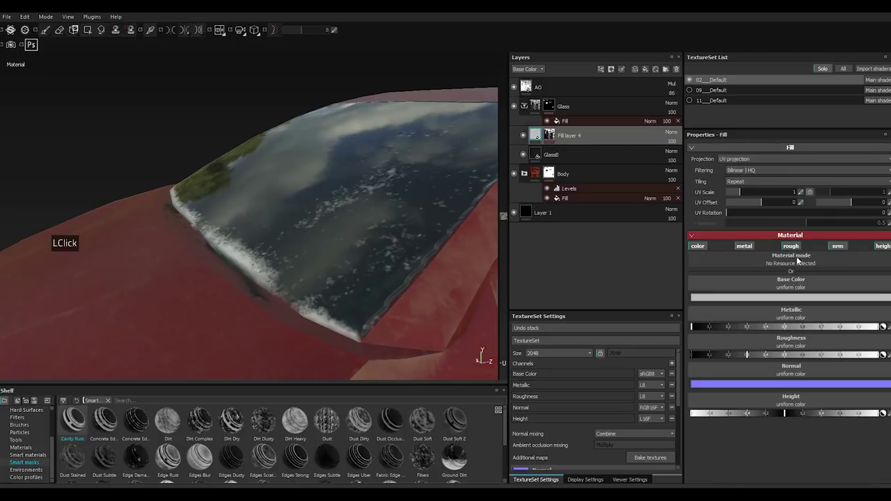
pyautogui.click(749, 354)
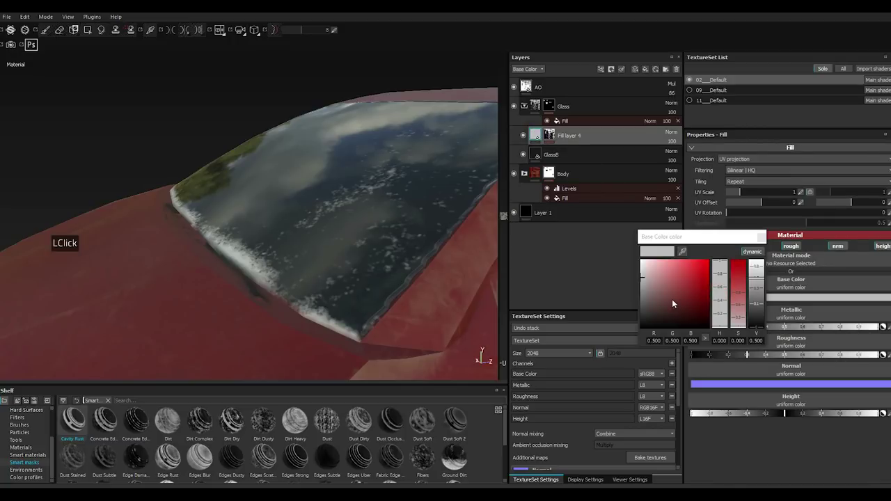
pyautogui.click(665, 303)
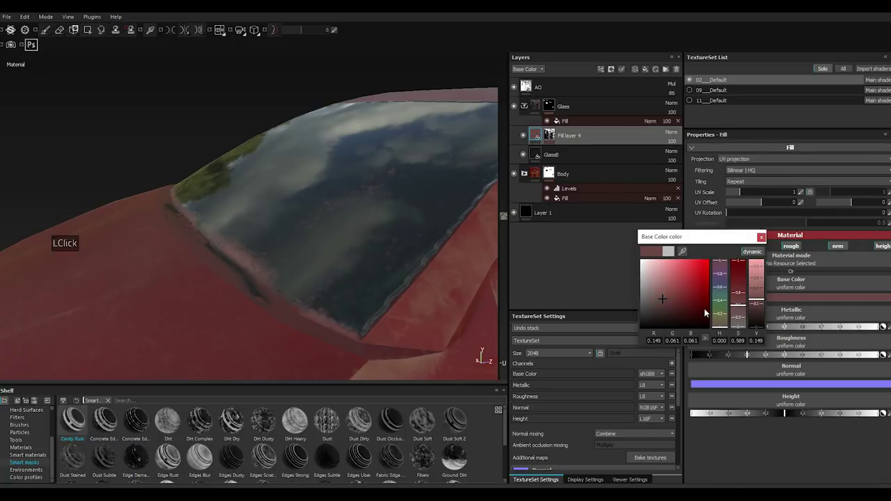
pyautogui.click(722, 328)
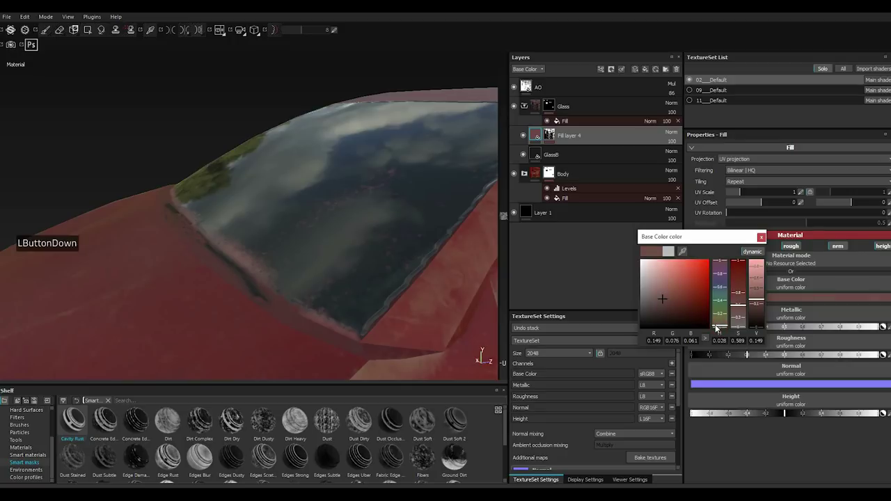
pyautogui.click(717, 326)
pyautogui.click(719, 327)
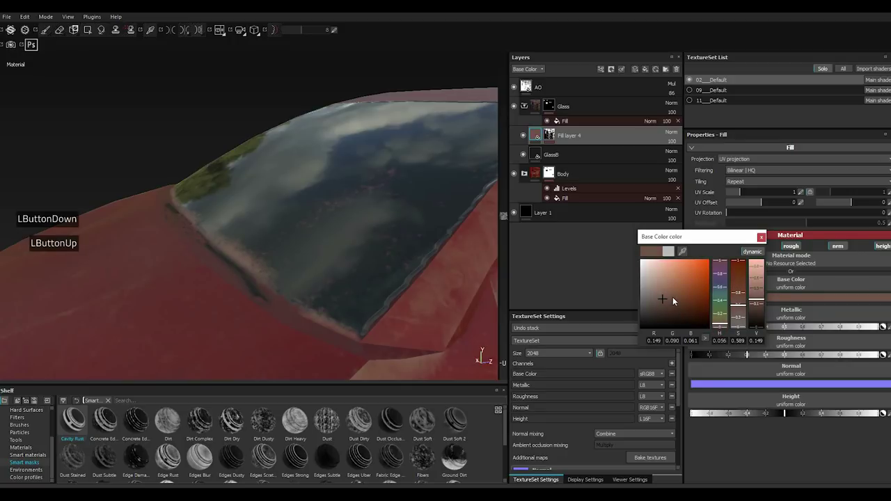
pyautogui.click(678, 300)
pyautogui.click(678, 301)
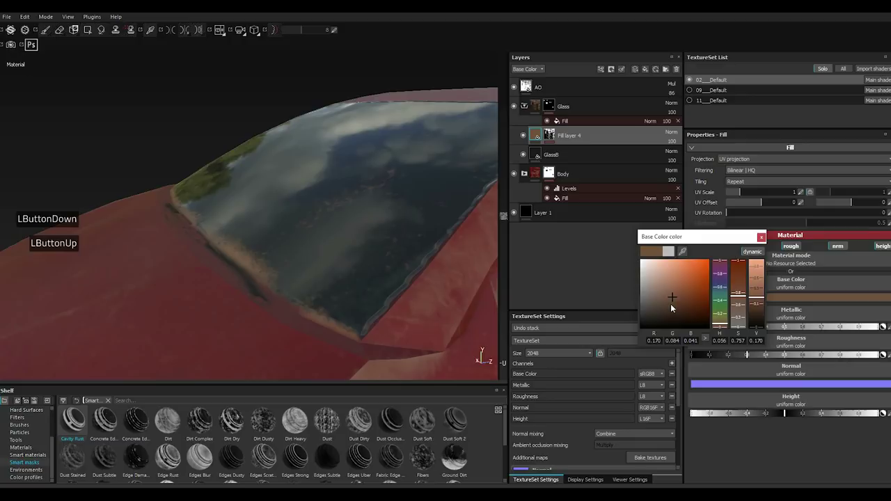
pyautogui.click(658, 309)
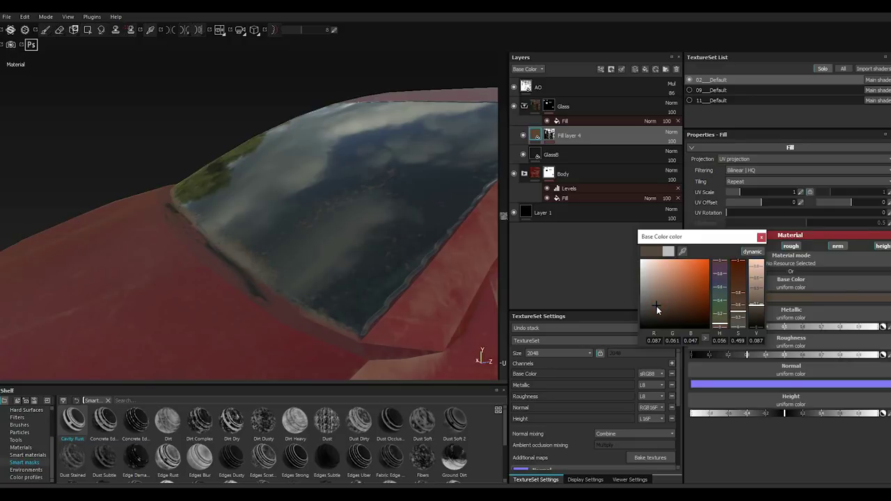
pyautogui.click(660, 312)
pyautogui.doubleClick(660, 312)
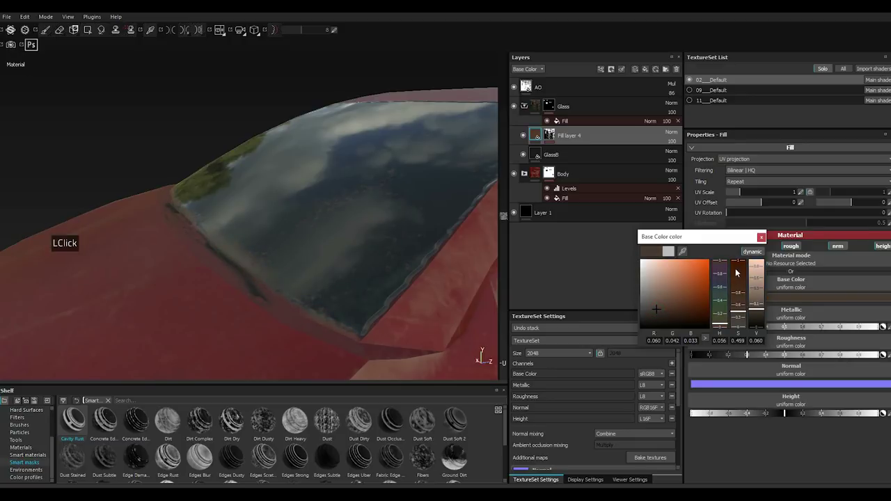
pyautogui.click(749, 353)
# Recheck the grime colour in the picker and close it.
pyautogui.scroll(3)
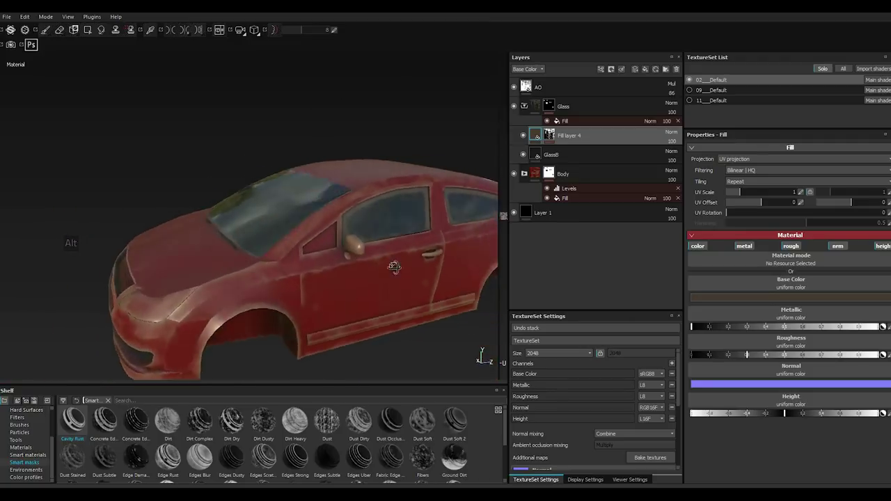
pyautogui.scroll(-3)
pyautogui.click(706, 304)
pyautogui.click(657, 317)
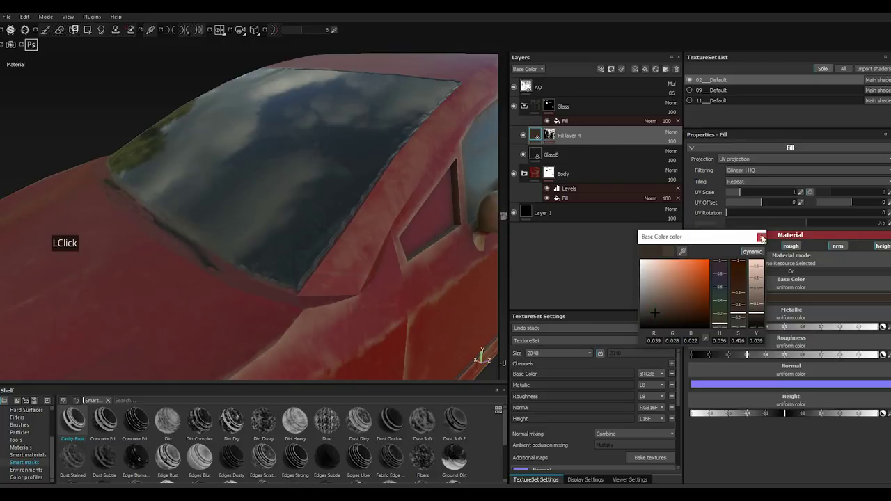
pyautogui.click(709, 221)
# In Fill layer 4's mask generator, raise the Grunge Rust Fine texture balance.
pyautogui.click(554, 137)
pyautogui.click(572, 153)
pyautogui.scroll(-3)
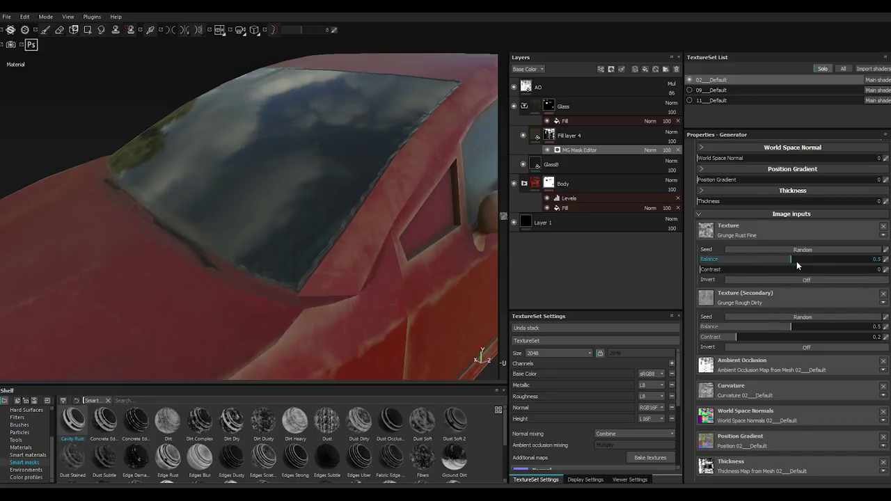
pyautogui.click(807, 263)
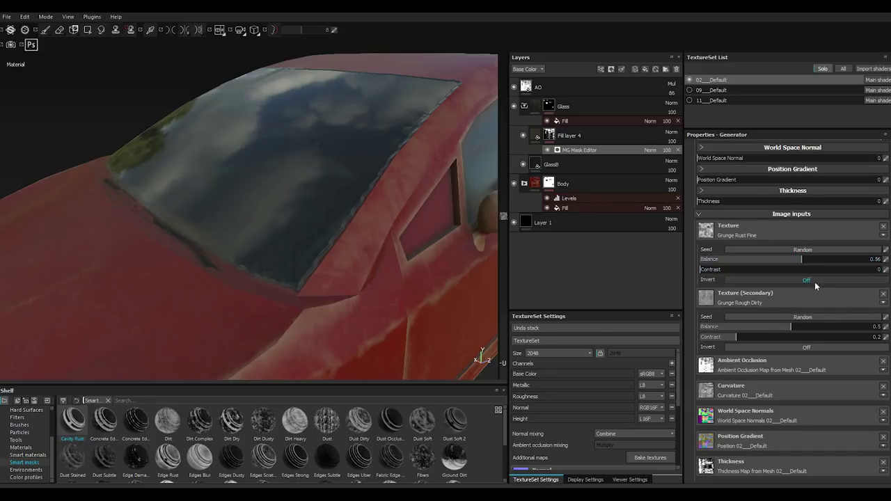
# Raise the secondary Grunge Rough Dirty balance to 0.58 and reselect Fill layer 4.
pyautogui.click(808, 331)
pyautogui.doubleClick(808, 331)
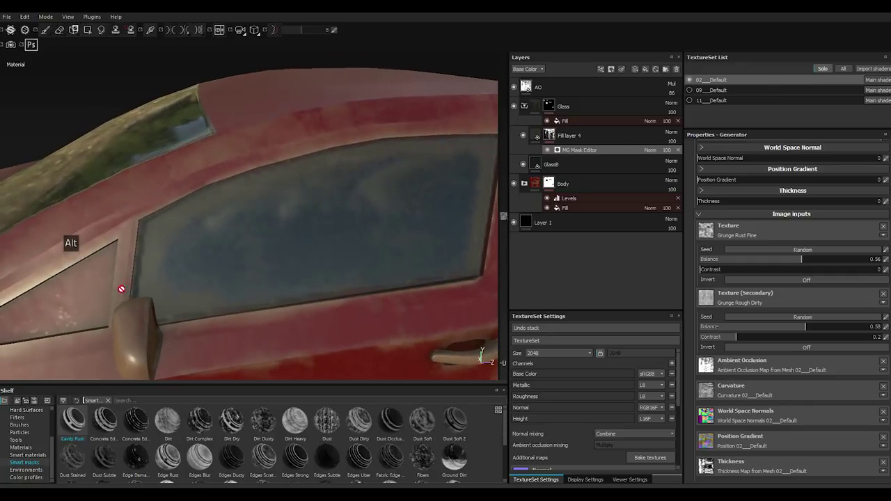
pyautogui.scroll(3)
pyautogui.scroll(-3)
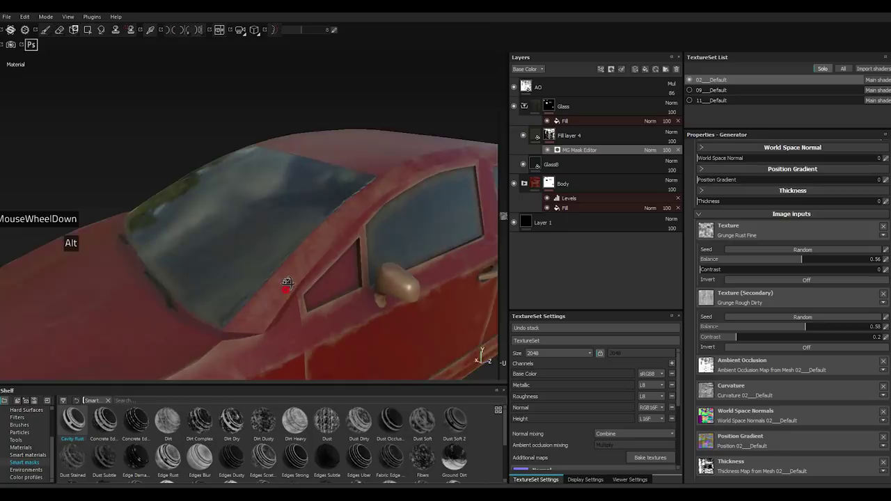
pyautogui.click(557, 139)
# Add a filter effect to the glass layer and assign MatFinish Rough from the shelf filters.
pyautogui.click(605, 71)
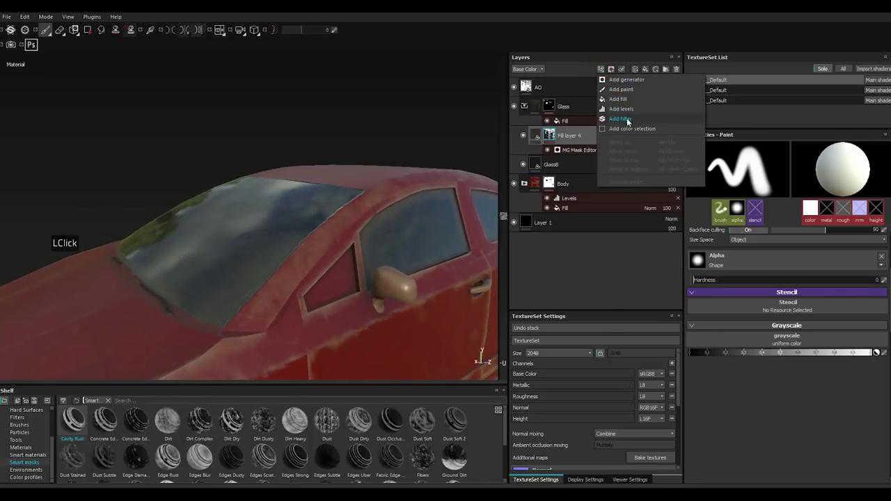
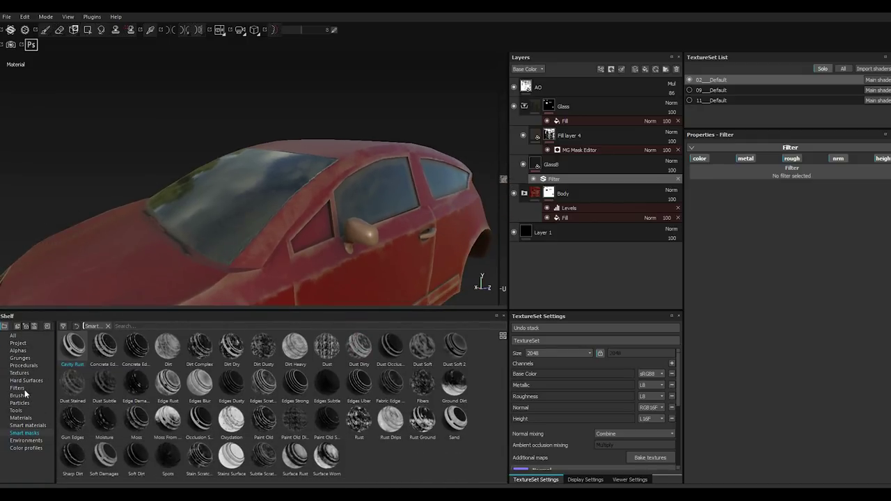
pyautogui.click(25, 394)
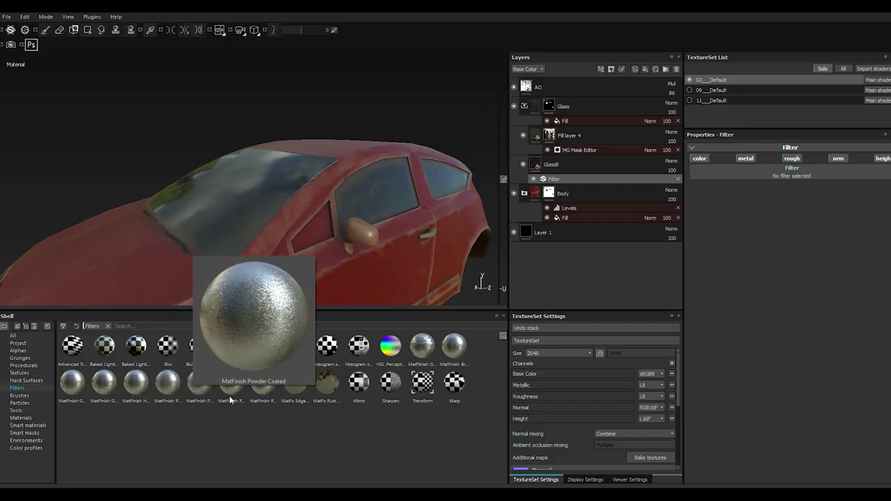
pyautogui.click(270, 393)
pyautogui.click(270, 385)
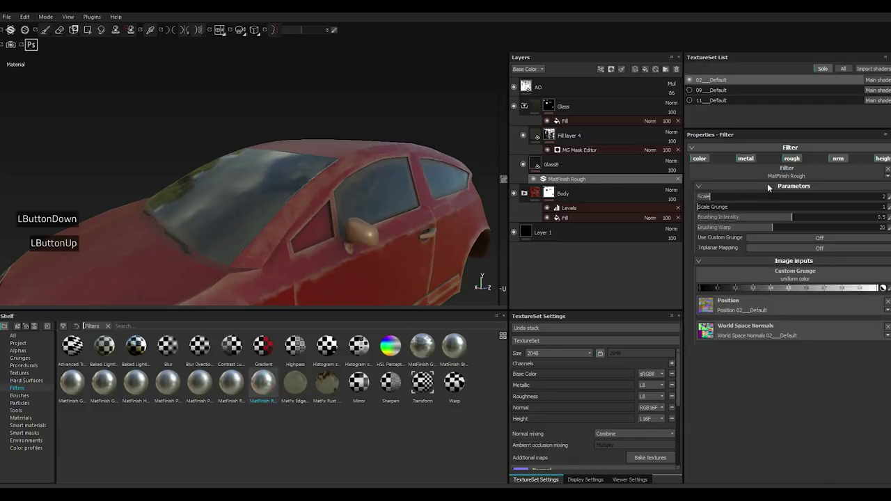
# Lower the filter's brushing intensity and try a larger scale.
pyautogui.scroll(-3)
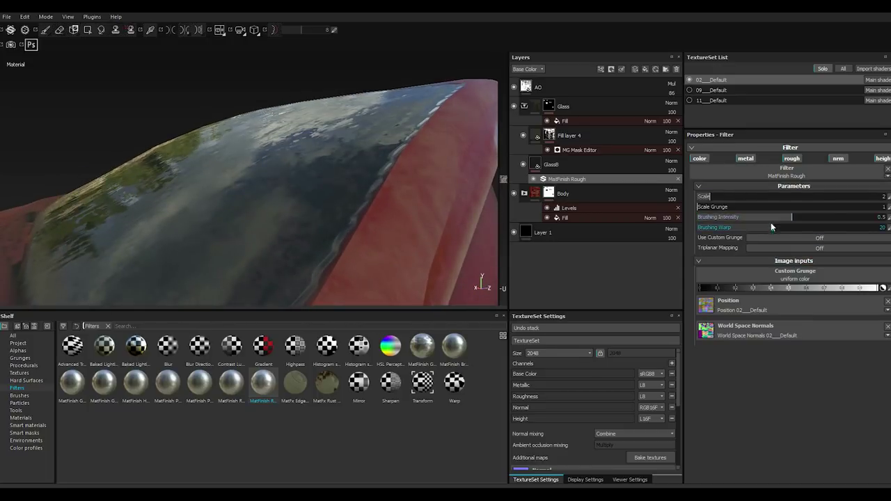
pyautogui.click(748, 220)
pyautogui.click(748, 220)
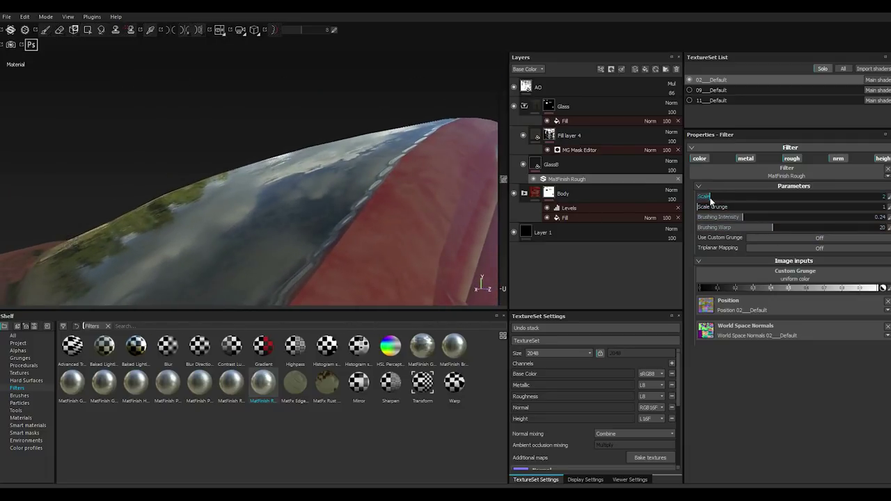
pyautogui.click(713, 201)
pyautogui.click(714, 200)
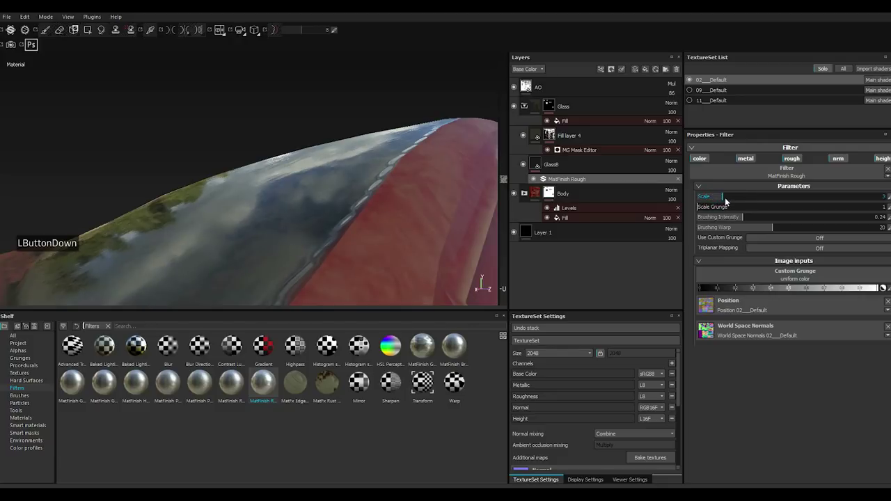
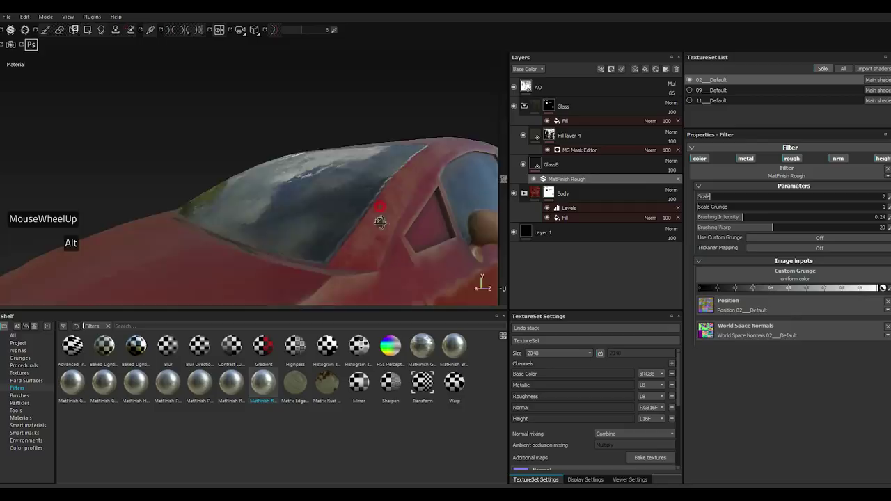
# Bring brushing intensity down to about 0.14, then return to Fill layer 4.
pyautogui.scroll(-3)
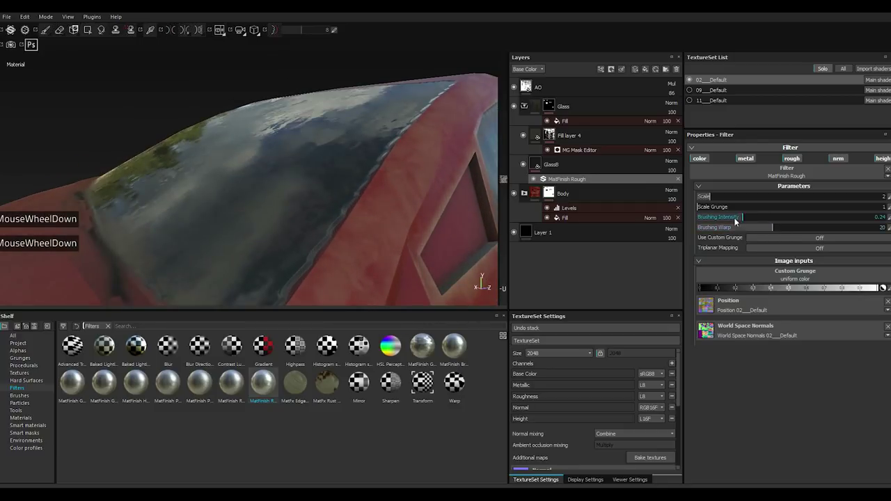
pyautogui.click(728, 220)
pyautogui.scroll(3)
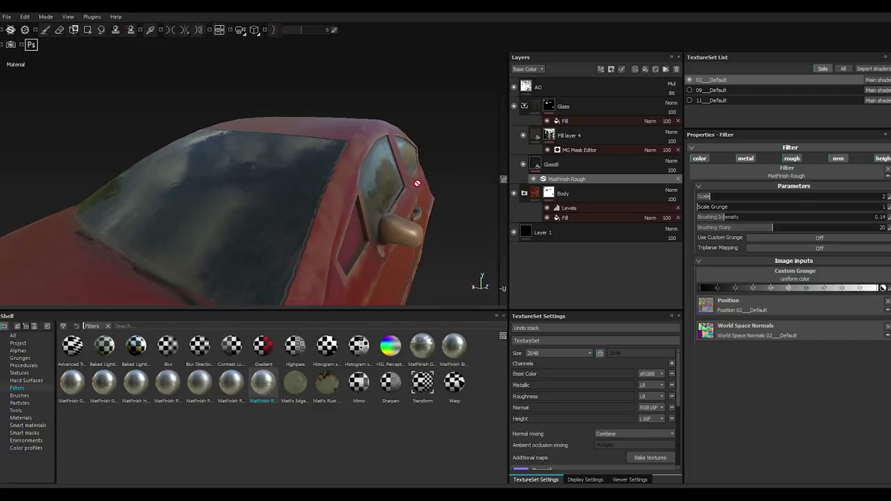
pyautogui.scroll(-3)
pyautogui.click(563, 140)
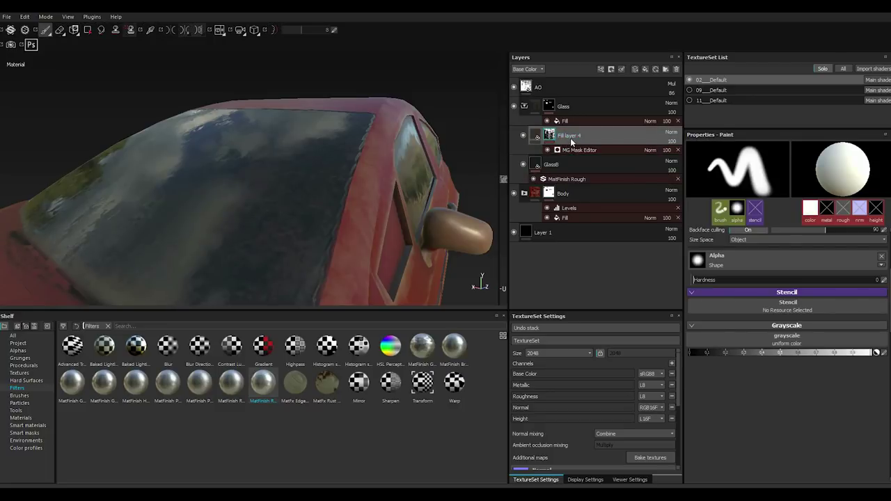
# Duplicate Fill layer 4 and give the copy the Edges Dusty smart mask.
pyautogui.rightClick(576, 142)
pyautogui.click(604, 288)
pyautogui.rightClick(569, 141)
pyautogui.rightClick(569, 141)
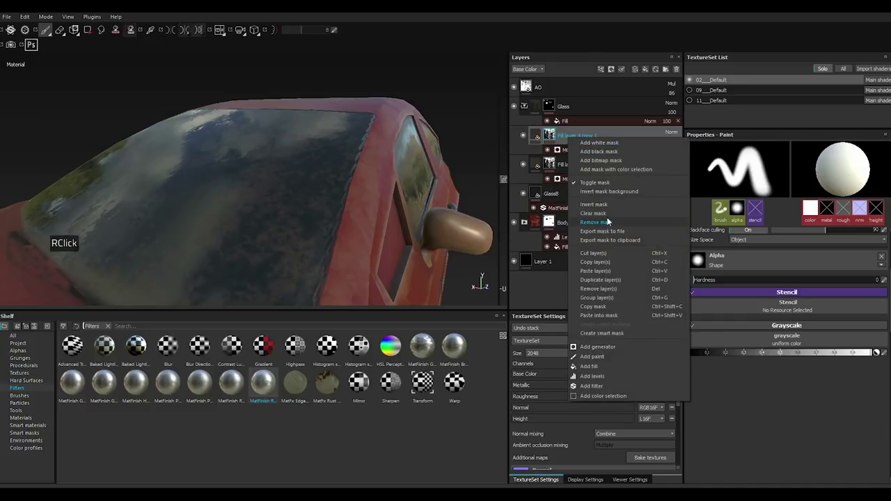
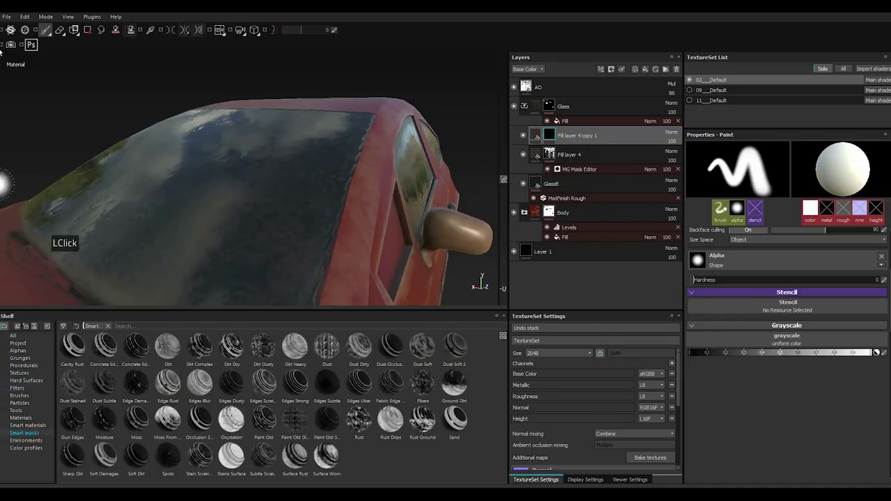
pyautogui.click(8, 22)
pyautogui.click(27, 98)
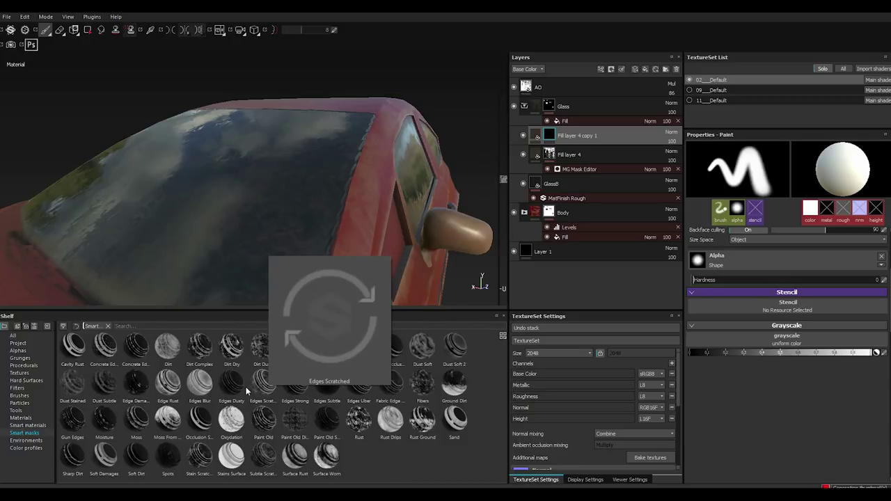
pyautogui.click(239, 387)
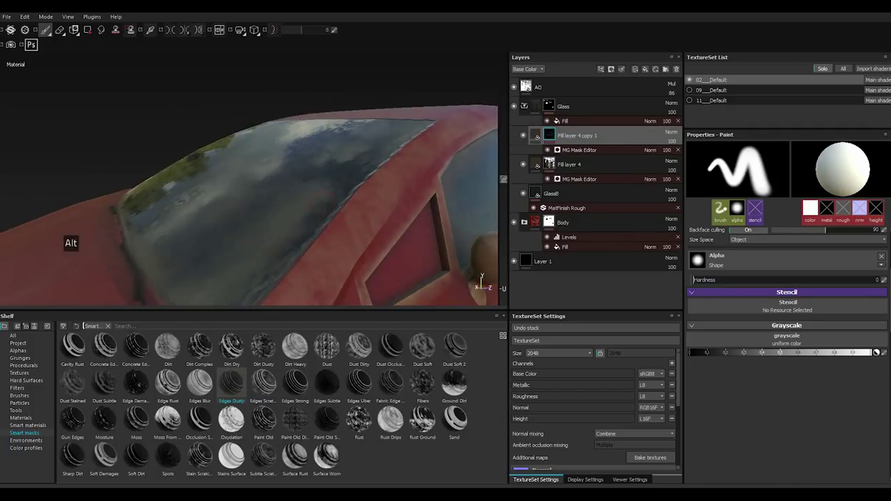
# Change the copy's base colour from dark grey to a brownish tone.
pyautogui.click(540, 134)
pyautogui.click(749, 353)
pyautogui.click(749, 353)
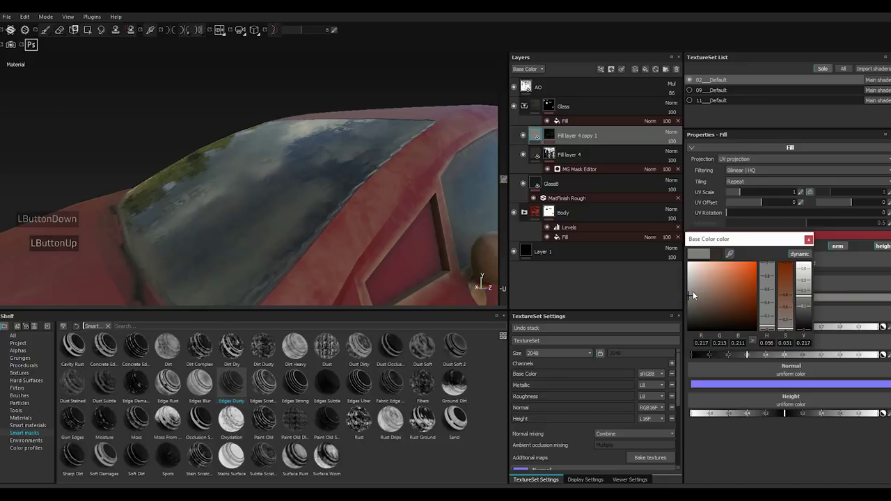
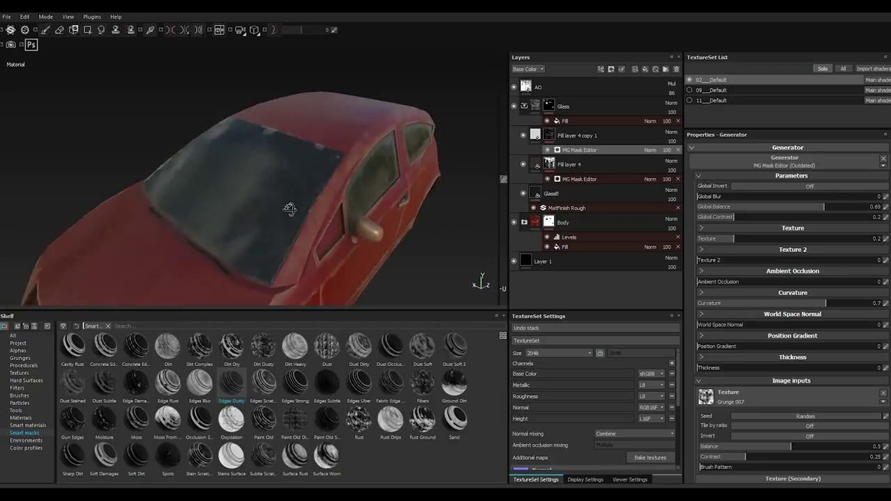
pyautogui.scroll(-3)
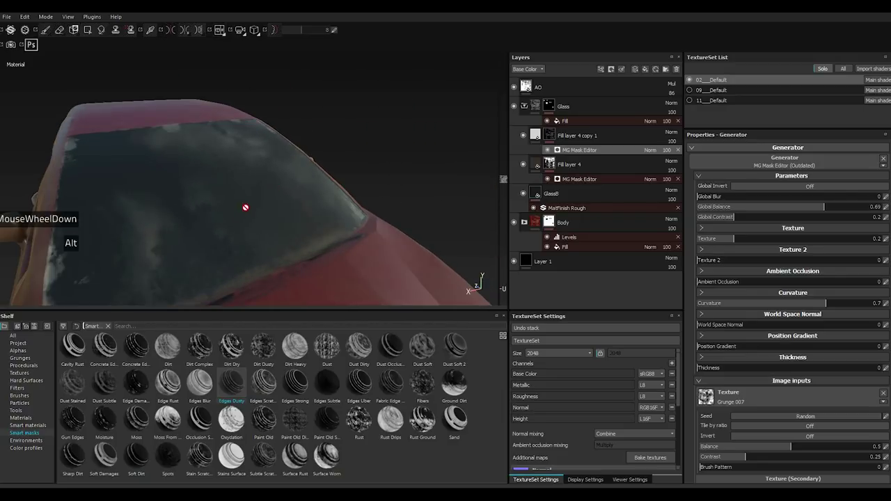
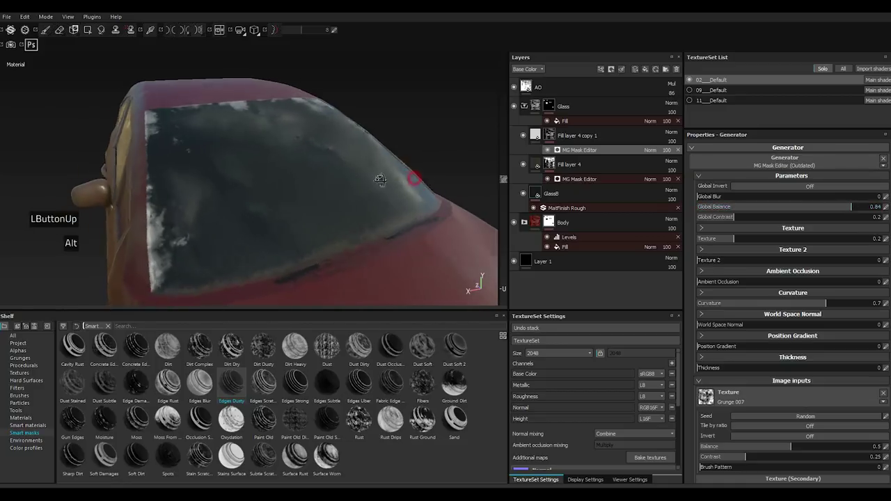
pyautogui.scroll(-3)
pyautogui.click(540, 138)
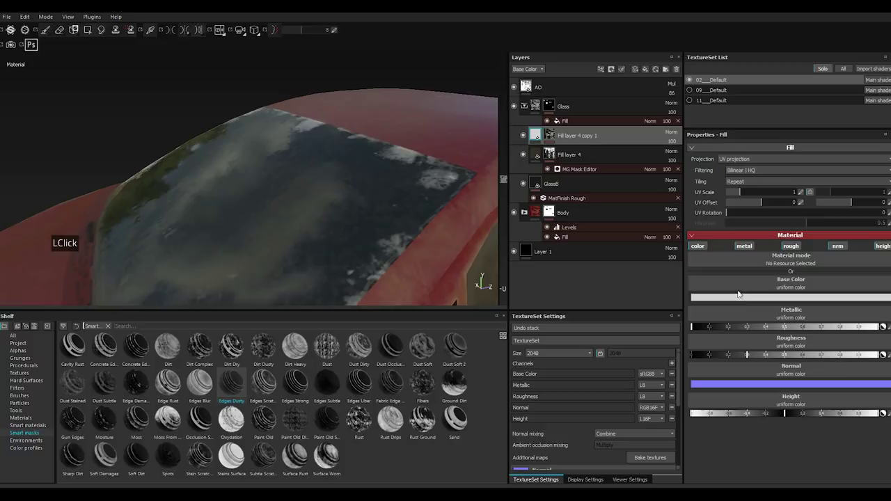
pyautogui.click(735, 304)
pyautogui.click(683, 308)
pyautogui.click(776, 247)
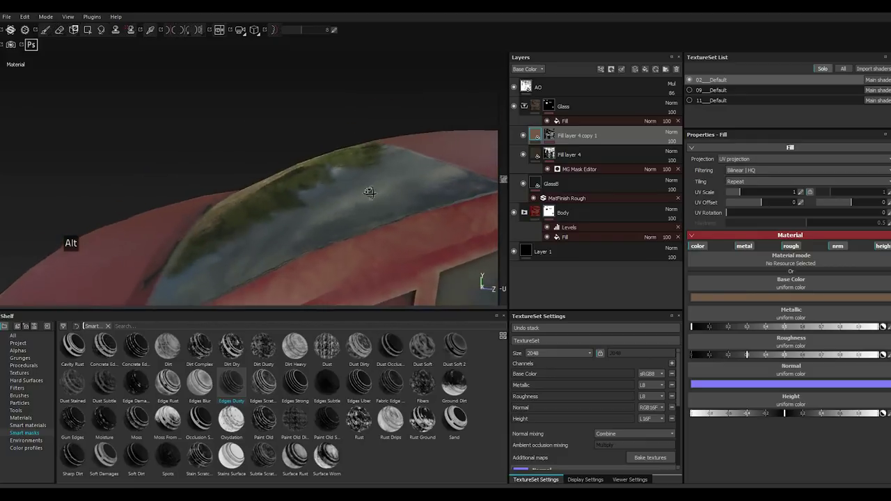
# Replace the copy's mask with the Dust Soft smart mask.
pyautogui.rightClick(547, 137)
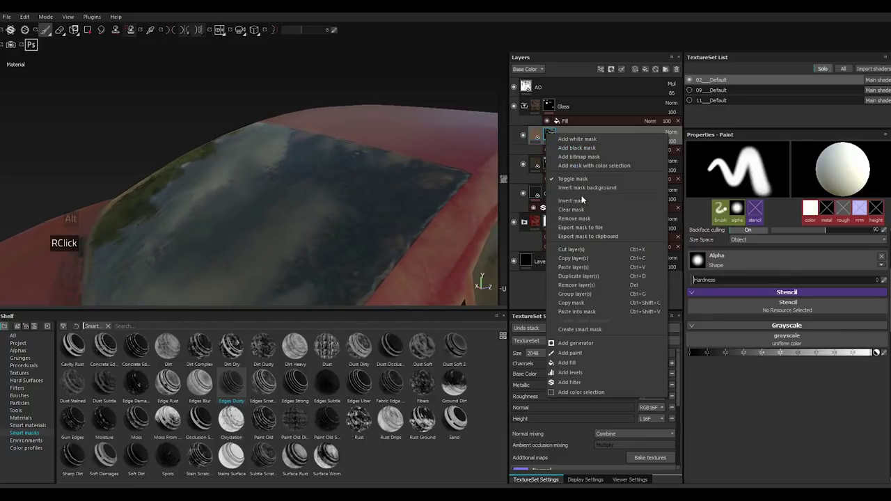
pyautogui.click(583, 210)
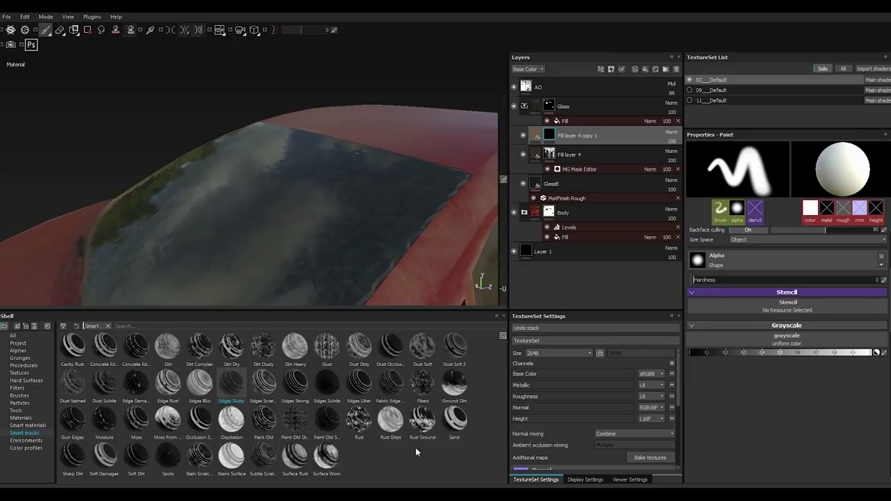
pyautogui.click(425, 356)
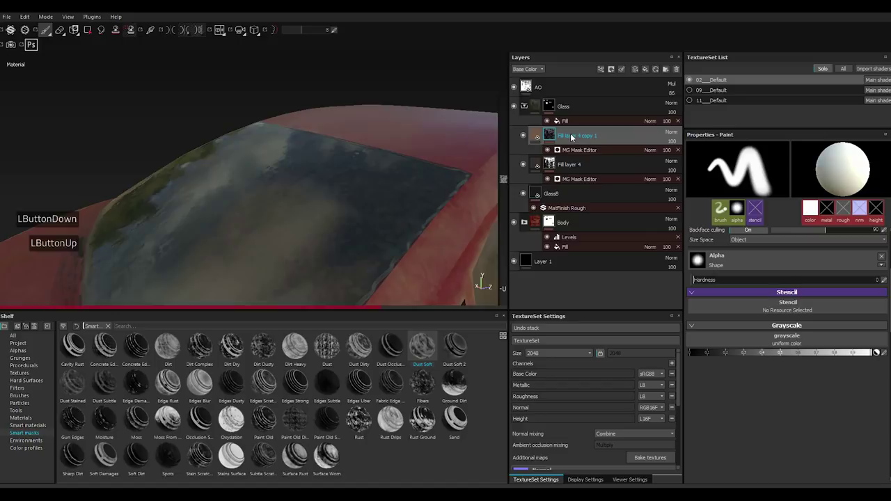
pyautogui.scroll(3)
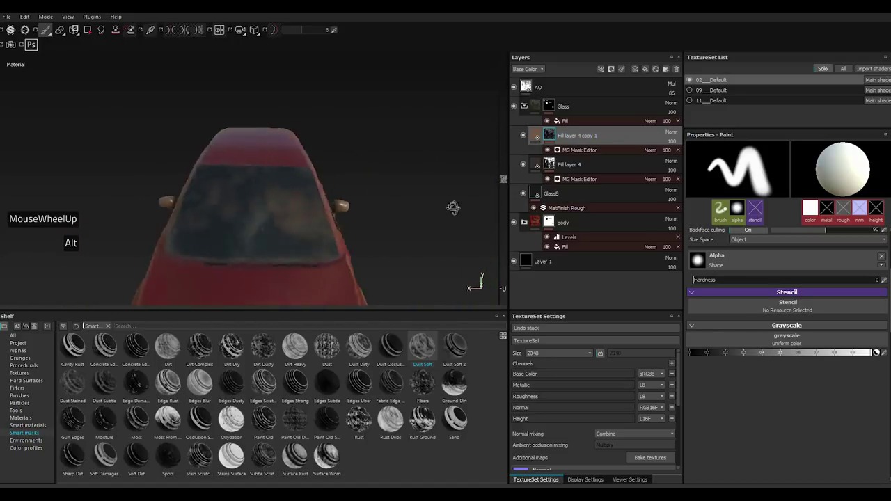
pyautogui.scroll(-3)
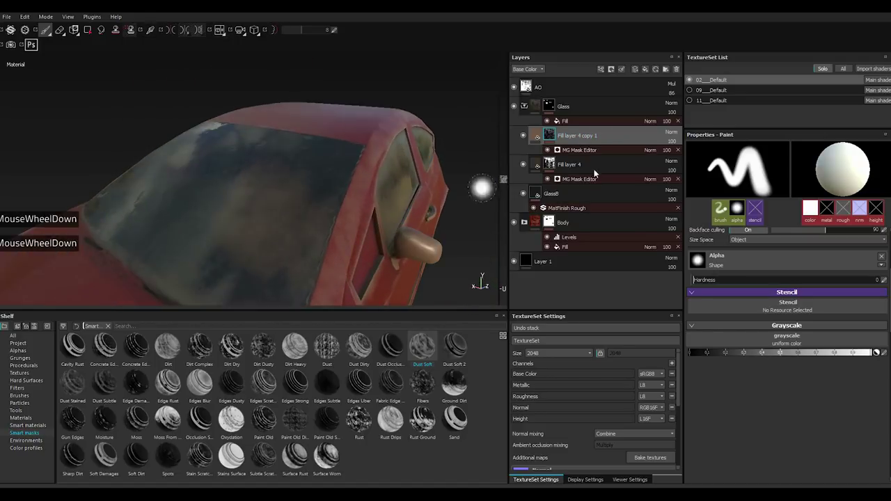
# Raise the copy's mask Global Balance to about 0.58, then remove the generated mask.
pyautogui.click(576, 157)
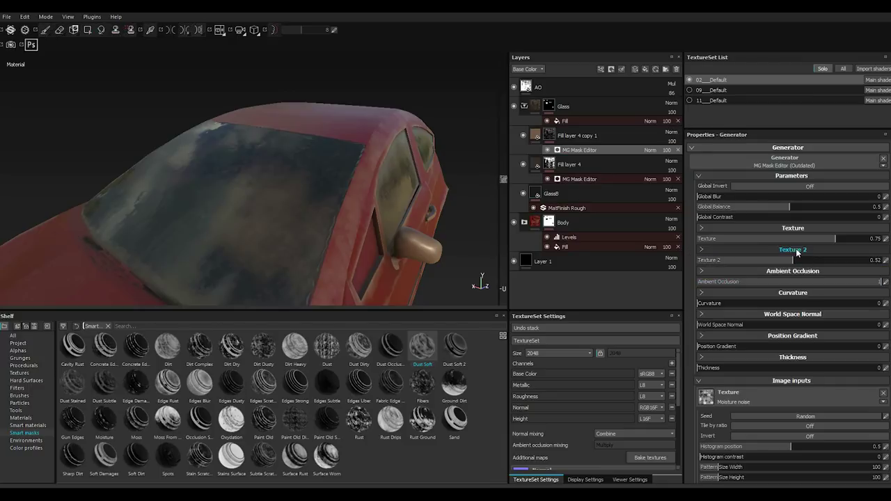
pyautogui.click(805, 212)
pyautogui.click(805, 213)
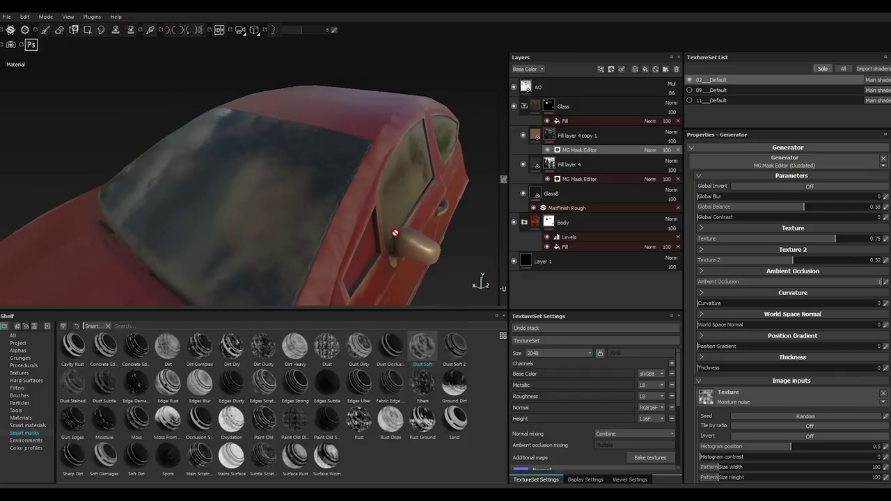
pyautogui.rightClick(554, 143)
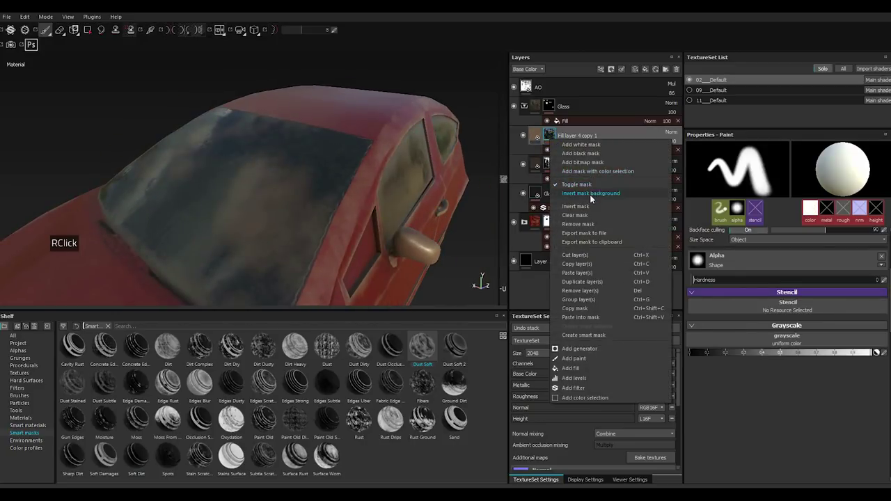
pyautogui.click(584, 218)
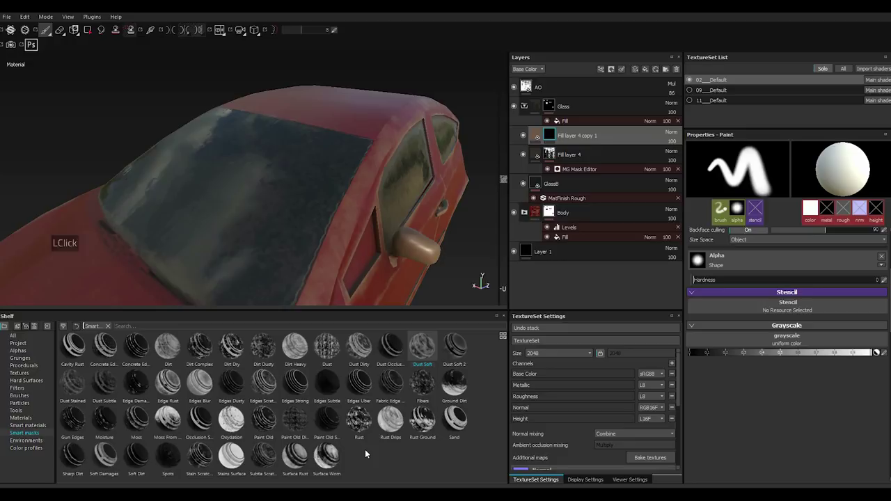
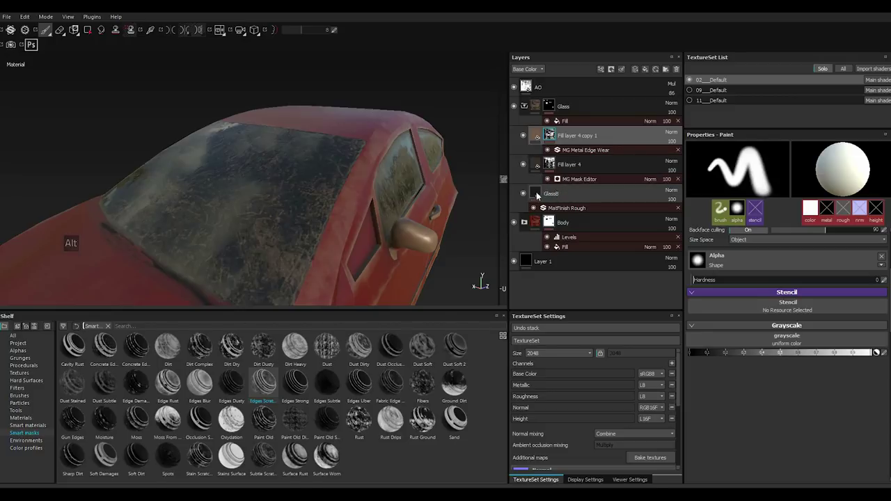
# Apply an MG Metal Edge Wear mask to Fill layer 4 copy 1 with Wear Level 0.83.
pyautogui.click(536, 195)
pyautogui.click(714, 357)
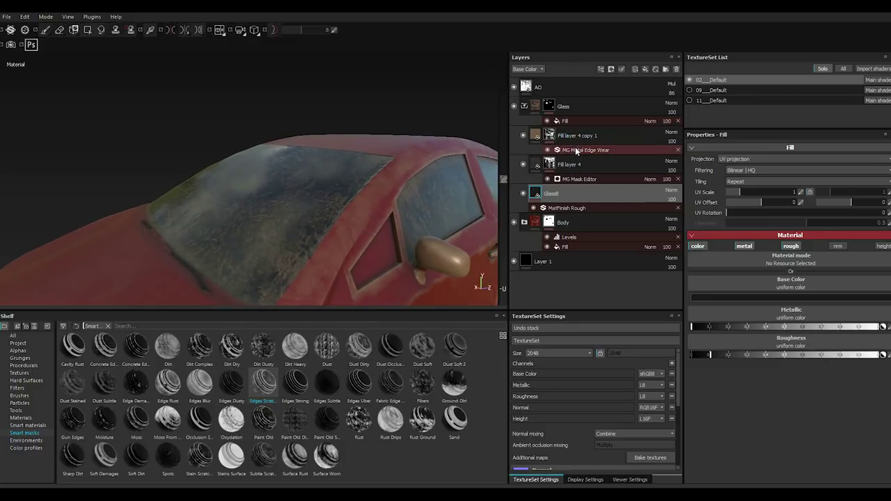
pyautogui.doubleClick(578, 153)
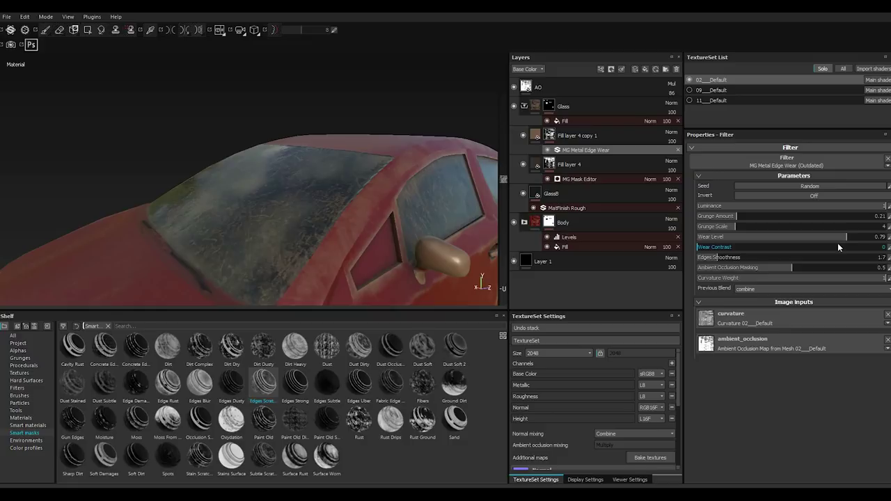
pyautogui.click(855, 240)
pyautogui.scroll(3)
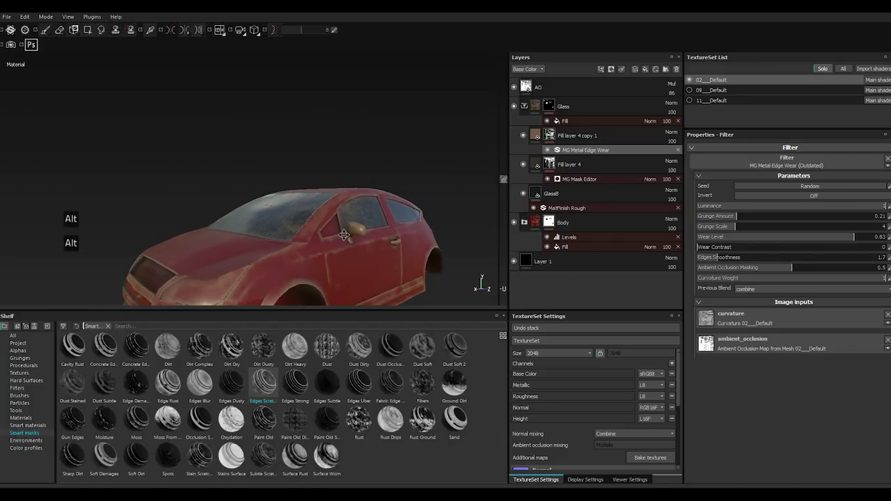
pyautogui.scroll(3)
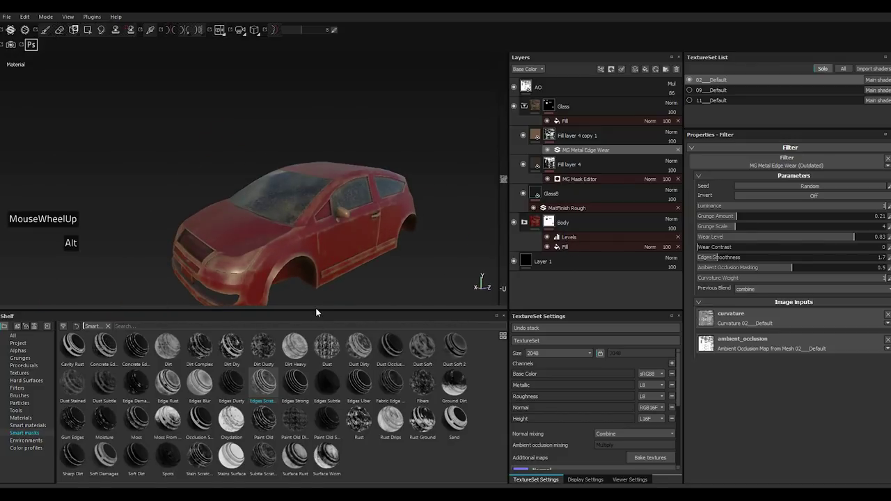
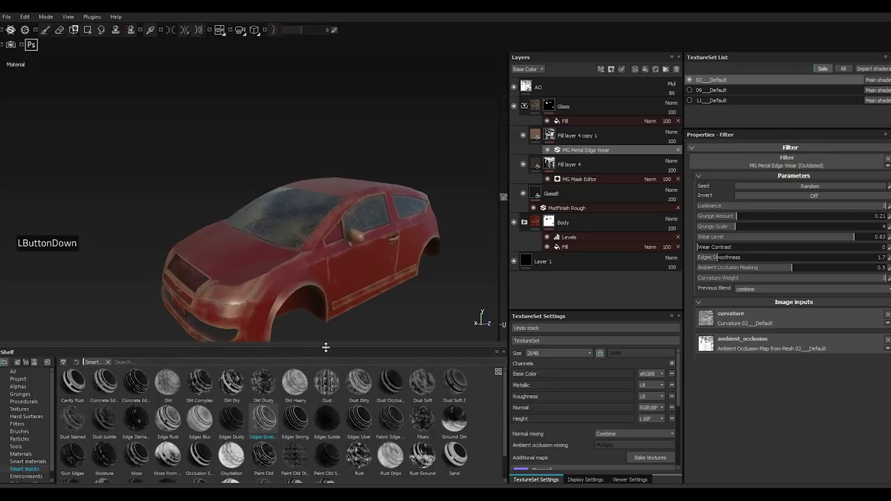
# Browse the smart masks shelf and collapse the Glass folder.
pyautogui.click(264, 384)
pyautogui.click(264, 384)
pyautogui.scroll(-3)
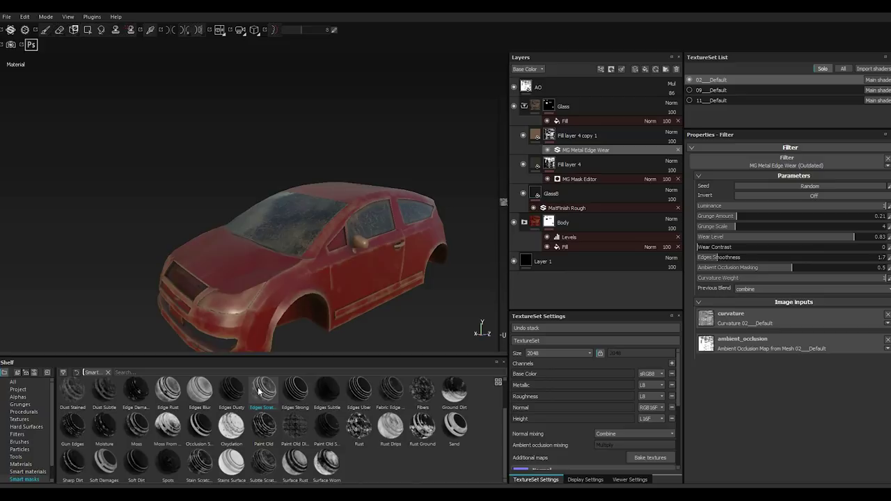
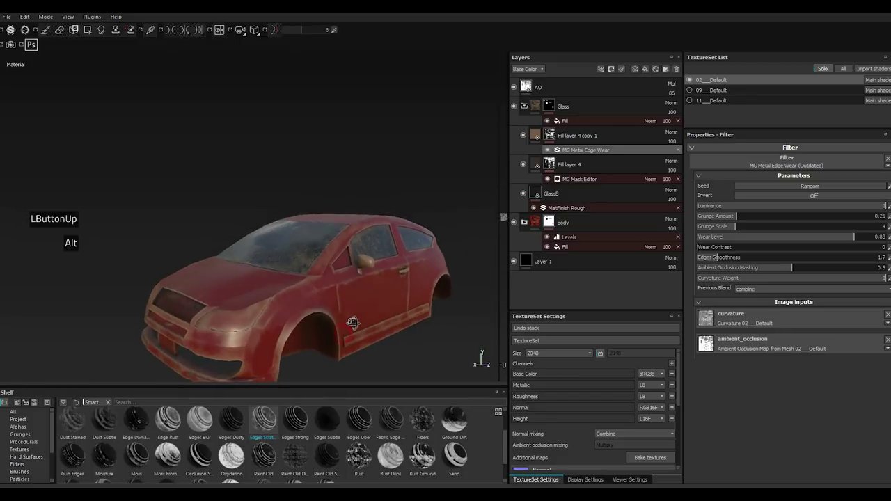
pyautogui.scroll(3)
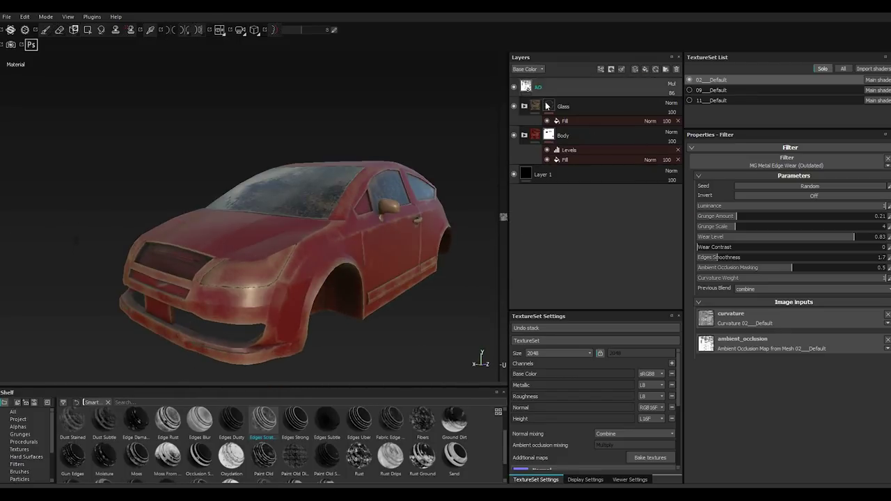
# Add Fill layer 5 and group it into a folder named Lights.
pyautogui.click(575, 106)
pyautogui.doubleClick(575, 105)
pyautogui.click(647, 72)
pyautogui.rightClick(546, 108)
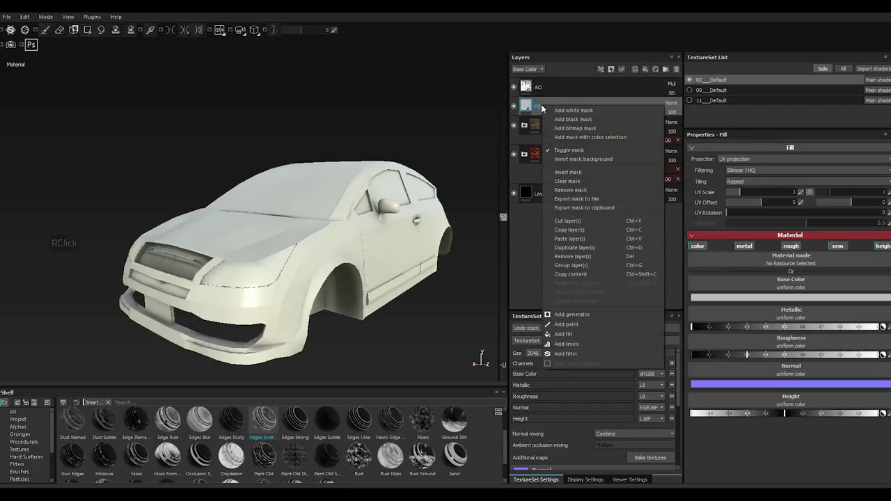
pyautogui.rightClick(545, 108)
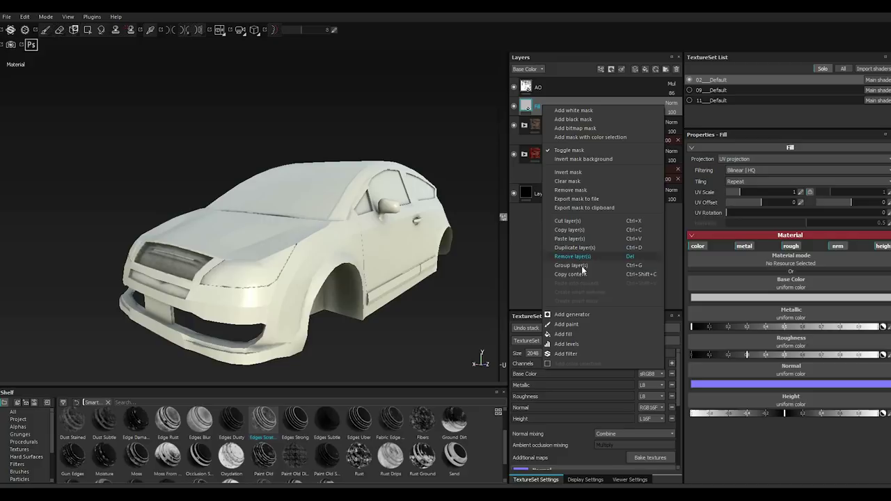
pyautogui.click(581, 272)
pyautogui.doubleClick(585, 272)
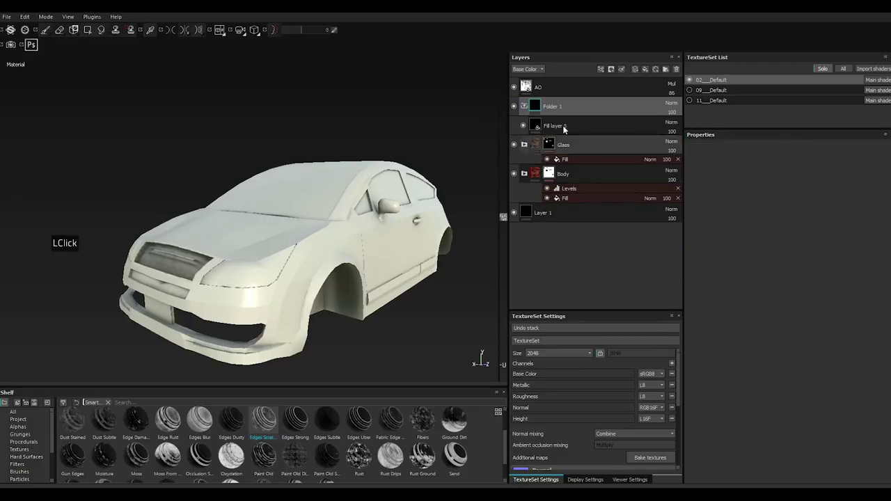
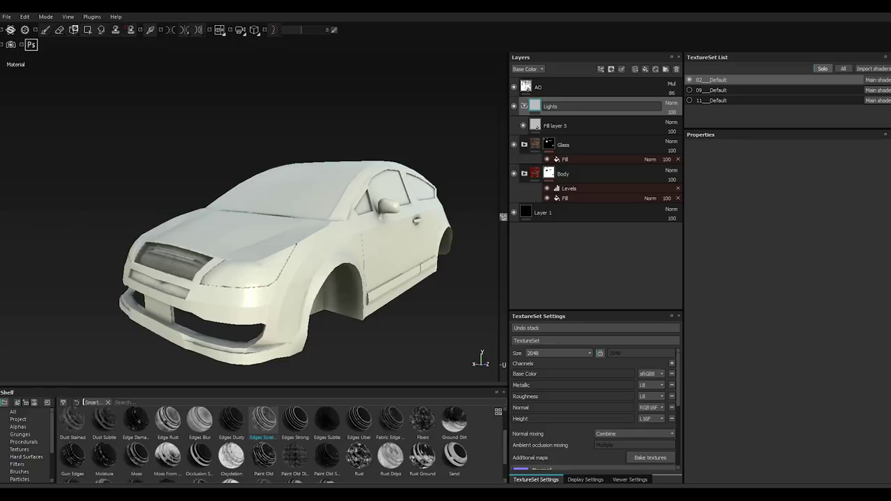
pyautogui.press('Return')
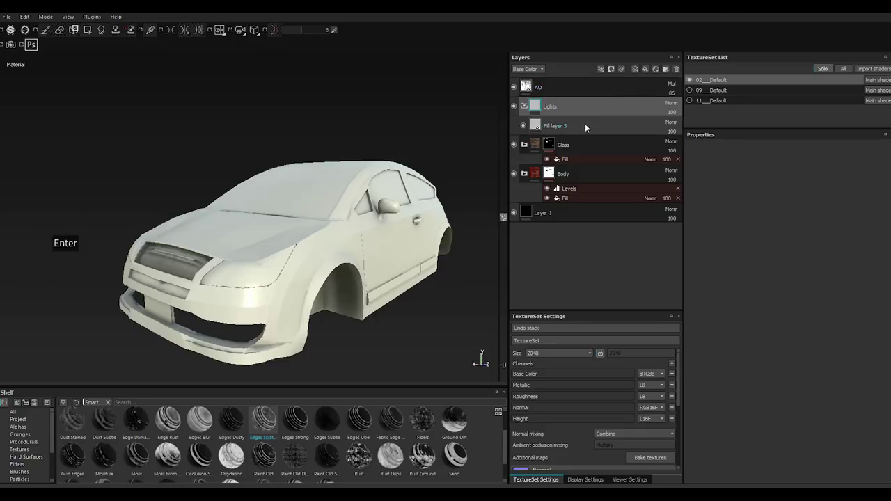
# Set Fill layer 5's base colour to near black.
pyautogui.doubleClick(551, 129)
pyautogui.click(749, 353)
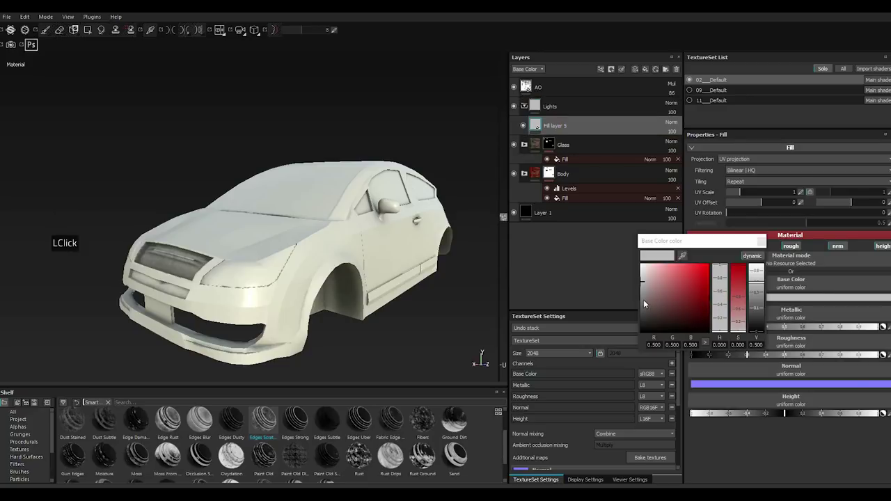
pyautogui.click(749, 354)
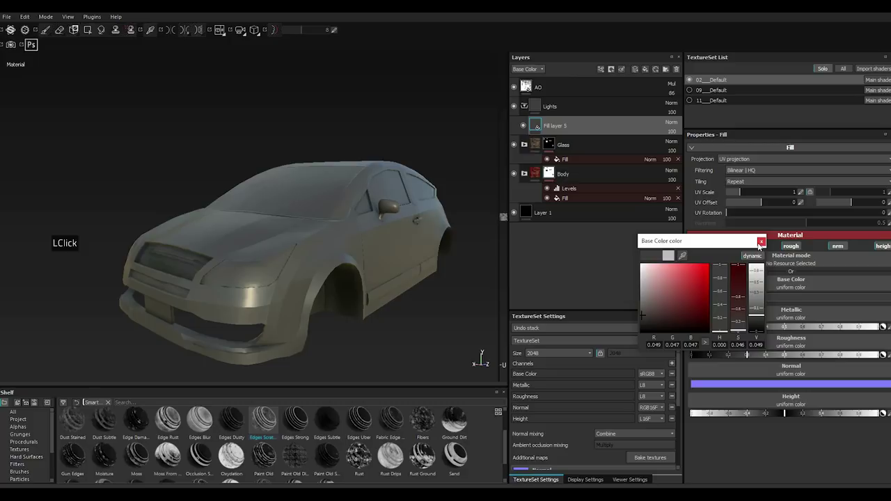
pyautogui.click(749, 353)
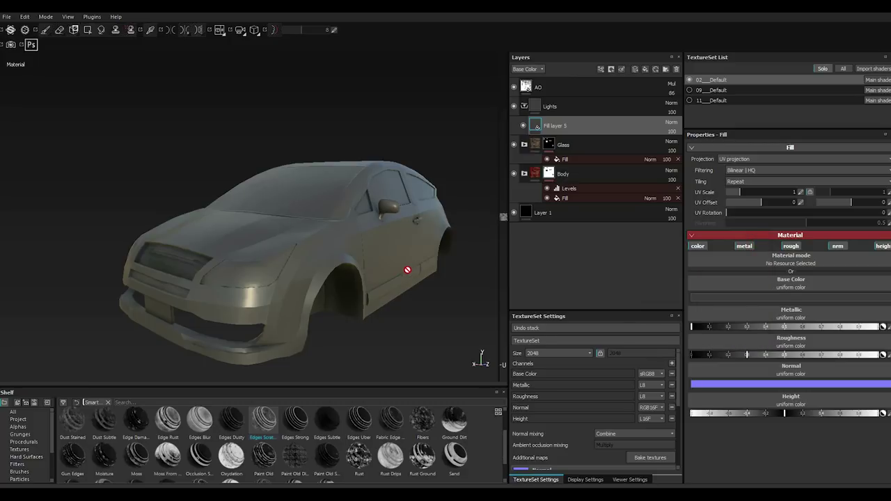
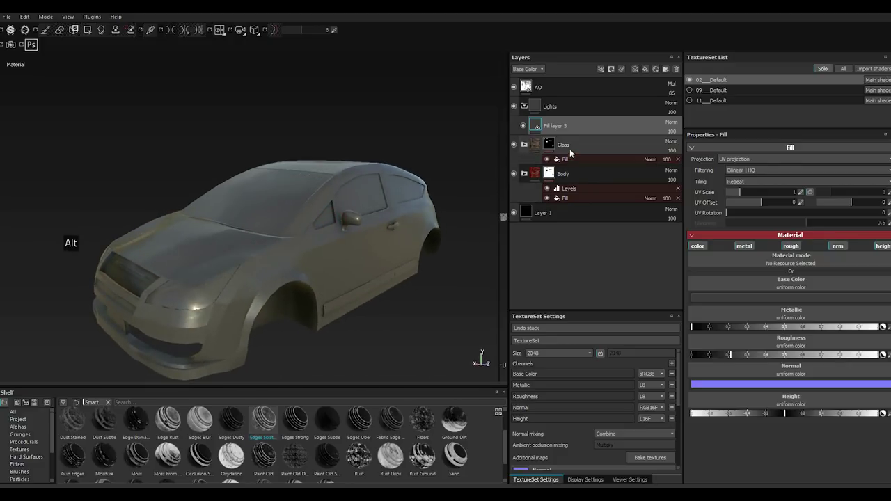
# Add a mask fill to the Lights folder and browse its texture picker.
pyautogui.click(558, 112)
pyautogui.rightClick(555, 111)
pyautogui.rightClick(556, 112)
pyautogui.click(588, 134)
pyautogui.scroll(-3)
pyautogui.scroll(-3)
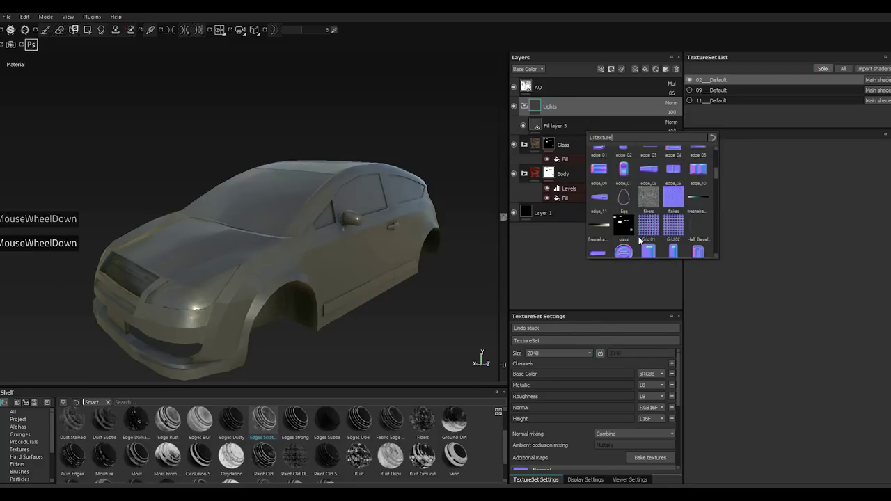
pyautogui.scroll(-3)
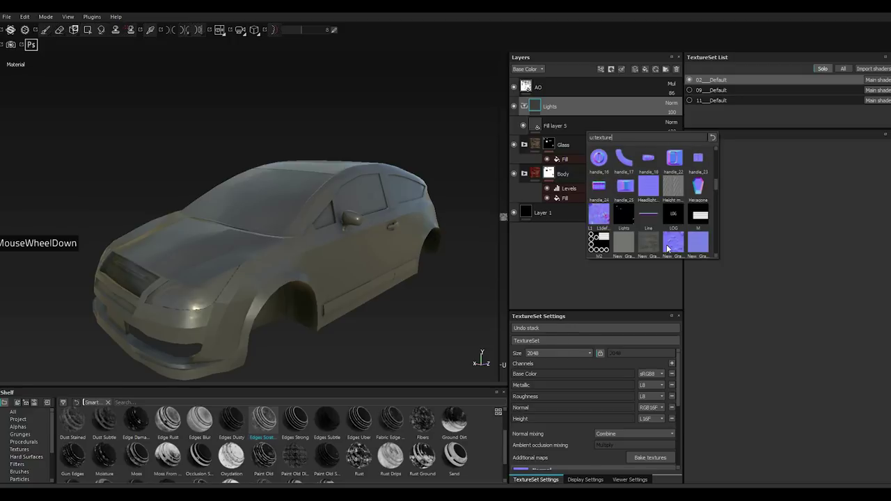
# Mask the Lights folder with the Lights texture and add an empty filter to Fill layer 5.
pyautogui.click(629, 221)
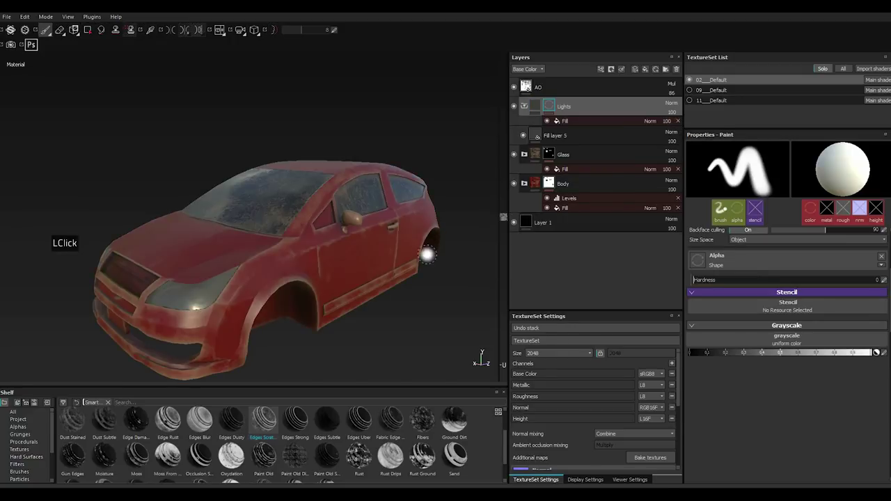
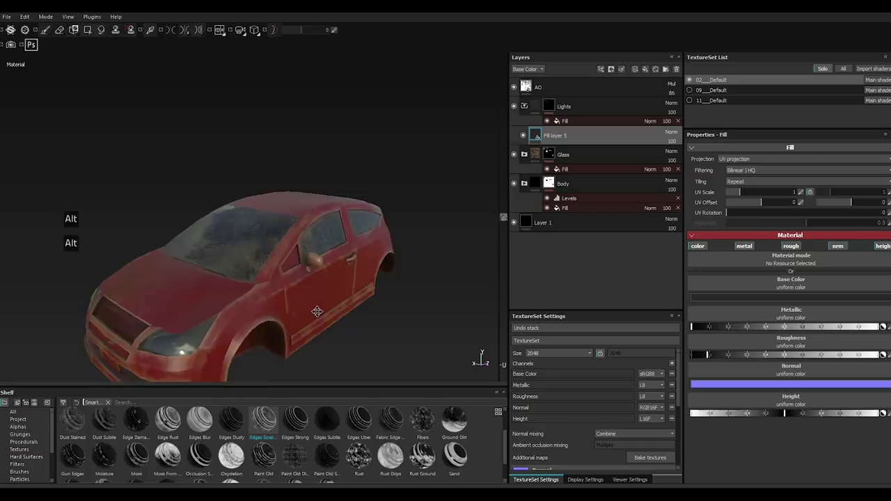
pyautogui.scroll(-3)
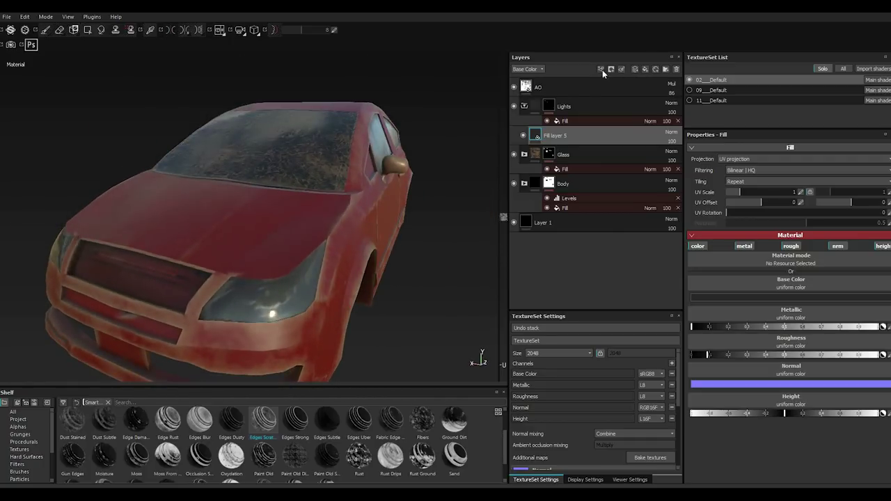
pyautogui.click(605, 73)
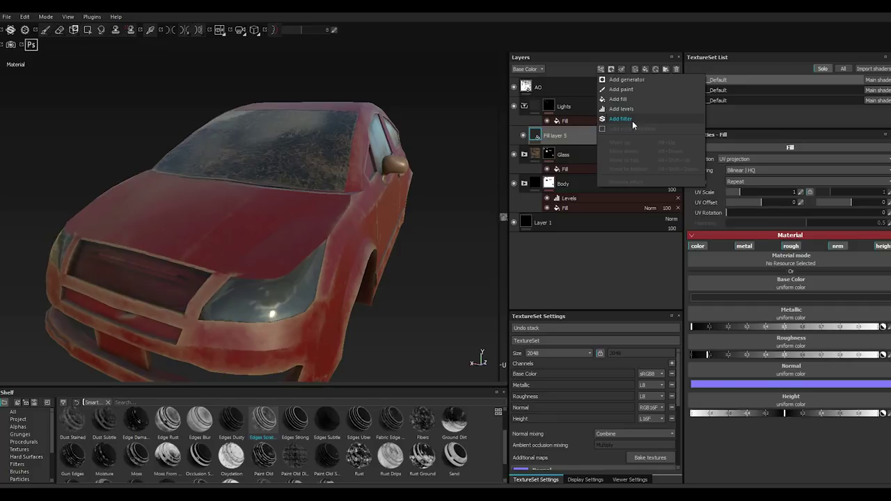
pyautogui.click(630, 120)
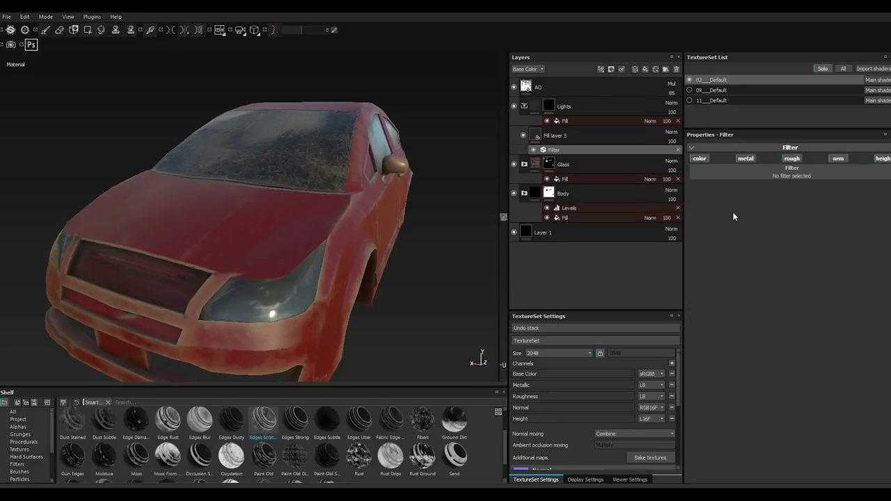
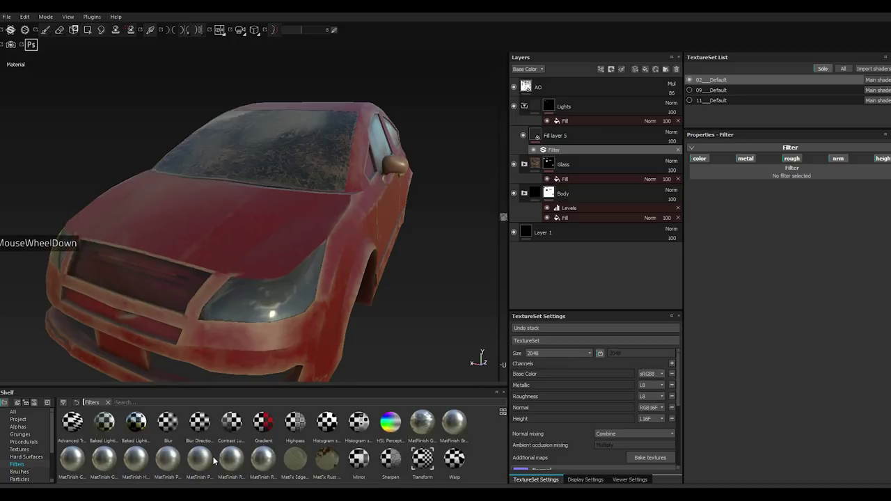
# Assign the MatFinish Hammered filter to Fill layer 5's filter slot.
pyautogui.scroll(-3)
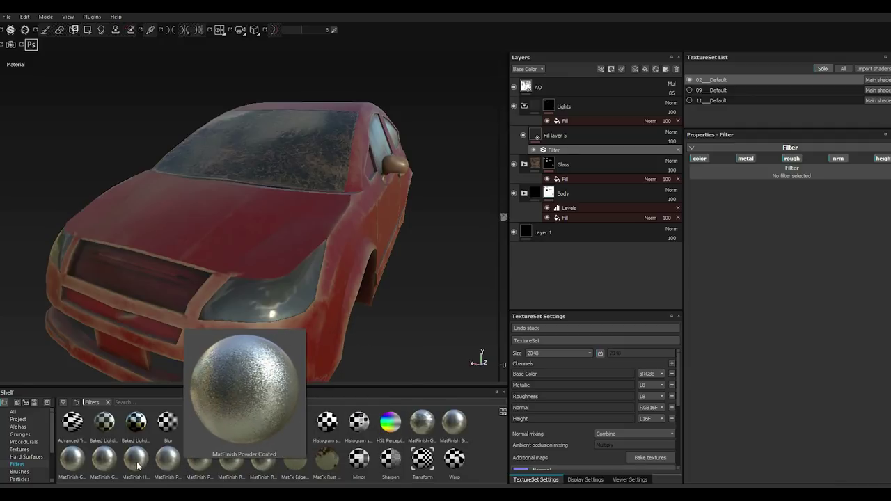
pyautogui.click(140, 465)
pyautogui.click(137, 464)
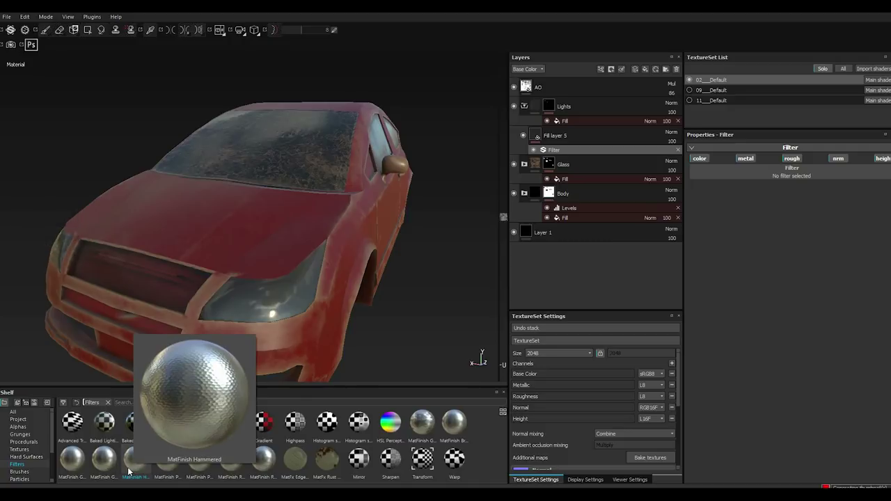
pyautogui.click(133, 468)
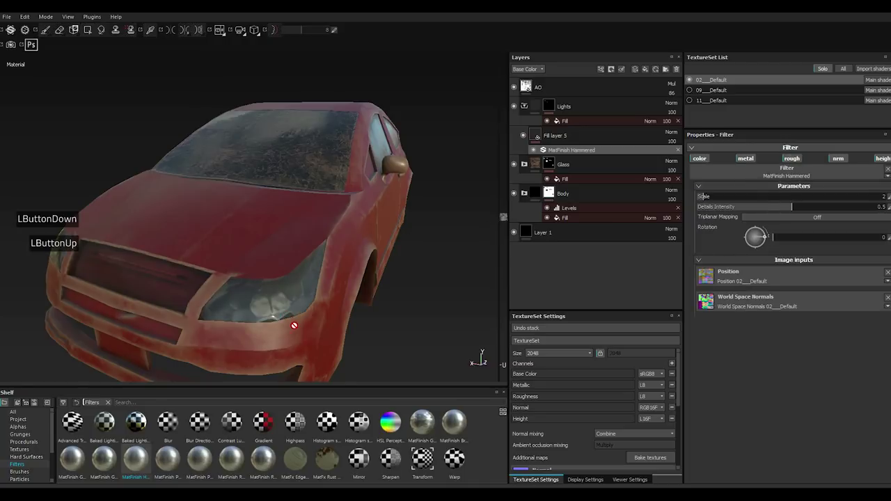
pyautogui.scroll(-3)
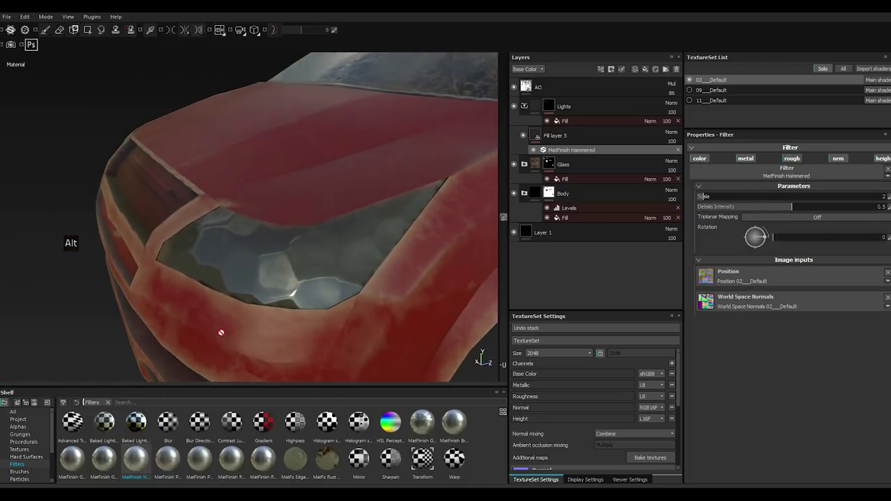
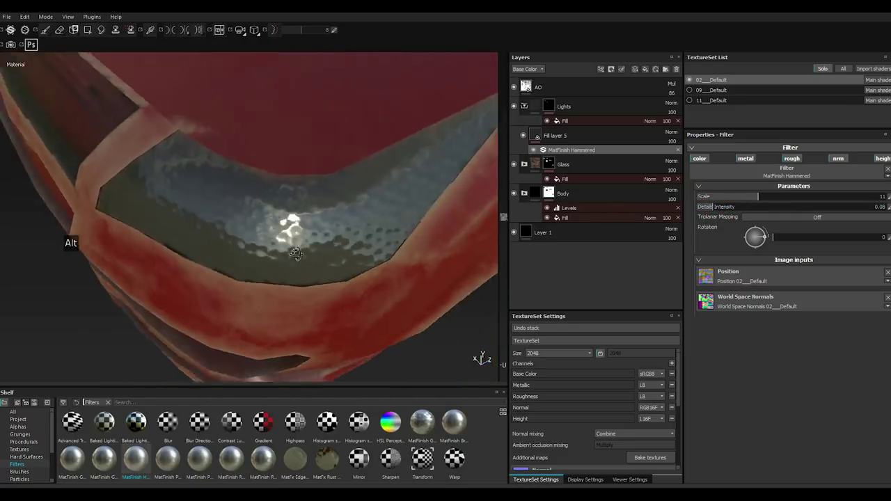
# Set the hammered pattern to scale 17, intensity 0.08, then turn off Solo to show the whole car.
pyautogui.click(791, 201)
pyautogui.click(809, 200)
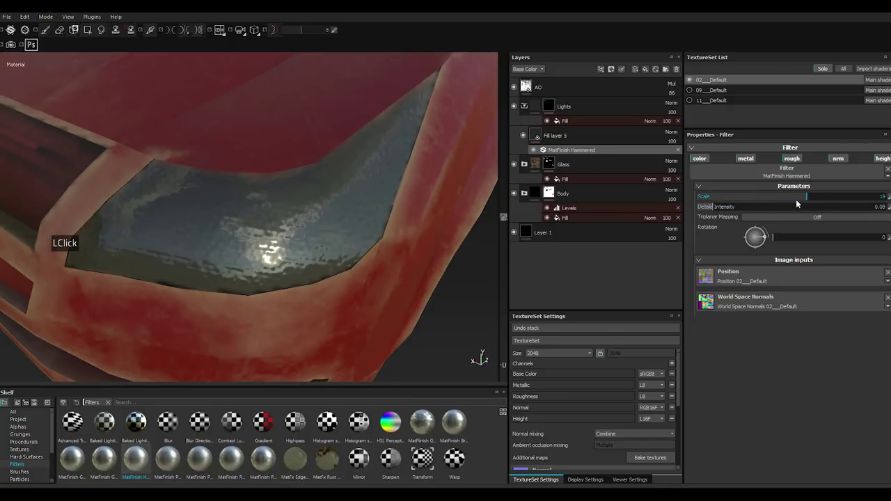
pyautogui.click(800, 199)
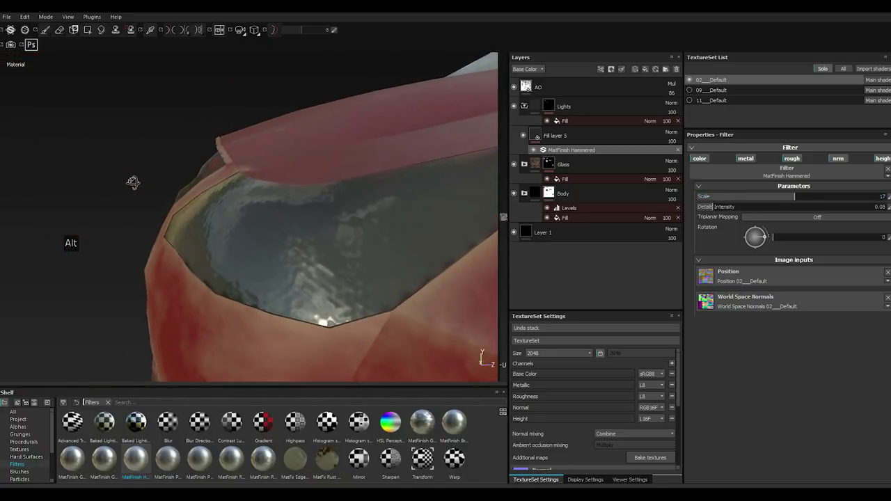
pyautogui.scroll(3)
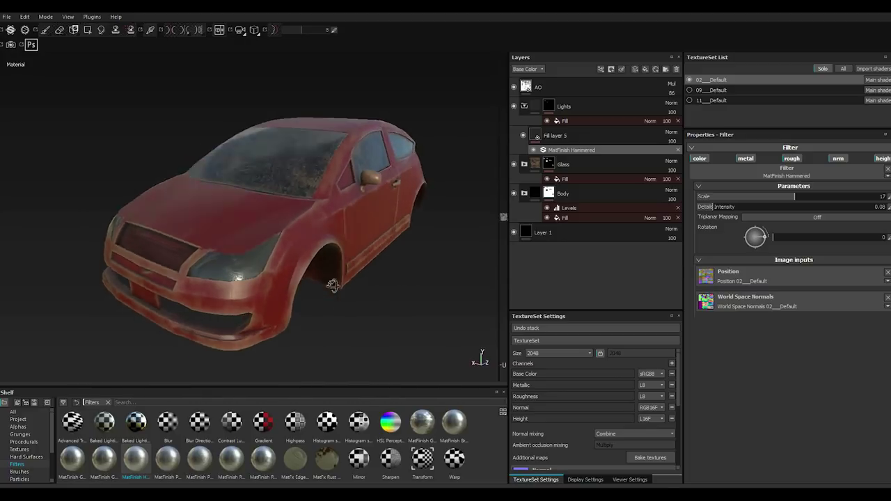
pyautogui.scroll(-3)
pyautogui.scroll(3)
pyautogui.scroll(-3)
pyautogui.scroll(3)
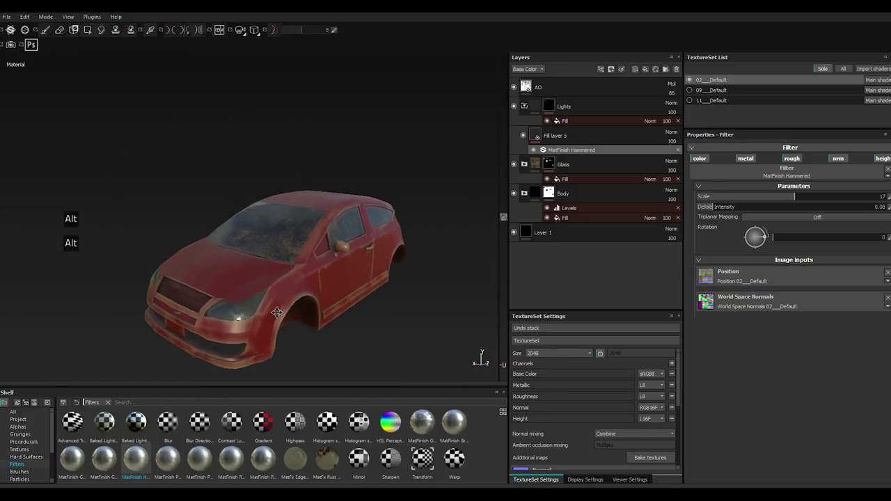
pyautogui.click(843, 71)
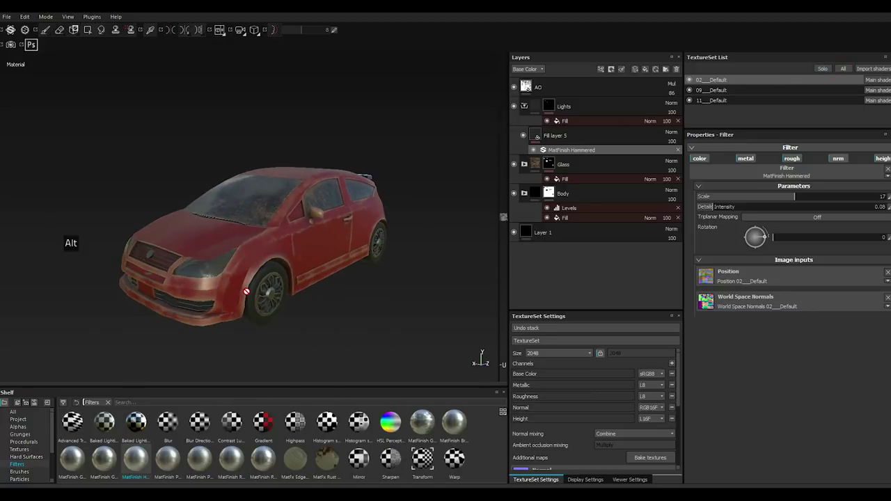
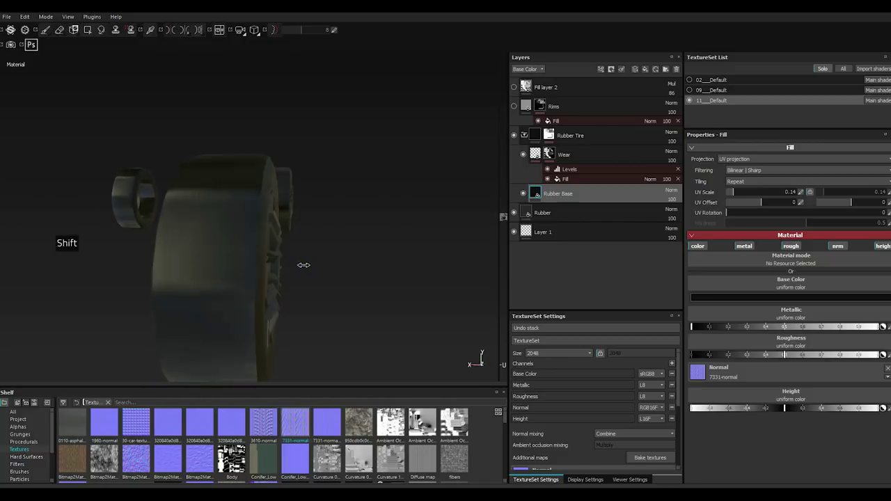
# Raise the Rubber Base fill's UV Scale to enlarge the tyre tread tiling.
pyautogui.click(752, 195)
# Set Rubber Base UV Scale to 18.37 and browse down the Textures shelf.
pyautogui.click(761, 193)
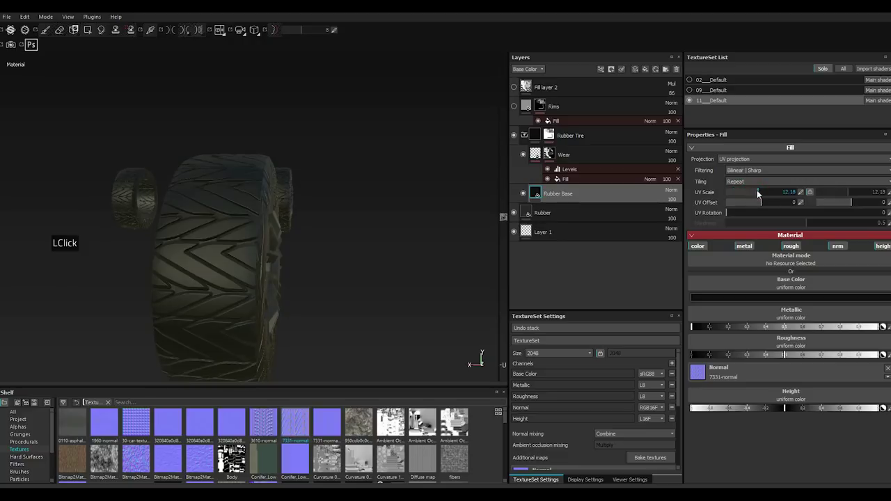
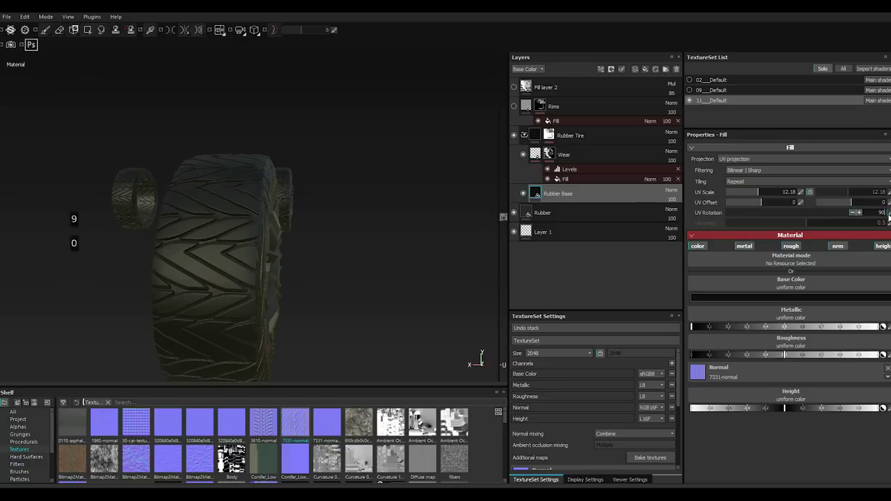
pyautogui.press('Return')
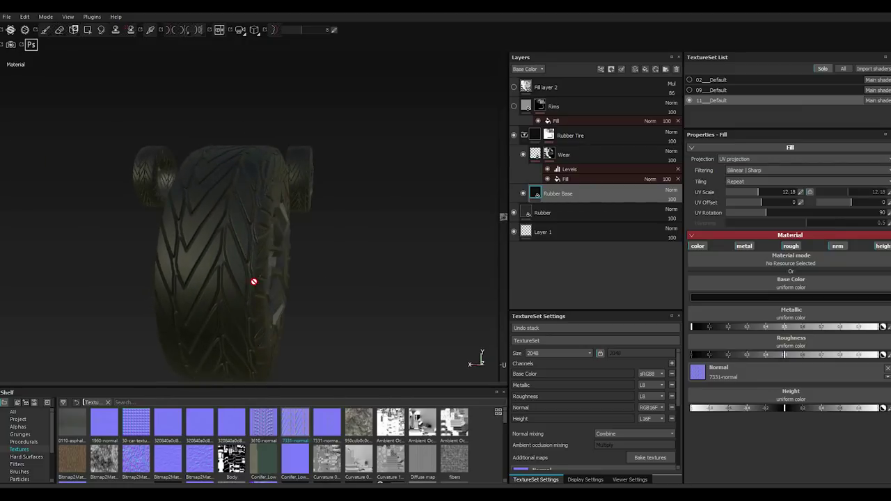
pyautogui.scroll(-3)
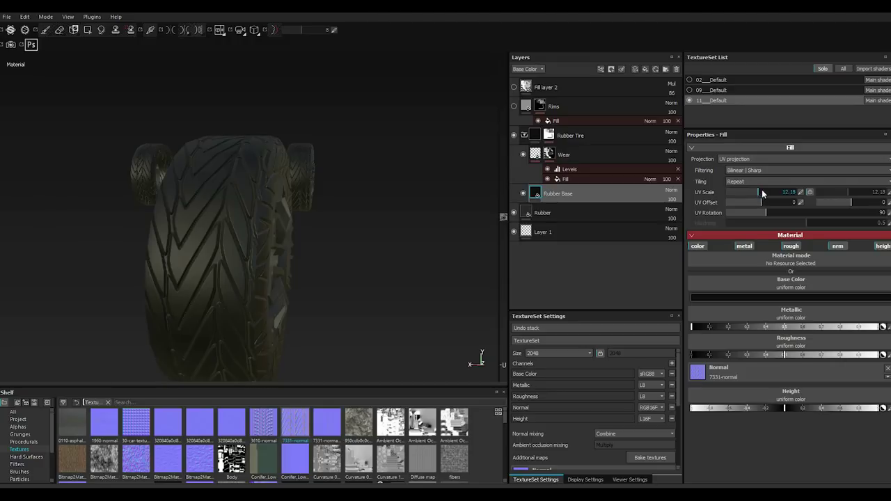
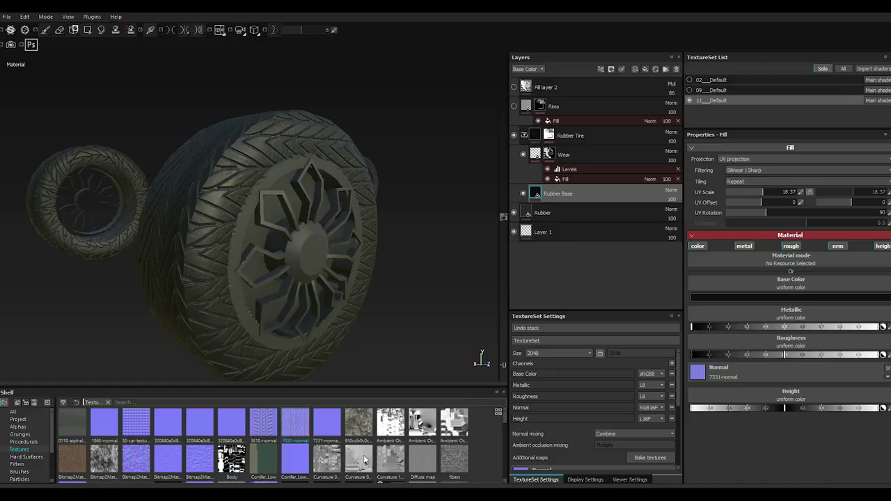
pyautogui.scroll(-3)
pyautogui.scroll(-3)
pyautogui.scroll(-3)
pyautogui.scroll(-3)
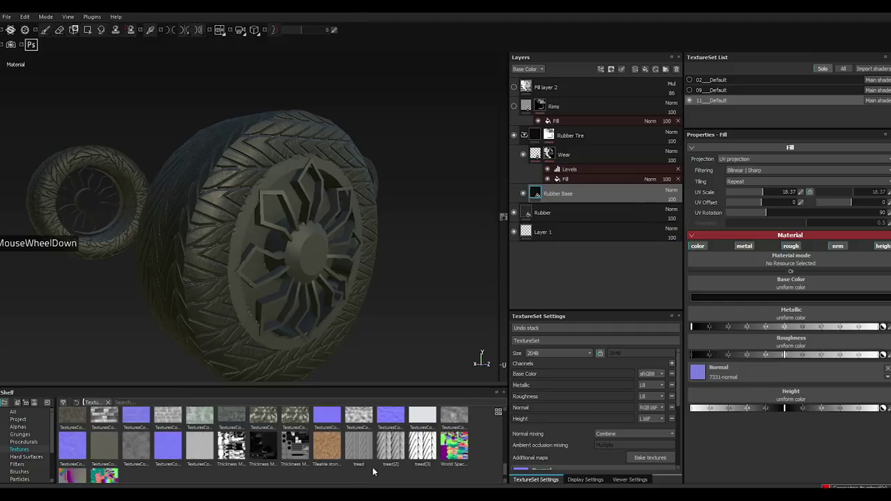
pyautogui.doubleClick(358, 452)
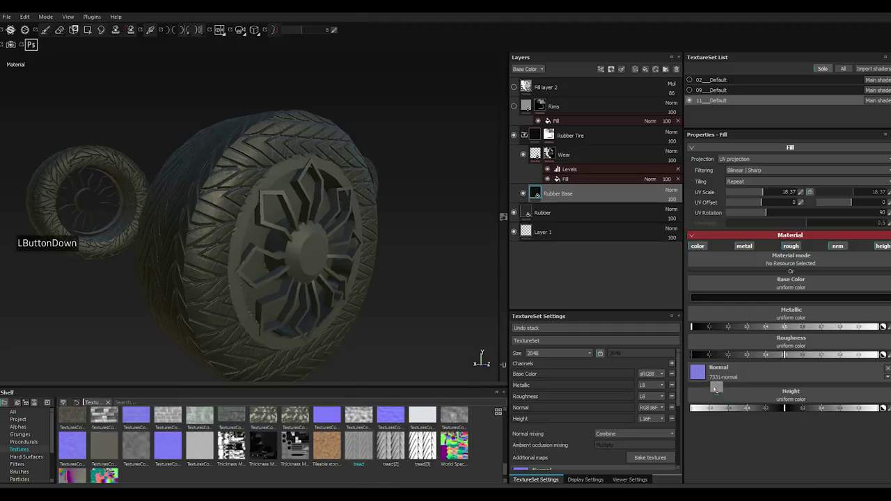
pyautogui.click(722, 400)
pyautogui.click(722, 400)
pyautogui.scroll(-3)
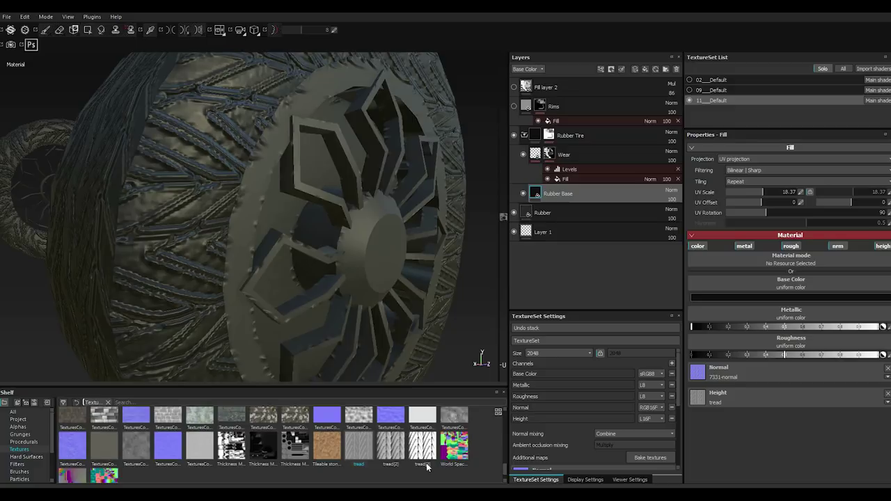
pyautogui.click(510, 471)
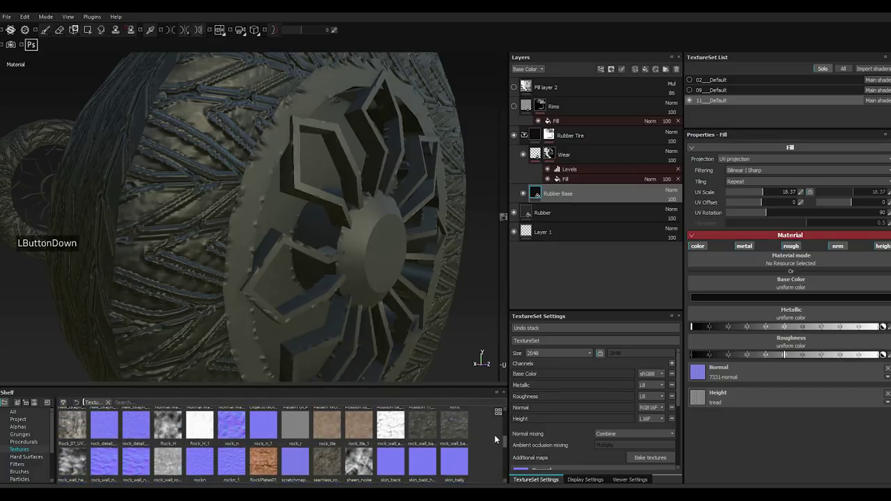
pyautogui.click(501, 433)
pyautogui.click(499, 427)
pyautogui.doubleClick(499, 426)
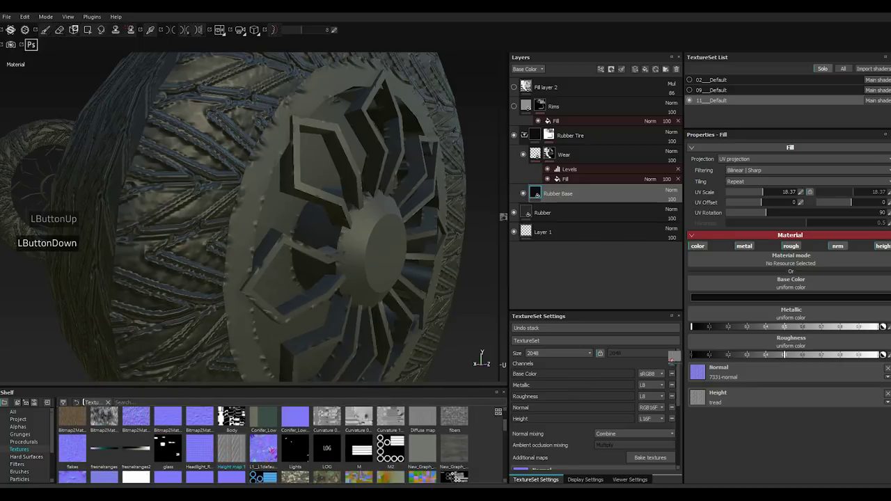
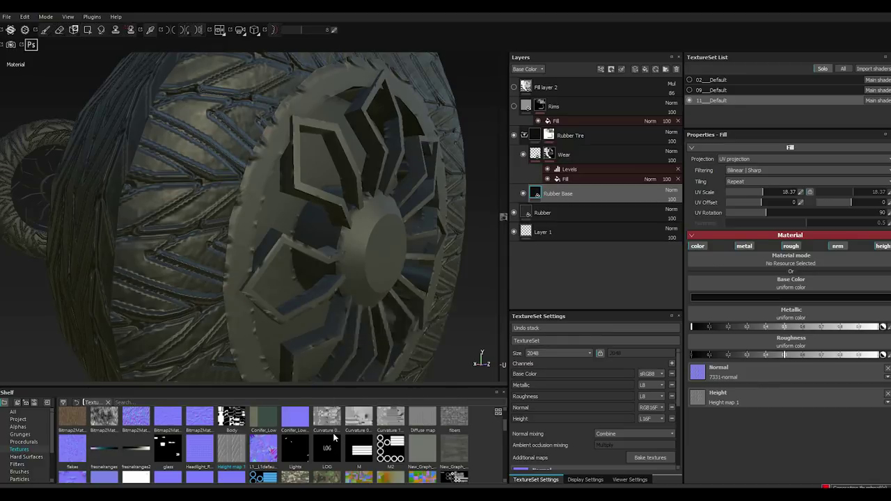
pyautogui.click(507, 430)
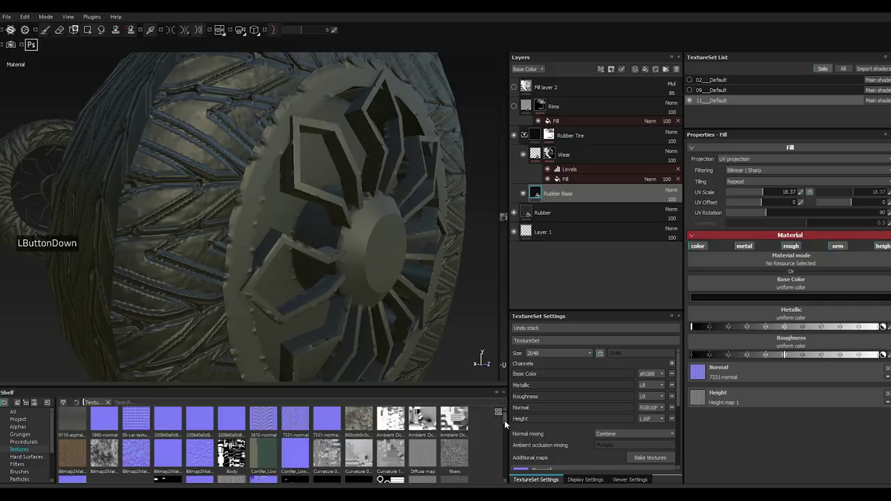
pyautogui.click(507, 434)
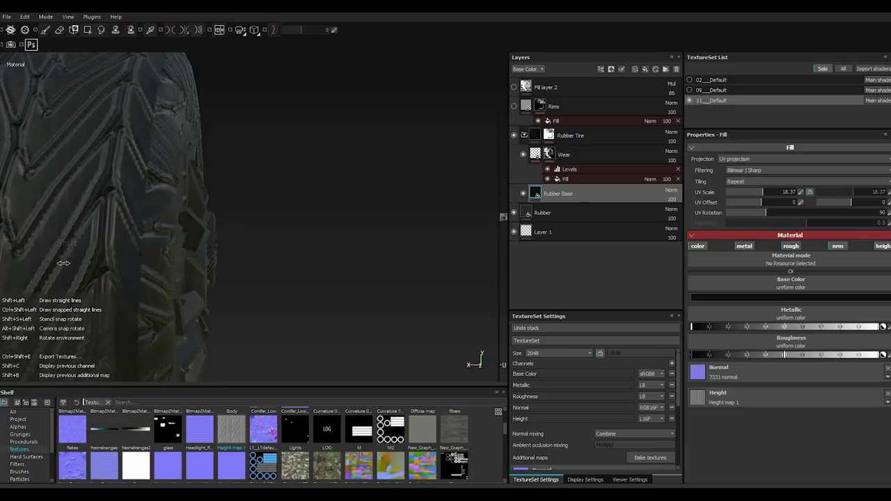
pyautogui.scroll(3)
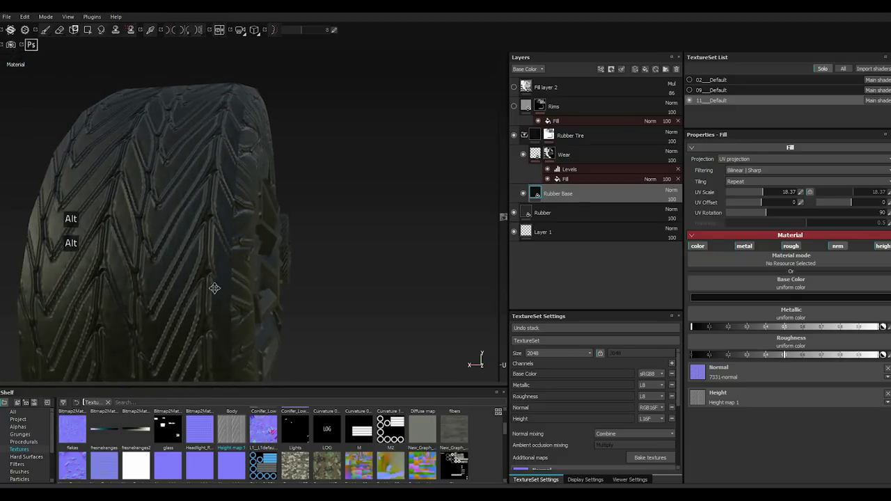
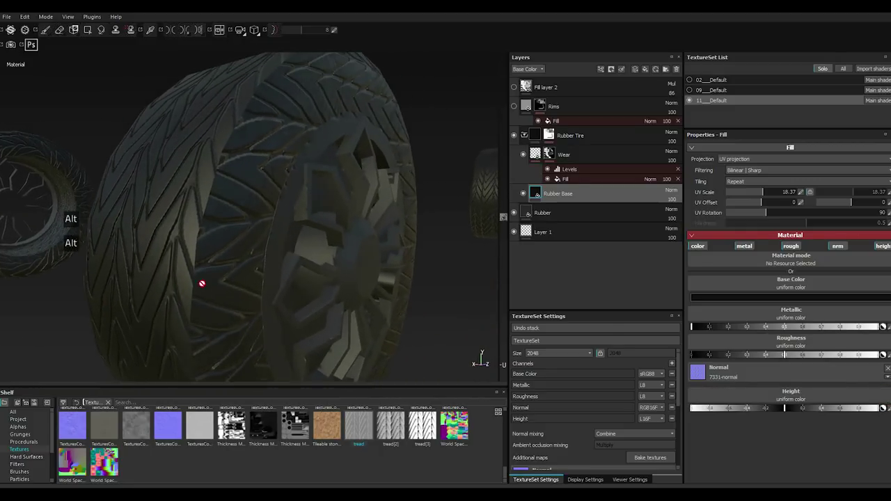
# Open the Textures shelf and drag Tread.jpg in from the file browser.
pyautogui.click(5, 19)
pyautogui.click(14, 96)
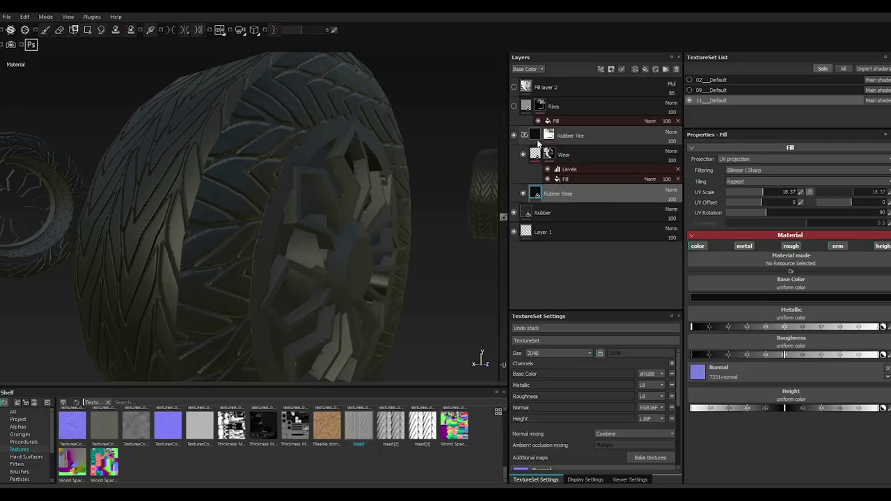
pyautogui.click(565, 197)
pyautogui.click(565, 197)
pyautogui.click(566, 195)
pyautogui.click(566, 196)
pyautogui.click(566, 196)
pyautogui.click(565, 196)
pyautogui.rightClick(559, 194)
pyautogui.click(566, 196)
pyautogui.rightClick(559, 194)
pyautogui.click(552, 196)
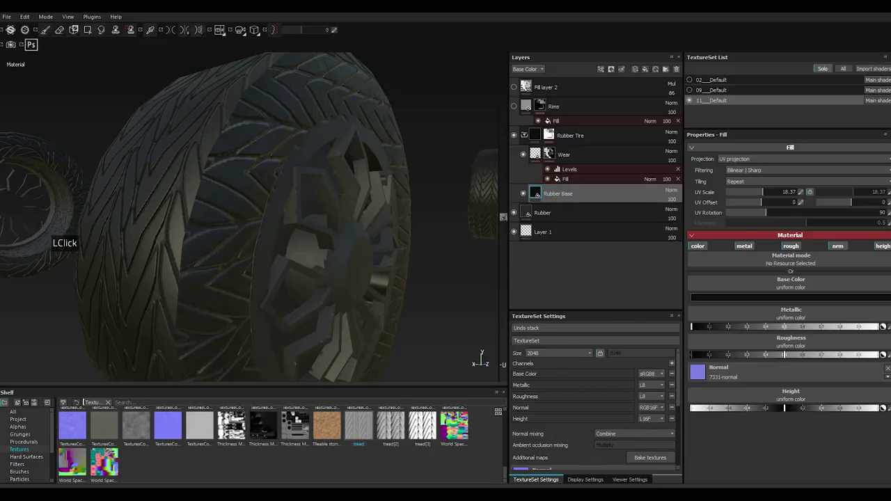
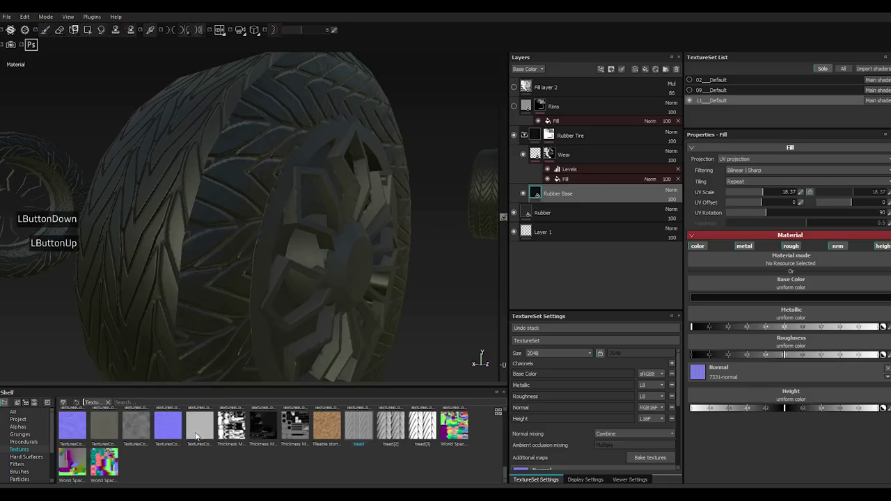
# Import Tread as a texture stored in the project.
pyautogui.click(570, 152)
pyautogui.click(584, 185)
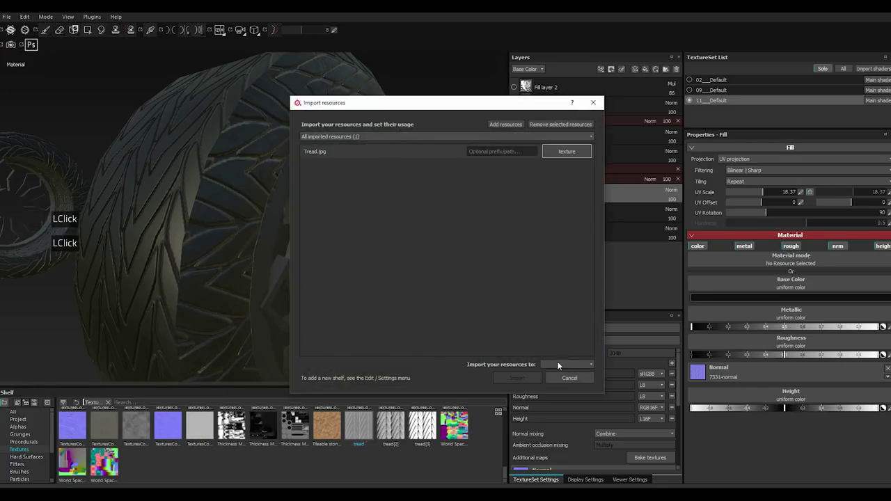
pyautogui.click(558, 368)
pyautogui.click(563, 385)
pyautogui.click(516, 380)
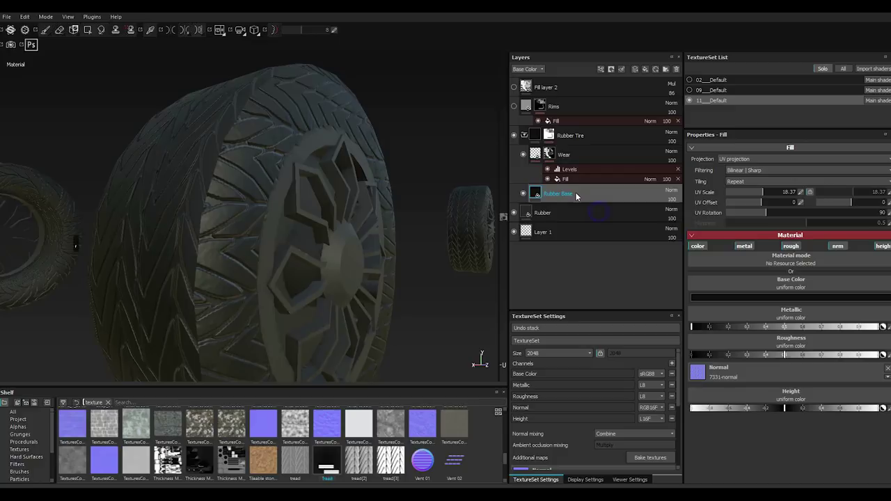
# Add a fill to the Rubber Base layer and browse its texture picker for Tread.
pyautogui.rightClick(577, 196)
pyautogui.click(611, 221)
pyautogui.scroll(-3)
pyautogui.scroll(-3)
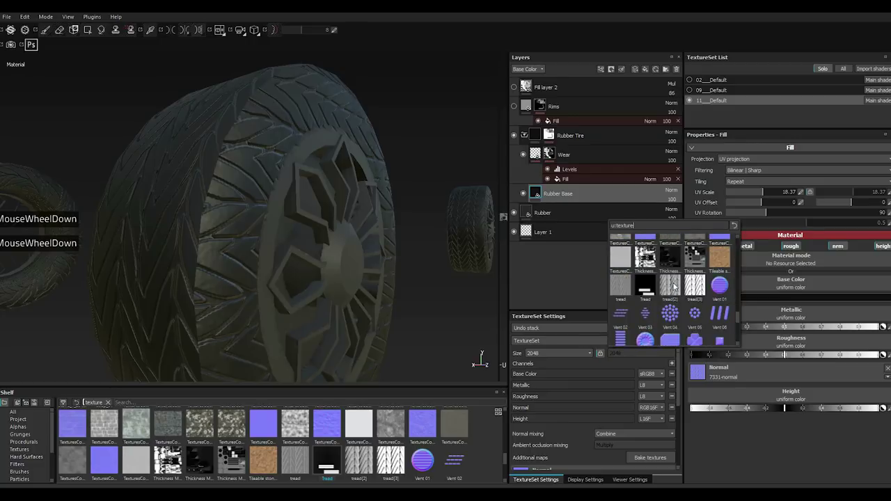
# Reselect the Rims layer's mask and bring up its add-effect list.
pyautogui.click(652, 294)
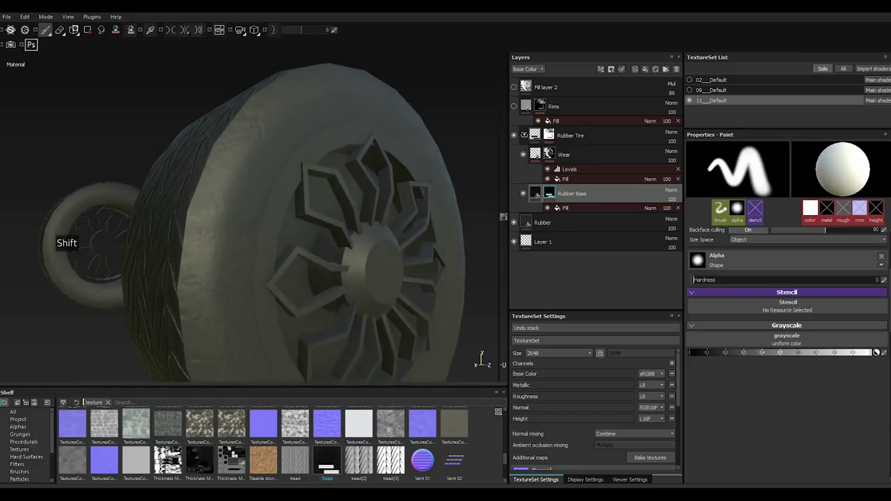
pyautogui.click(516, 108)
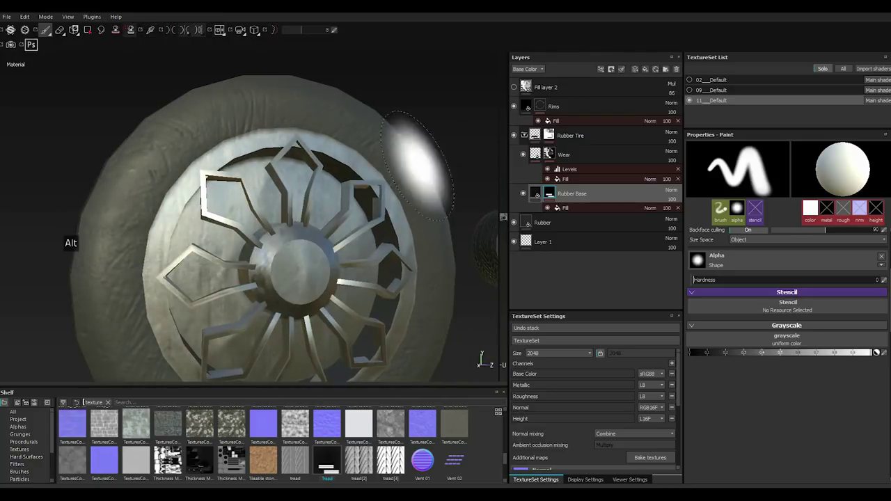
pyautogui.click(541, 108)
pyautogui.doubleClick(603, 74)
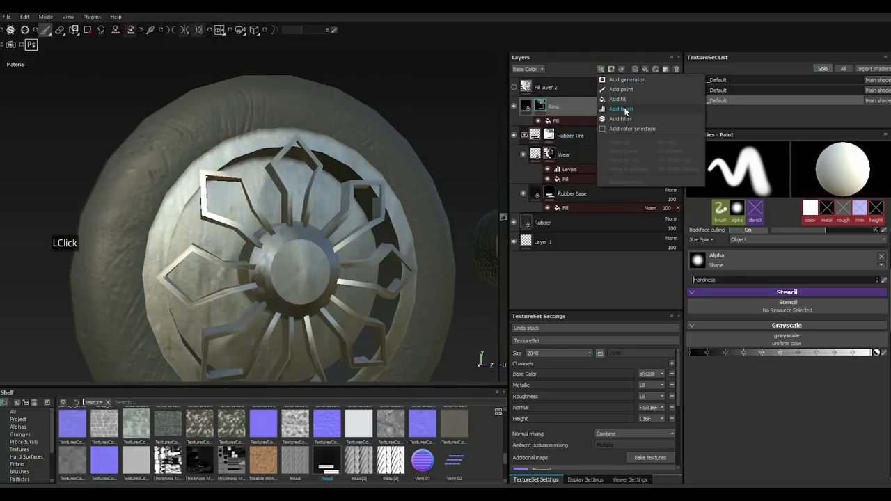
# Add a filter effect to the Rims mask and try the first MatFinish filter from the shelf.
pyautogui.click(630, 121)
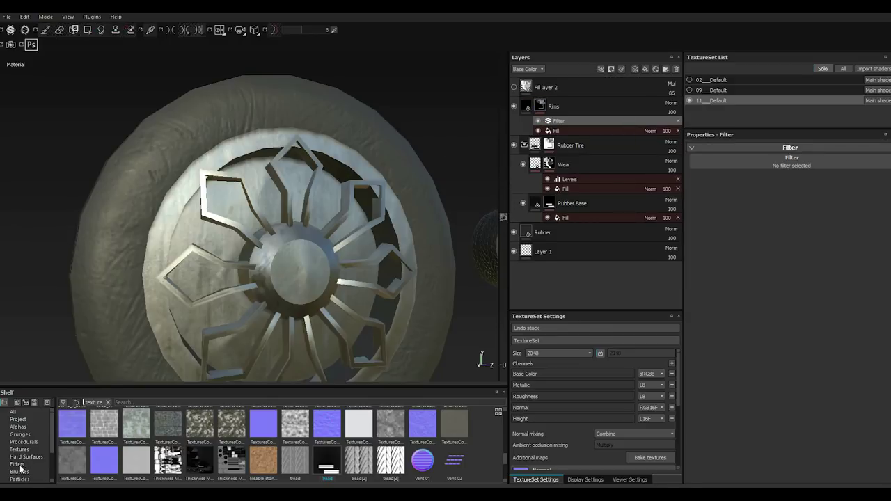
pyautogui.click(22, 465)
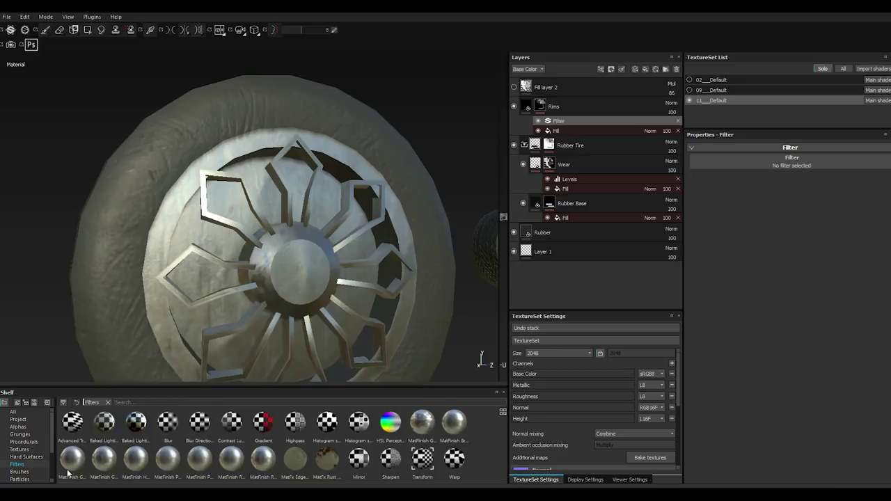
pyautogui.click(67, 470)
pyautogui.doubleClick(764, 165)
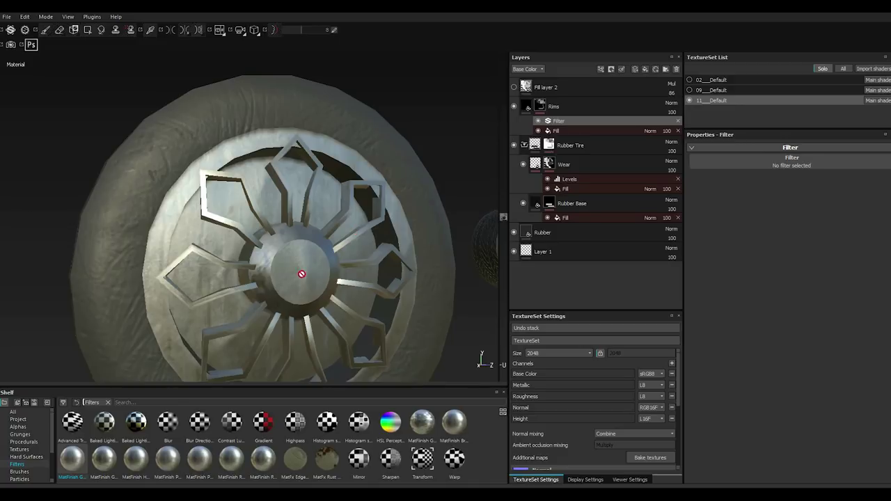
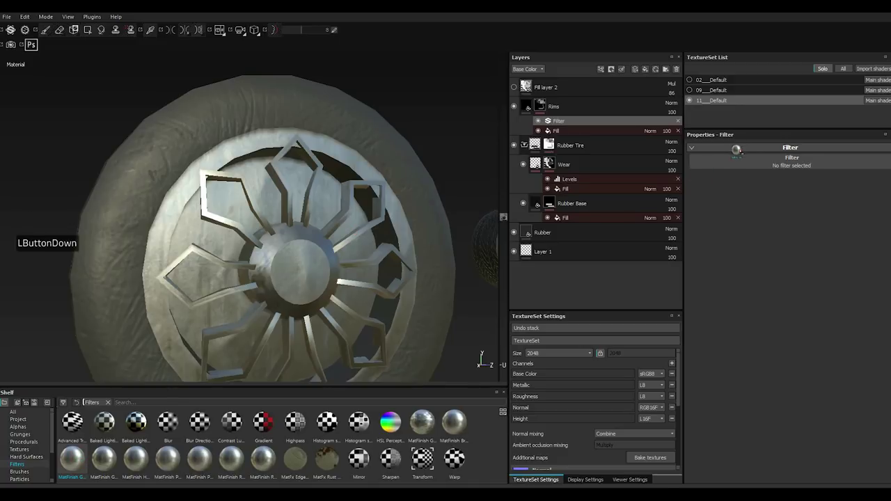
pyautogui.click(760, 161)
pyautogui.click(758, 161)
pyautogui.click(758, 161)
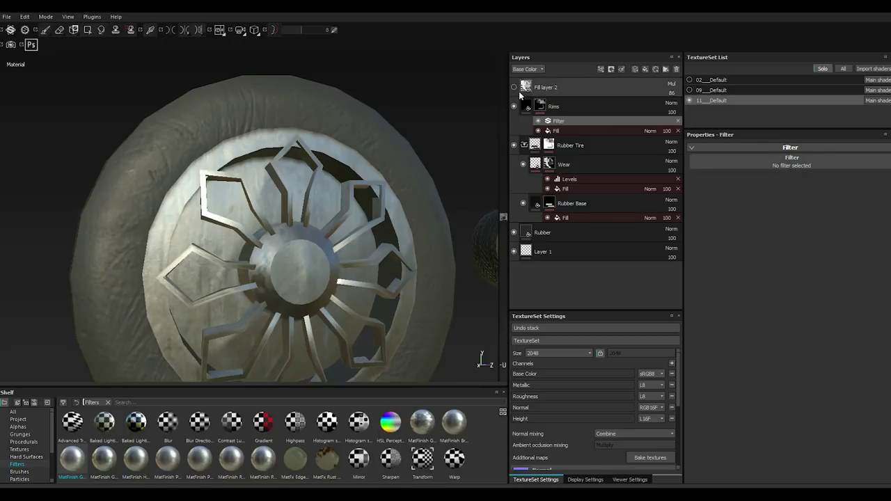
# Make Fill layer 2 visible again and clear the empty effects off the Rims mask.
pyautogui.click(515, 90)
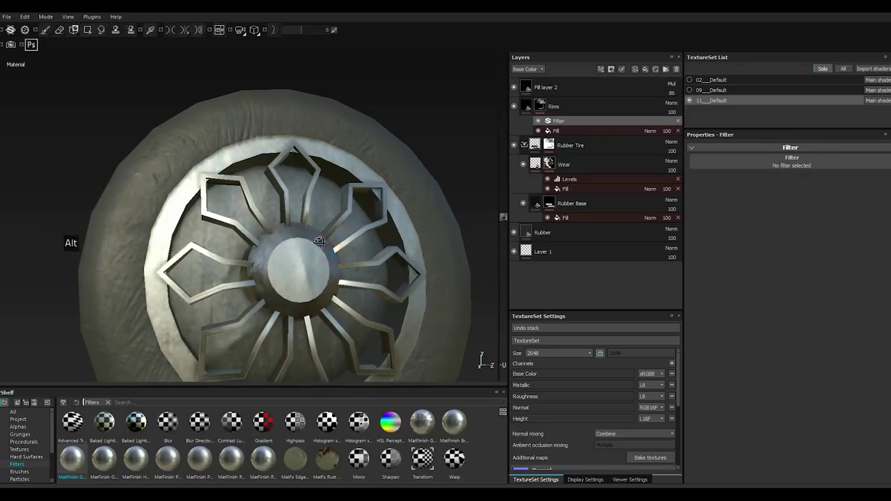
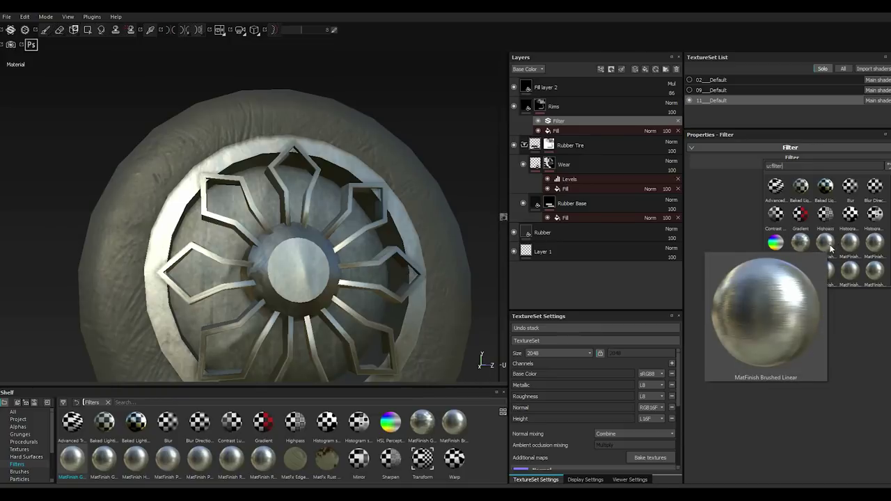
pyautogui.click(851, 247)
pyautogui.doubleClick(852, 245)
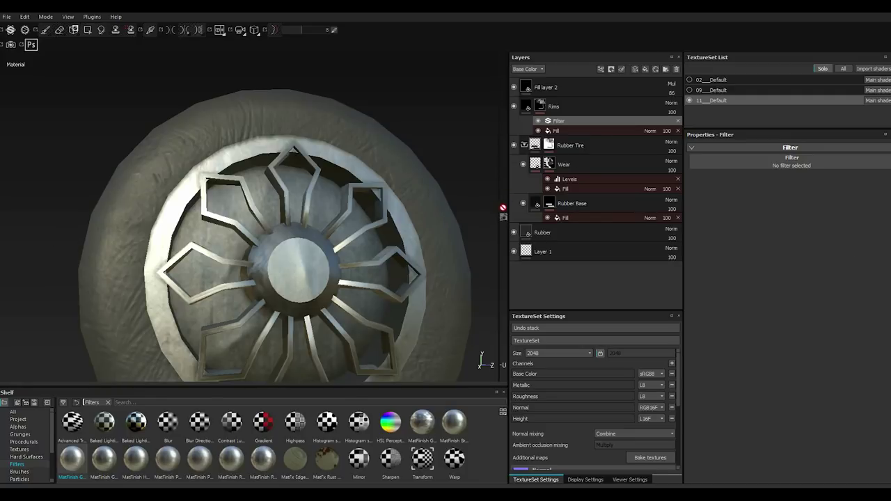
pyautogui.click(539, 134)
pyautogui.doubleClick(539, 134)
pyautogui.click(539, 134)
pyautogui.doubleClick(538, 133)
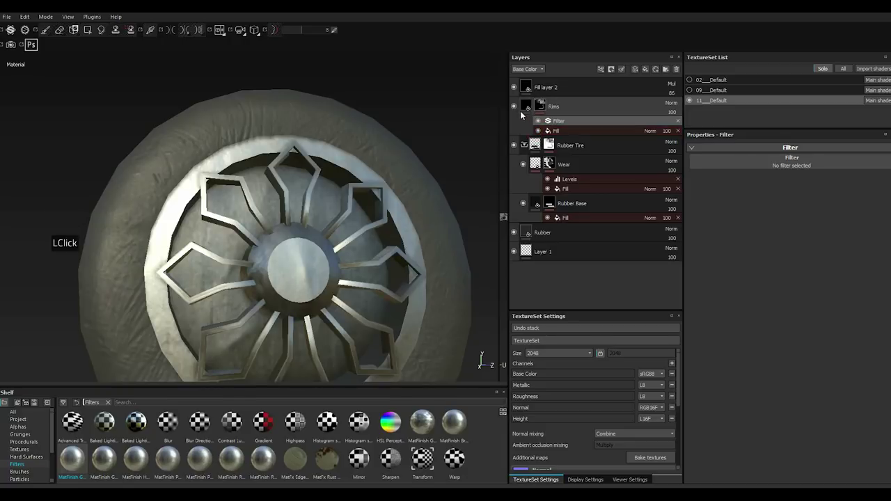
# Select the Rims layer's Steel Rough fill so its material settings show.
pyautogui.click(678, 123)
pyautogui.click(679, 123)
pyautogui.click(679, 123)
pyautogui.click(679, 123)
pyautogui.click(679, 123)
pyautogui.click(679, 123)
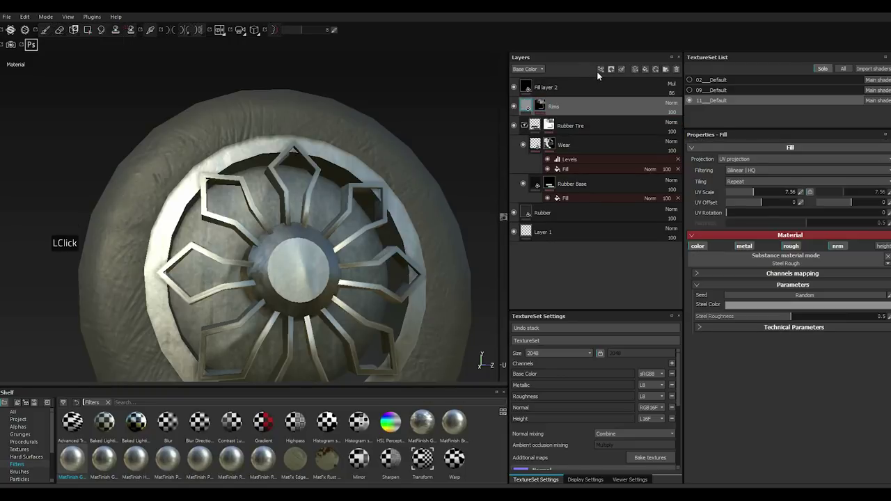
# Add a filter effect to the Rims layer and apply MatFinish Grainy for a hammered-metal look.
pyautogui.click(600, 73)
pyautogui.doubleClick(629, 120)
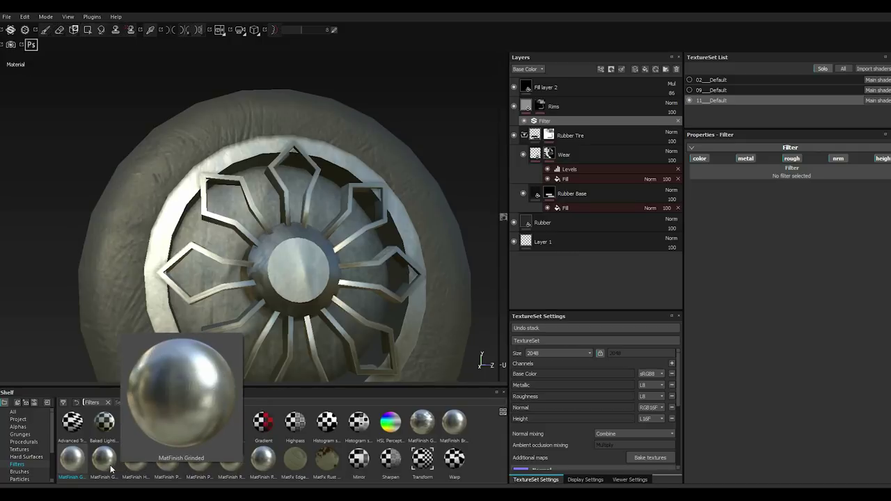
pyautogui.doubleClick(78, 462)
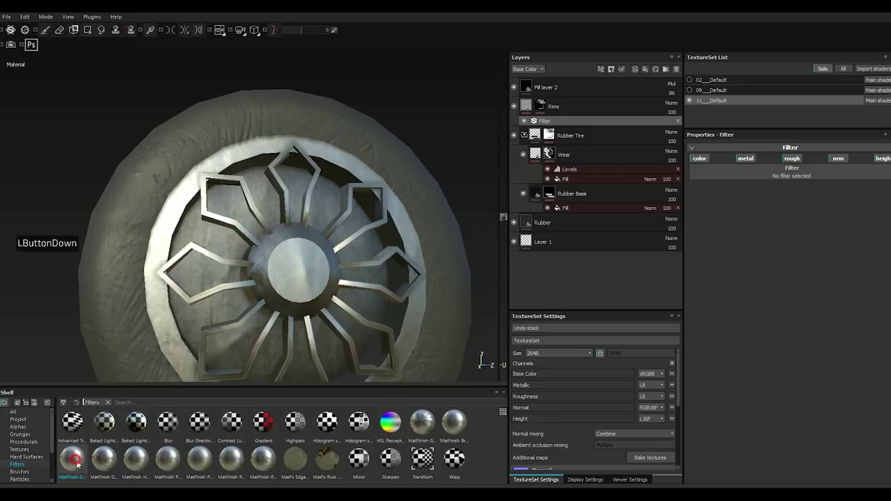
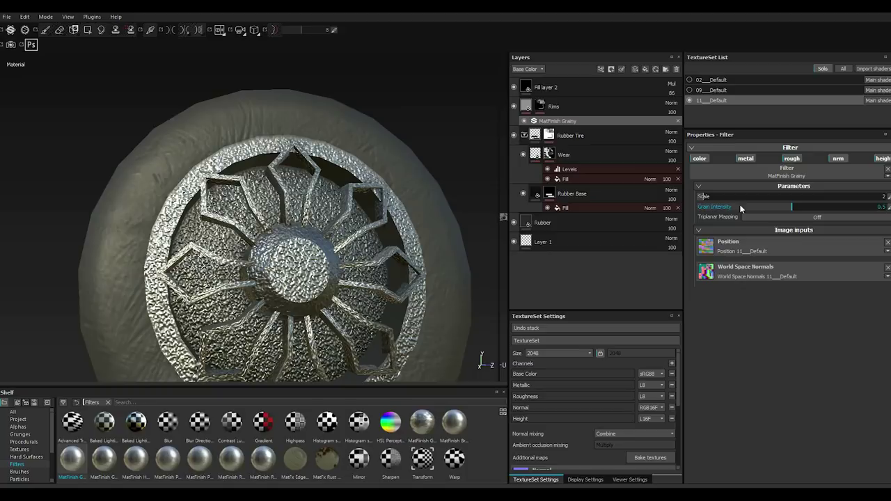
# Set the MatFinish Grainy grain intensity to about 0.37, with scale nudged down to 14.
pyautogui.click(732, 209)
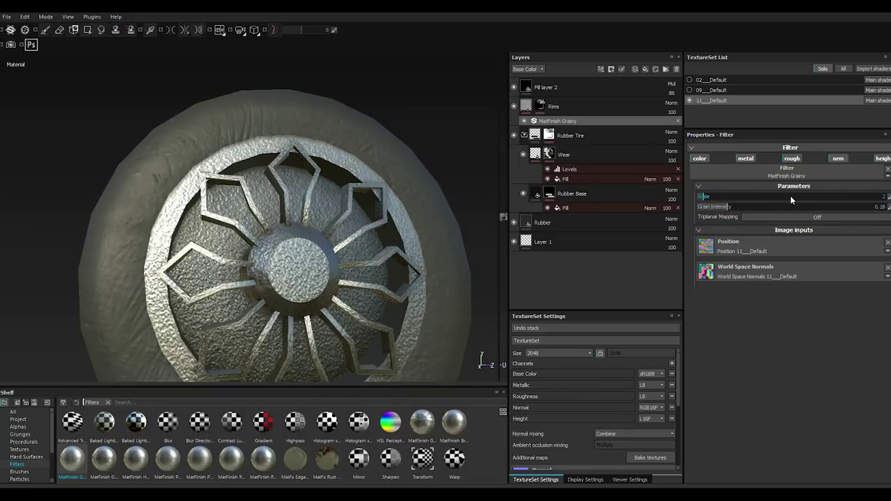
pyautogui.click(803, 200)
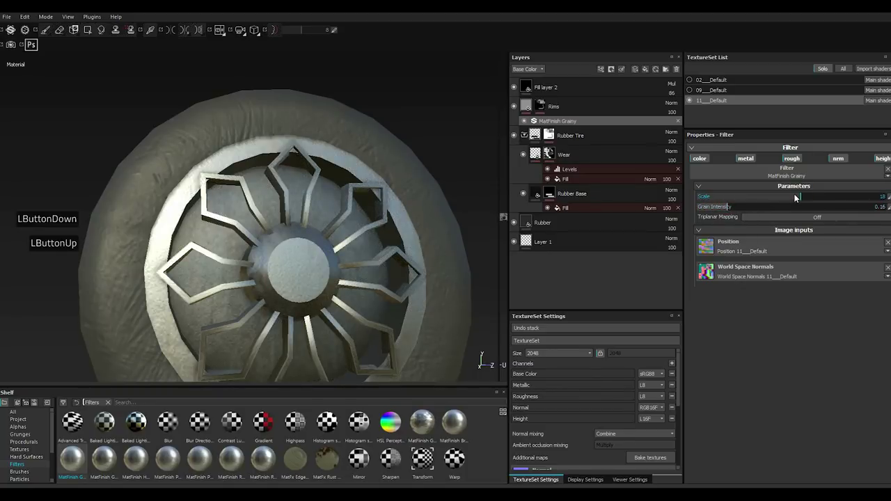
pyautogui.click(796, 196)
pyautogui.click(782, 197)
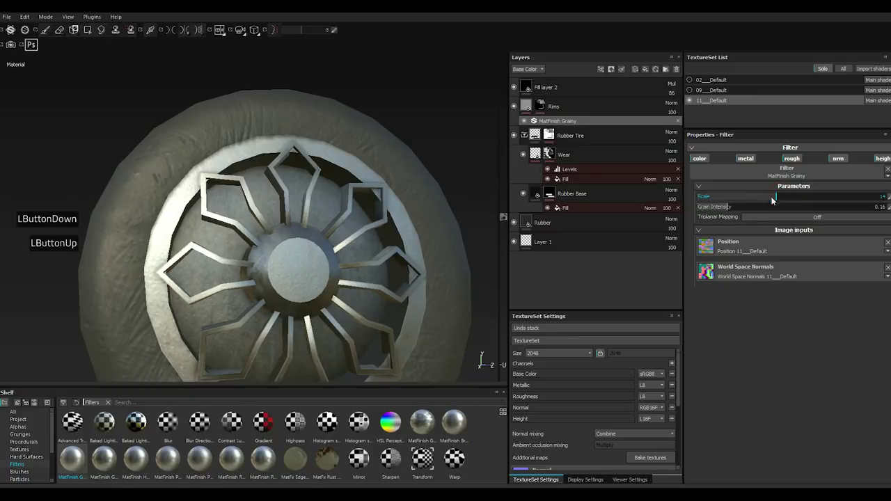
pyautogui.click(741, 208)
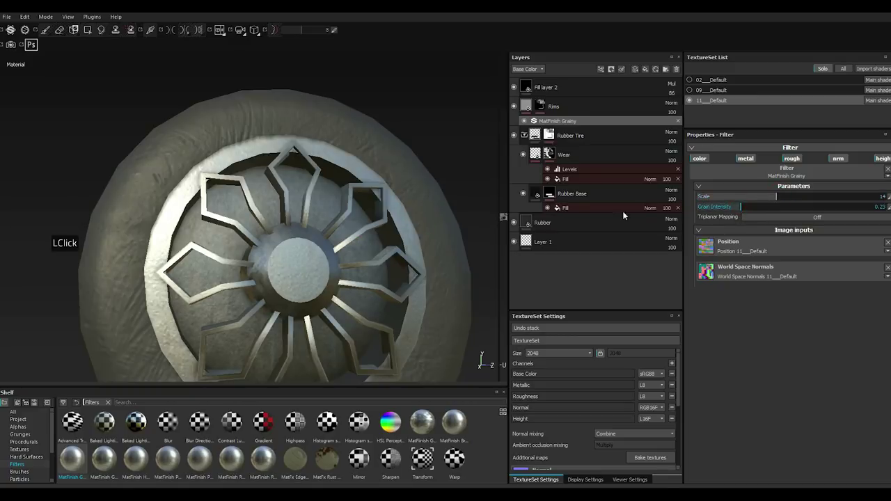
pyautogui.scroll(-3)
pyautogui.click(753, 211)
pyautogui.click(772, 212)
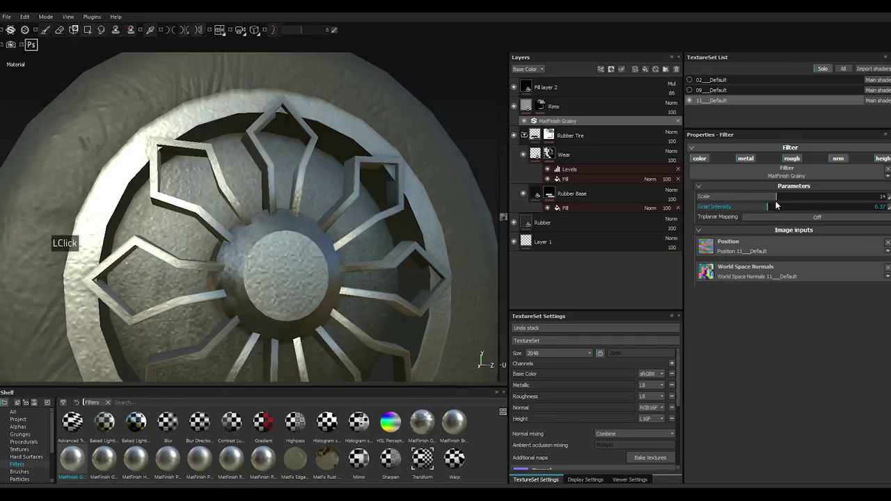
# Raise the grain scale step by step and settle it at 22 for a finer finish.
pyautogui.click(793, 199)
pyautogui.click(793, 199)
pyautogui.click(798, 199)
pyautogui.doubleClick(798, 200)
pyautogui.click(804, 200)
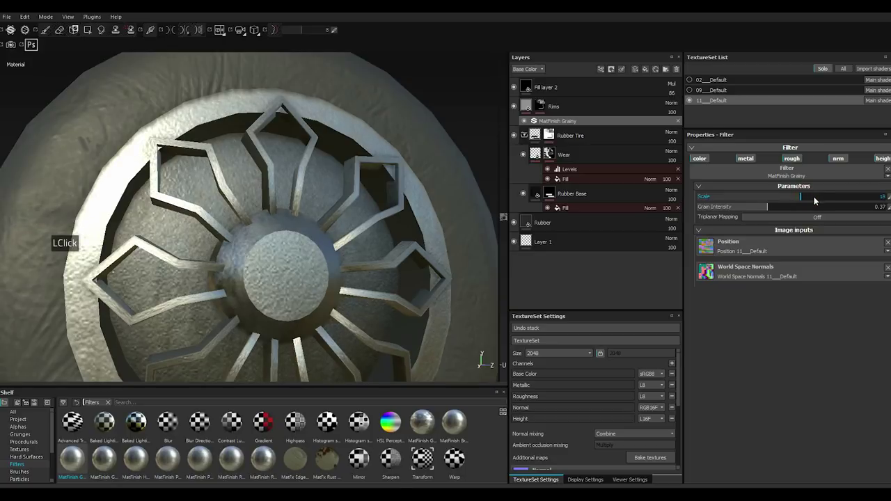
pyautogui.click(812, 201)
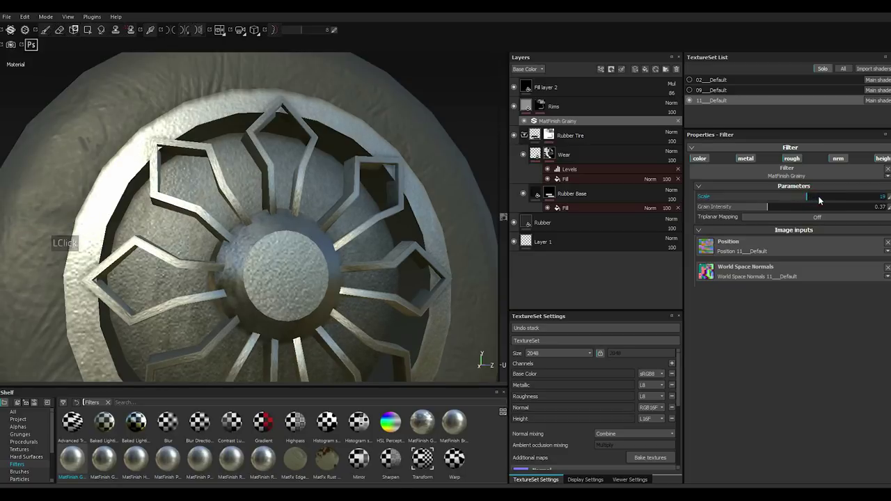
pyautogui.click(824, 200)
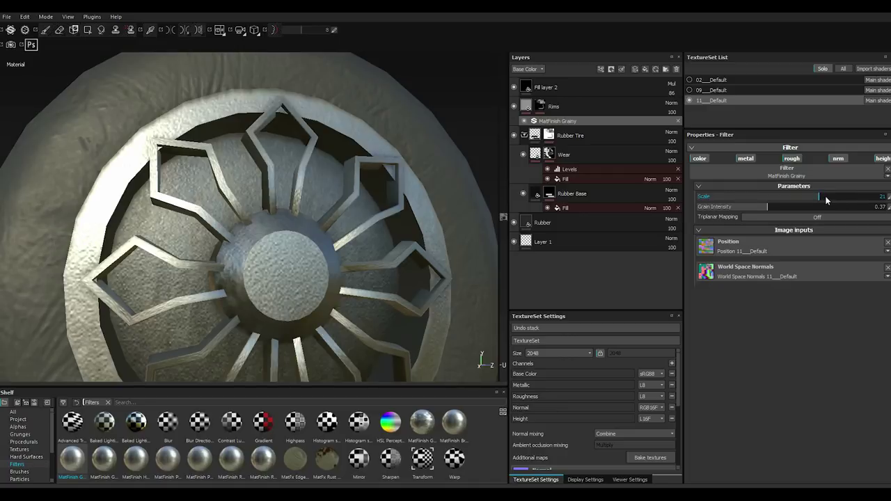
pyautogui.click(836, 200)
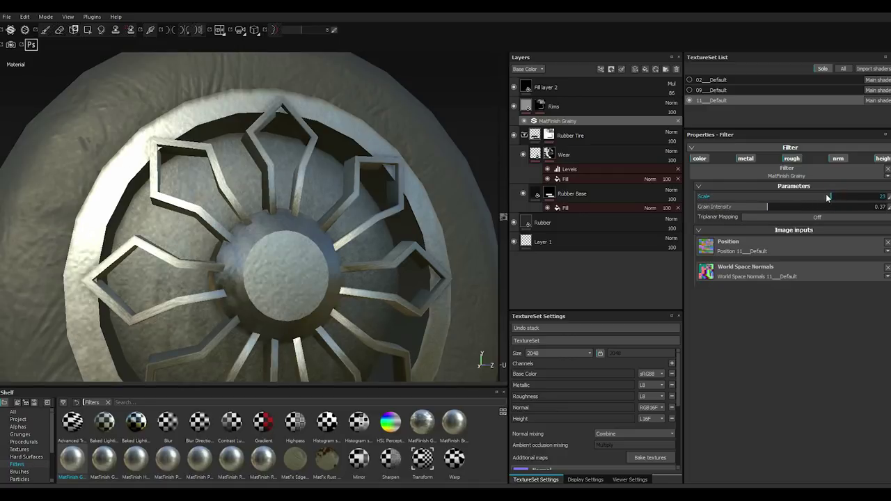
pyautogui.doubleClick(831, 197)
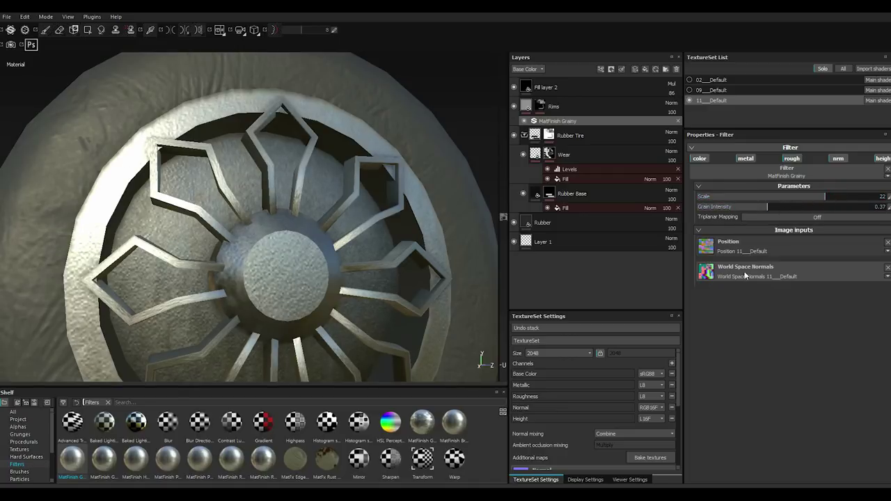
# Set the Rubber Base fill's base colour to near black (0.02) and inspect the dark tyres.
pyautogui.scroll(3)
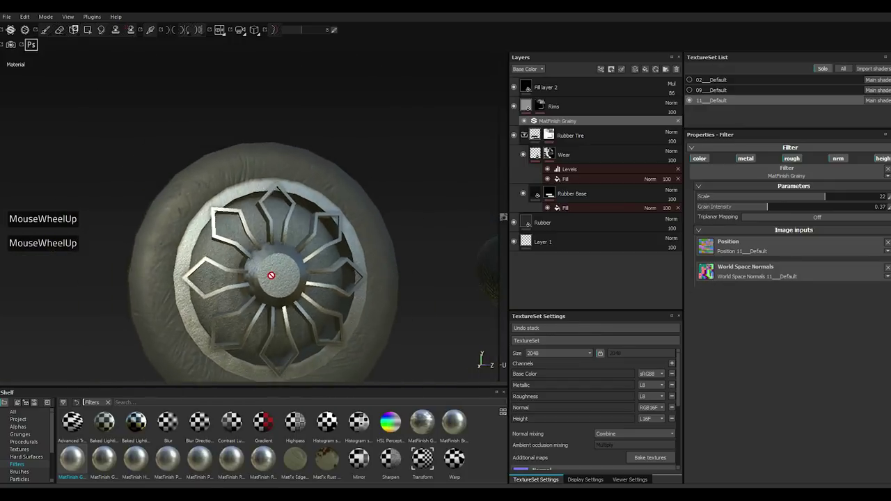
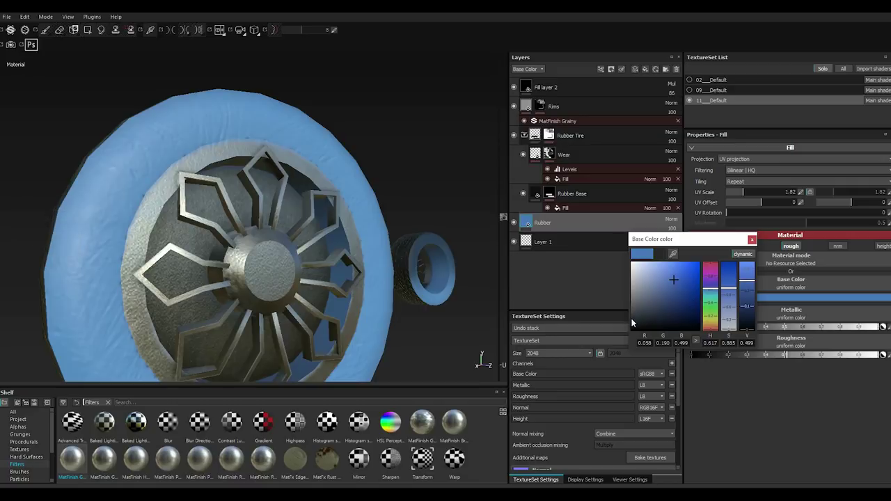
pyautogui.click(635, 324)
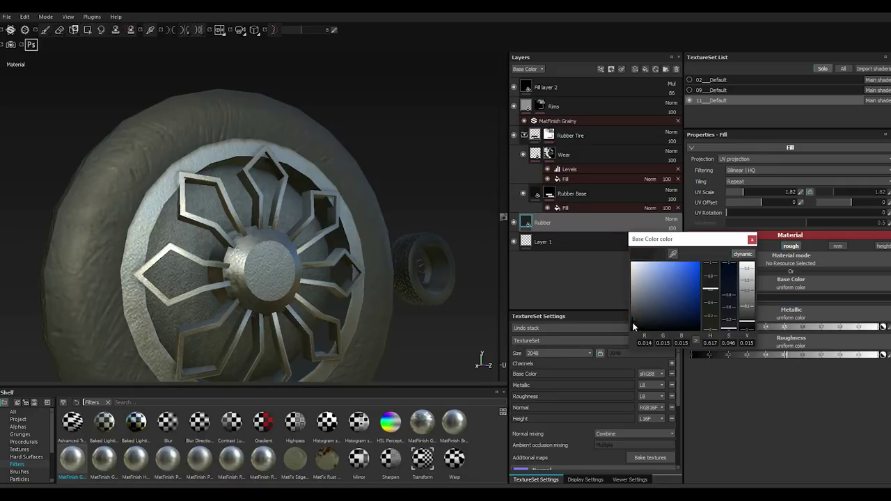
pyautogui.click(635, 326)
pyautogui.click(757, 244)
pyautogui.scroll(3)
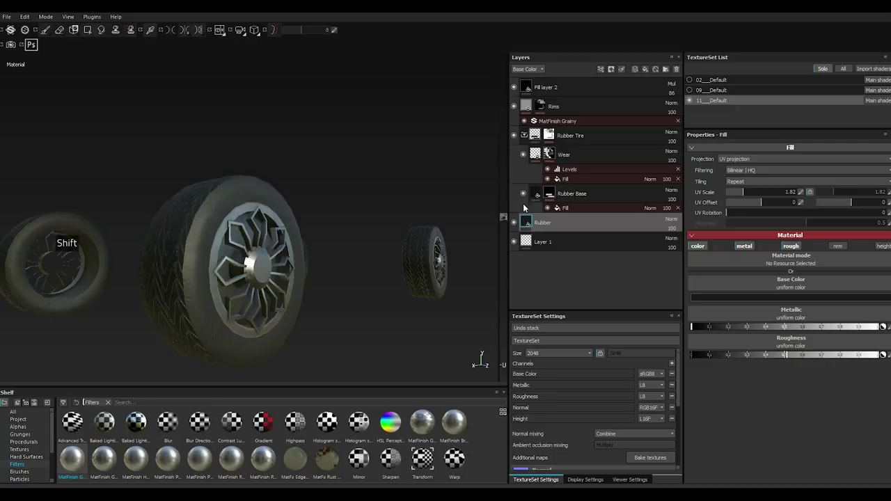
pyautogui.click(538, 195)
pyautogui.click(740, 298)
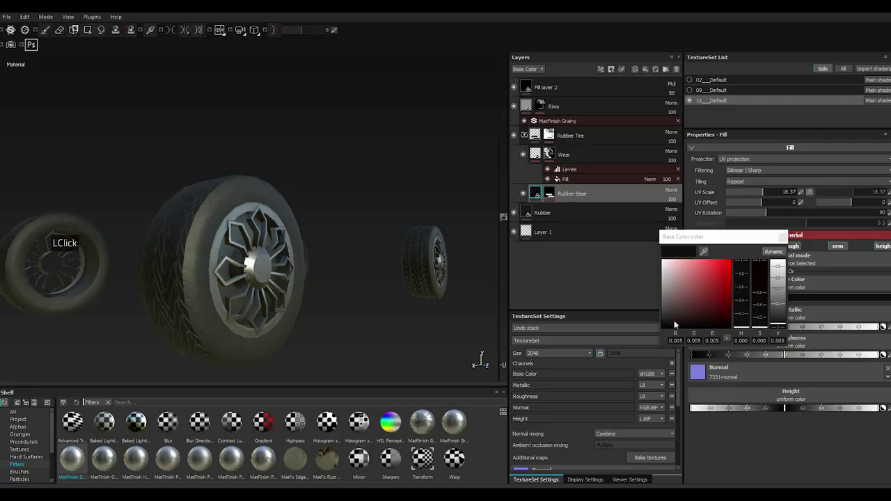
pyautogui.click(666, 321)
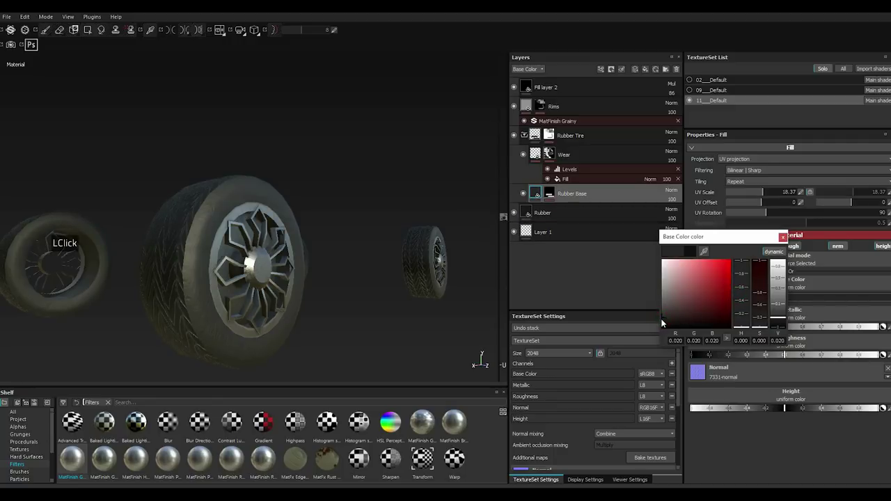
pyautogui.click(787, 241)
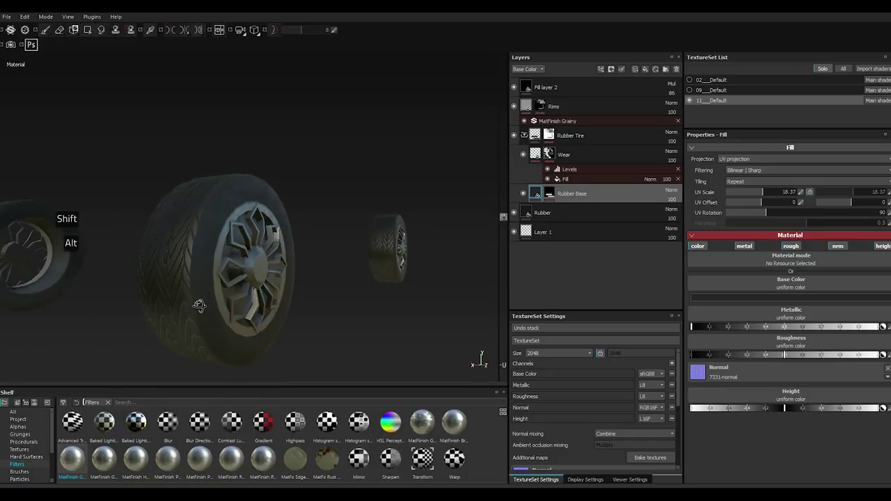
pyautogui.scroll(-3)
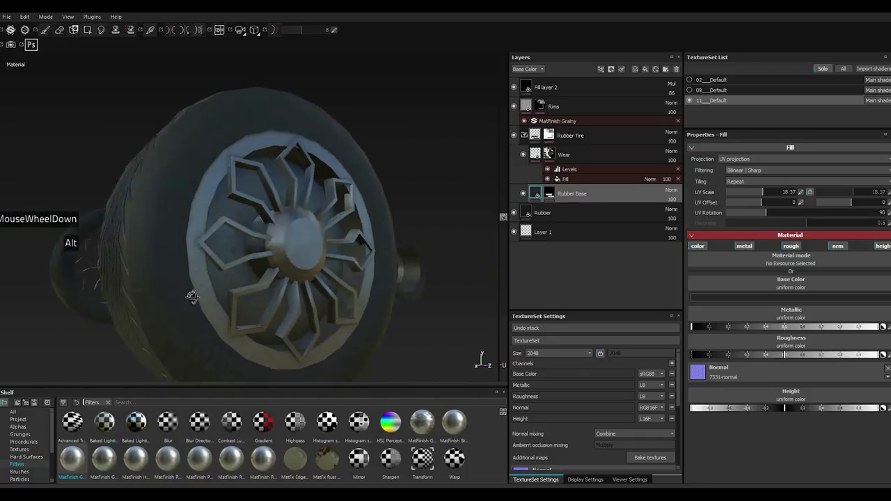
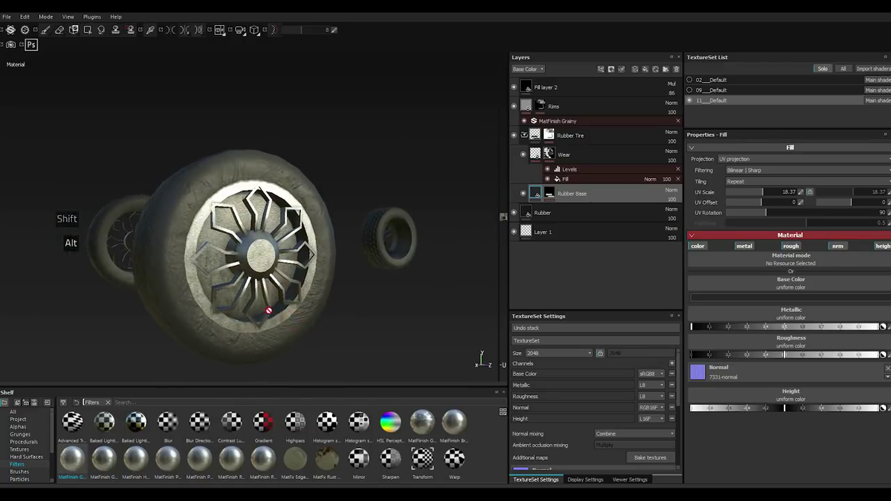
pyautogui.scroll(3)
pyautogui.scroll(3)
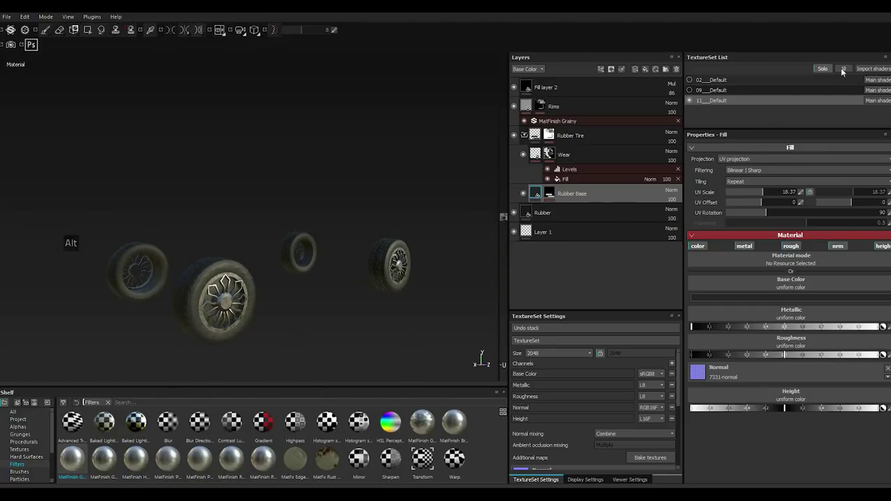
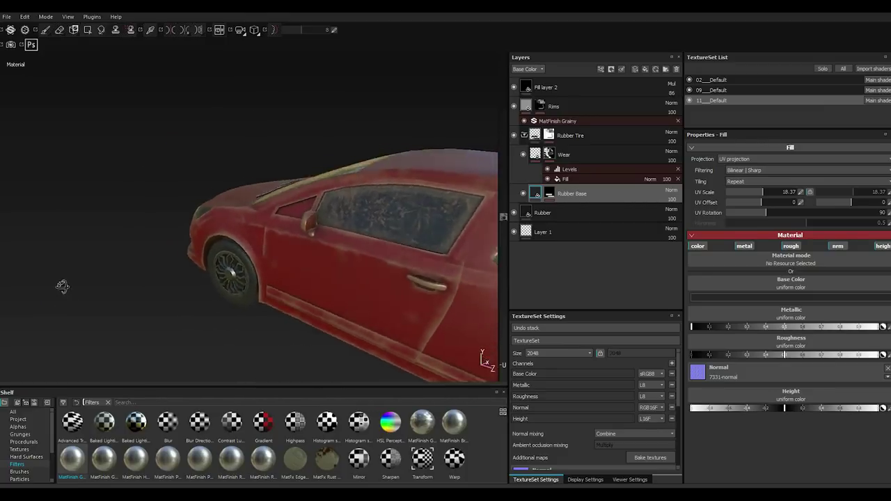
# Solo the car body texture set 02_Default so only its AO, Lights, Glass and Body layers show.
pyautogui.scroll(-3)
pyautogui.scroll(-3)
pyautogui.scroll(-3)
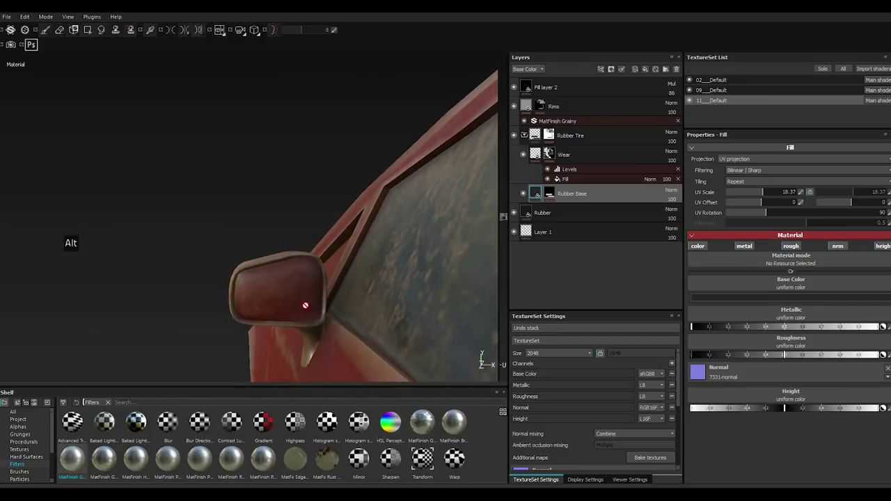
pyautogui.click(746, 85)
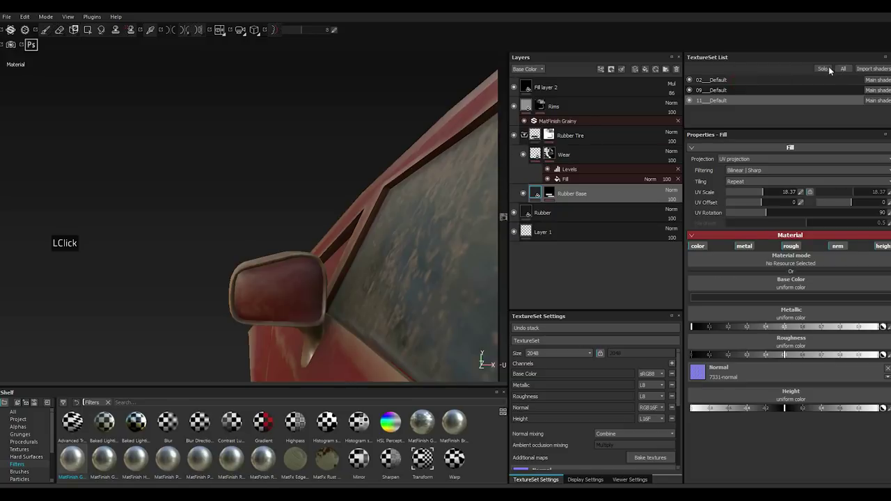
pyautogui.click(833, 70)
# Delete the hammered-metal Fill layer 5 from the body stack.
pyautogui.press(',')
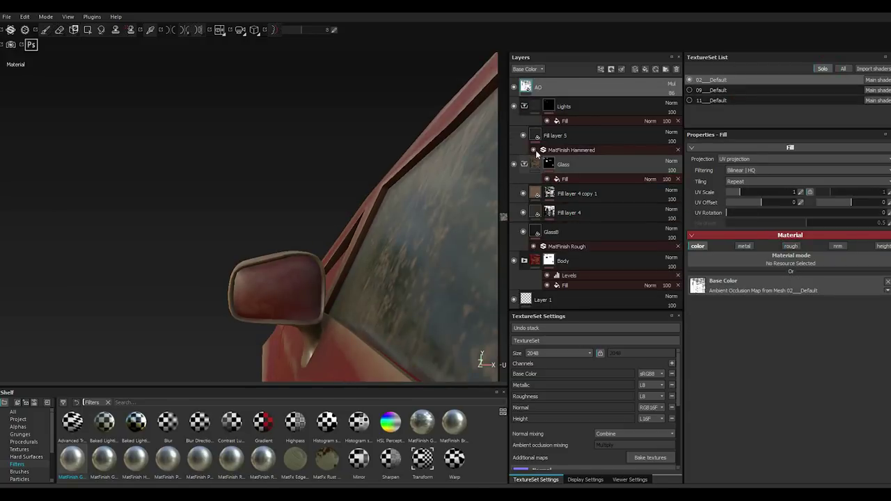
pyautogui.click(531, 108)
pyautogui.doubleClick(530, 108)
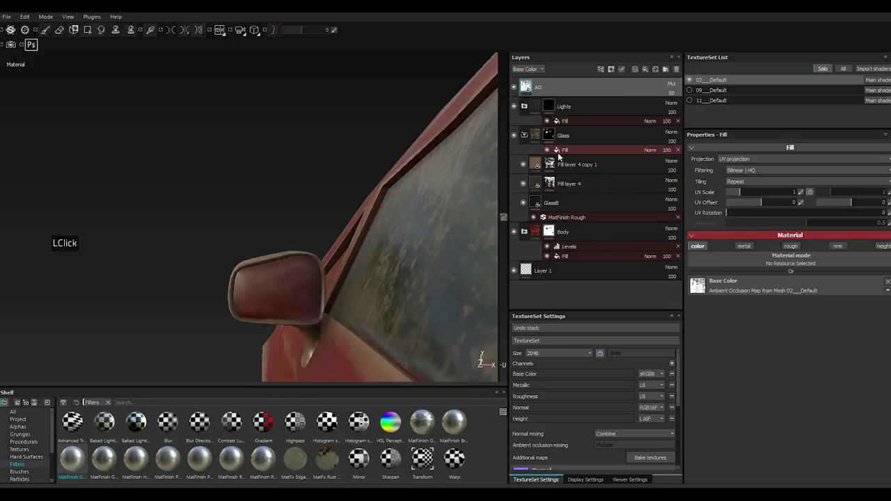
# Duplicate GlassB into GlassB copy 1 and remove the copy's MatFinish Rough filter.
pyautogui.click(563, 209)
pyautogui.rightClick(558, 202)
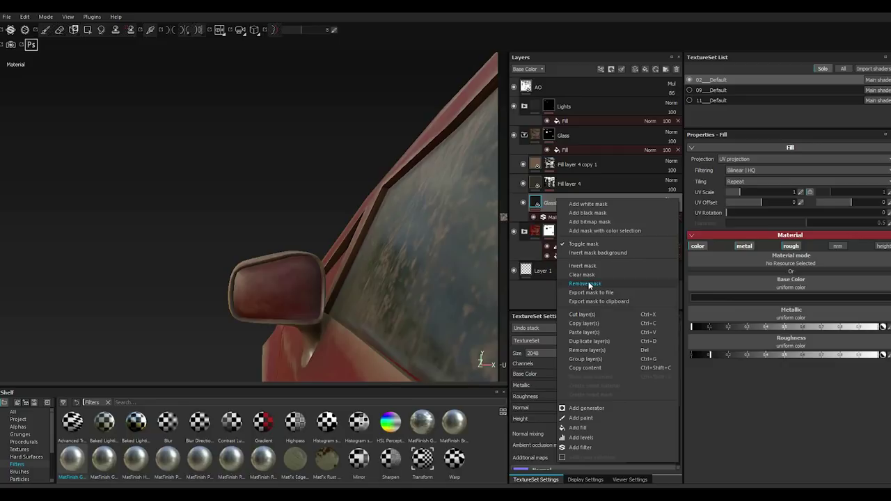
pyautogui.click(606, 343)
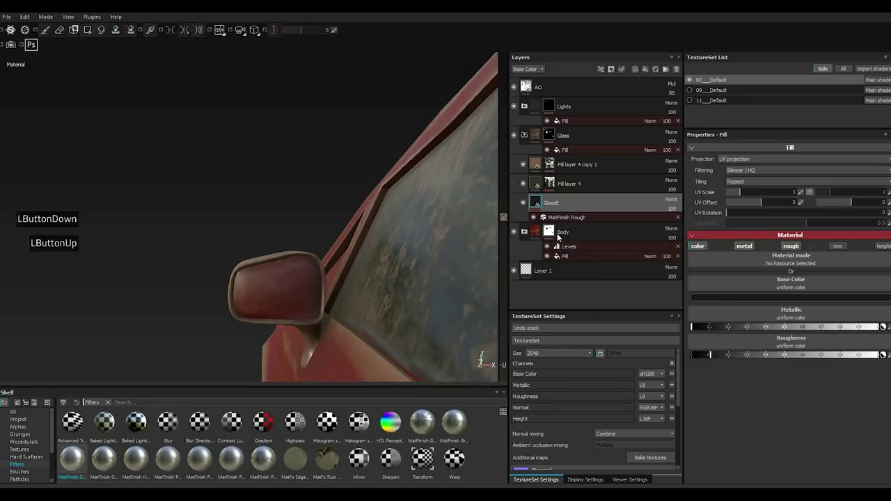
pyautogui.rightClick(564, 204)
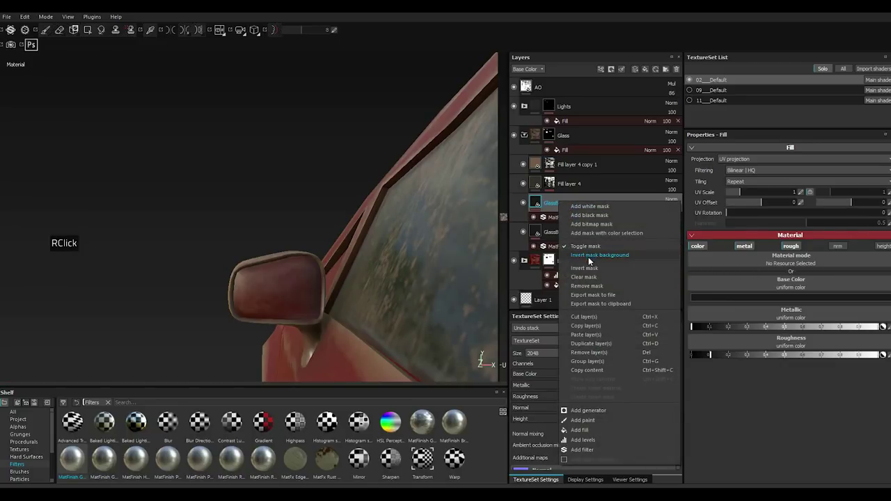
pyautogui.doubleClick(533, 203)
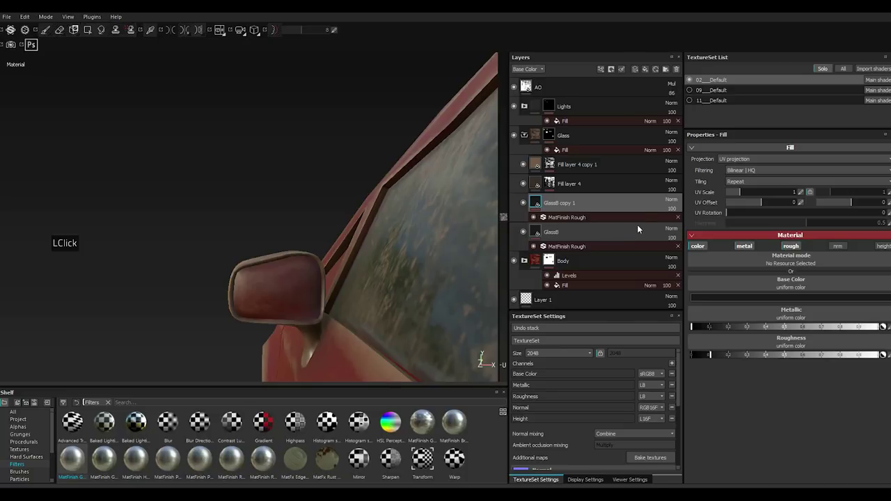
pyautogui.doubleClick(680, 220)
pyautogui.rightClick(576, 205)
pyautogui.doubleClick(607, 220)
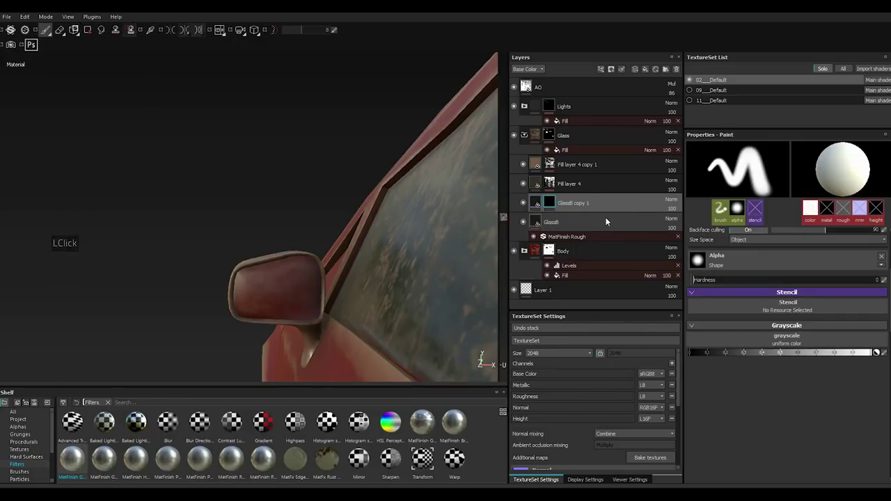
# Choose the Shape Square Squeeze brush alpha and stamp a test mark on the side mirror.
pyautogui.click(752, 269)
pyautogui.scroll(-3)
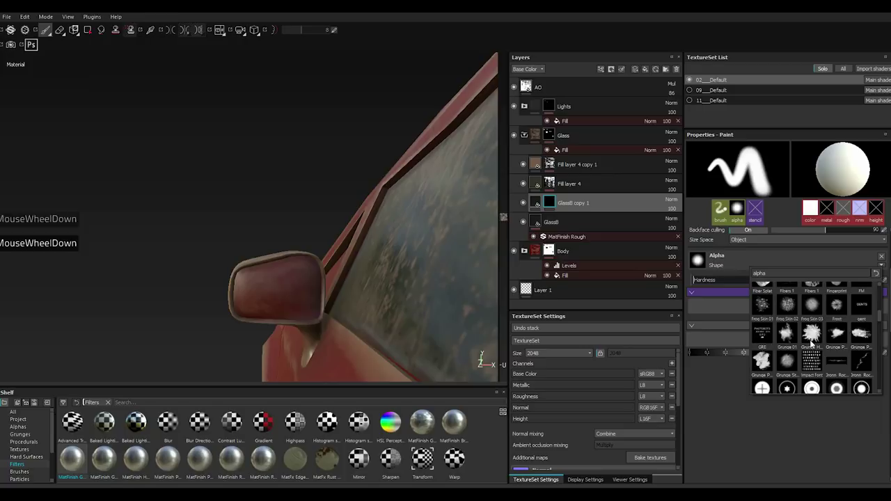
pyautogui.scroll(-3)
pyautogui.scroll(-3)
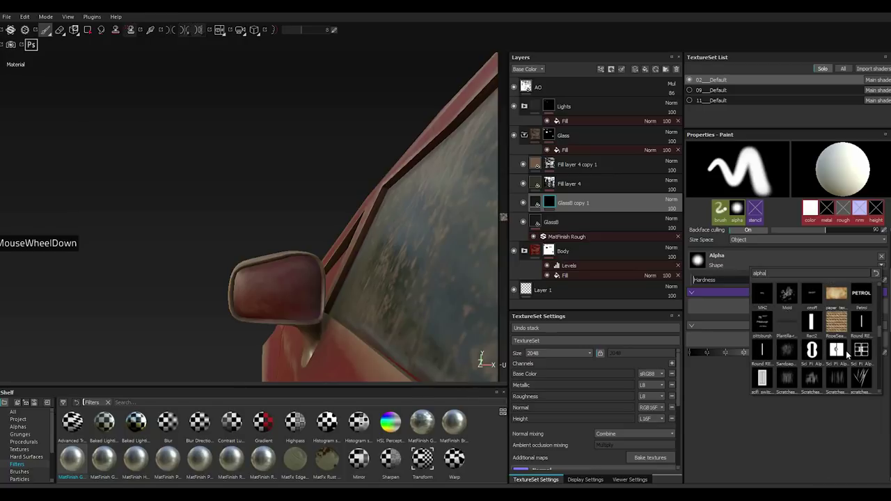
pyautogui.scroll(-3)
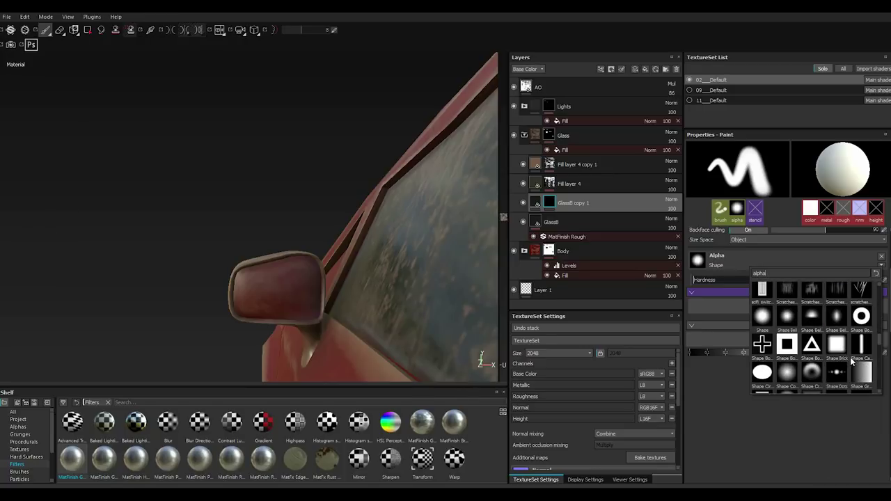
pyautogui.scroll(-3)
pyautogui.click(855, 318)
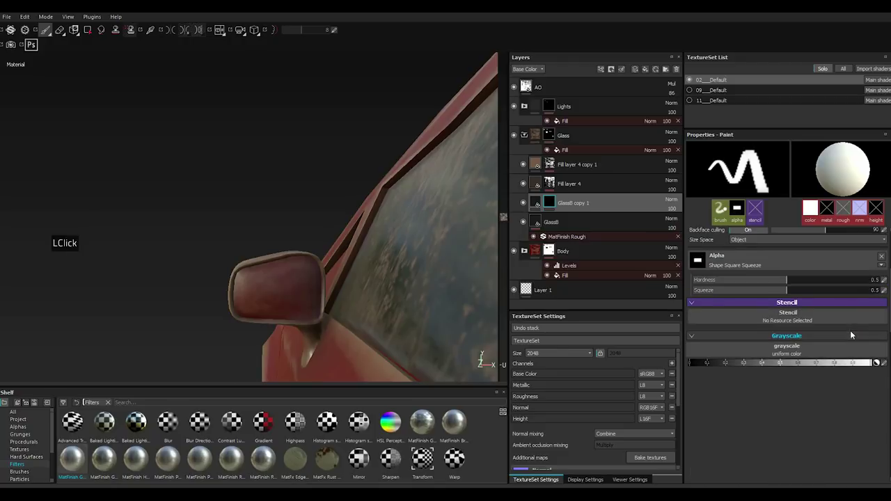
pyautogui.click(869, 283)
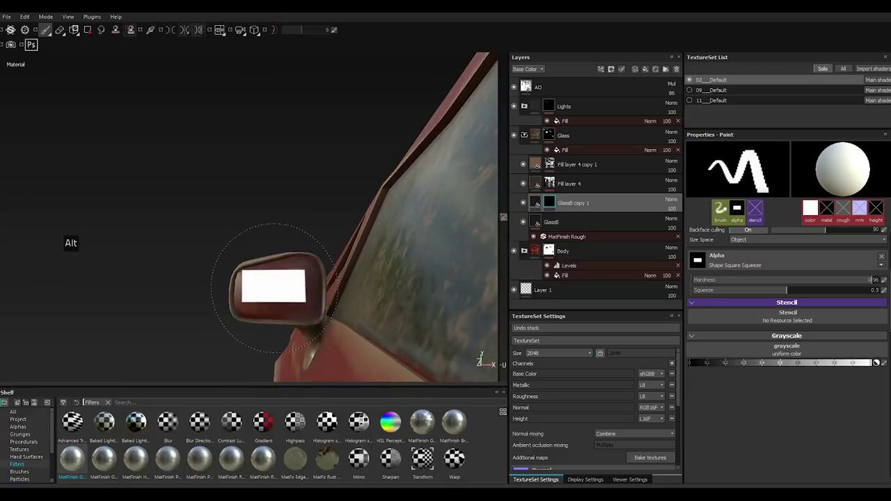
pyautogui.scroll(-3)
# Switch the alpha to Shape Cone at 0.93 hardness, undoing stray dots, on GlassB copy 1.
pyautogui.click(770, 269)
pyautogui.scroll(-3)
pyautogui.scroll(3)
pyautogui.scroll(-3)
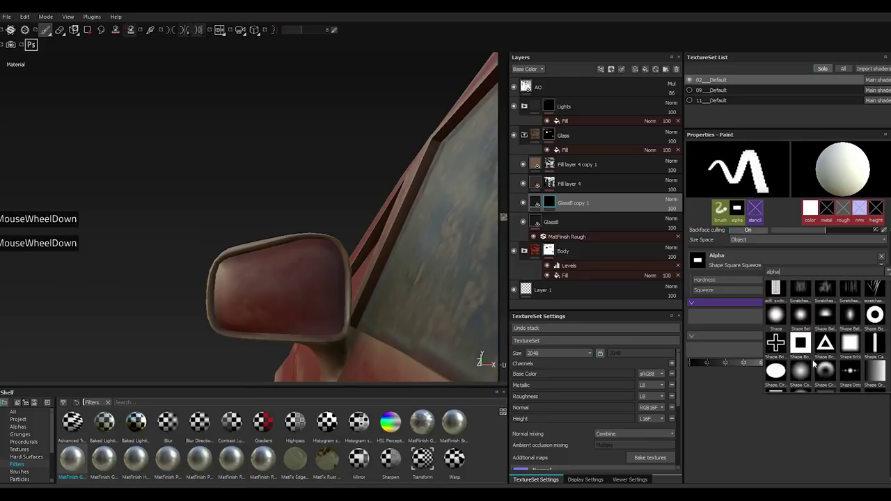
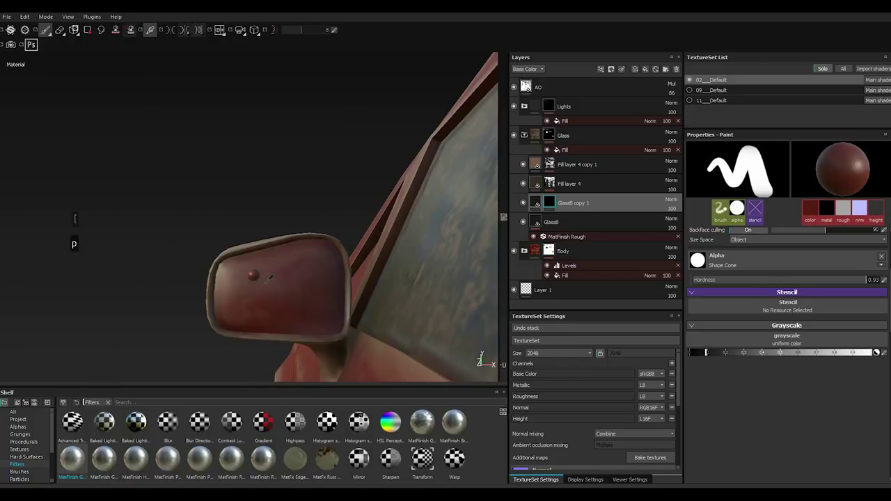
pyautogui.press('p')
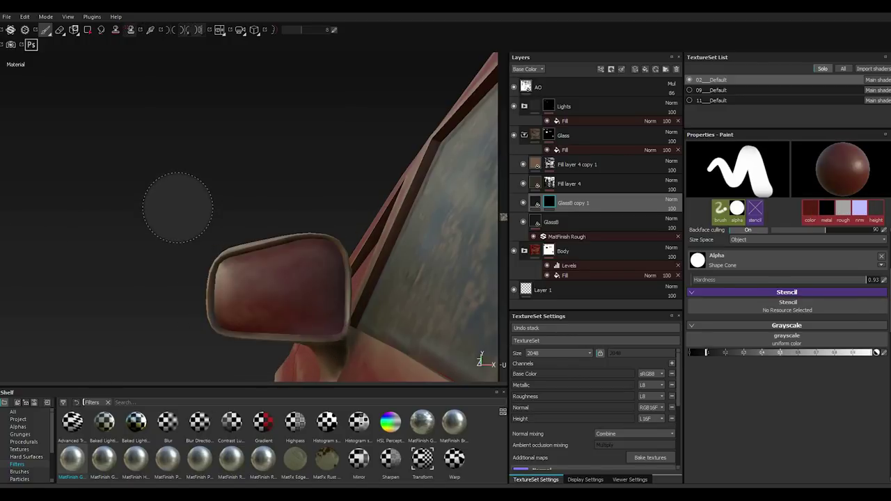
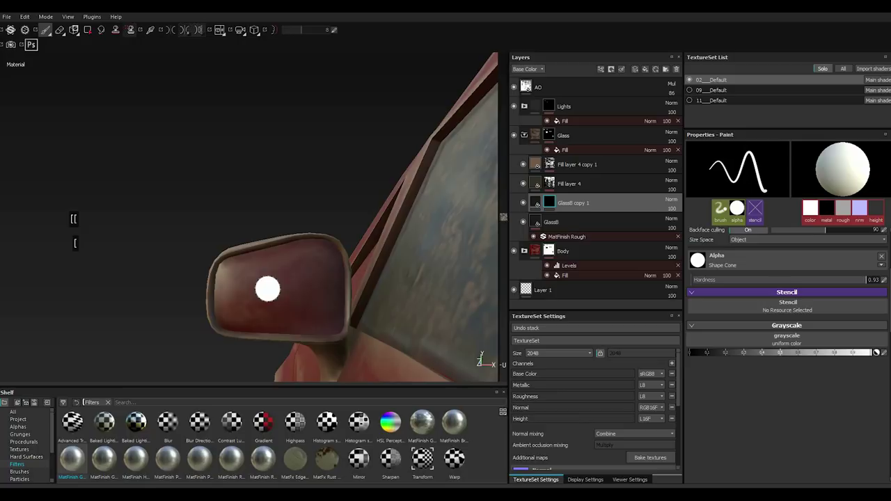
pyautogui.scroll(3)
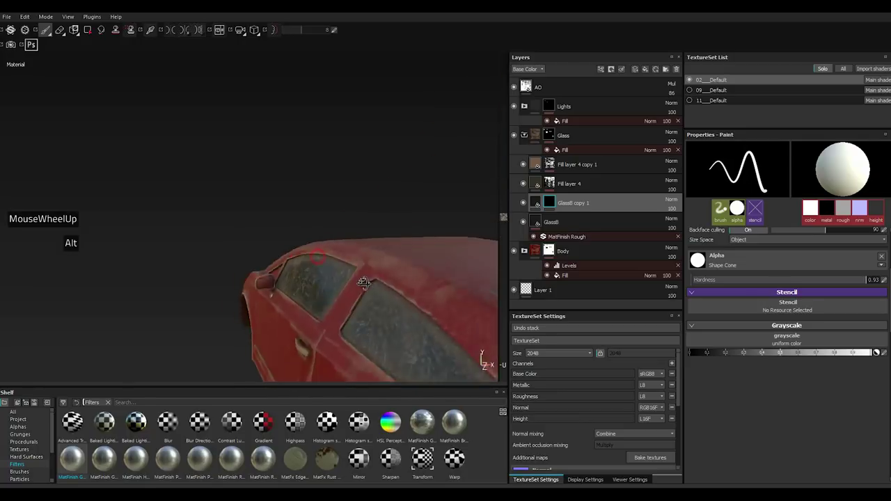
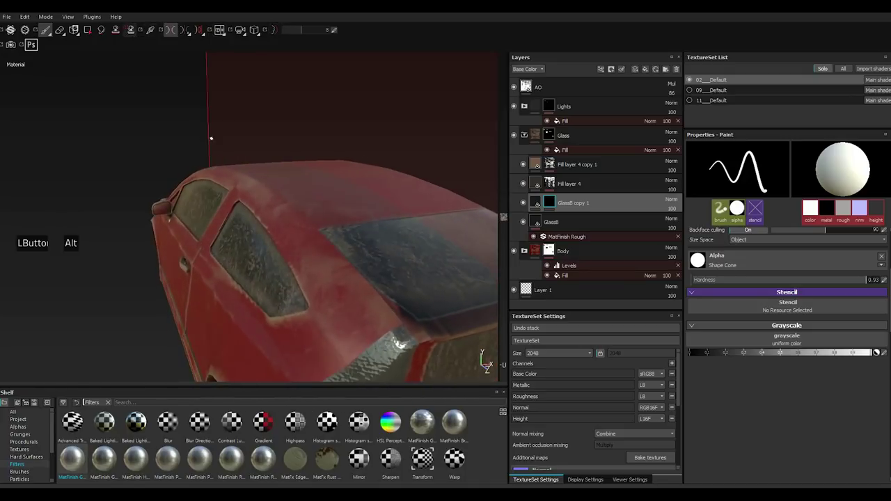
pyautogui.scroll(-3)
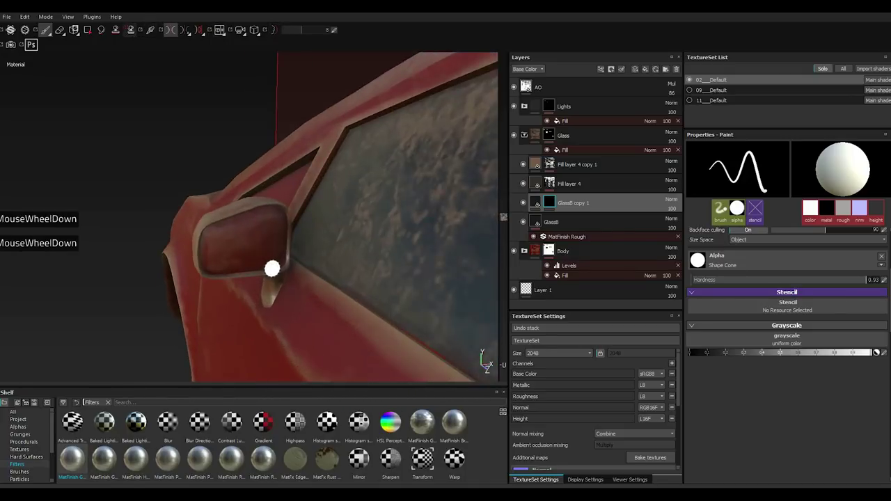
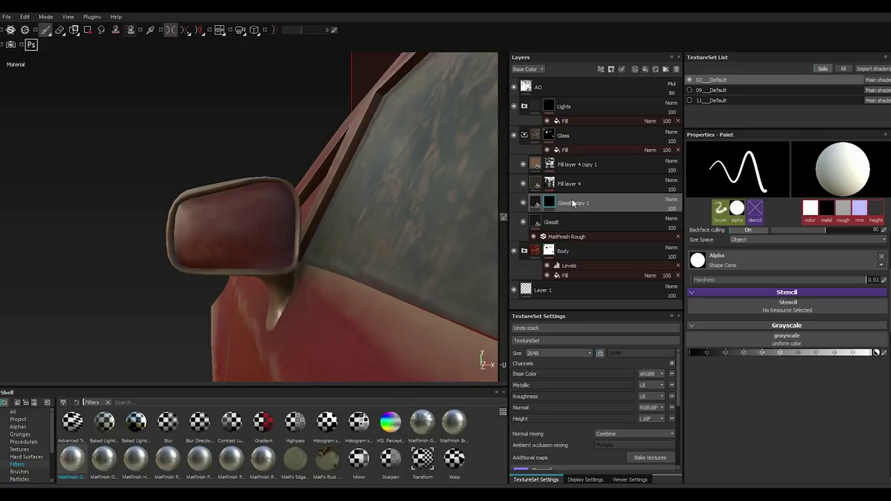
pyautogui.click(580, 206)
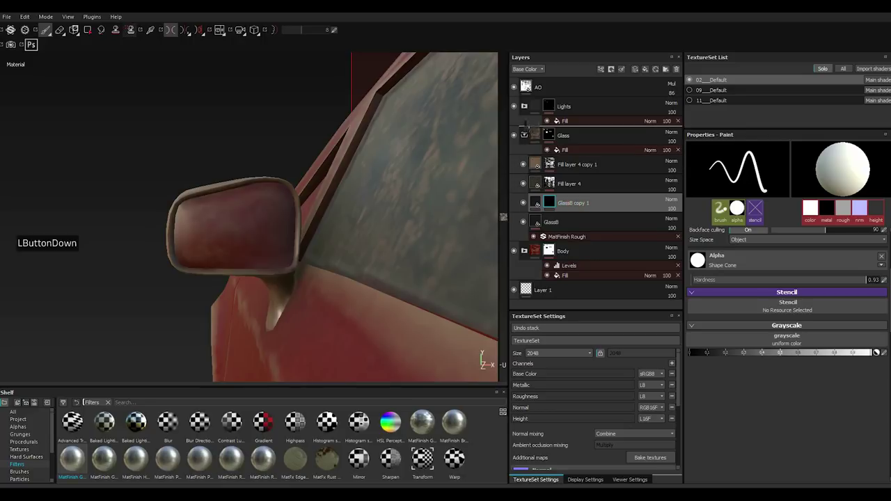
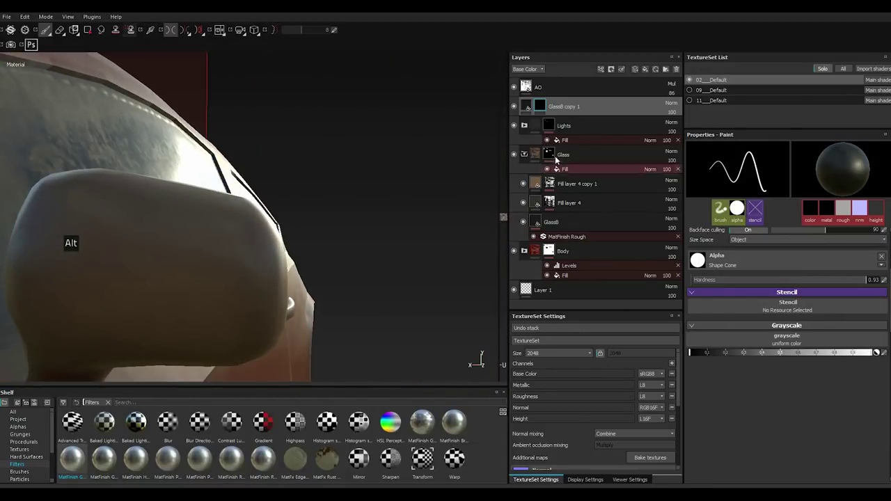
# Toggle the body's Fill layer 3 copies on and off to compare the paint and mirror.
pyautogui.click(528, 155)
pyautogui.click(528, 186)
pyautogui.scroll(-3)
pyautogui.scroll(-3)
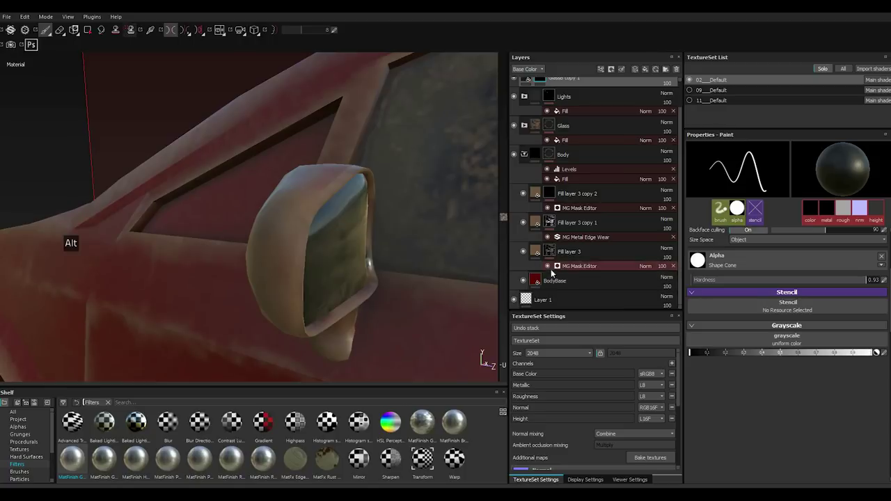
pyautogui.click(525, 256)
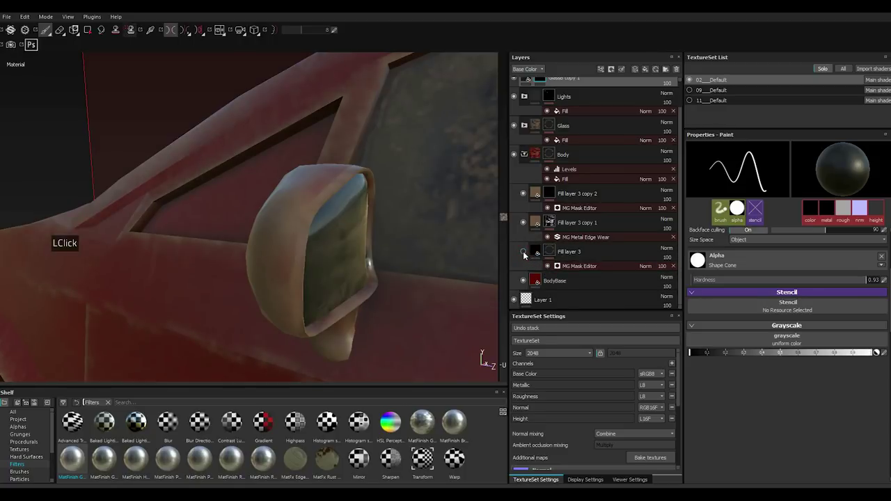
pyautogui.click(526, 254)
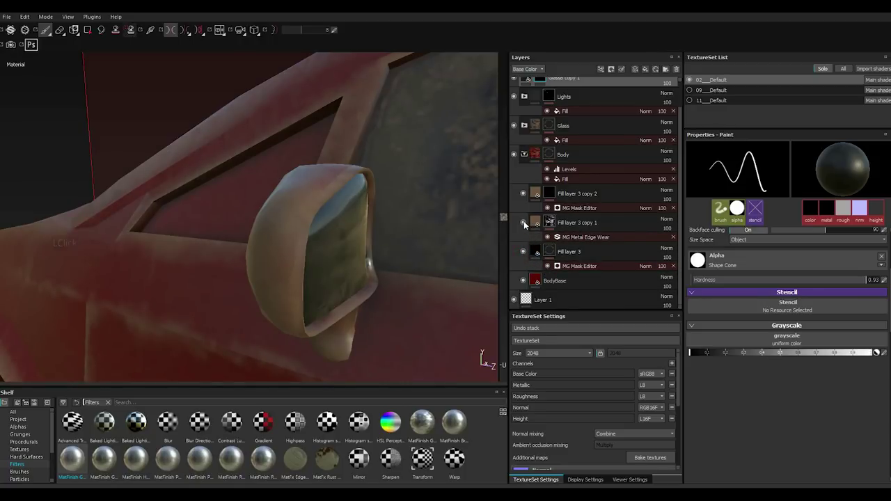
pyautogui.click(525, 224)
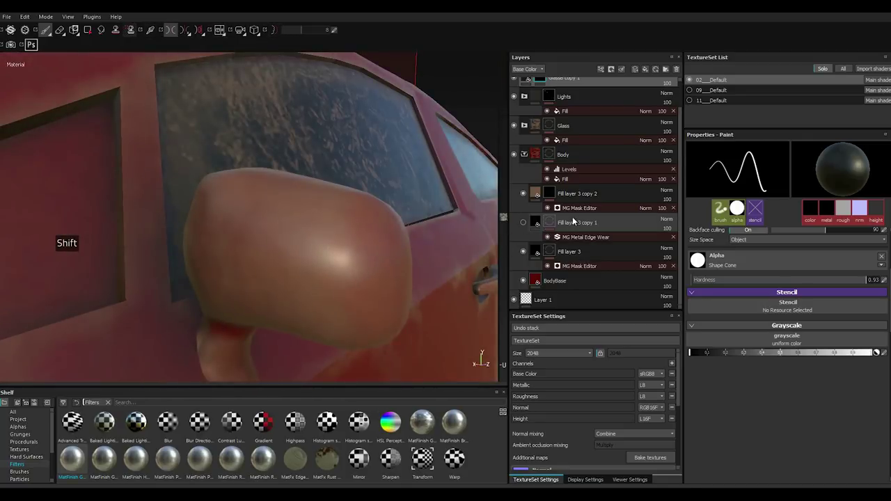
pyautogui.click(527, 224)
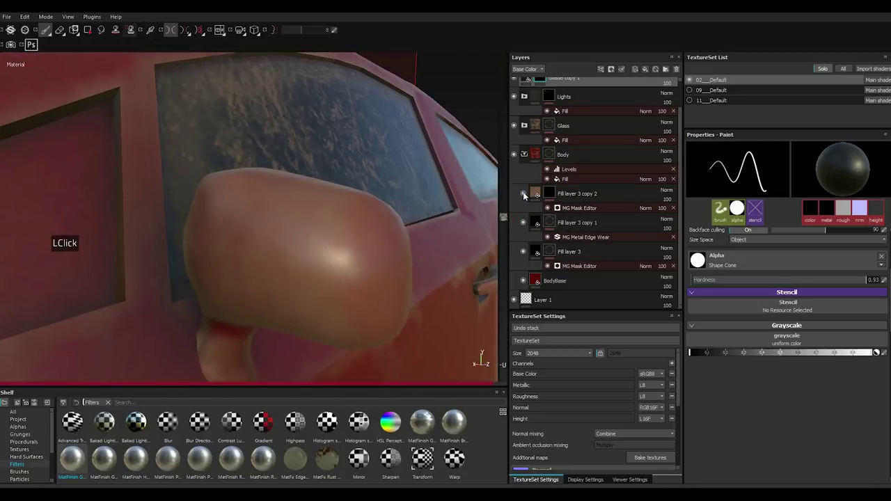
pyautogui.click(529, 197)
pyautogui.doubleClick(526, 197)
pyautogui.click(554, 226)
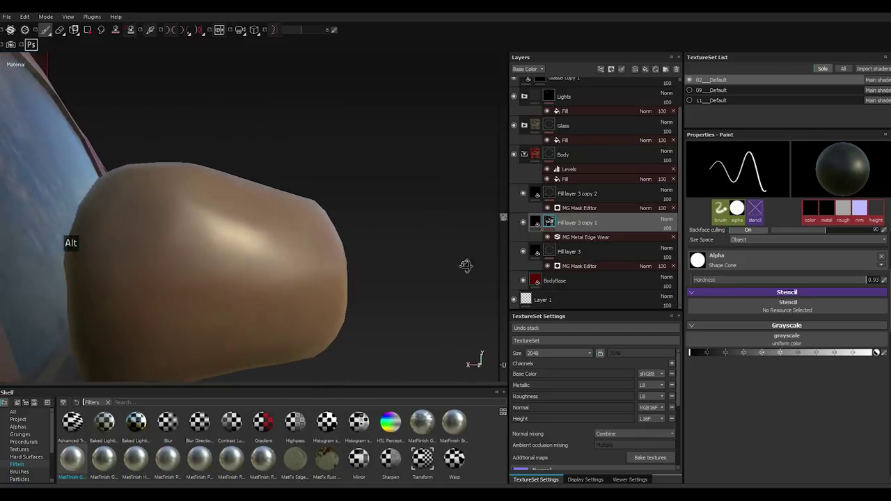
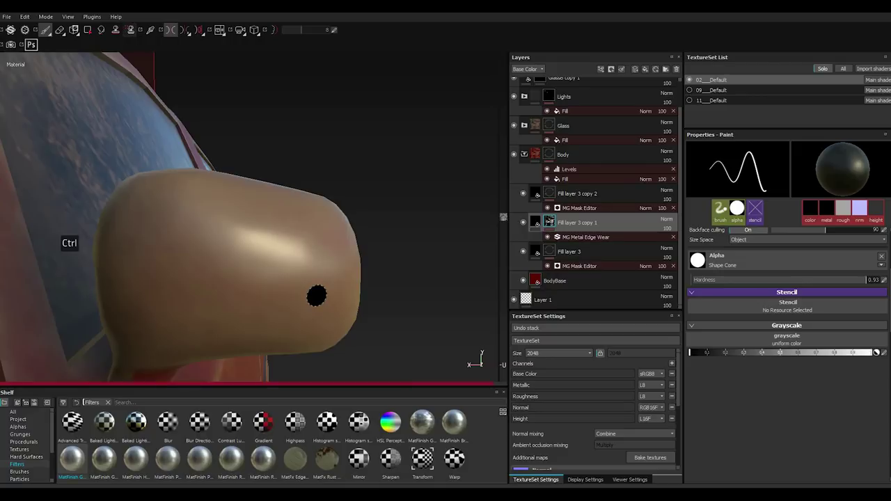
# Show all texture sets together, then solo the wheel texture set 11_Default.
pyautogui.scroll(3)
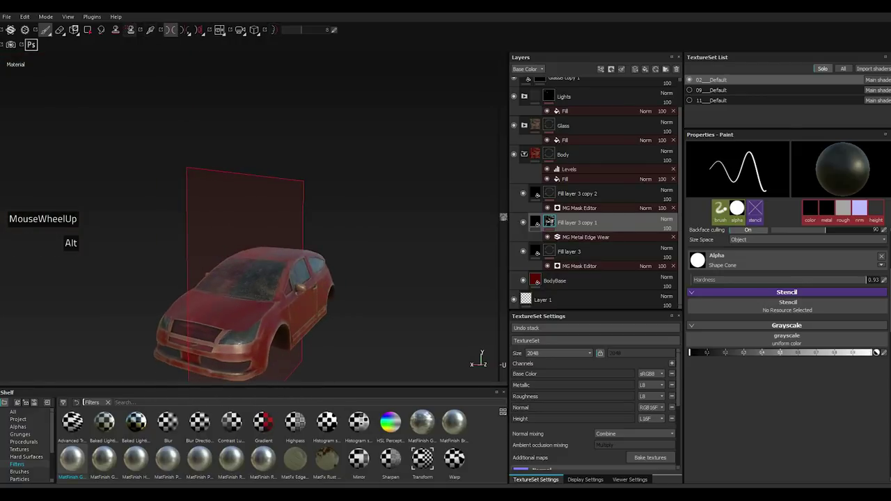
pyautogui.scroll(-3)
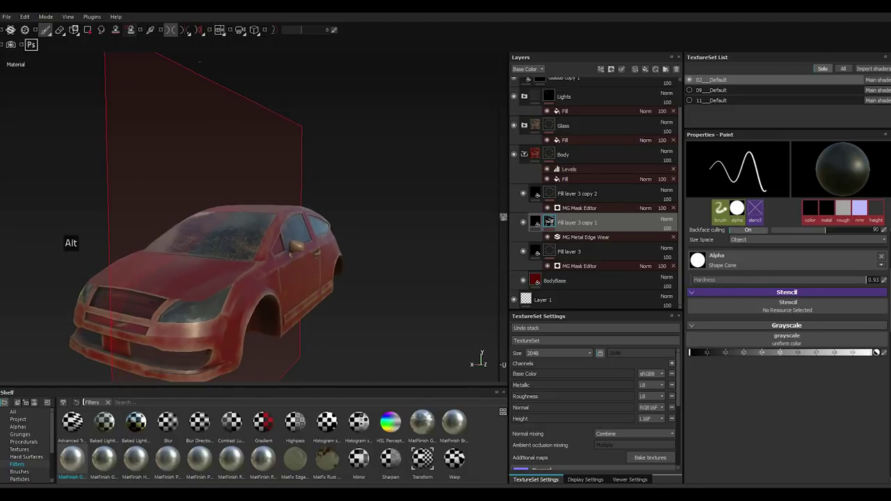
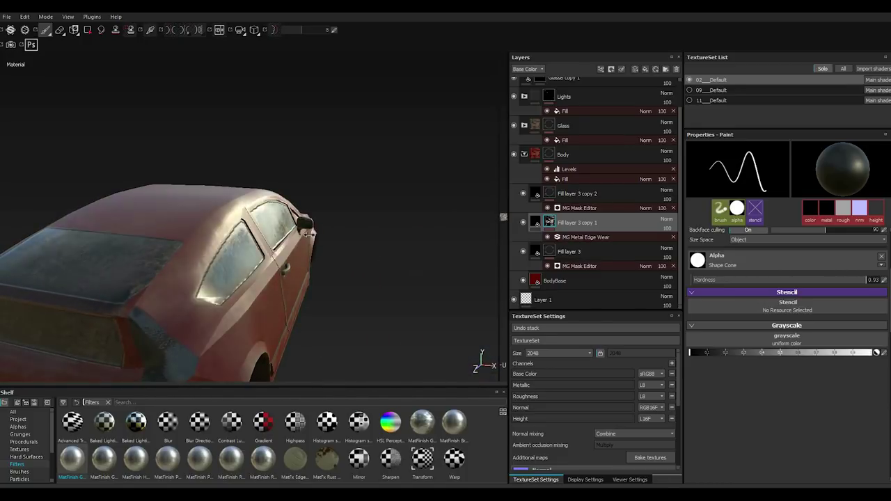
pyautogui.scroll(-3)
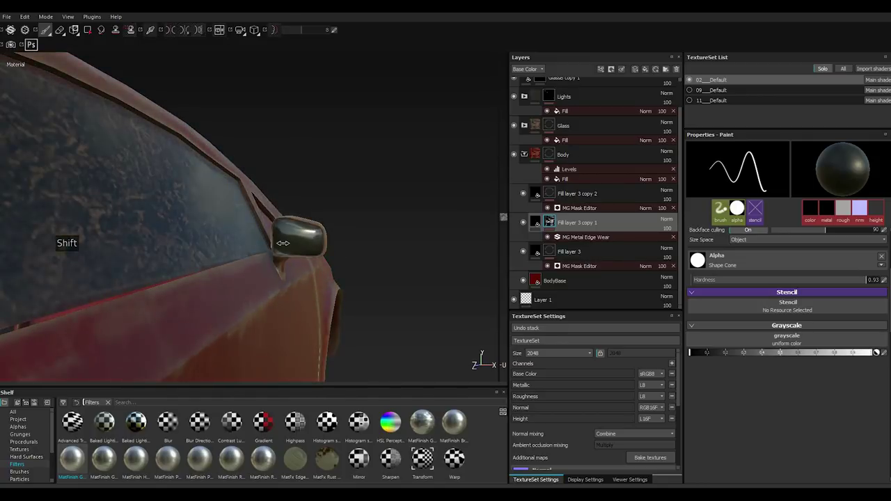
pyautogui.scroll(3)
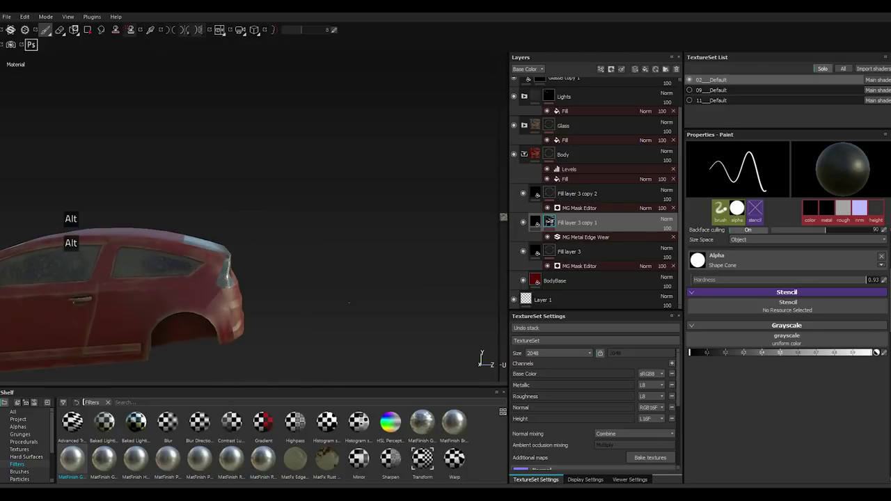
pyautogui.scroll(3)
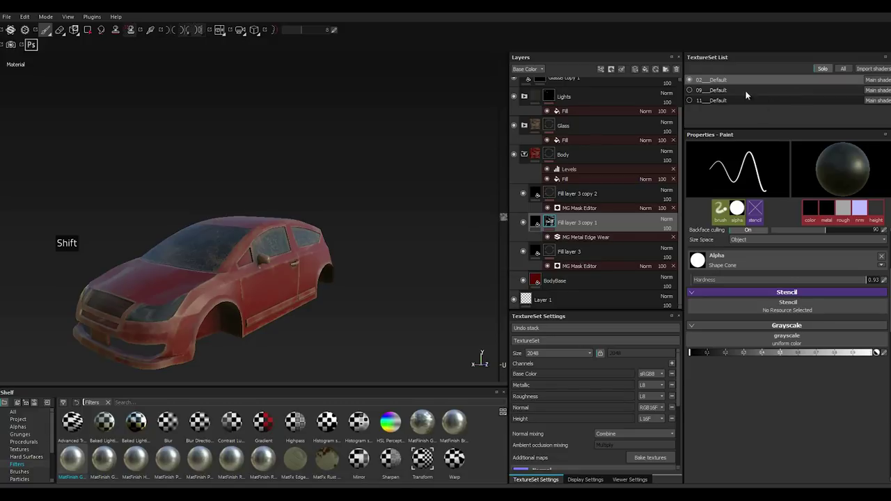
pyautogui.click(529, 155)
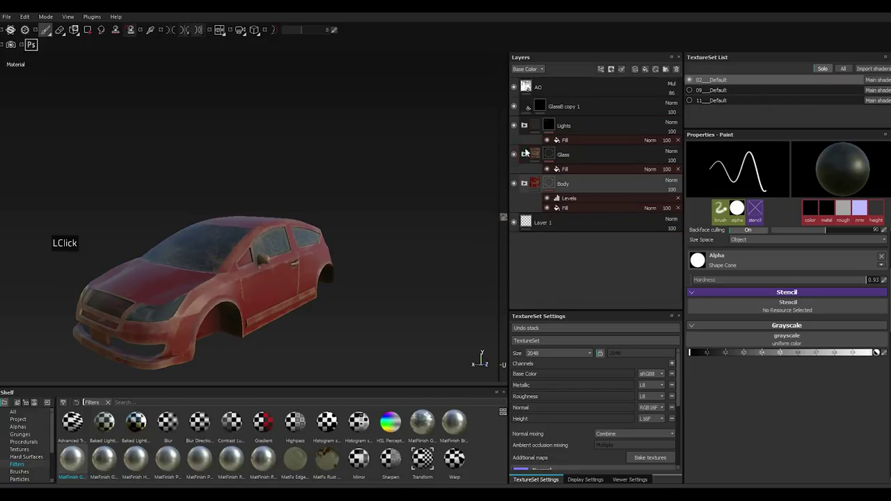
pyautogui.doubleClick(840, 73)
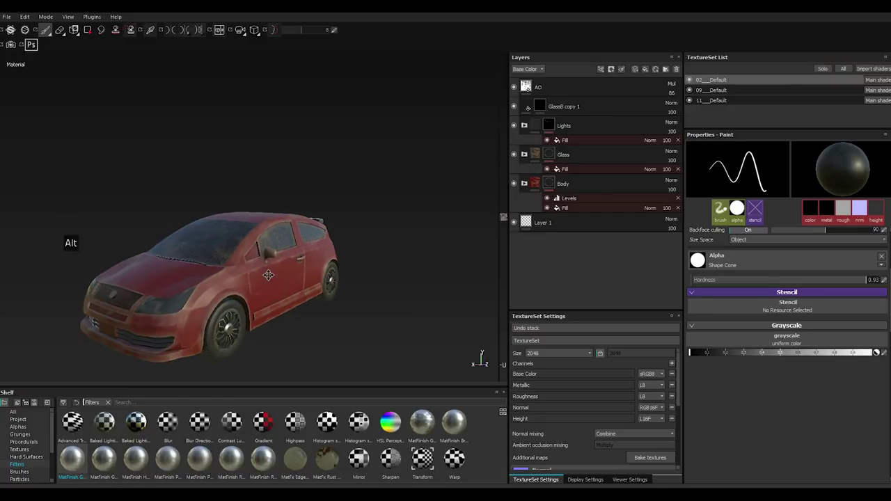
# Add a fill layer to the wheel, remove it again, and select the Wear layer.
pyautogui.click(648, 72)
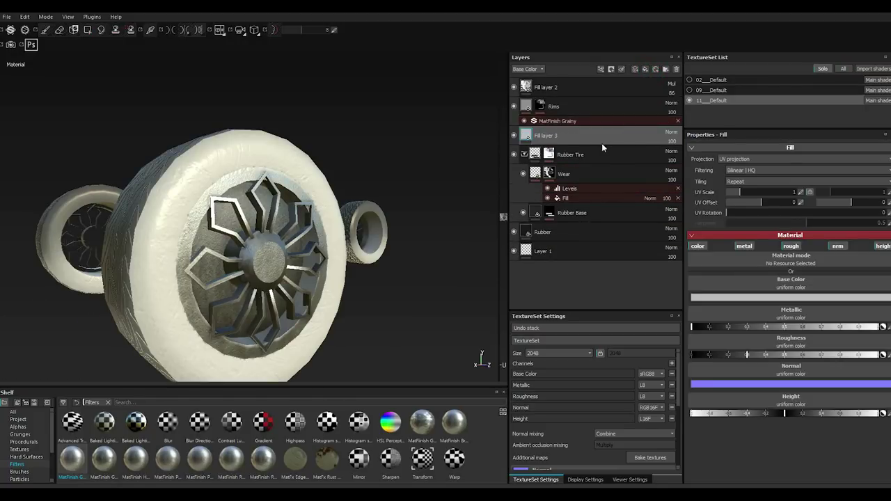
pyautogui.press('Delete')
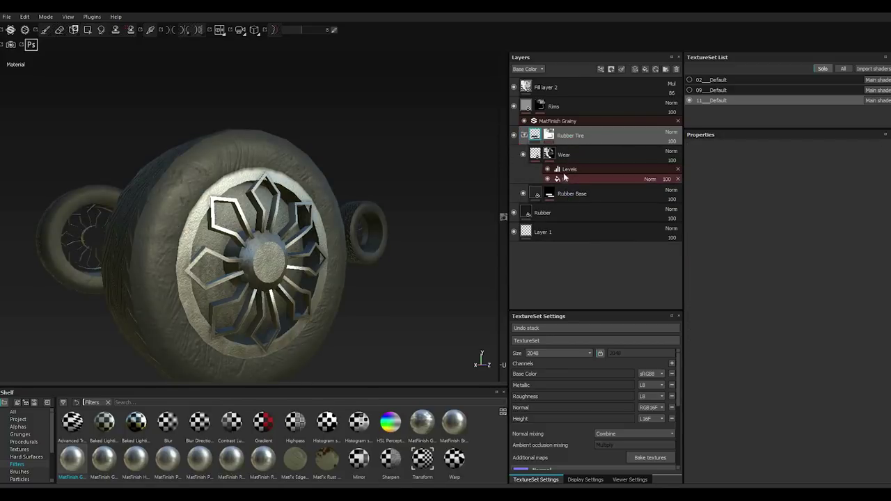
pyautogui.click(583, 160)
pyautogui.click(579, 160)
pyautogui.click(582, 160)
pyautogui.click(583, 160)
pyautogui.doubleClick(582, 160)
# Add a new white fill layer above Wear in the Rubber Tire group, dismissing its layer options.
pyautogui.click(646, 72)
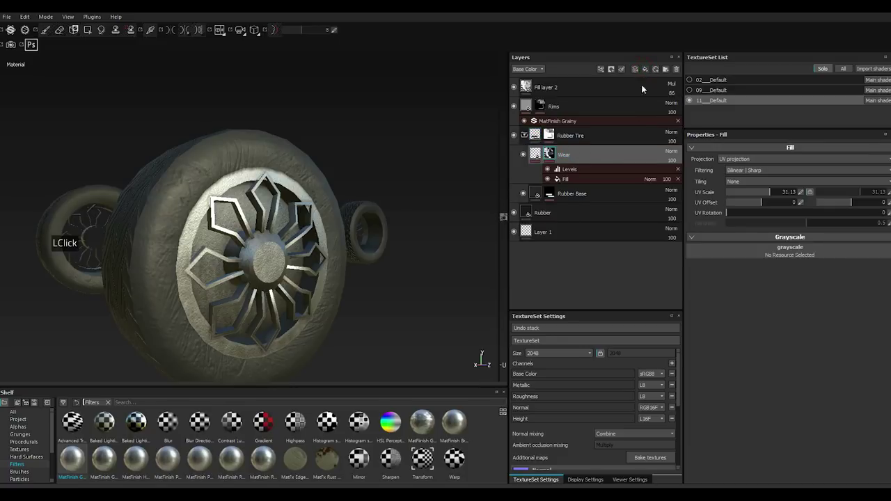
pyautogui.rightClick(563, 155)
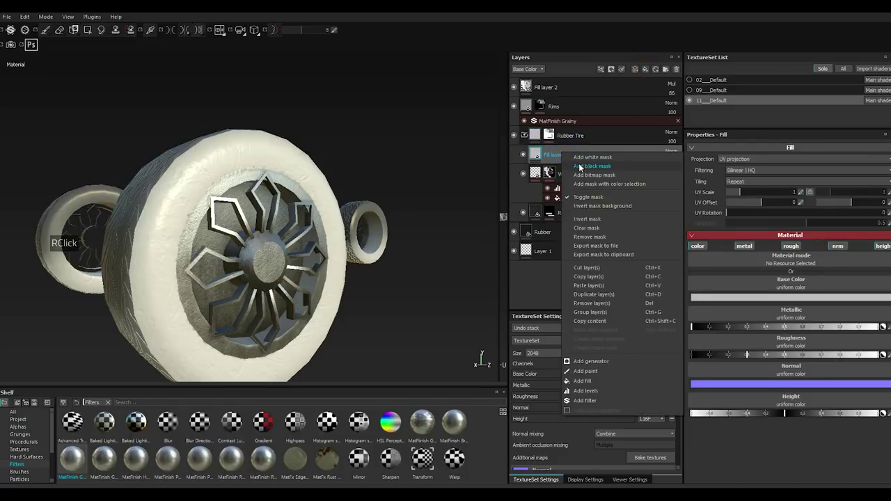
pyautogui.click(596, 169)
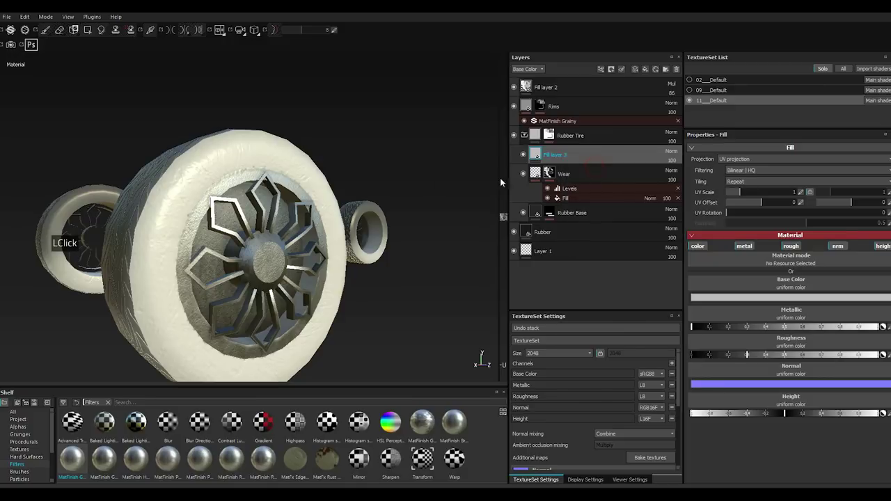
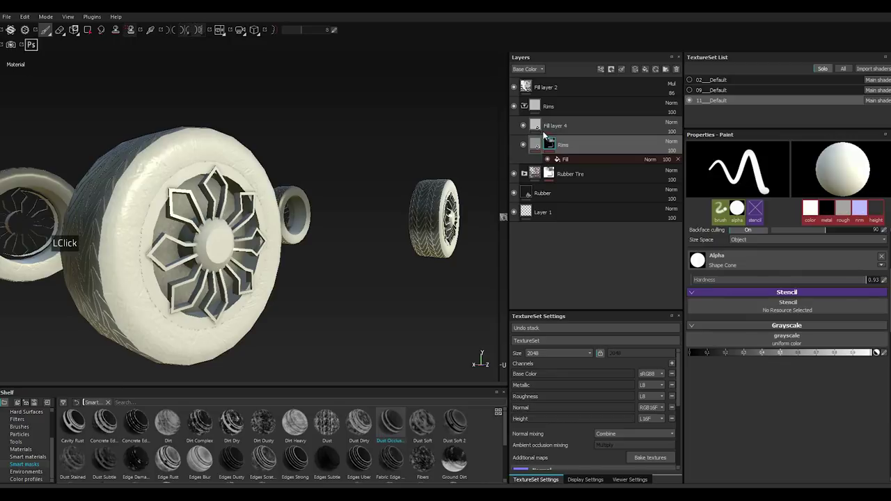
# Add a bitmap mask to the Rims group using the Rims texture image from the resource picker.
pyautogui.click(548, 110)
pyautogui.rightClick(549, 110)
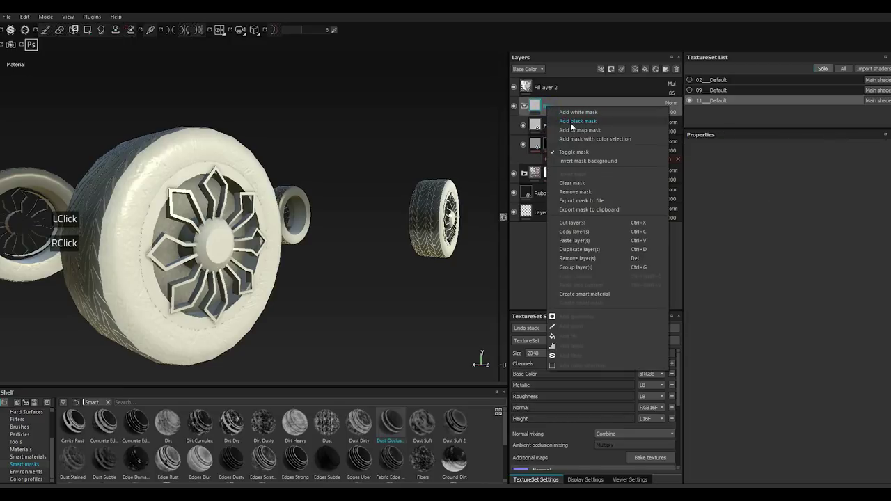
pyautogui.click(578, 129)
pyautogui.scroll(-3)
pyautogui.scroll(-3)
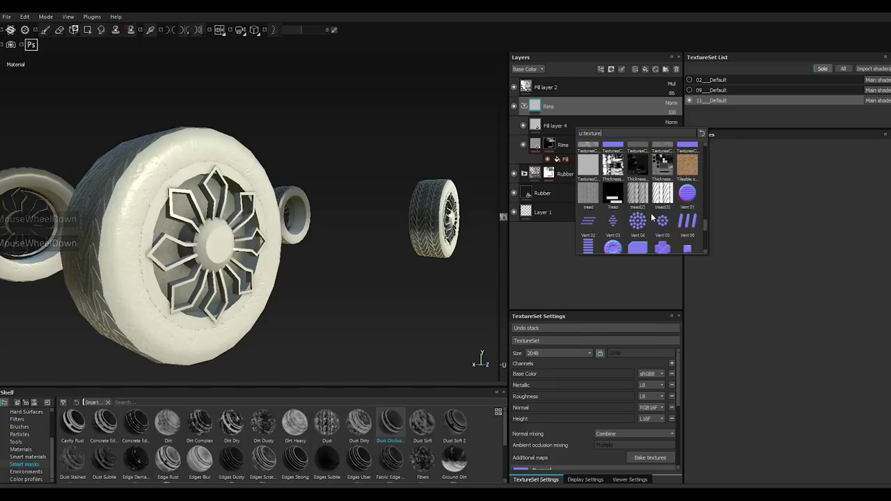
pyautogui.scroll(3)
pyautogui.scroll(-3)
pyautogui.scroll(3)
pyautogui.scroll(-3)
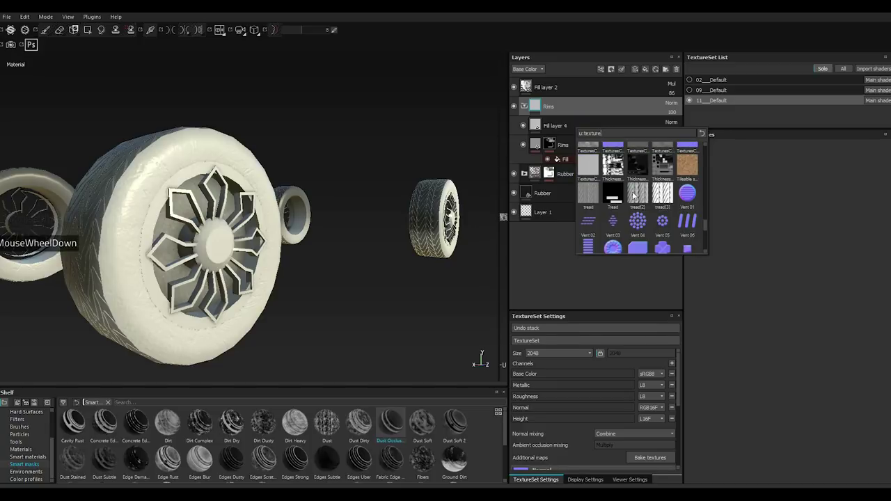
pyautogui.scroll(3)
pyautogui.scroll(3)
pyautogui.scroll(3)
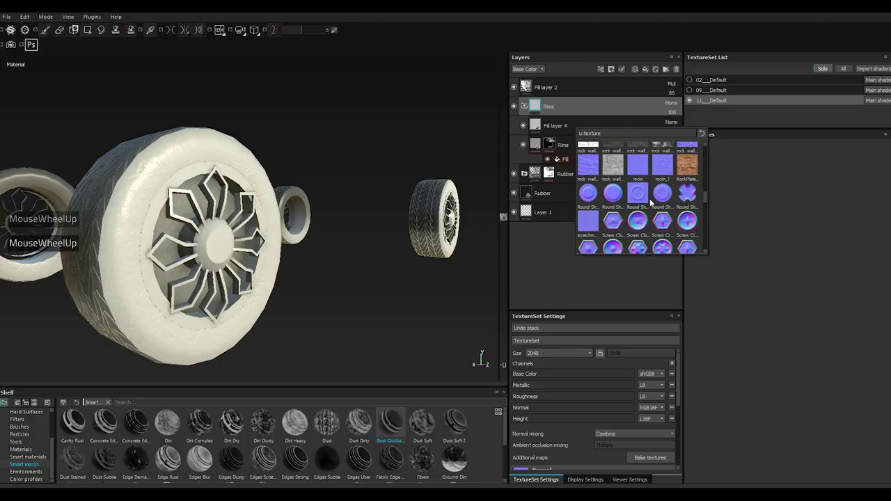
pyautogui.scroll(3)
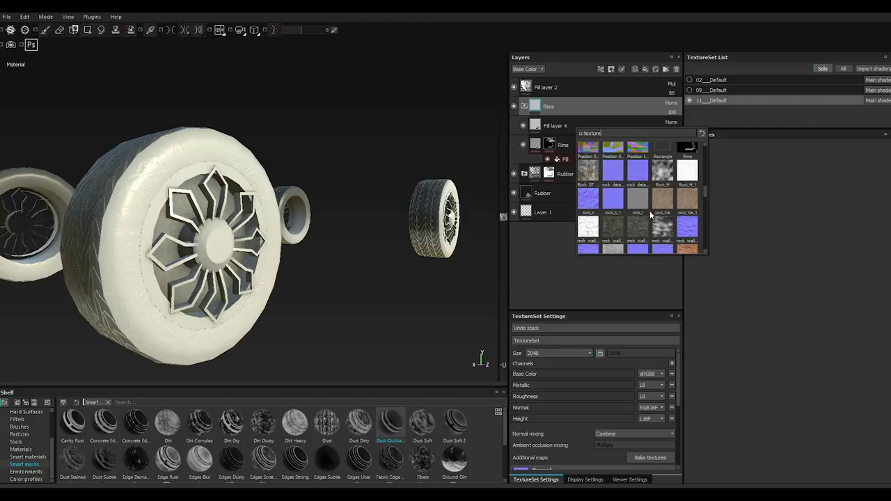
pyautogui.scroll(3)
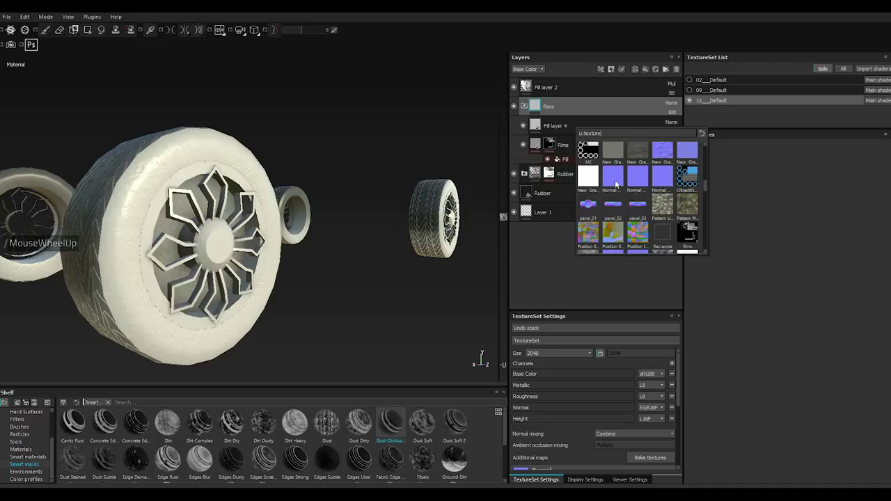
pyautogui.doubleClick(696, 237)
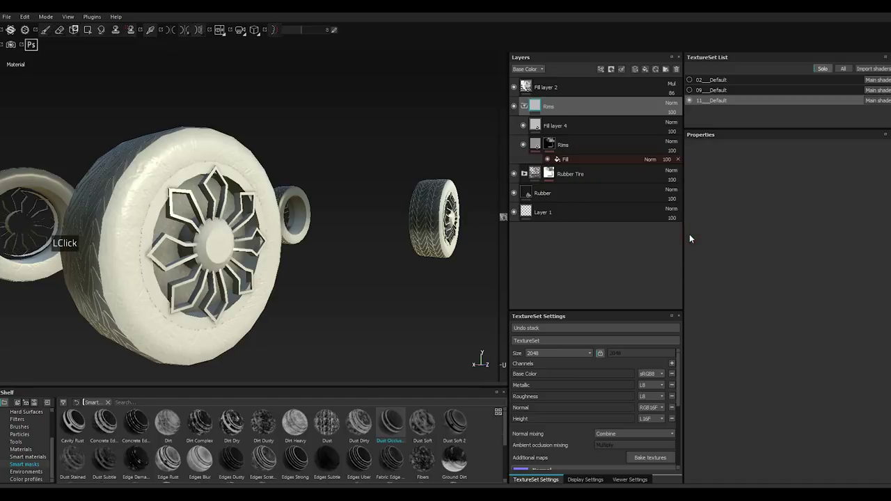
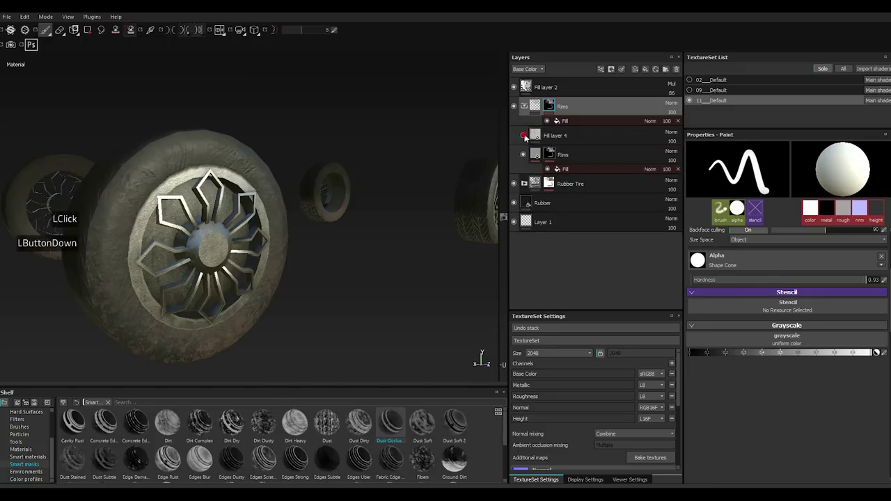
# Give Fill layer 4 an MG Metal Edge Wear smart mask.
pyautogui.doubleClick(526, 138)
pyautogui.click(551, 138)
pyautogui.rightClick(551, 138)
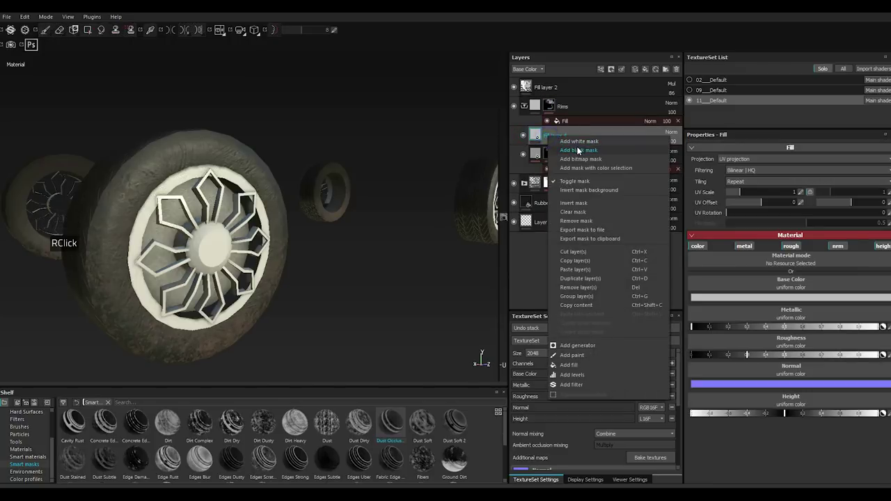
pyautogui.click(581, 151)
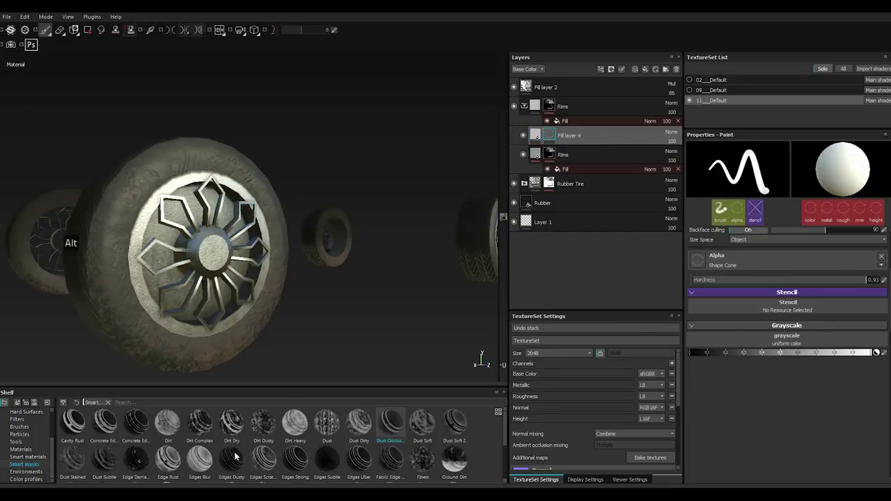
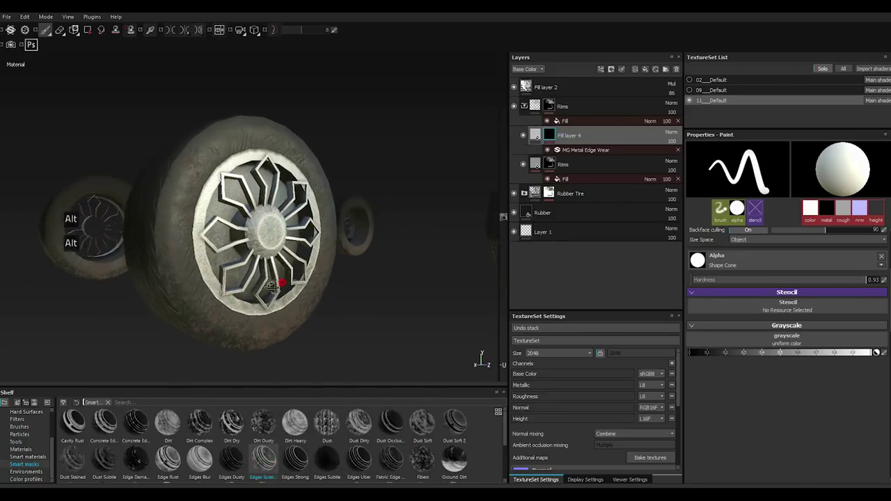
pyautogui.scroll(-3)
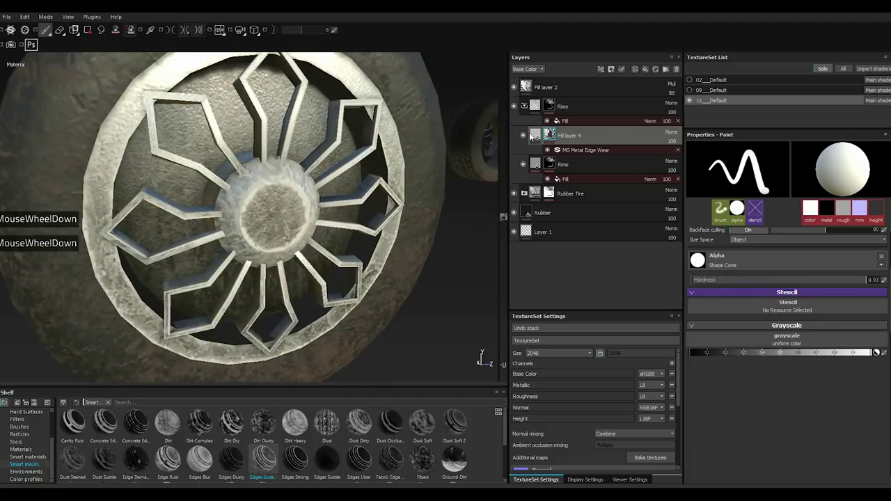
# Set Fill layer 4's base colour to a dark neutral grey and raise its metallic value.
pyautogui.click(553, 144)
pyautogui.click(725, 302)
pyautogui.click(748, 353)
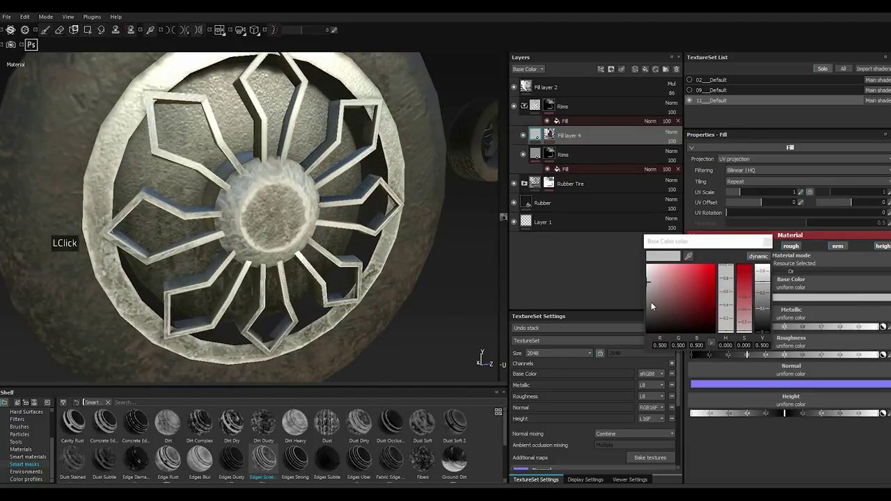
pyautogui.click(657, 307)
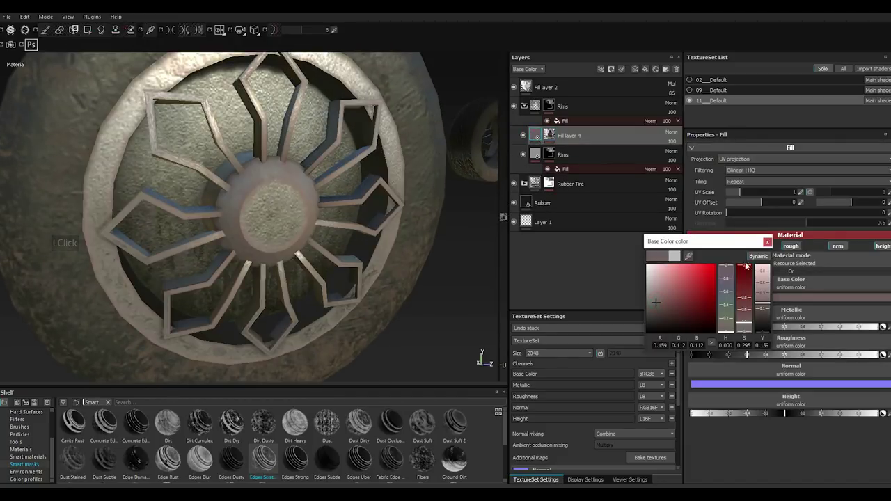
pyautogui.click(656, 306)
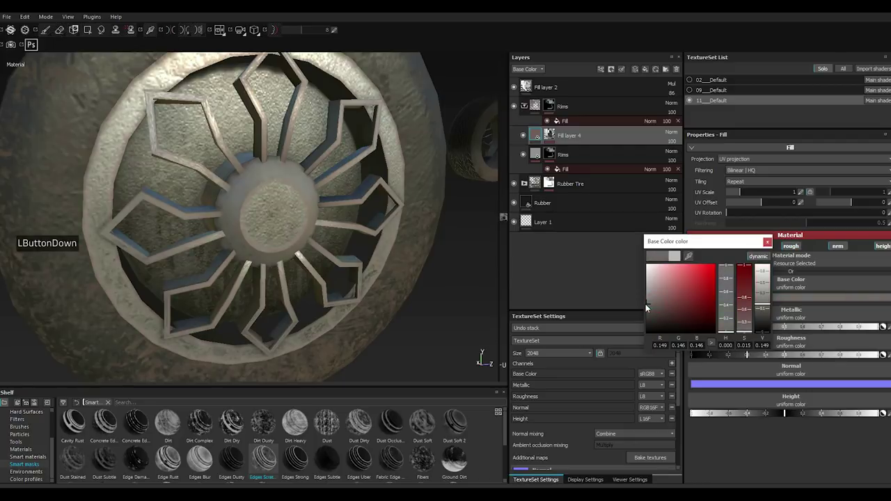
pyautogui.doubleClick(772, 246)
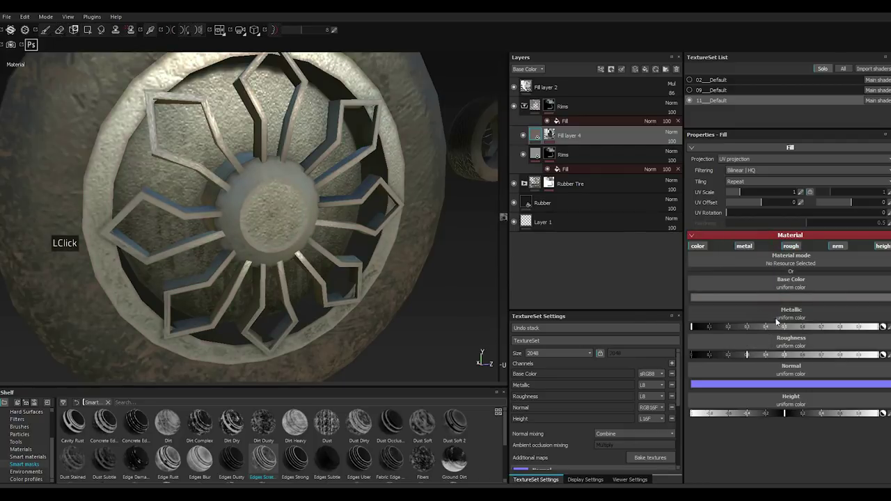
pyautogui.click(864, 327)
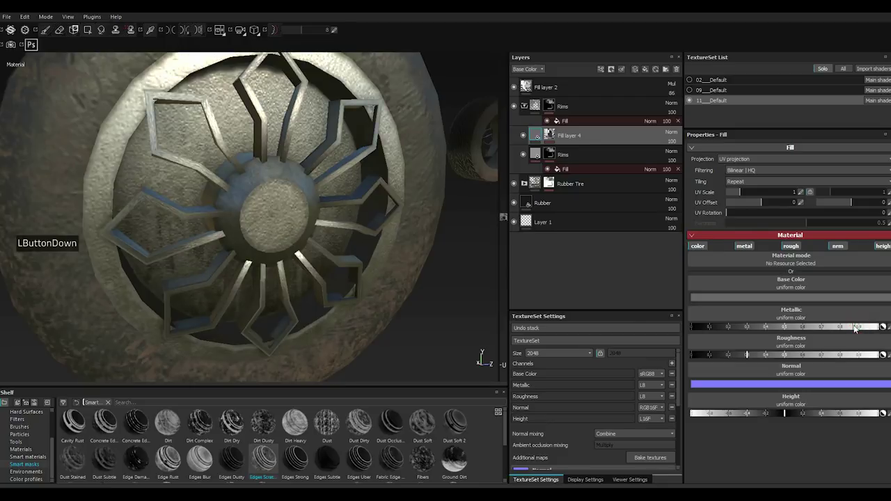
pyautogui.click(859, 329)
pyautogui.doubleClick(800, 330)
# Raise the edge-wear mask's Wear Level to about 0.54.
pyautogui.click(553, 138)
pyautogui.click(561, 145)
pyautogui.click(571, 151)
pyautogui.click(608, 179)
pyautogui.doubleClick(797, 241)
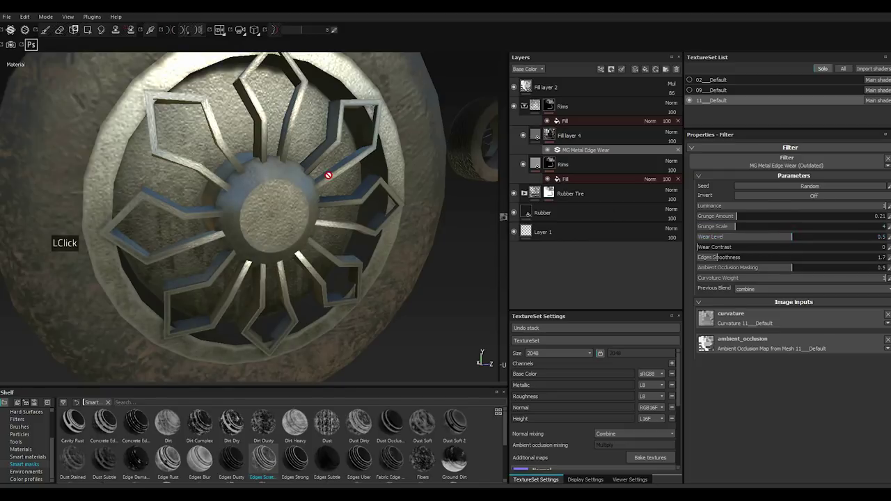
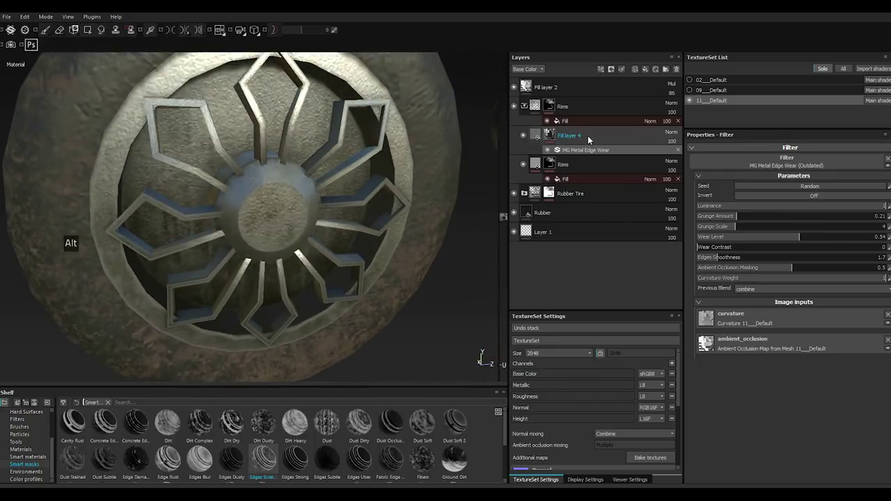
# Duplicate Fill layer 4 and give the copy an MG Mask Editor grunge mask with raised global balance.
pyautogui.rightClick(564, 138)
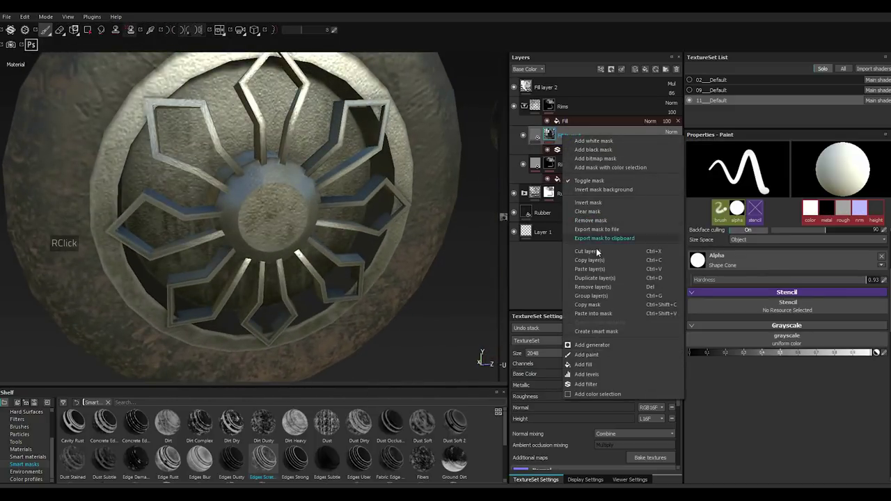
pyautogui.click(597, 283)
pyautogui.click(596, 283)
pyautogui.click(597, 283)
pyautogui.click(597, 283)
pyautogui.doubleClick(596, 283)
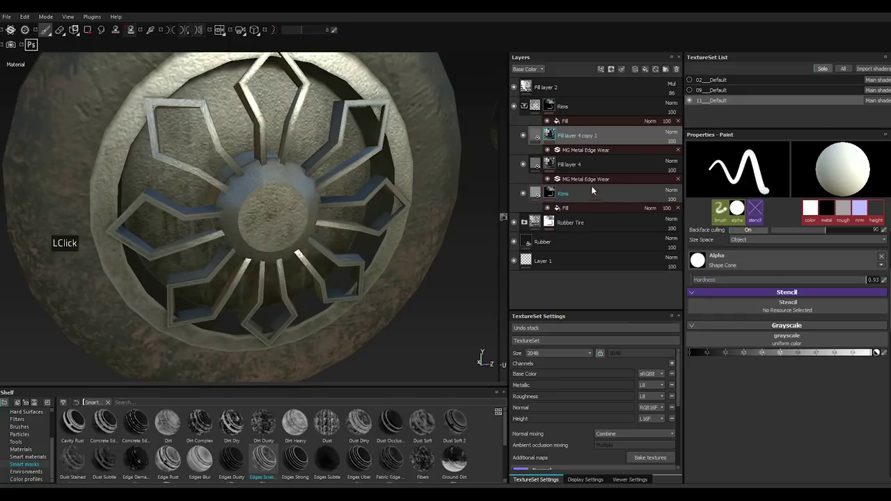
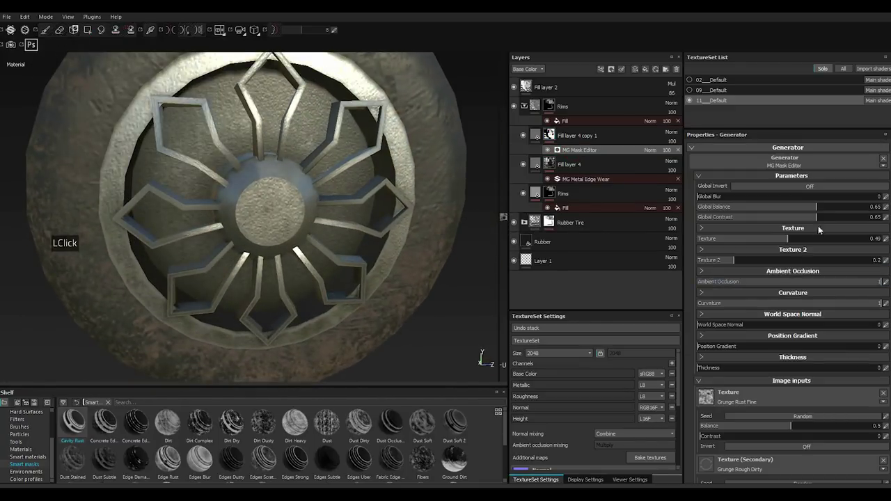
pyautogui.click(833, 209)
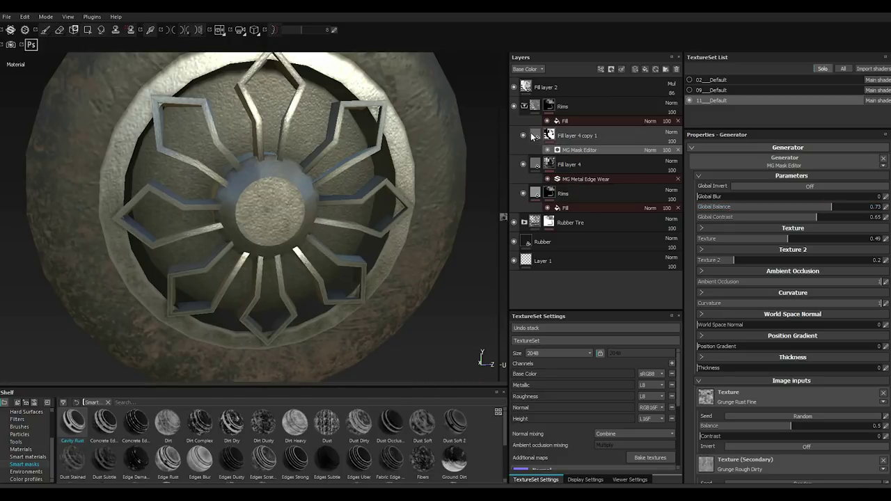
# Set the copied layer's base colour to a rusty orange-brown.
pyautogui.click(533, 135)
pyautogui.doubleClick(749, 354)
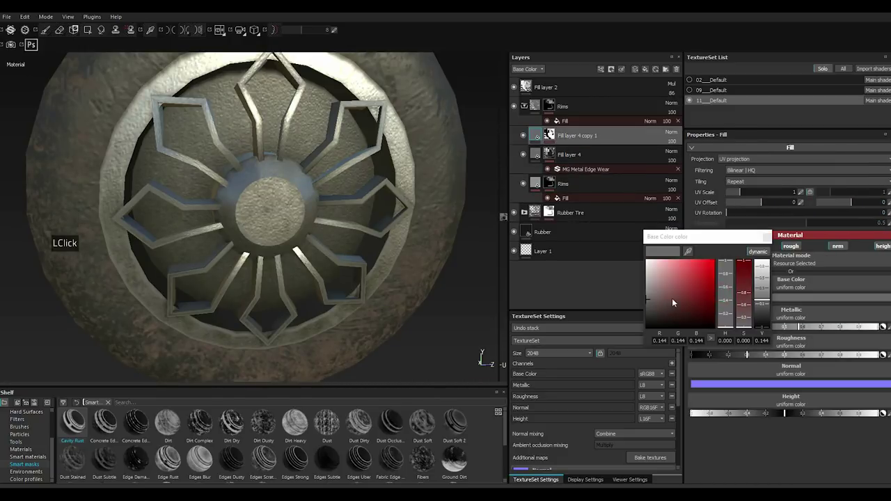
pyautogui.doubleClick(680, 307)
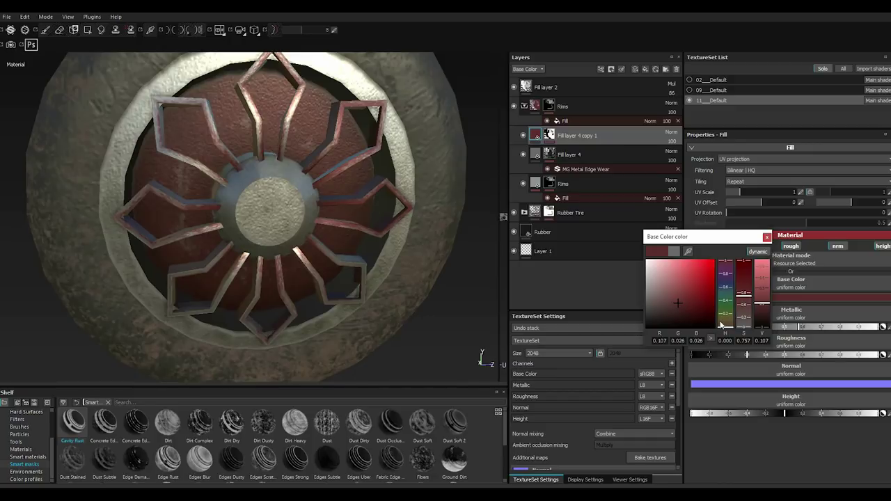
pyautogui.doubleClick(731, 327)
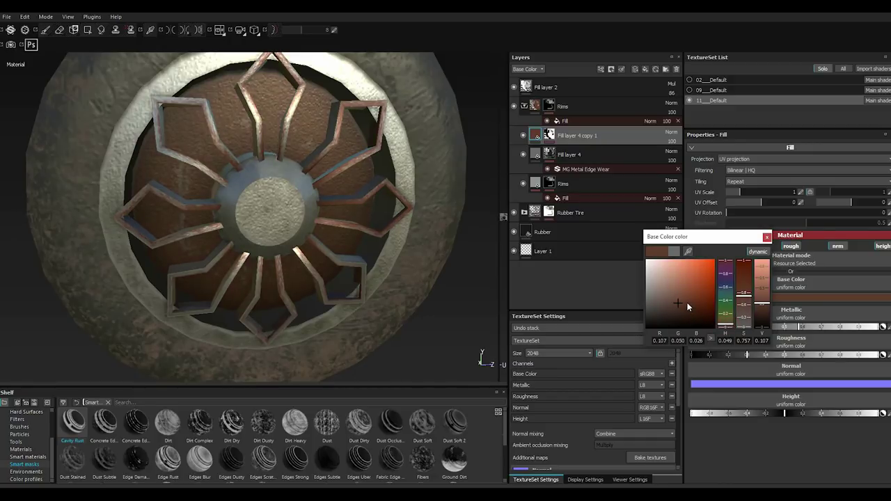
pyautogui.doubleClick(687, 307)
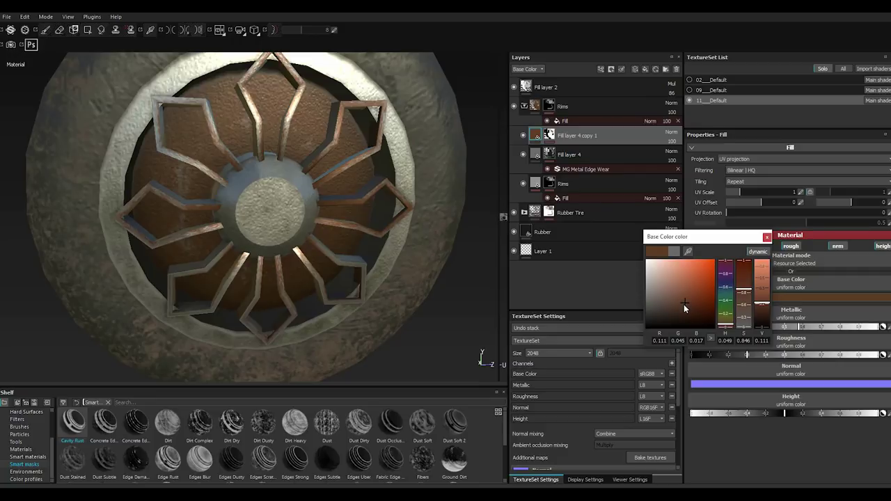
pyautogui.click(749, 353)
pyautogui.click(749, 354)
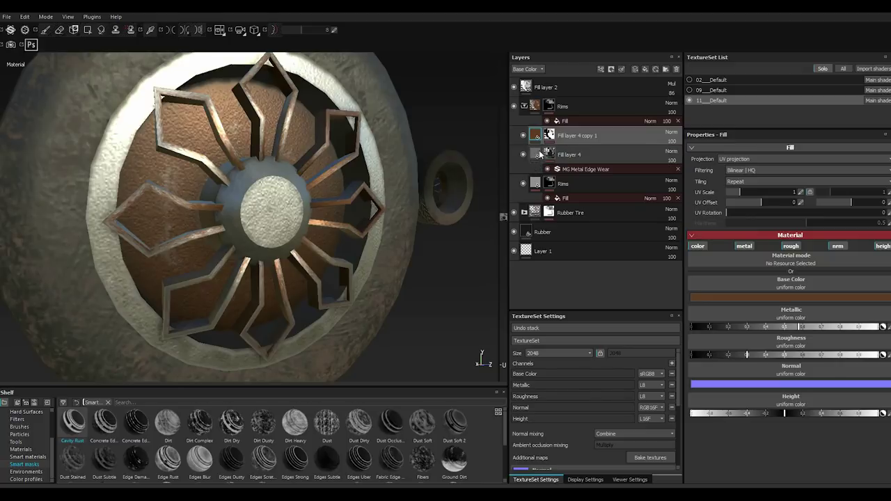
# Lower the grunge mask's Global Balance so more bare metal shows through.
pyautogui.doubleClick(551, 138)
pyautogui.click(578, 151)
pyautogui.click(877, 239)
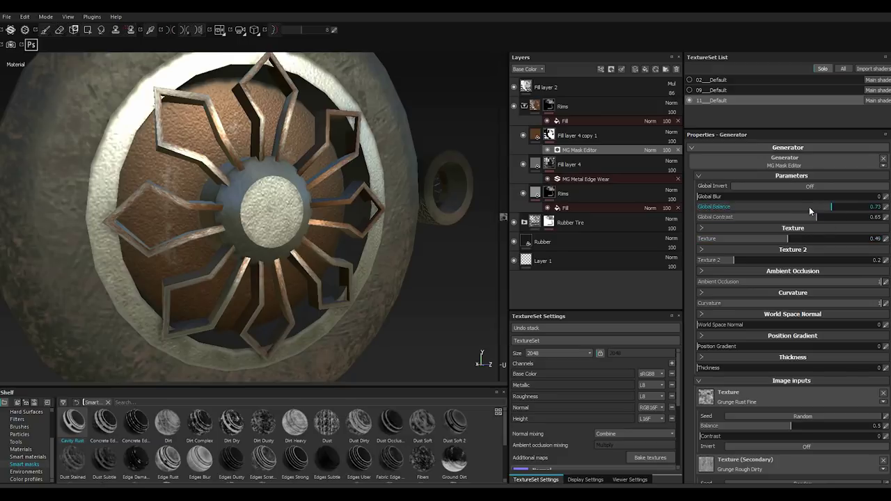
pyautogui.click(801, 209)
pyautogui.click(796, 208)
pyautogui.doubleClick(796, 208)
pyautogui.doubleClick(769, 211)
pyautogui.click(772, 222)
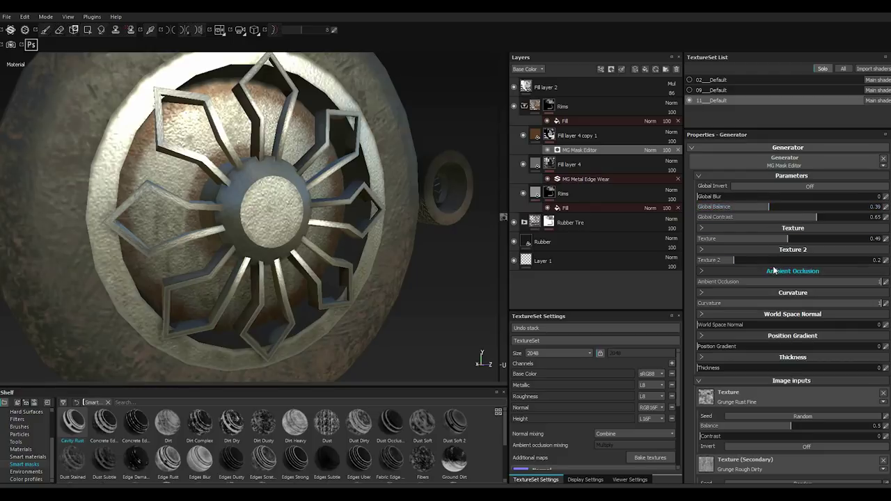
# Raise Texture 2 influence, nudge the balance, and reduce the main Texture for blotchier rust patches.
pyautogui.doubleClick(765, 263)
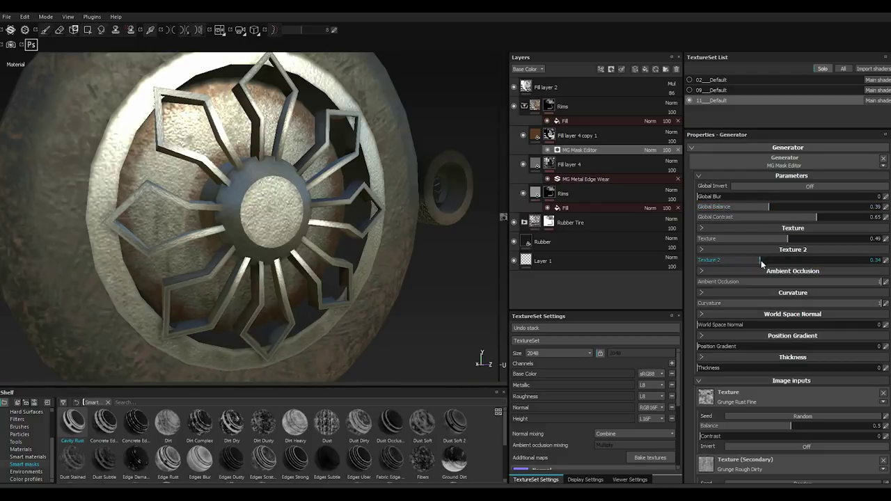
pyautogui.doubleClick(798, 261)
pyautogui.click(795, 260)
pyautogui.doubleClick(828, 261)
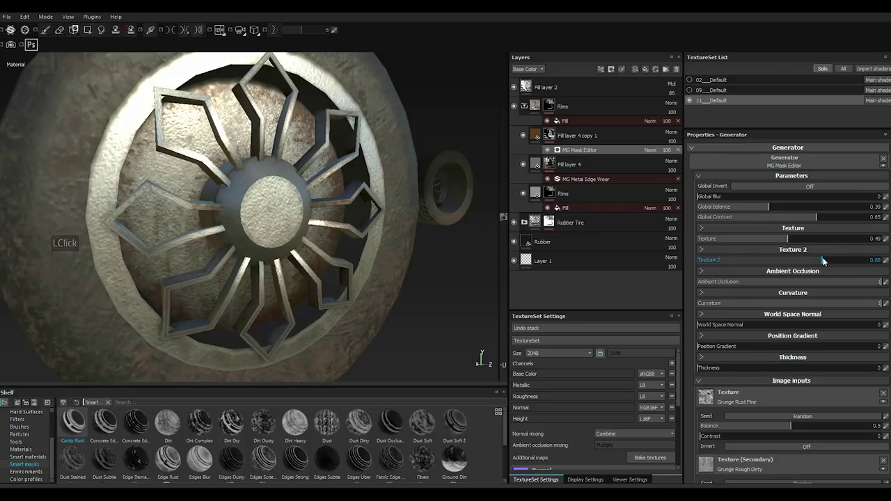
pyautogui.click(829, 261)
pyautogui.click(795, 212)
pyautogui.click(795, 213)
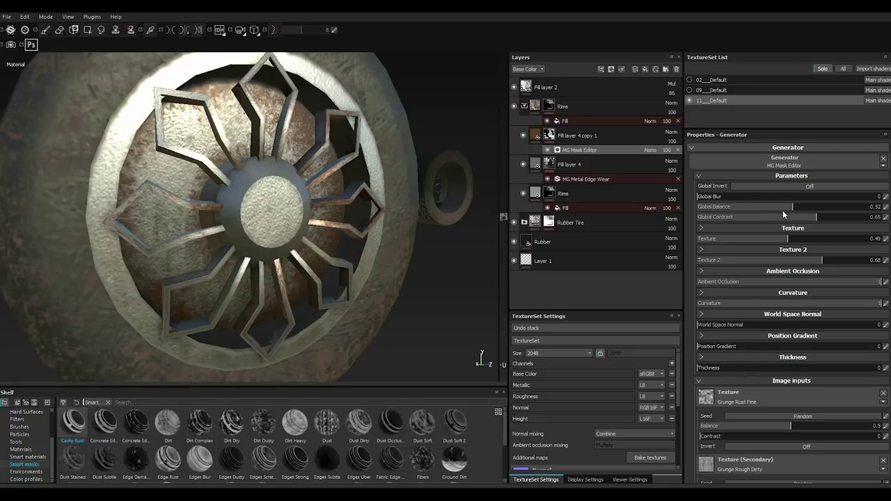
pyautogui.doubleClick(783, 209)
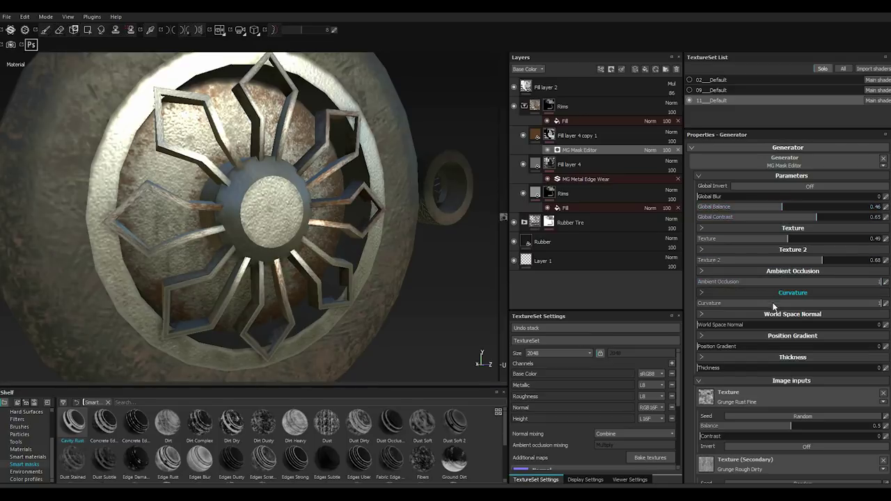
pyautogui.click(778, 241)
pyautogui.doubleClick(755, 242)
pyautogui.click(757, 240)
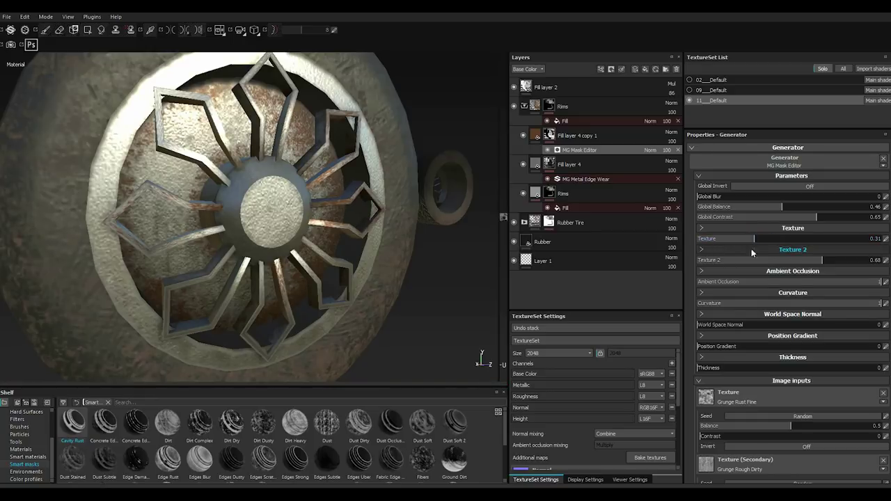
# Change Fill layer 4's base colour on the rims to near black.
pyautogui.scroll(3)
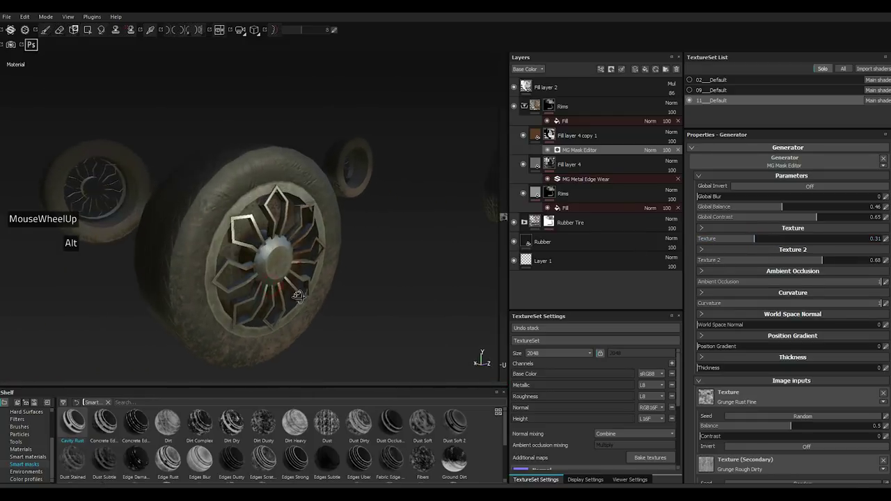
pyautogui.scroll(-3)
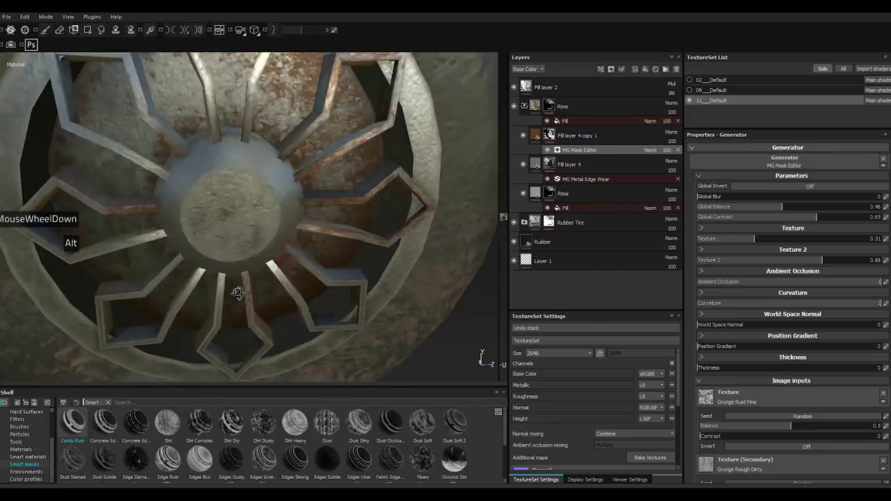
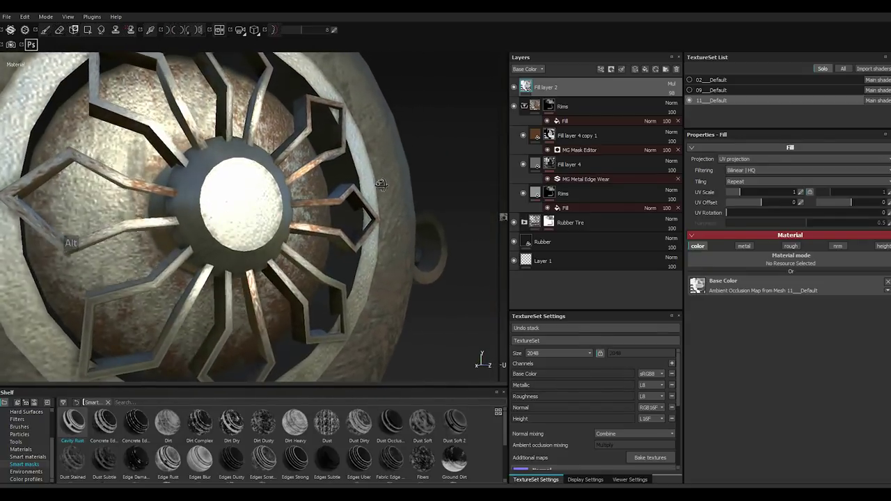
pyautogui.scroll(3)
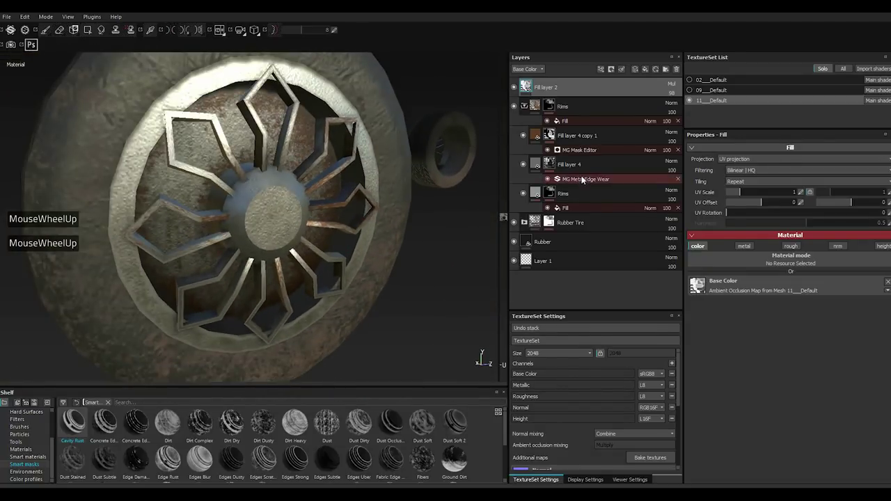
pyautogui.click(542, 147)
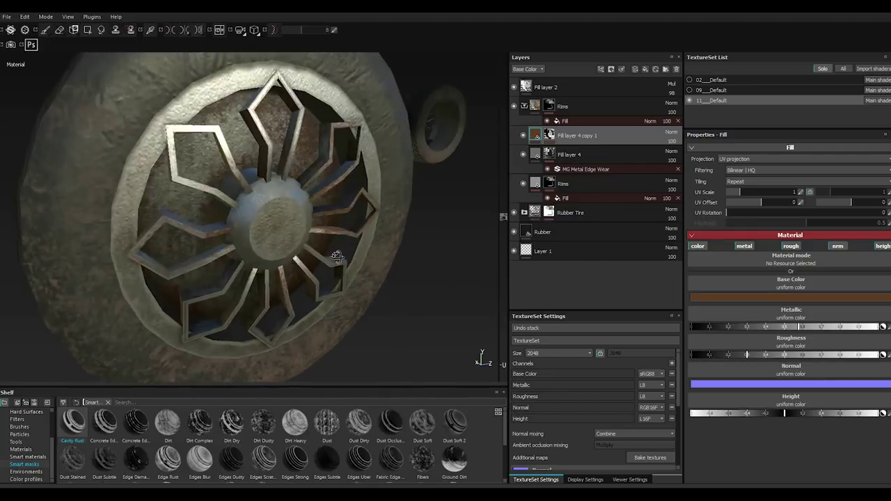
pyautogui.scroll(3)
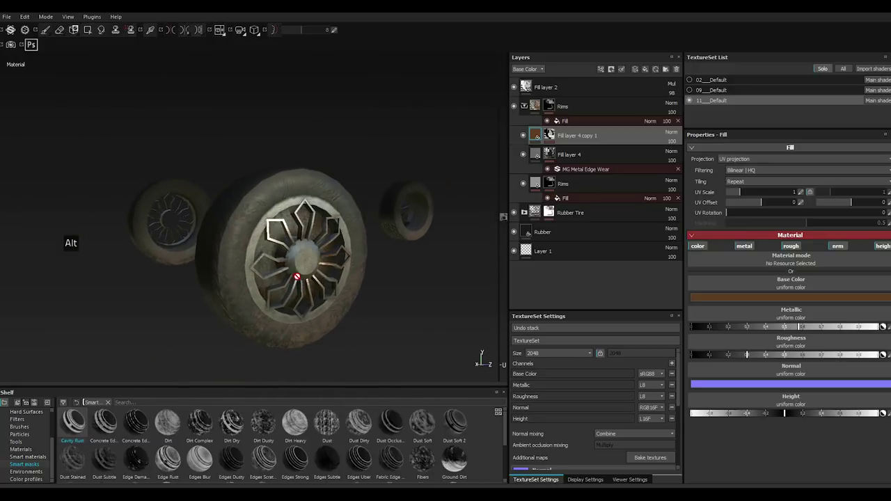
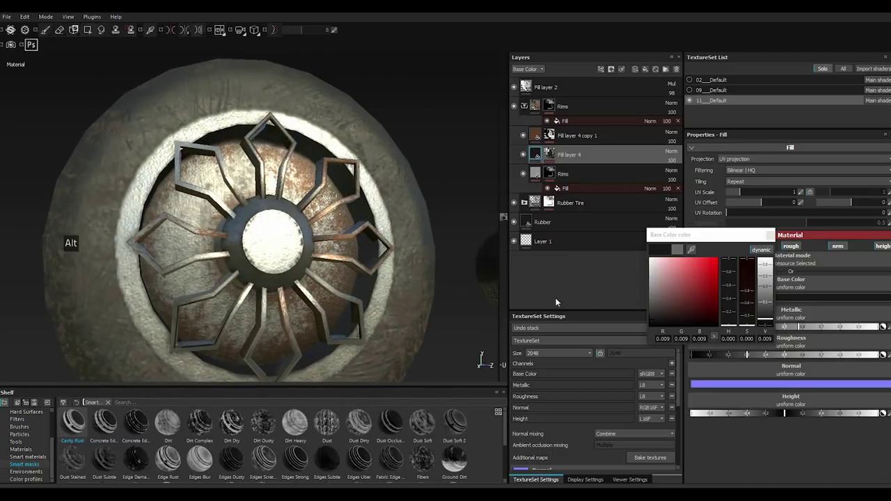
pyautogui.click(653, 321)
pyautogui.doubleClick(748, 354)
pyautogui.click(654, 320)
pyautogui.doubleClick(748, 353)
# Inspect the MG Metal Edge Wear effect on the rim layer, leaving wear level at 0.75.
pyautogui.scroll(3)
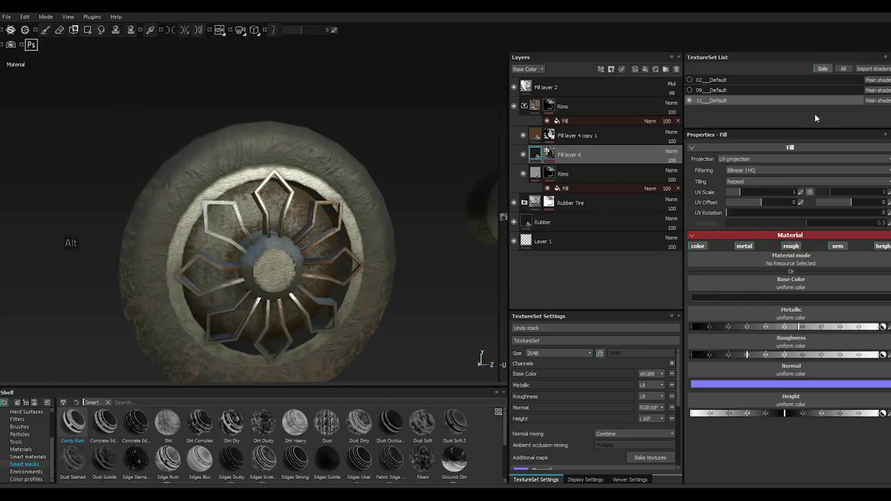
pyautogui.doubleClick(553, 160)
pyautogui.doubleClick(569, 167)
pyautogui.click(814, 241)
pyautogui.click(821, 240)
pyautogui.doubleClick(842, 241)
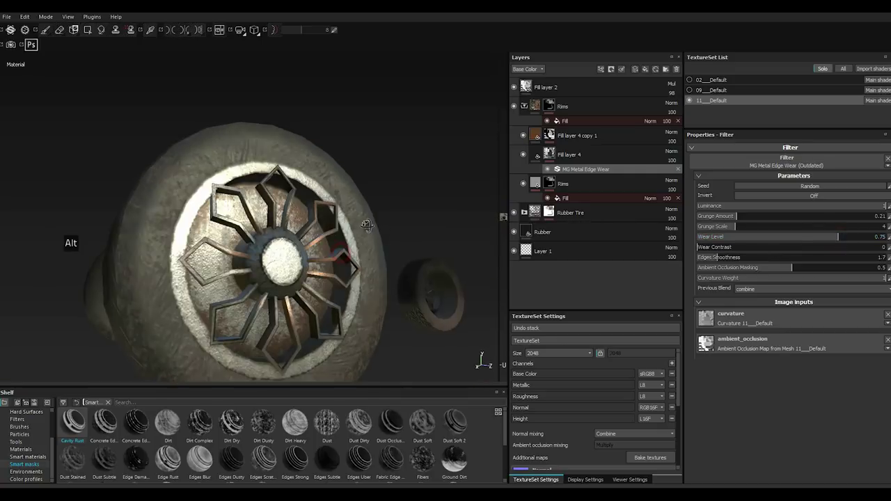
pyautogui.scroll(3)
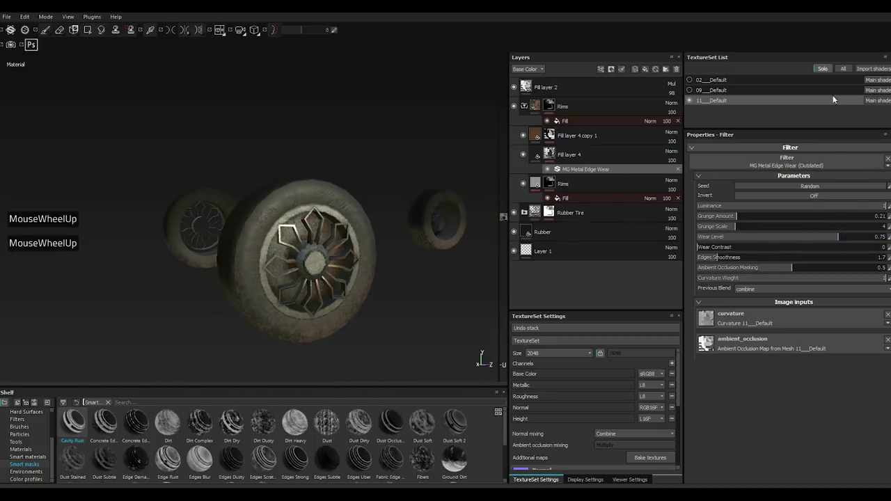
# Turn off Solo so all texture sets of the red car display together.
pyautogui.click(843, 70)
pyautogui.scroll(3)
pyautogui.scroll(3)
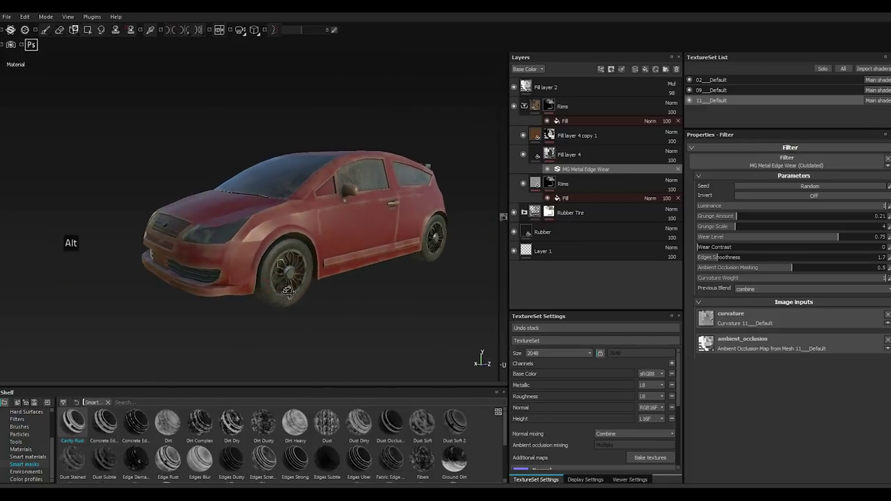
pyautogui.scroll(3)
pyautogui.scroll(-3)
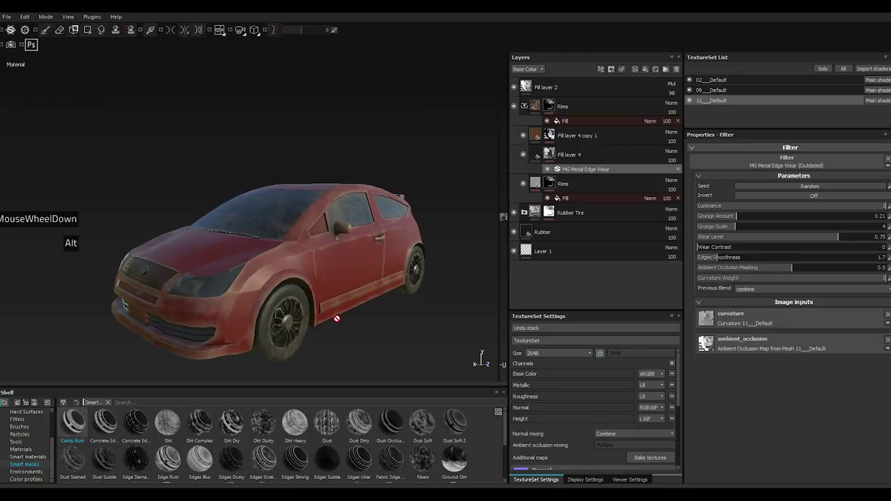
pyautogui.press(',')
# On the Body texture set, give Fill layer 3 copy 3 a black mask with MG Ground Dirt and solo the body.
pyautogui.click(584, 193)
pyautogui.rightClick(586, 194)
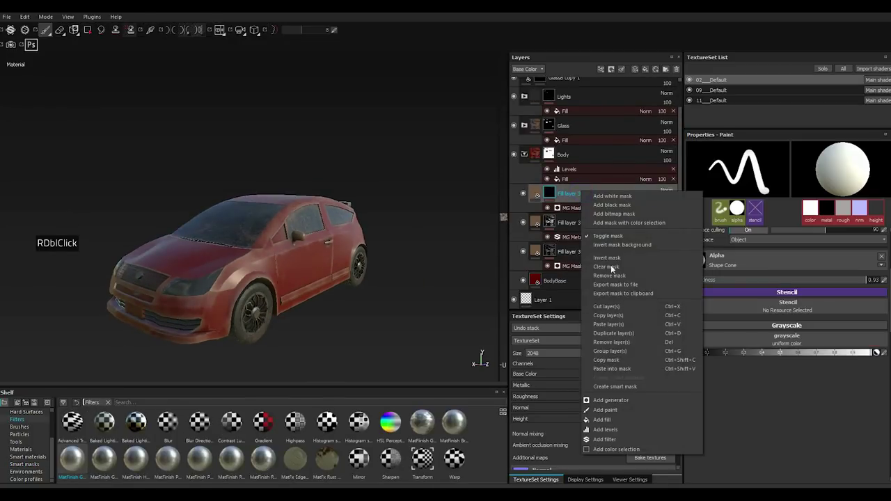
pyautogui.click(627, 340)
pyautogui.rightClick(579, 202)
pyautogui.click(613, 276)
pyautogui.scroll(-3)
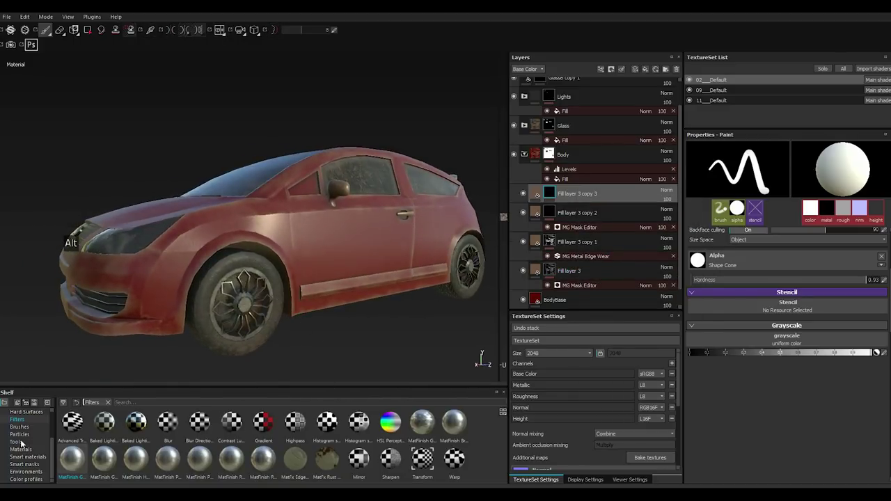
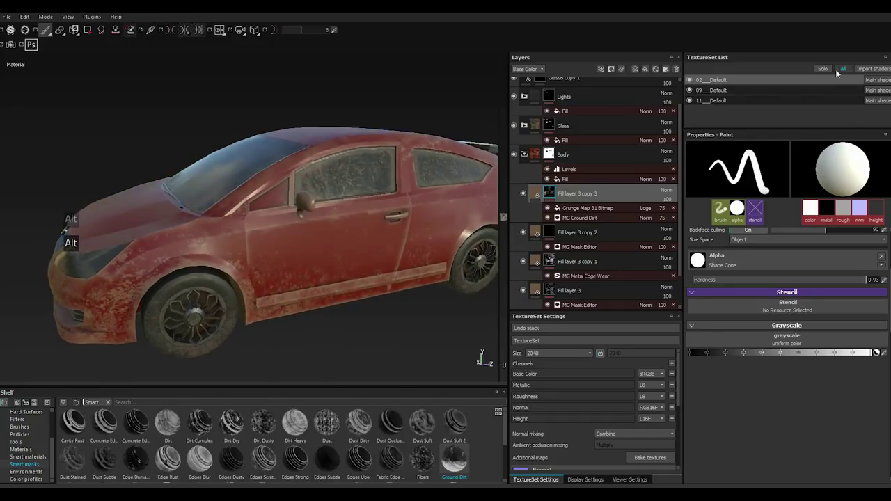
pyautogui.click(819, 72)
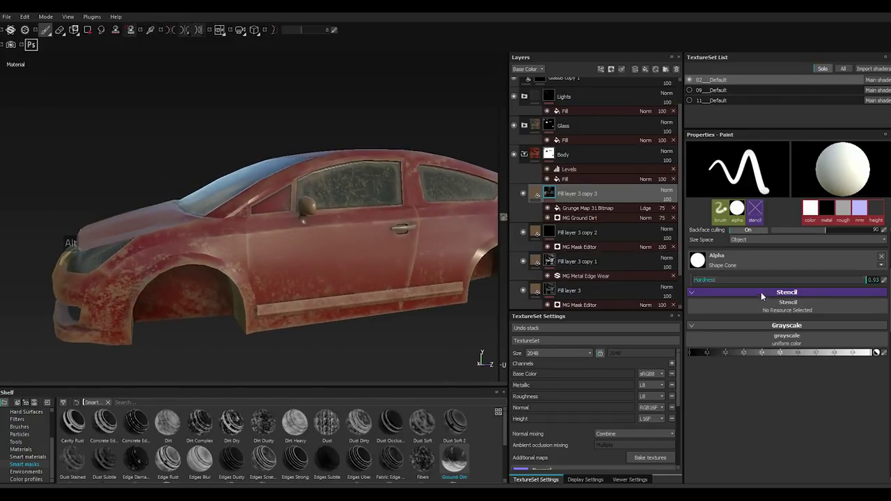
# Tune the MG Ground Dirt height to about 0.33.
pyautogui.doubleClick(589, 219)
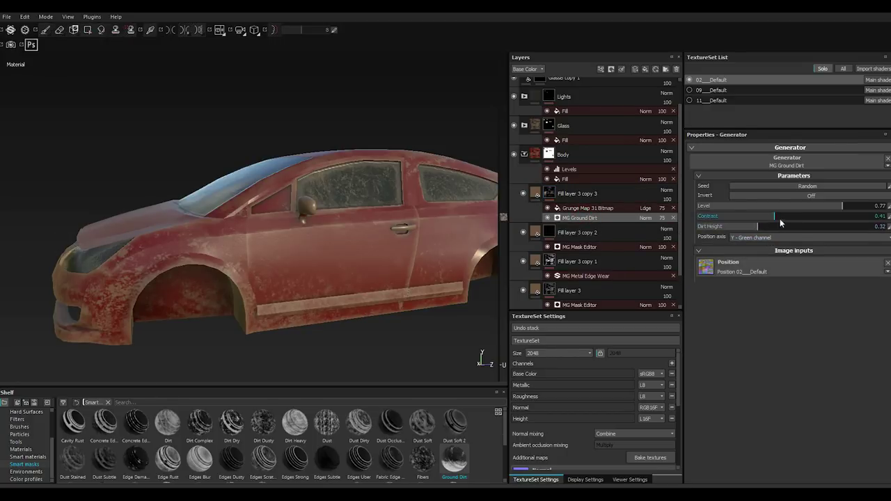
pyautogui.doubleClick(768, 228)
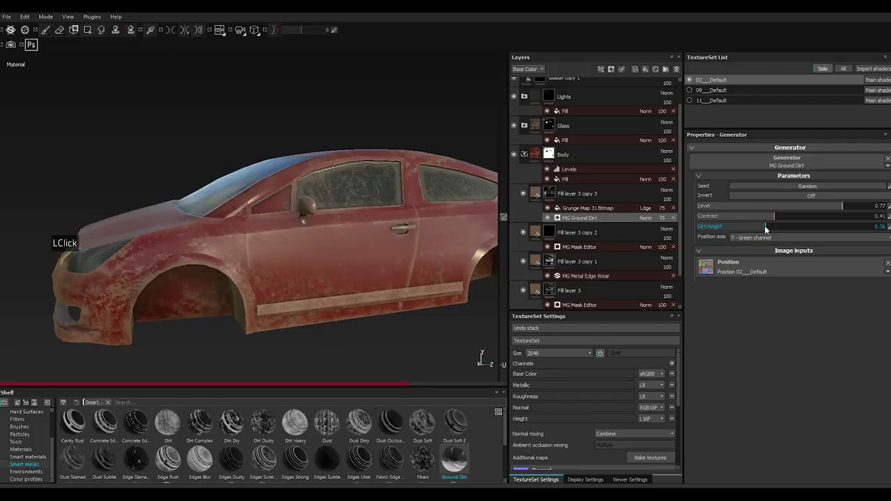
pyautogui.doubleClick(764, 230)
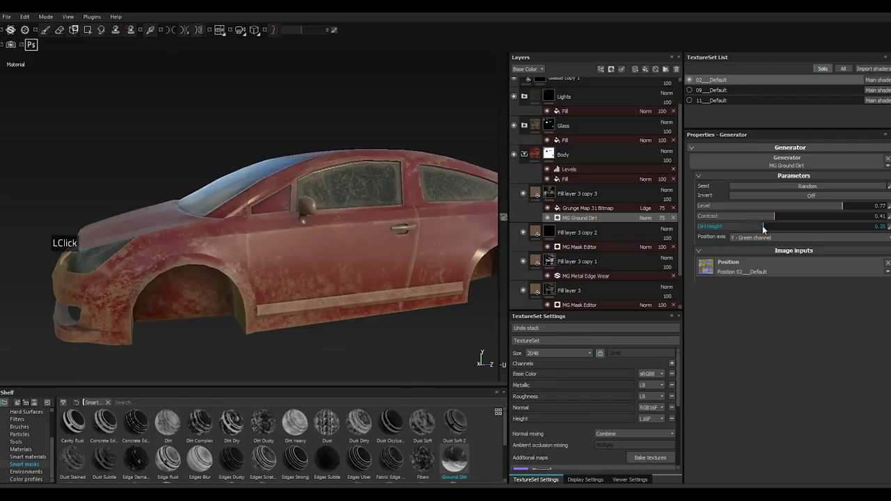
pyautogui.doubleClick(761, 229)
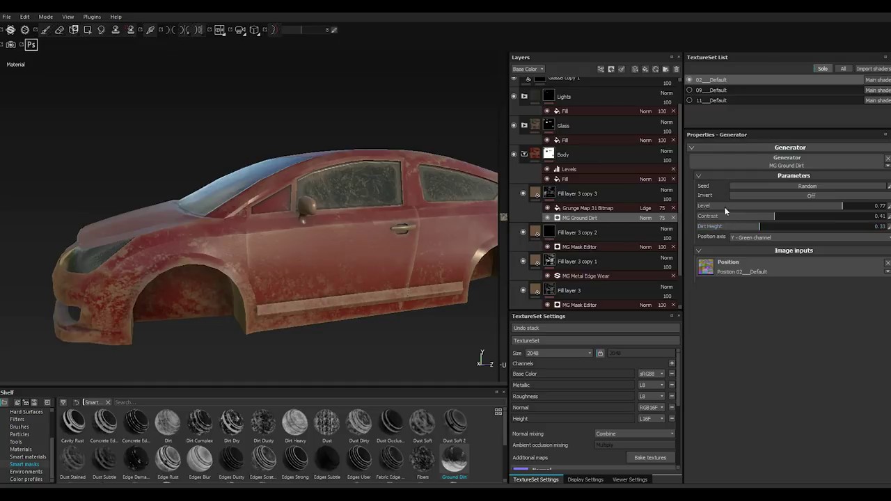
# Set the dirt layer's base colour to a dark brown.
pyautogui.doubleClick(542, 198)
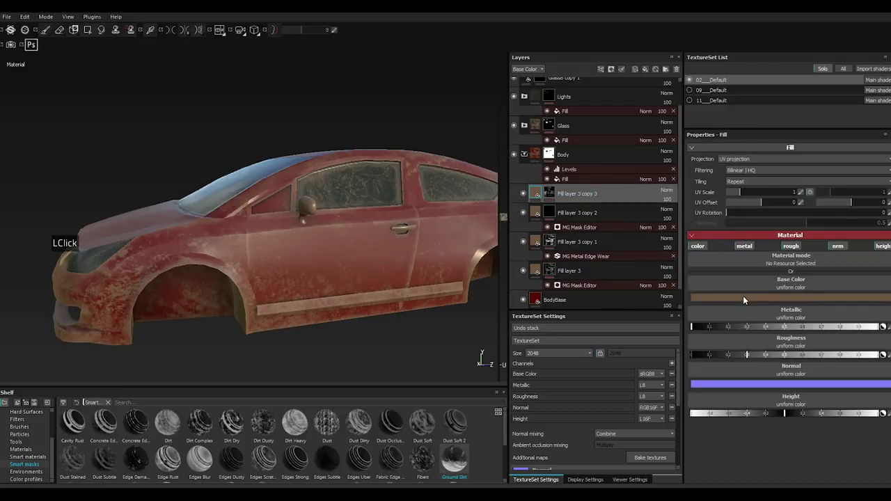
pyautogui.doubleClick(746, 300)
pyautogui.doubleClick(698, 308)
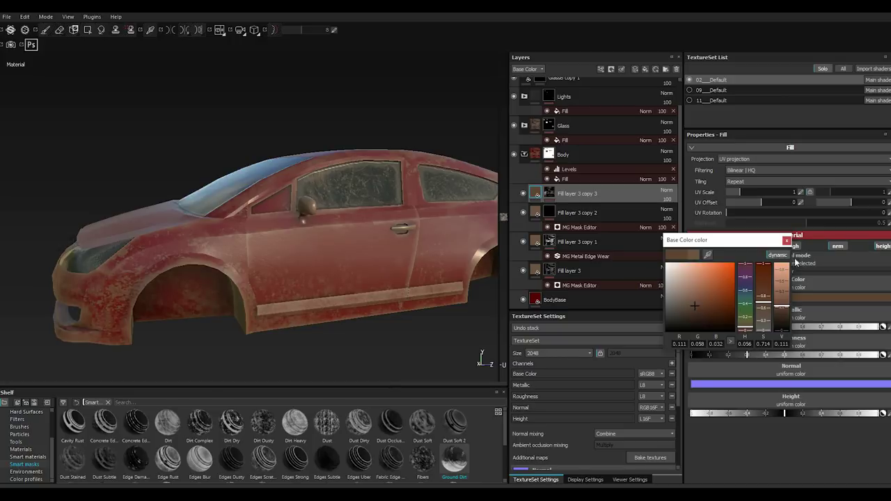
pyautogui.doubleClick(792, 248)
pyautogui.scroll(3)
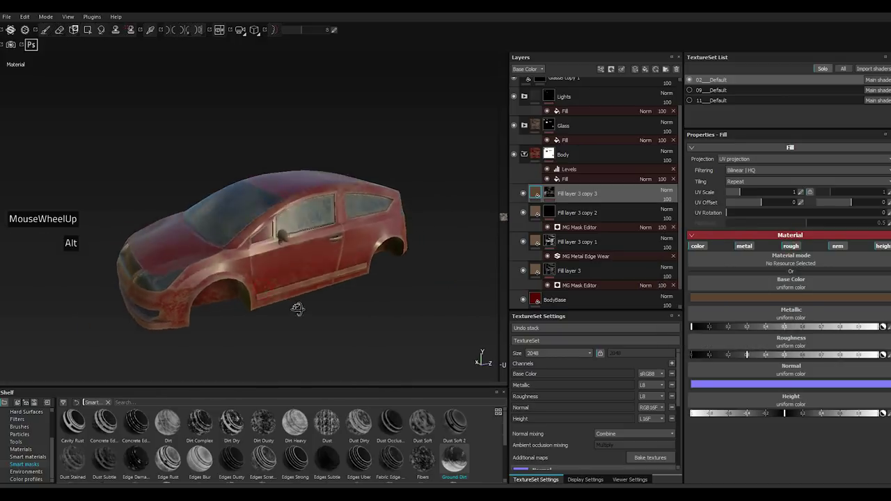
pyautogui.scroll(-3)
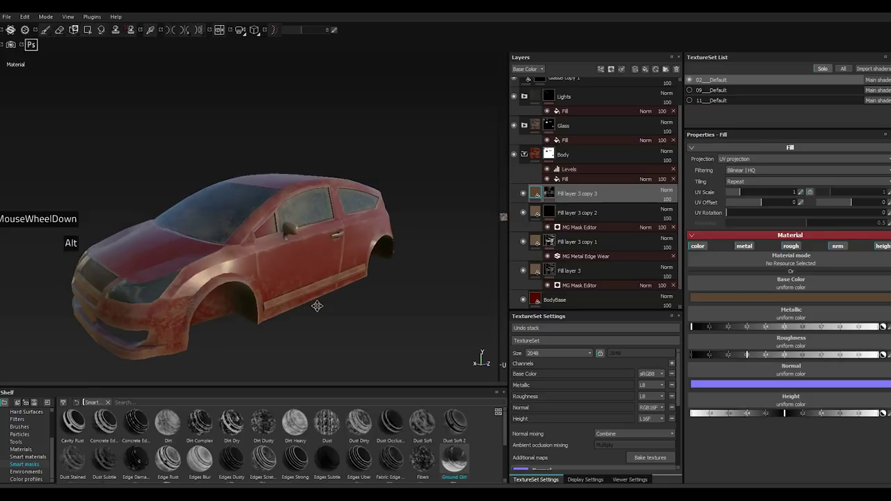
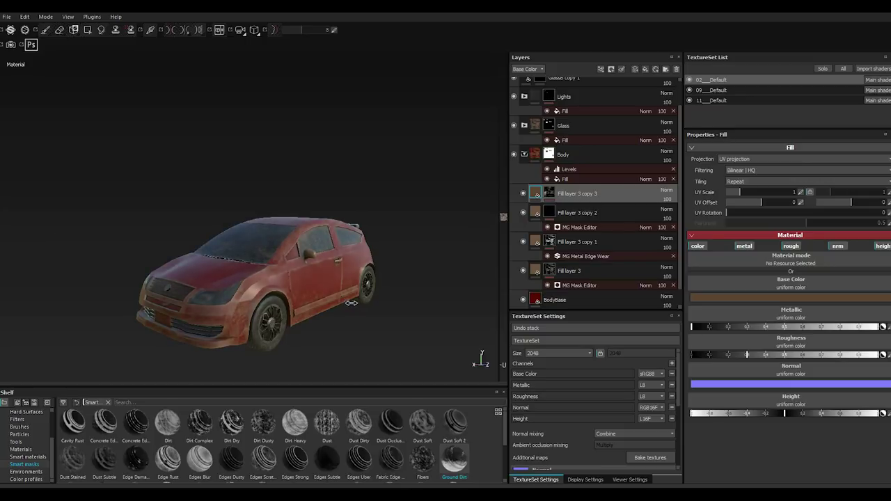
# Add Fill layer 6 above the hammered metal in the Lights folder with a black mask.
pyautogui.press(',')
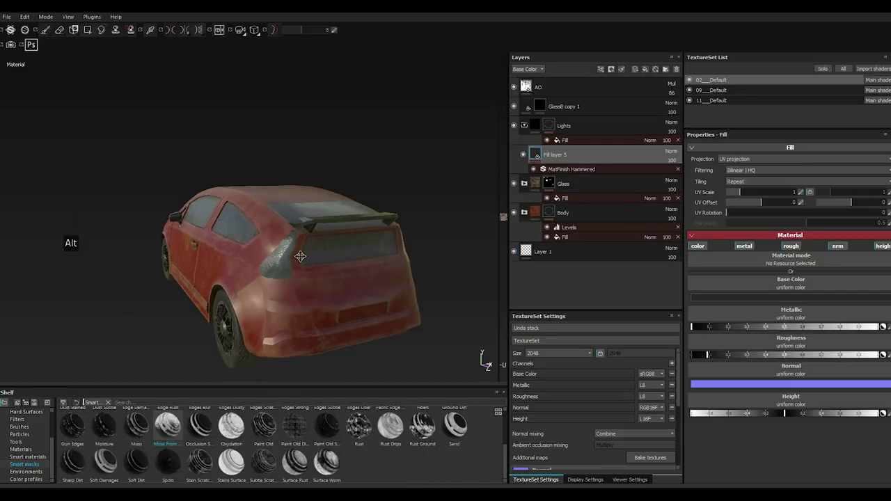
pyautogui.scroll(-3)
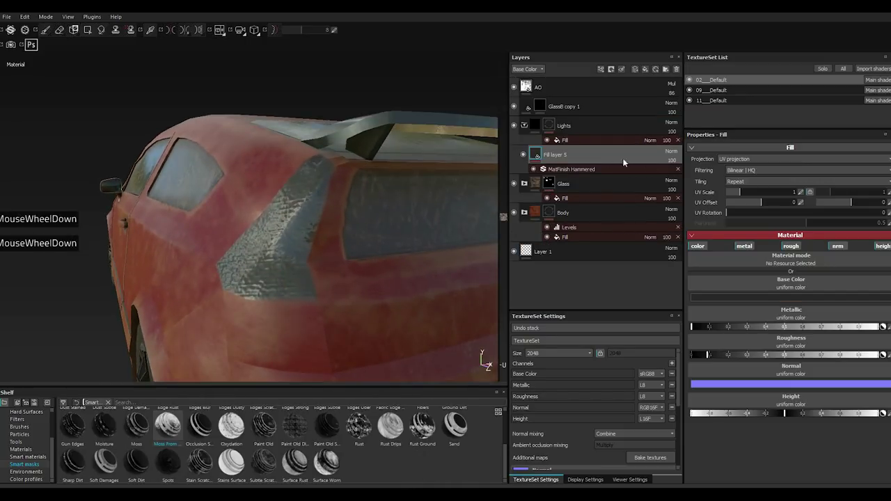
pyautogui.doubleClick(647, 72)
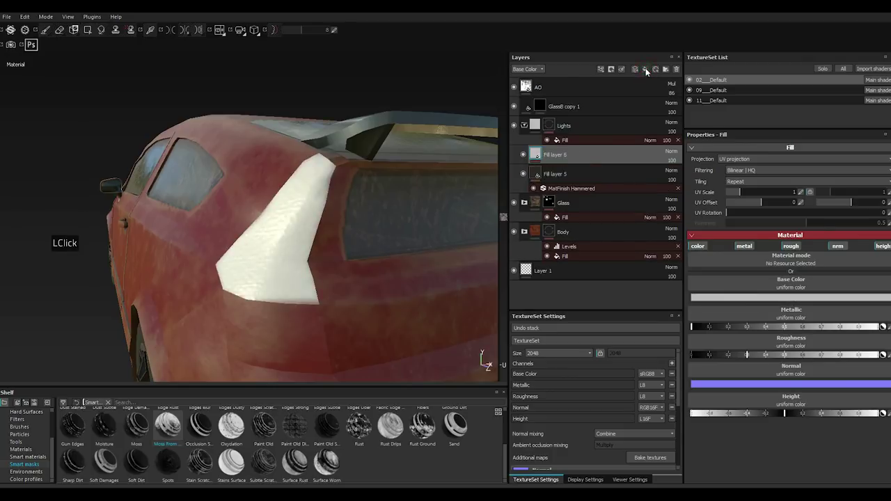
pyautogui.rightClick(560, 160)
pyautogui.rightClick(560, 160)
pyautogui.rightClick(558, 158)
pyautogui.click(578, 172)
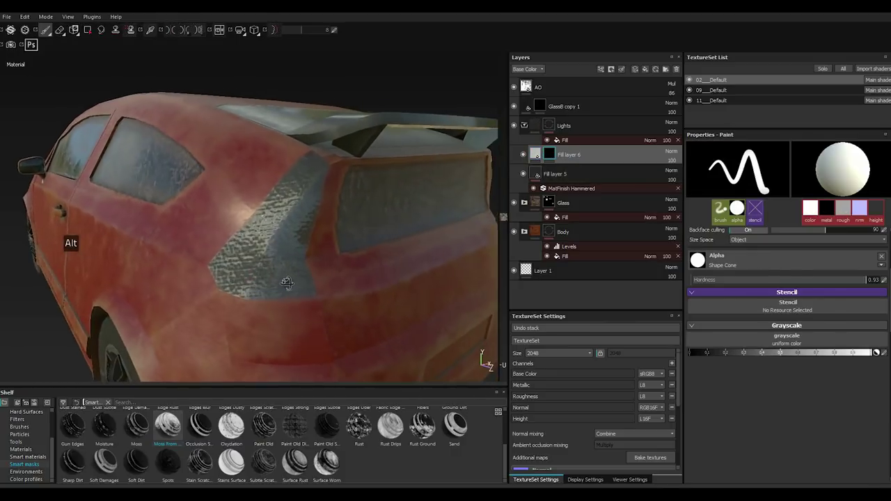
# Choose the Shape Square Squeeze brush alpha and raise hardness to about 0.91.
pyautogui.scroll(-3)
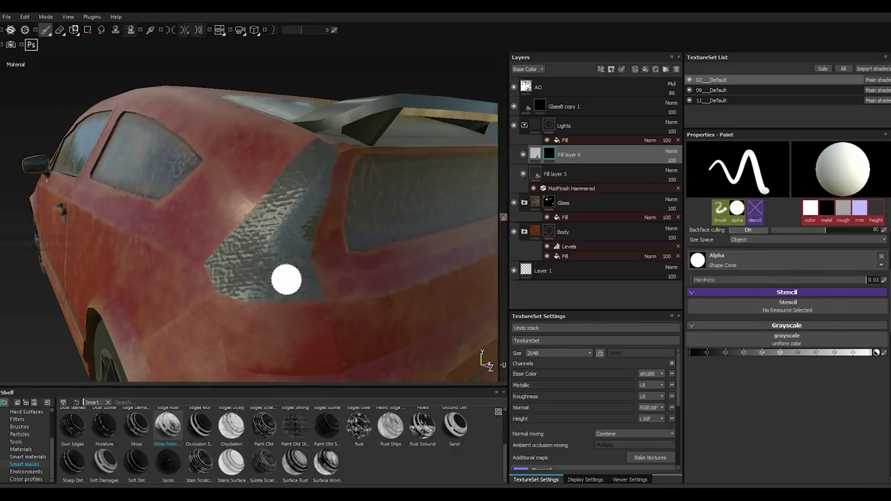
pyautogui.click(729, 267)
pyautogui.click(734, 274)
pyautogui.scroll(-3)
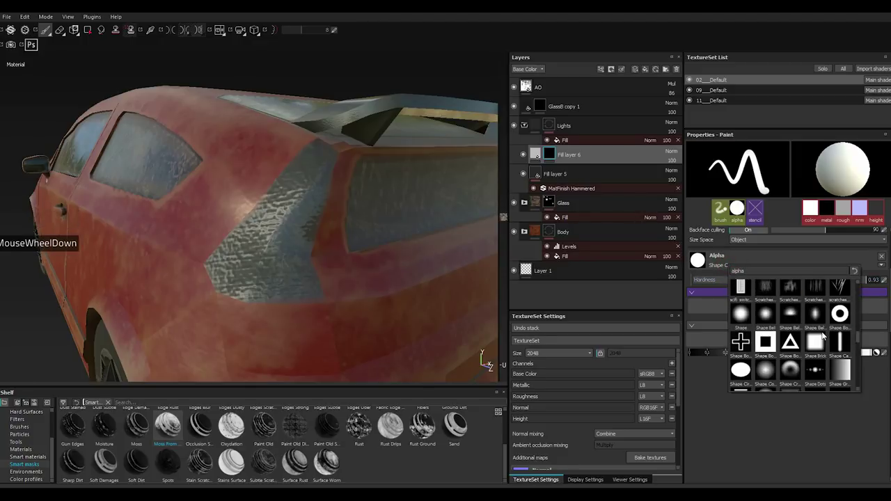
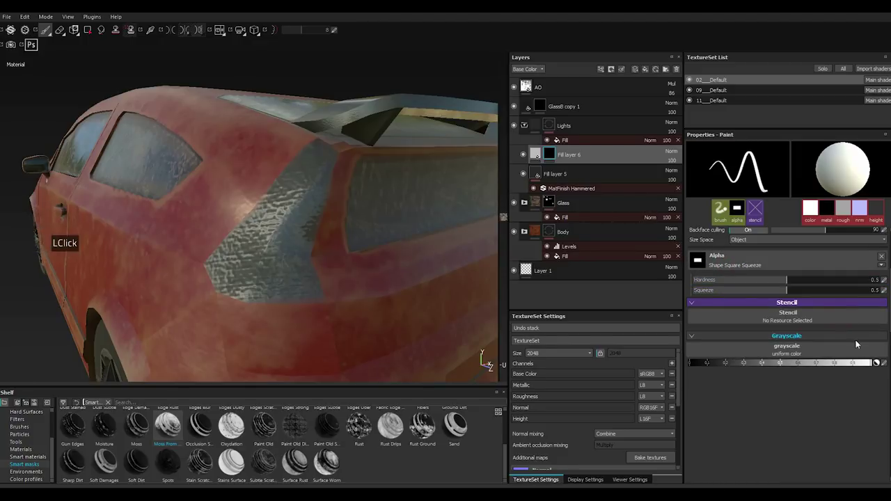
pyautogui.click(865, 284)
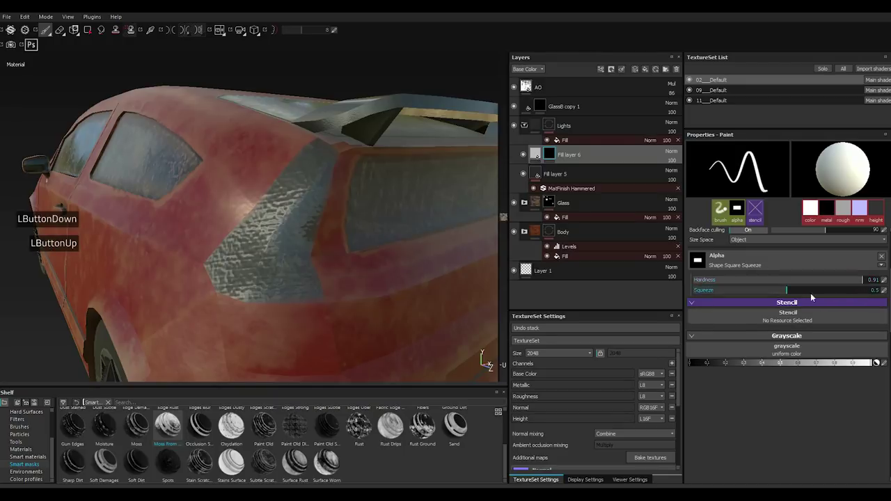
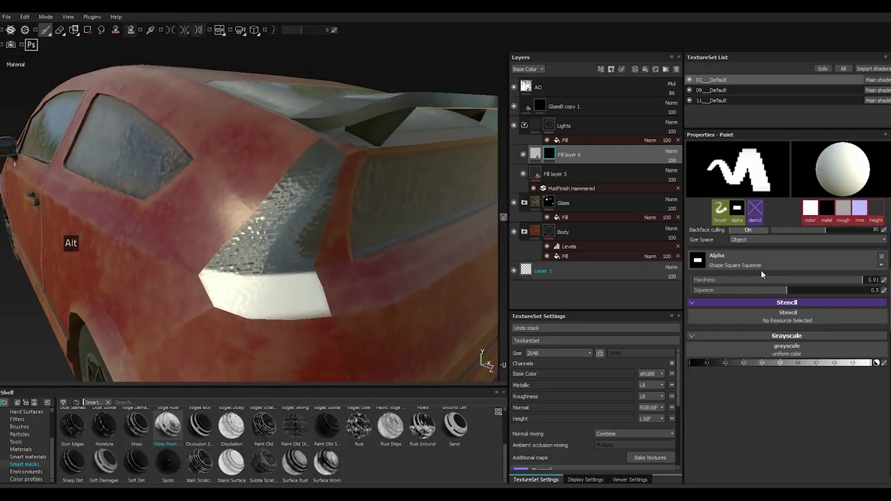
# Rotate the square stamp alpha to about 308 degrees to follow the tail-light trim.
pyautogui.click(732, 221)
pyautogui.click(734, 238)
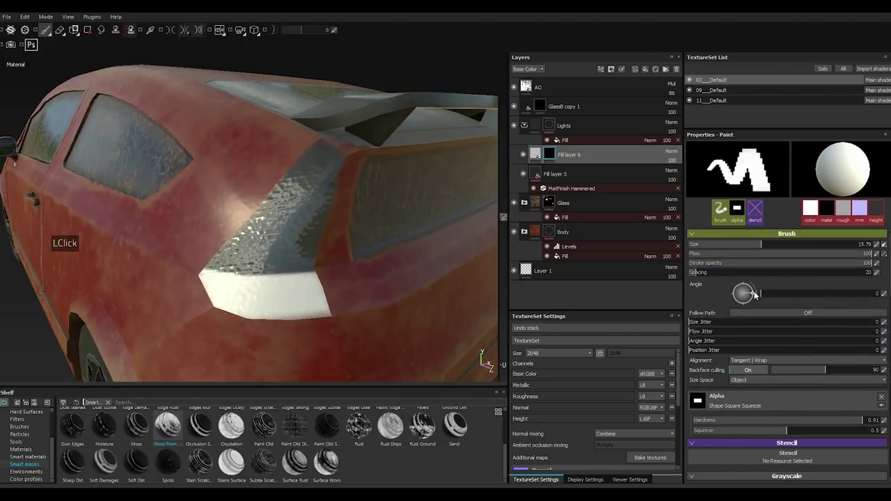
pyautogui.click(759, 295)
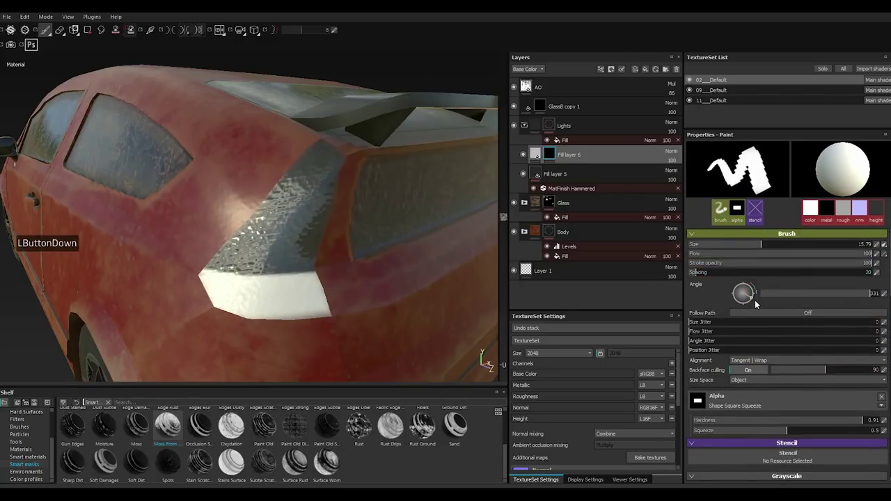
pyautogui.click(610, 286)
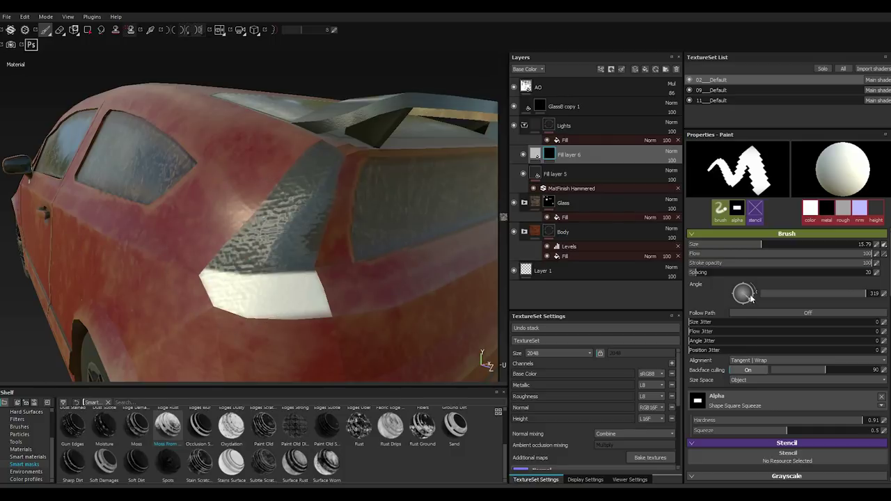
pyautogui.doubleClick(753, 303)
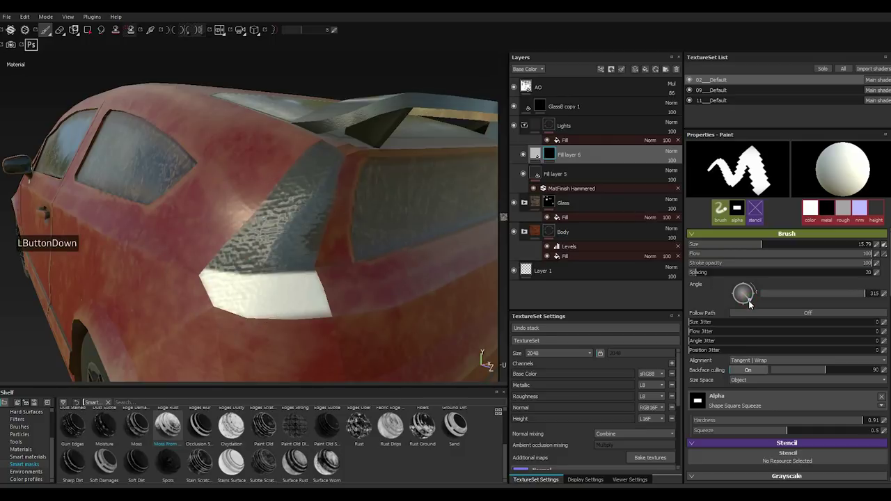
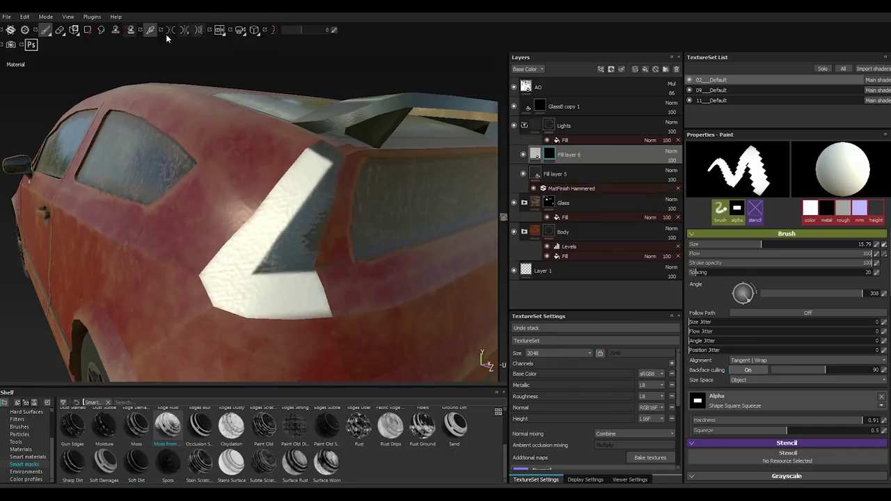
# Stamp a white band into Fill layer 6's mask along the panel, then switch the brush colour to black.
pyautogui.doubleClick(178, 35)
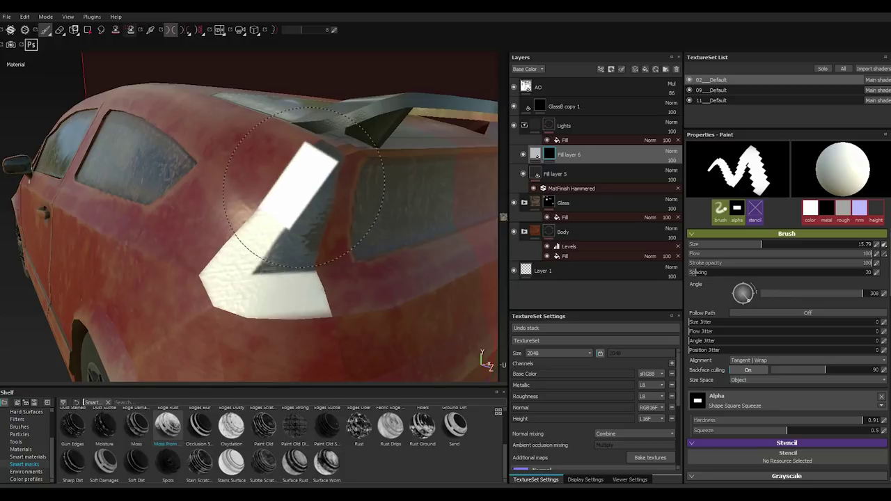
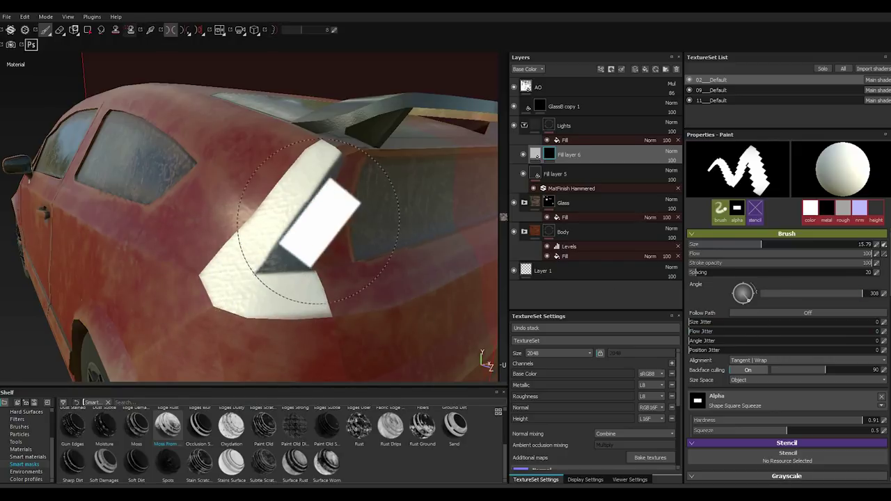
pyautogui.scroll(-3)
pyautogui.click(696, 449)
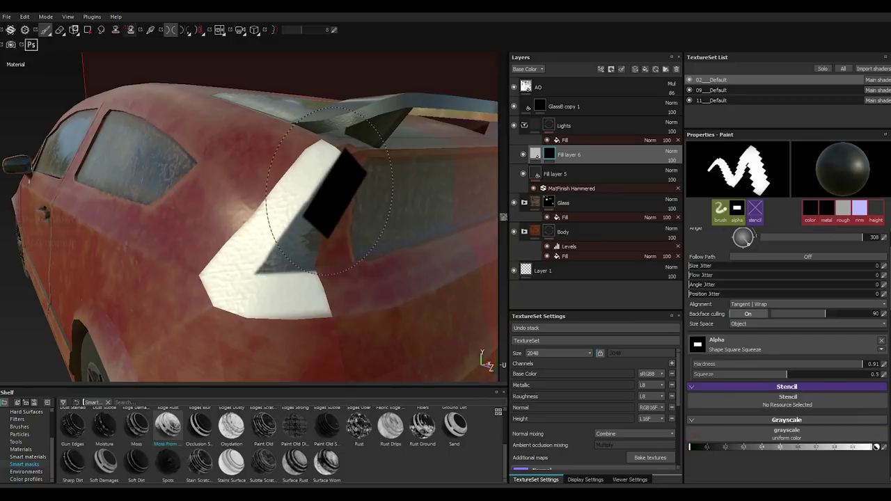
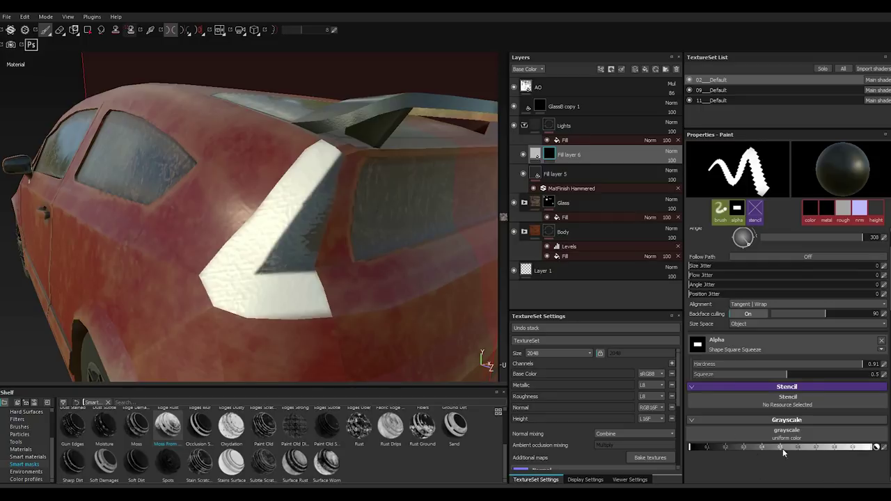
# Finish stamping white into the tail-light panel mask, checking both sides of the car.
pyautogui.press('x')
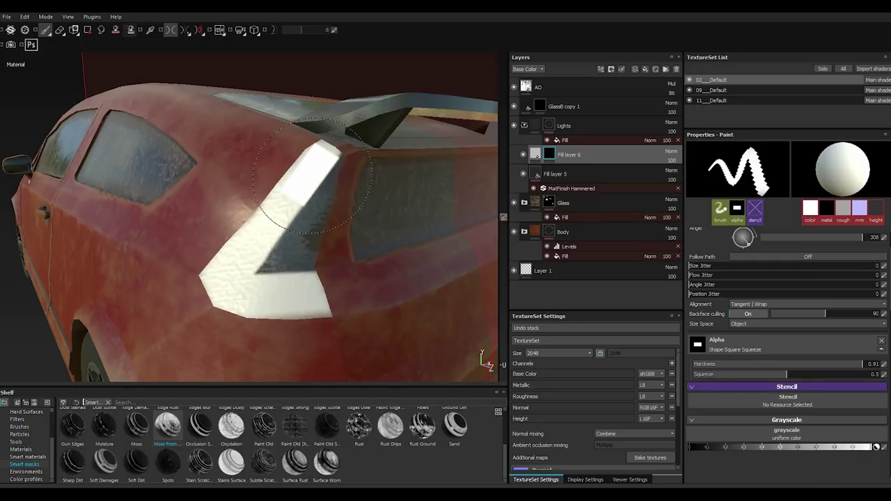
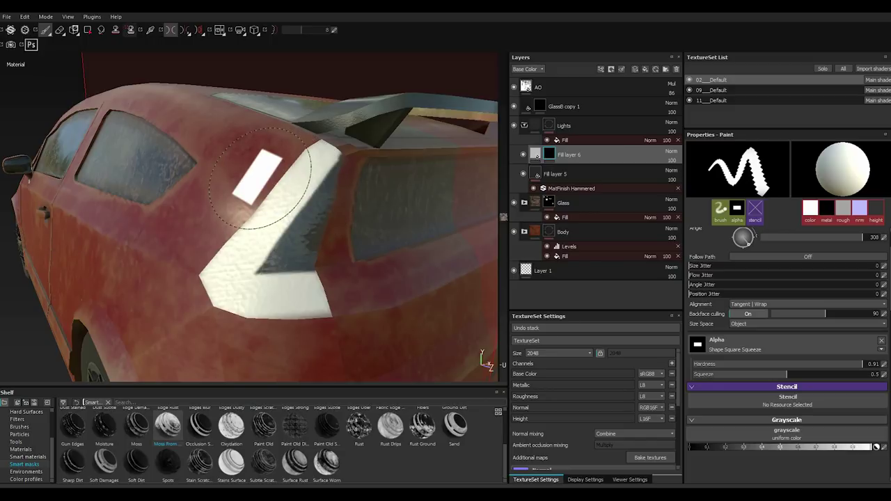
pyautogui.press('x')
pyautogui.press('x')
pyautogui.press('x')
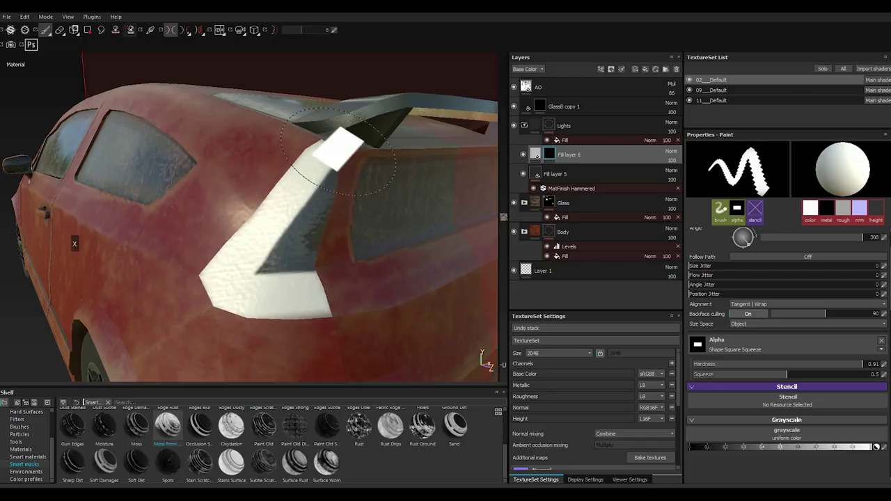
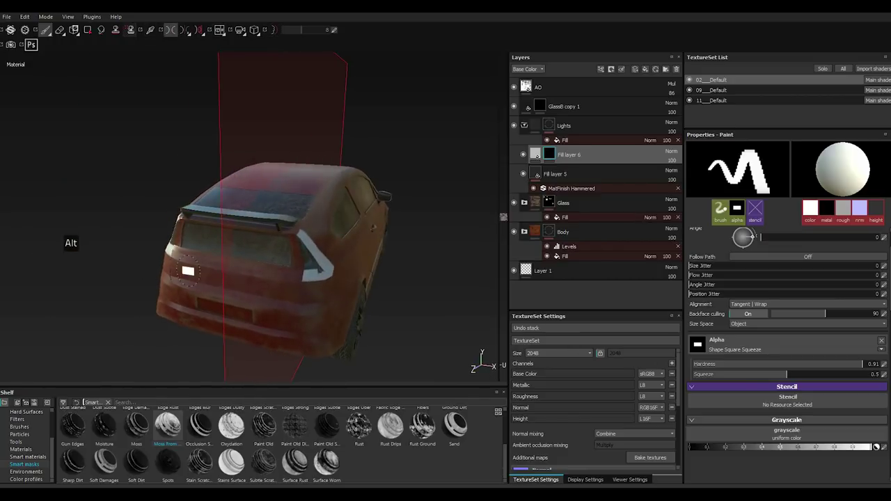
pyautogui.scroll(-3)
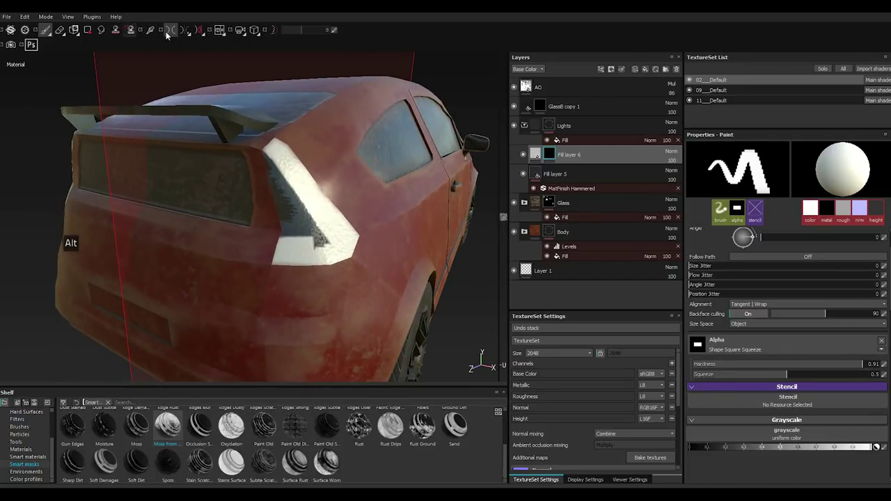
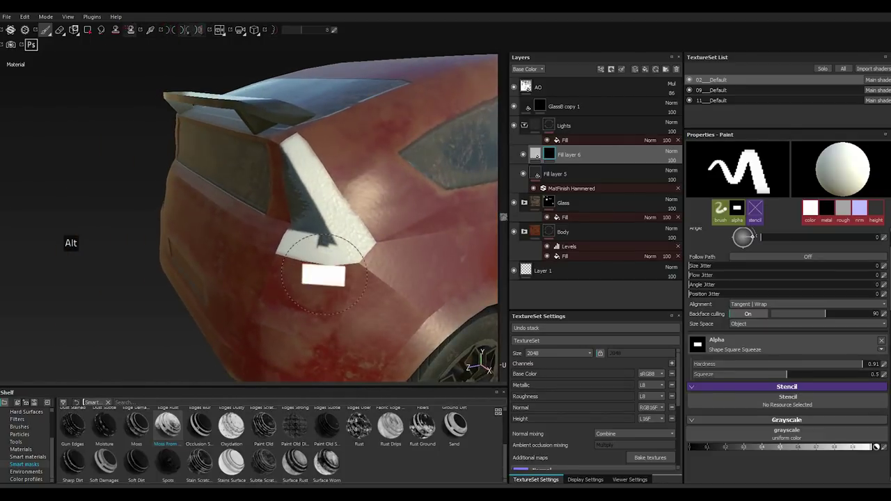
pyautogui.scroll(-3)
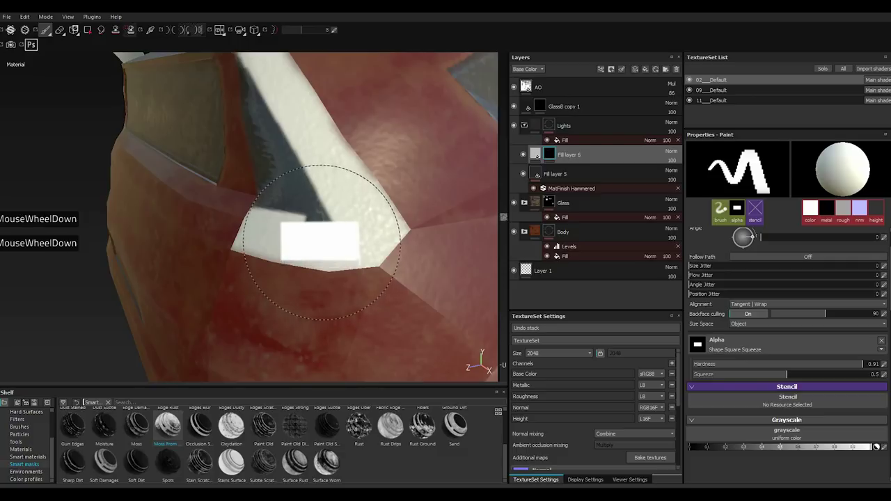
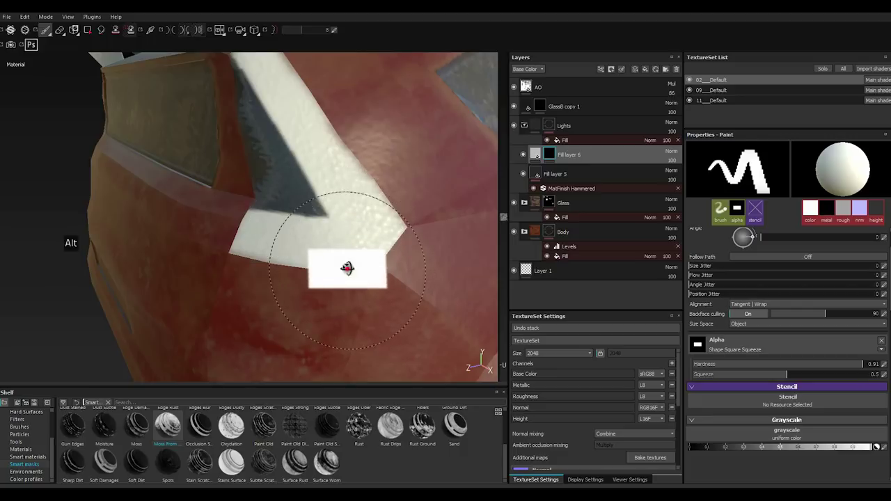
pyautogui.scroll(3)
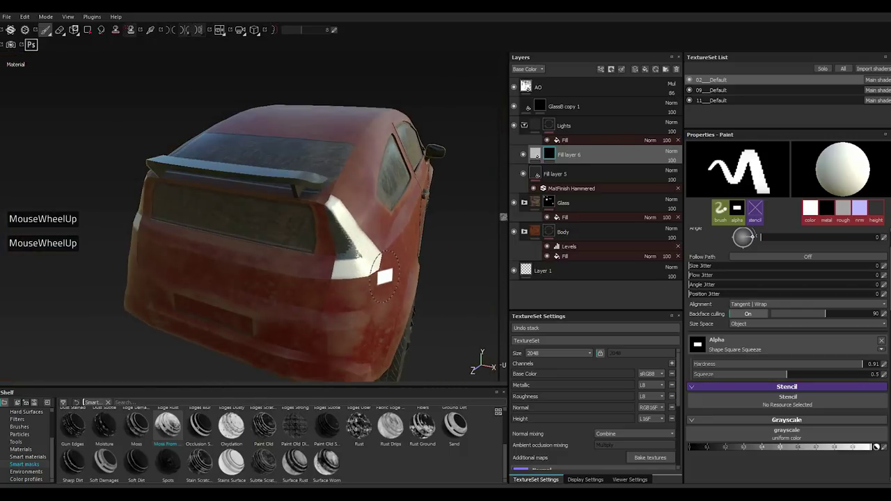
pyautogui.scroll(3)
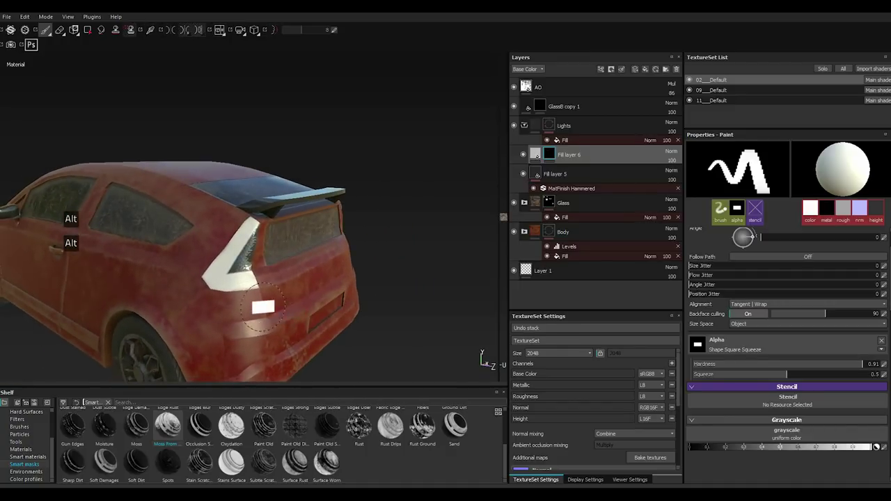
pyautogui.scroll(-3)
pyautogui.scroll(-3)
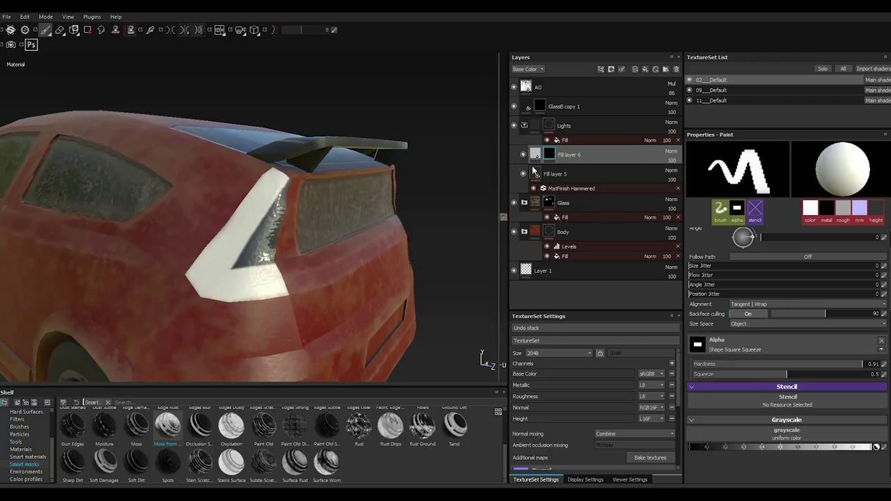
# Leave mask preview and bring up Fill layer 6's dark red fill settings.
pyautogui.doubleClick(713, 311)
pyautogui.click(733, 302)
pyautogui.click(749, 353)
pyautogui.click(722, 302)
pyautogui.click(749, 353)
pyautogui.click(719, 309)
pyautogui.click(749, 353)
pyautogui.doubleClick(777, 245)
pyautogui.click(762, 355)
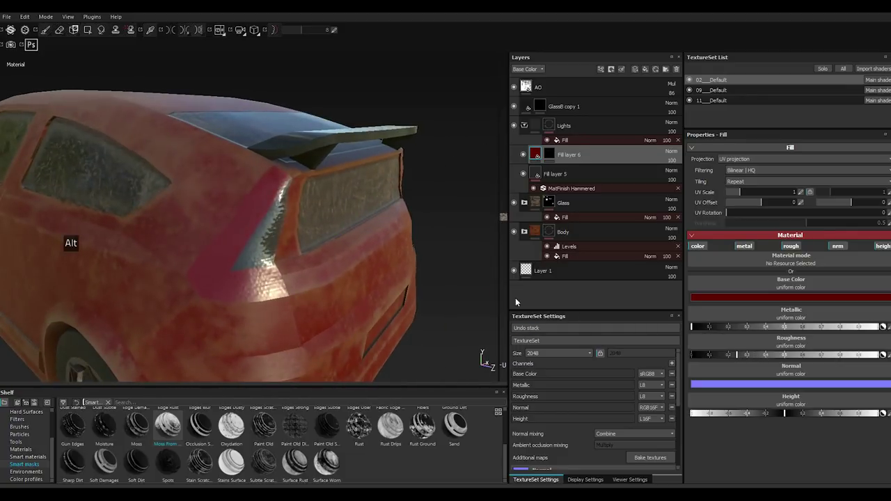
# Enlarge the red fill's tiling scale, then go to Fill layer 5's MatFinish Hammered filter.
pyautogui.doubleClick(743, 353)
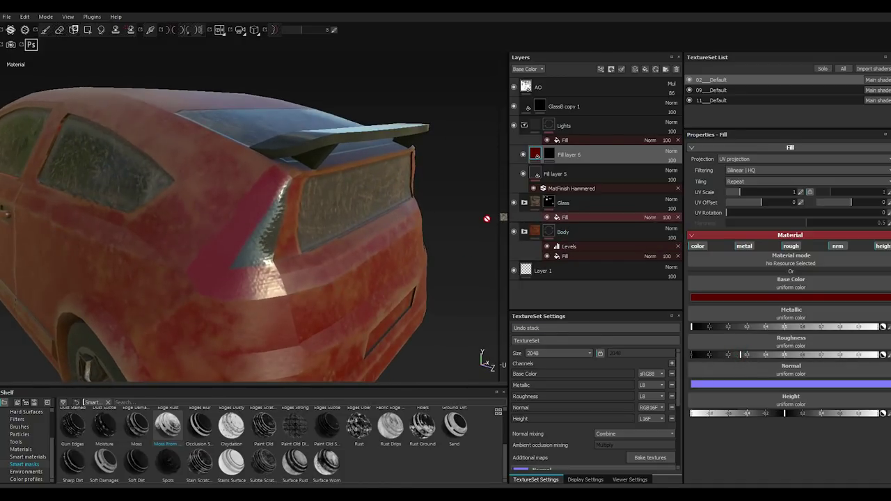
pyautogui.doubleClick(753, 195)
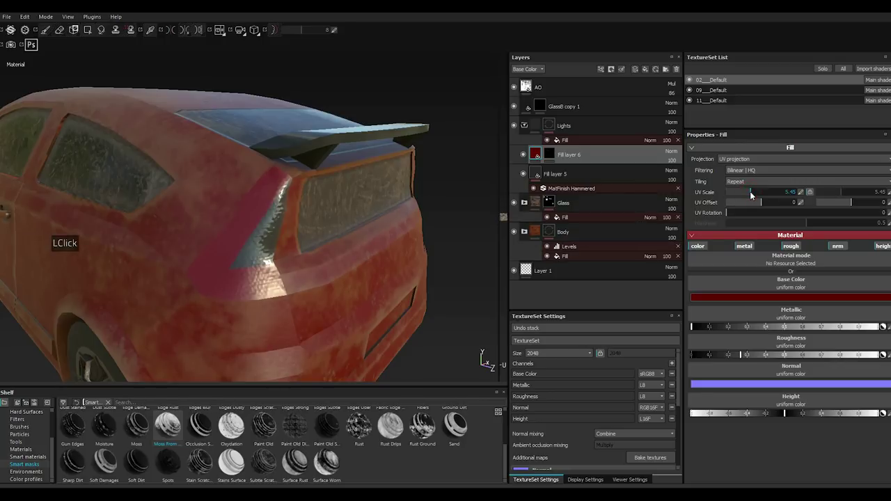
pyautogui.doubleClick(752, 196)
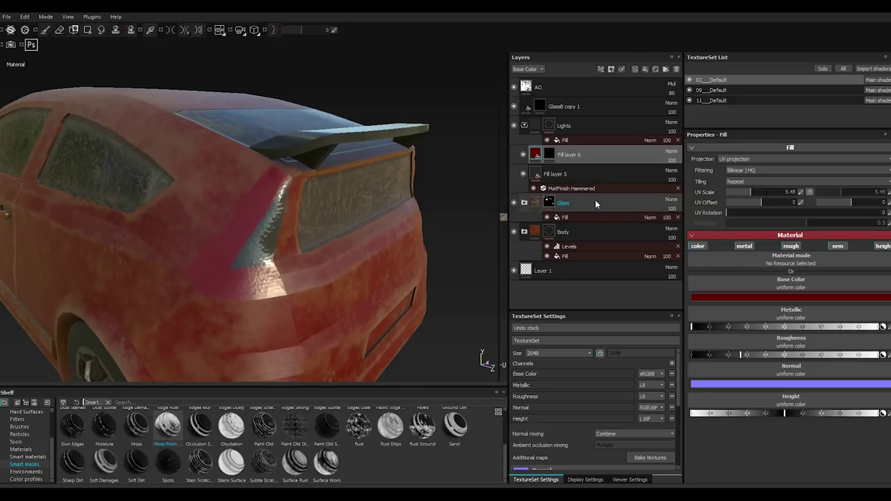
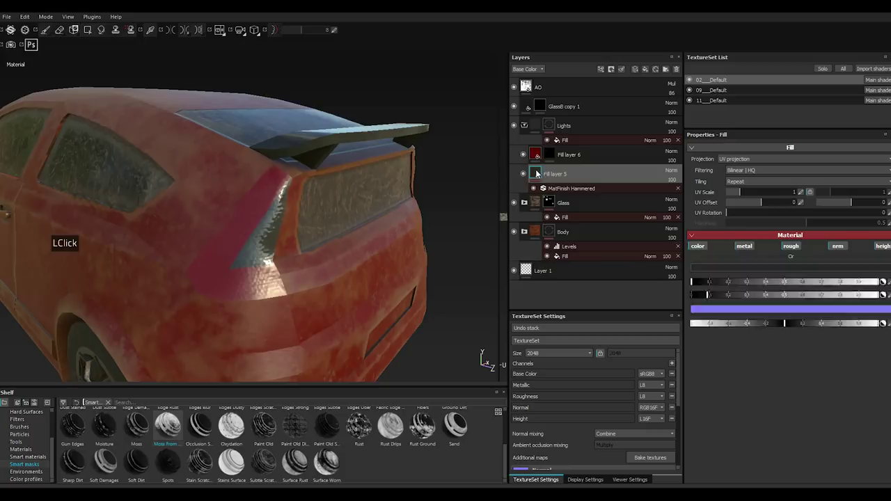
pyautogui.click(584, 193)
pyautogui.doubleClick(584, 193)
pyautogui.click(739, 207)
pyautogui.doubleClick(740, 207)
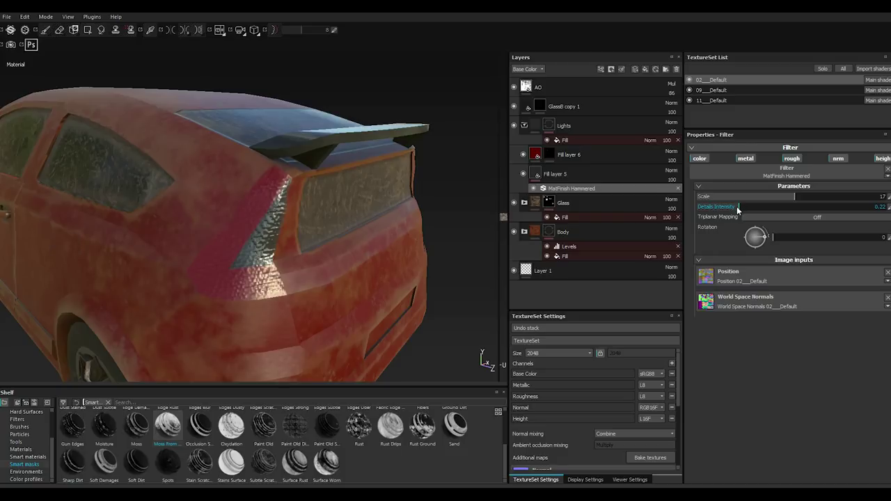
# Set the hammered filter to scale 14 with details intensity 0.23.
pyautogui.doubleClick(728, 208)
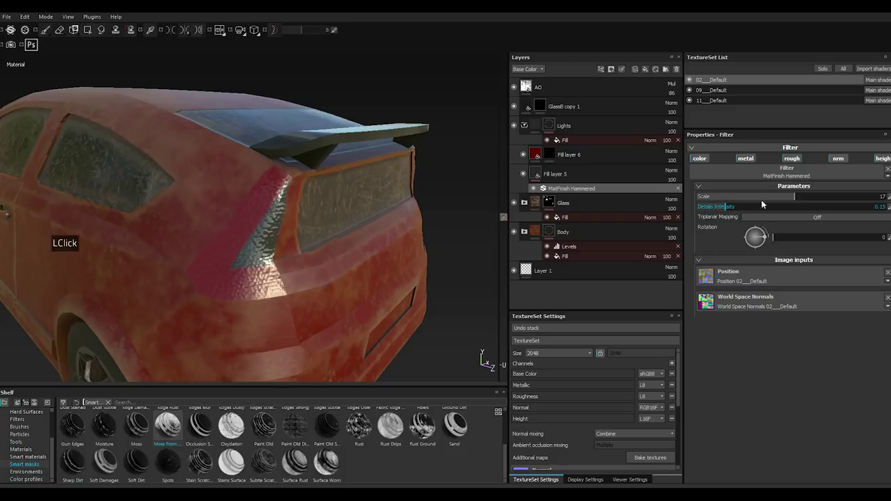
pyautogui.doubleClick(783, 201)
pyautogui.click(773, 201)
pyautogui.click(762, 200)
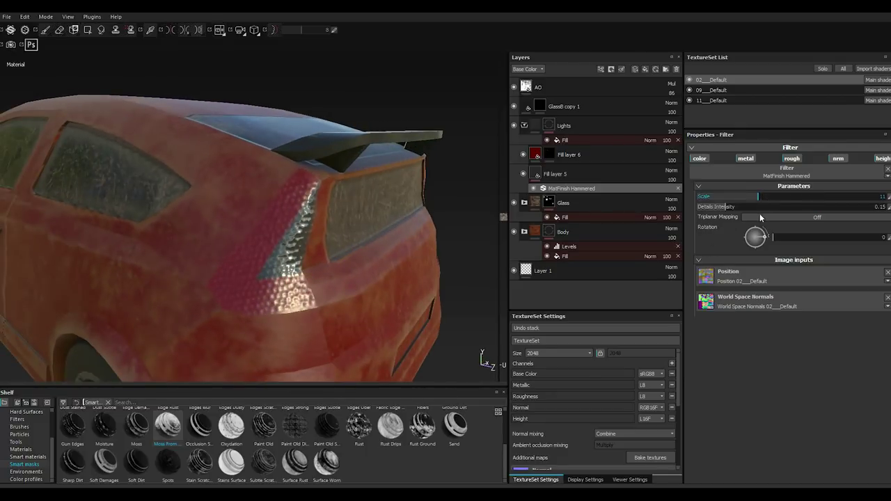
pyautogui.doubleClick(743, 211)
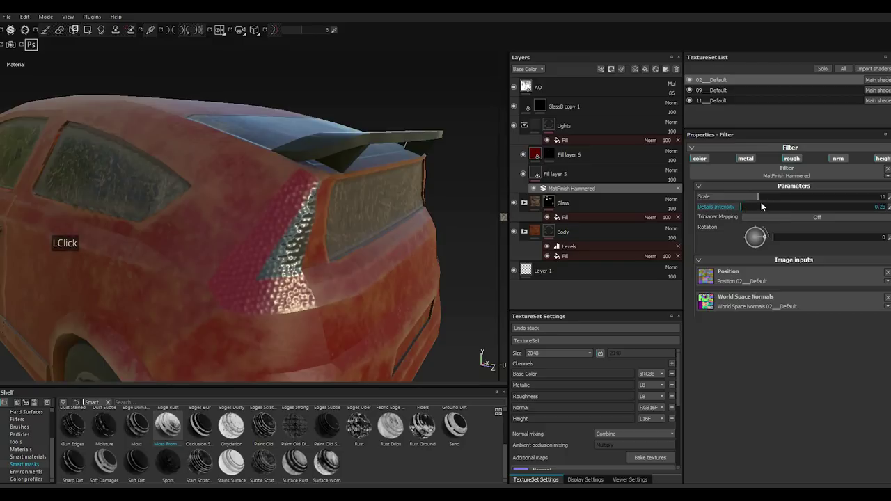
pyautogui.click(778, 198)
pyautogui.click(779, 199)
pyautogui.doubleClick(779, 199)
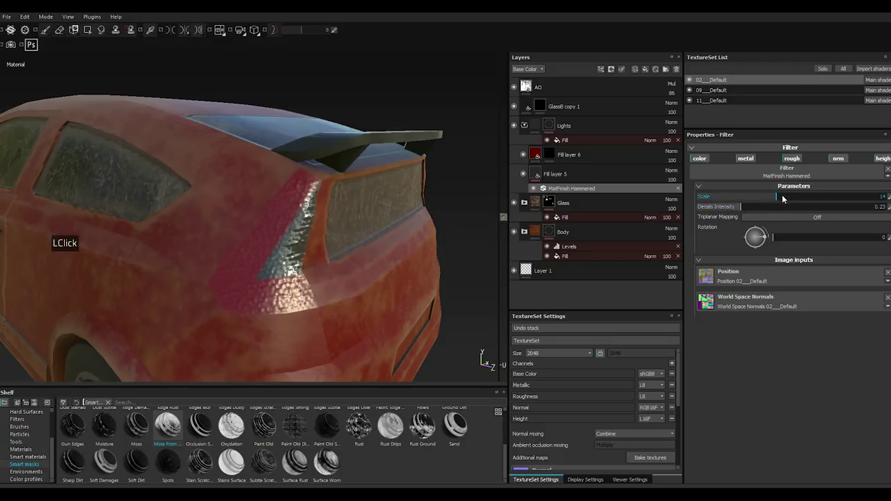
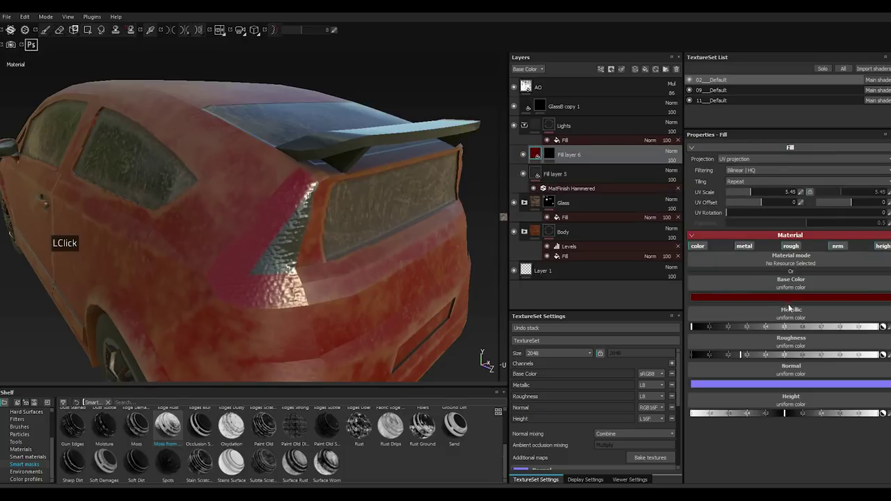
# Darken Fill layer 6's base colour to a deeper, near-black red.
pyautogui.doubleClick(783, 303)
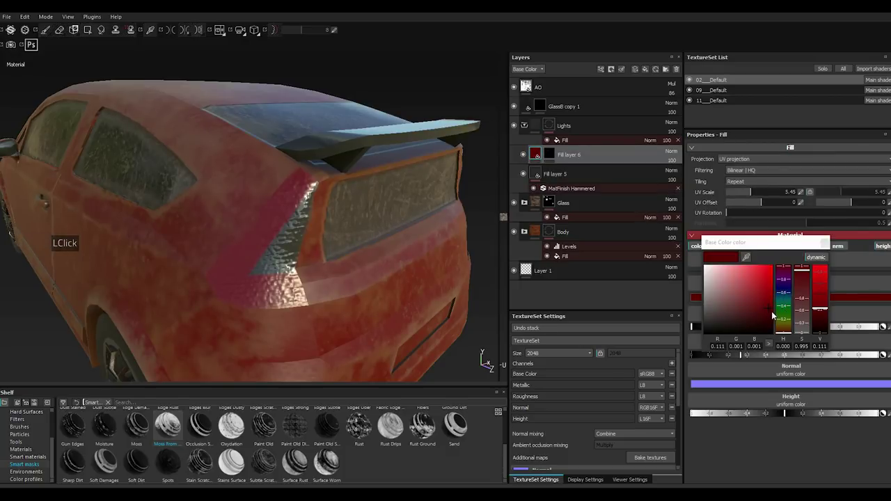
pyautogui.doubleClick(775, 315)
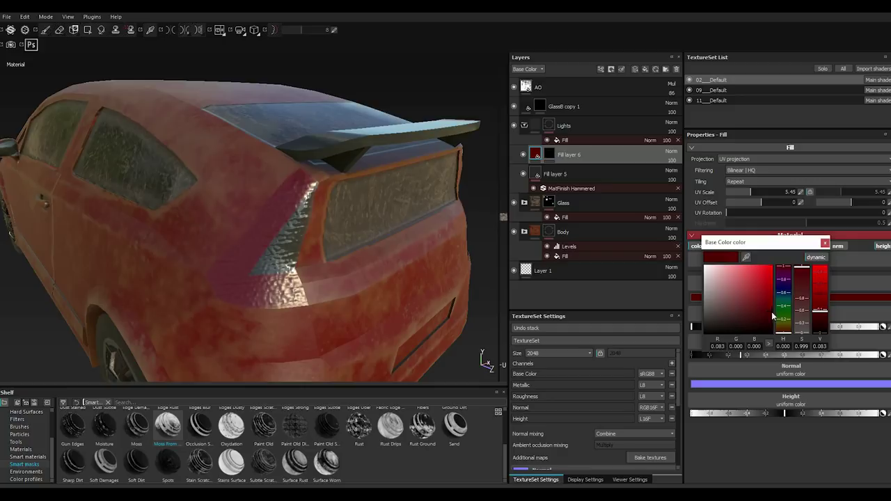
pyautogui.doubleClick(826, 246)
pyautogui.scroll(3)
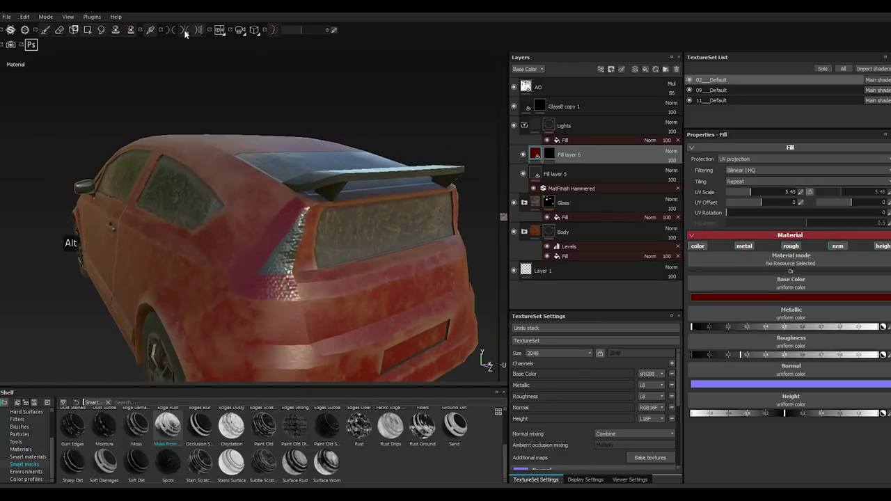
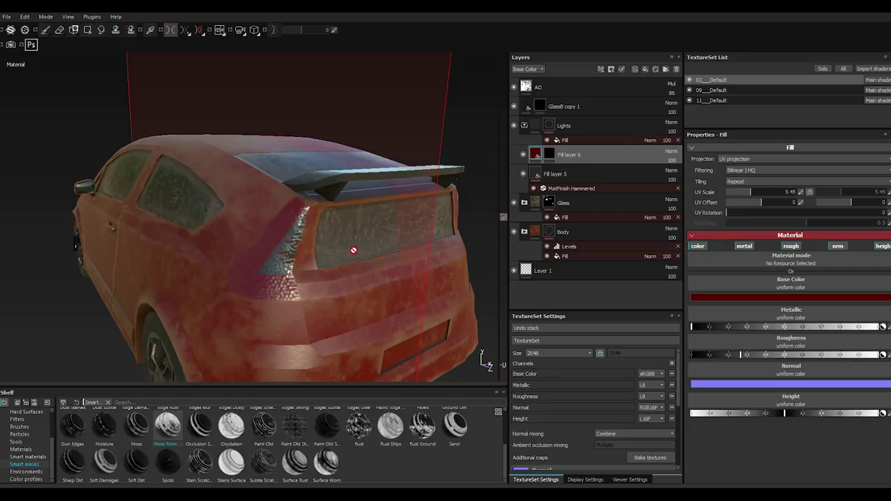
# Duplicate Fill layer 6 to create Fill layer 6 copy 1.
pyautogui.rightClick(560, 154)
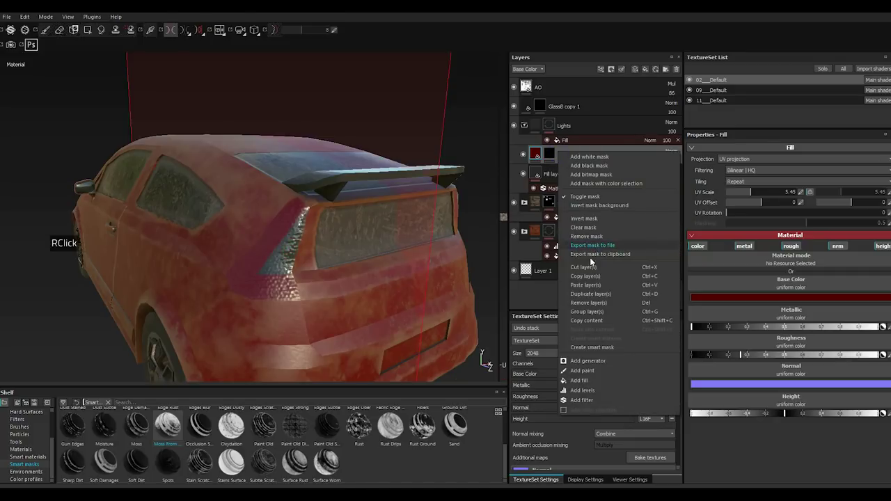
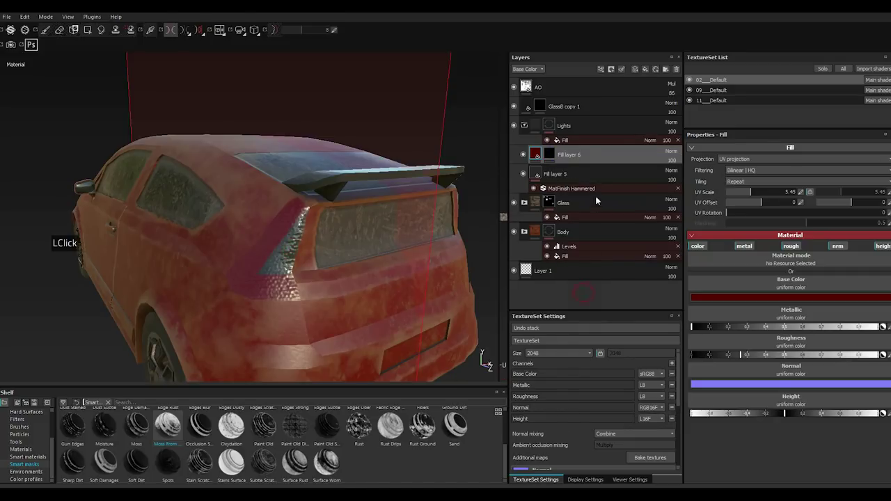
pyautogui.rightClick(554, 156)
pyautogui.click(599, 232)
pyautogui.scroll(-3)
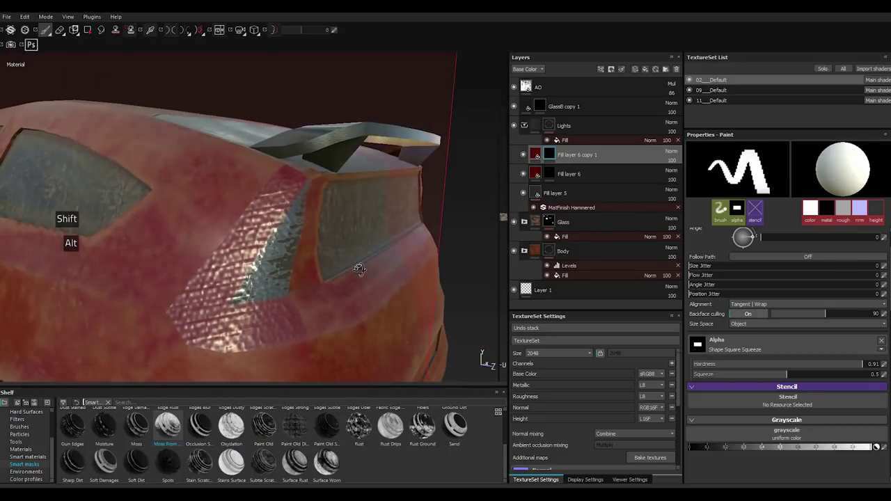
# Set the MatFinish Hammered filter to scale 16 with details intensity 0.07.
pyautogui.doubleClick(542, 176)
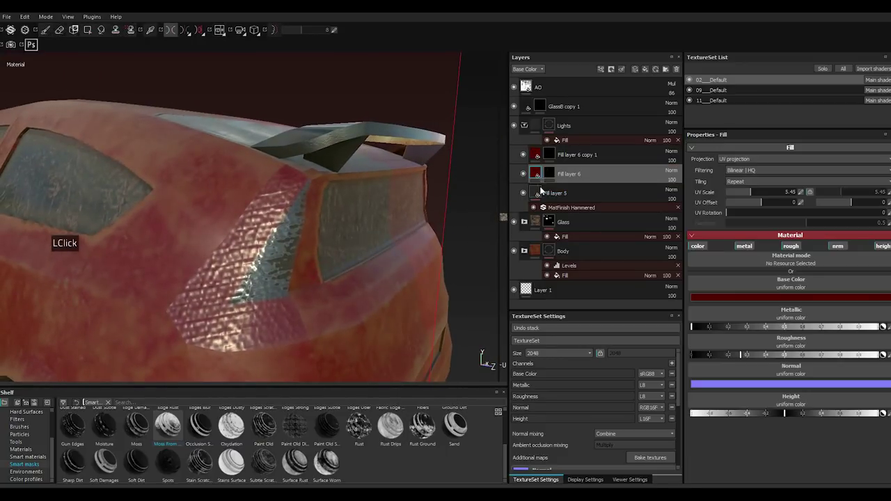
pyautogui.click(541, 193)
pyautogui.click(619, 209)
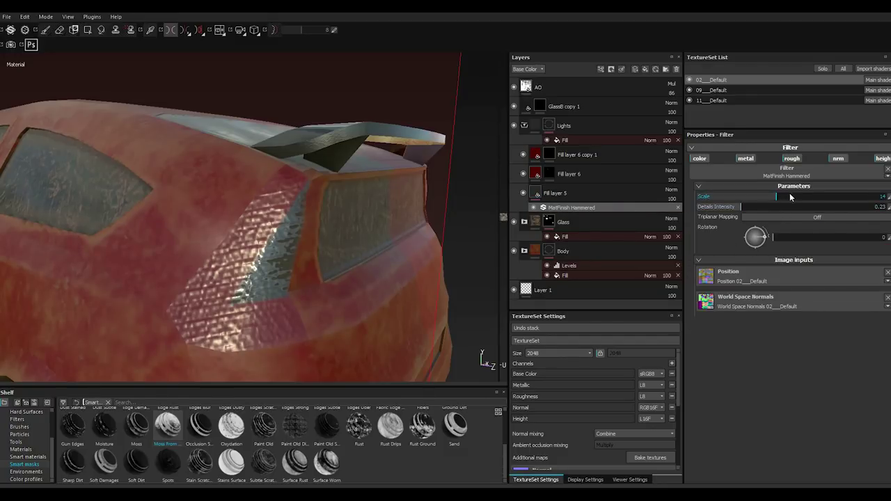
pyautogui.doubleClick(794, 197)
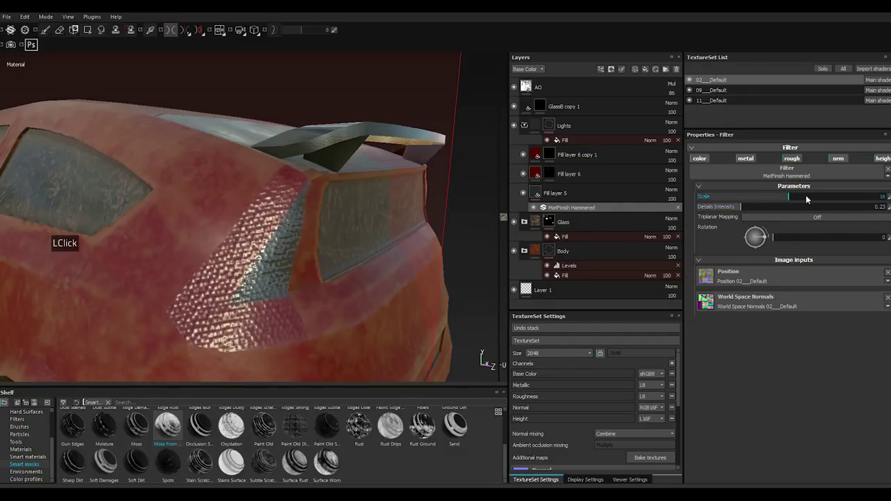
pyautogui.click(734, 209)
pyautogui.doubleClick(722, 208)
pyautogui.click(721, 208)
pyautogui.click(722, 208)
pyautogui.click(722, 209)
pyautogui.click(722, 209)
pyautogui.doubleClick(722, 209)
pyautogui.doubleClick(713, 208)
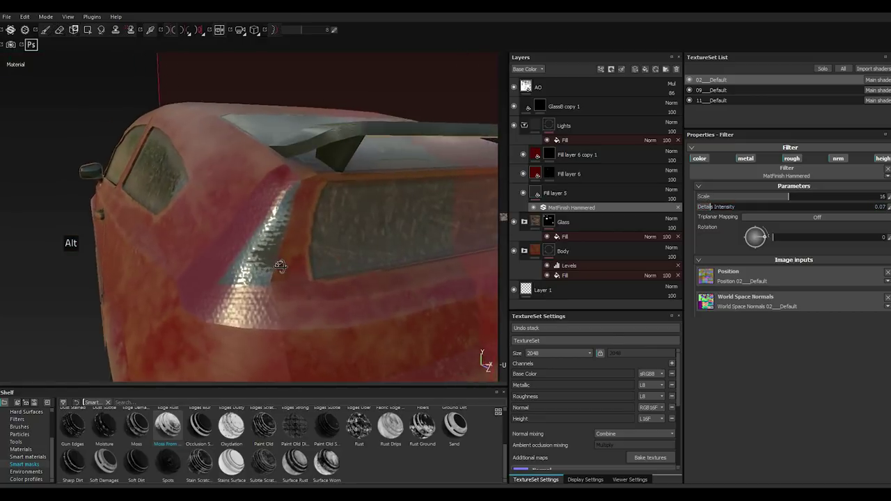
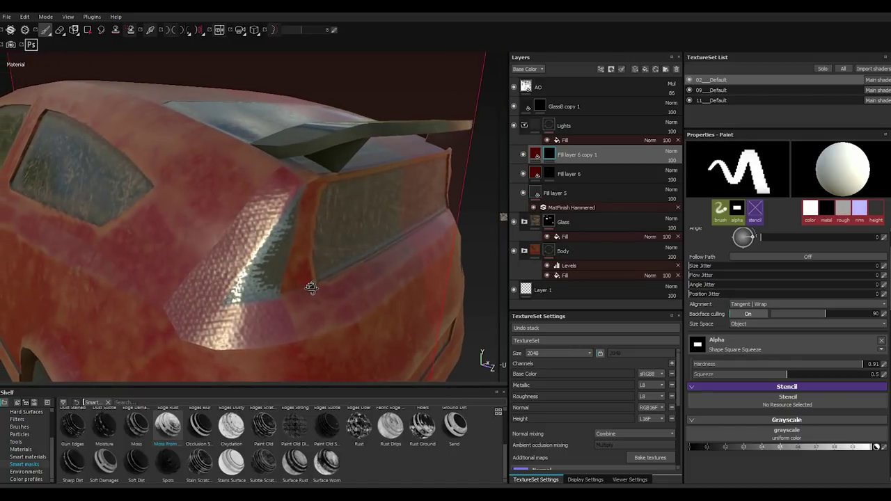
# Shrink the brush and rotate its angle to 295 for mask painting.
pyautogui.write('[[[')
pyautogui.click(756, 240)
pyautogui.click(597, 250)
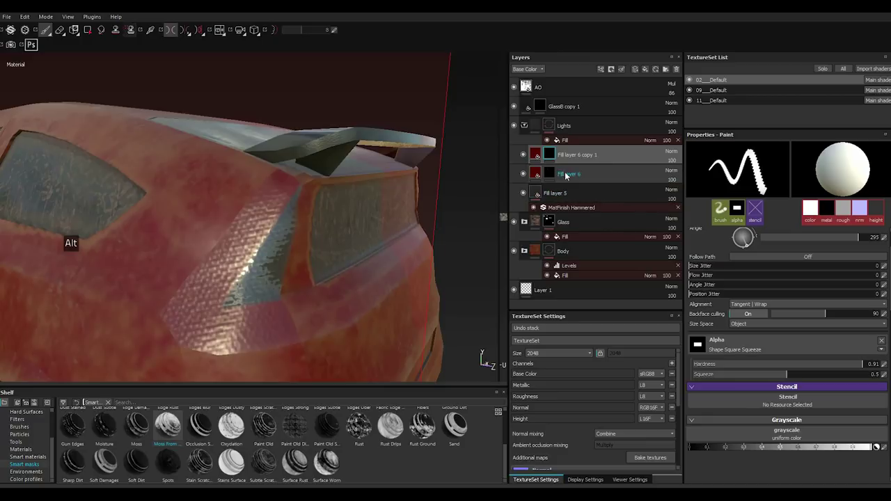
# Work through the mask and layer options on Fill layer 6 and its copy.
pyautogui.doubleClick(555, 174)
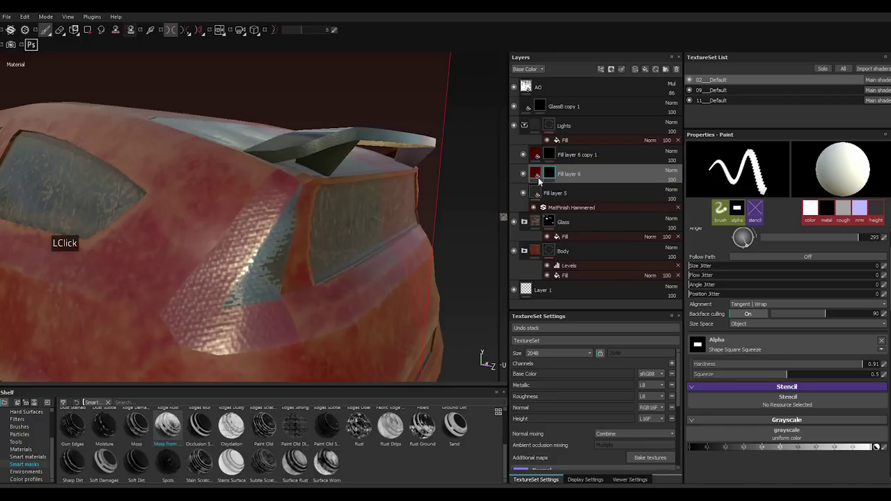
pyautogui.doubleClick(525, 175)
pyautogui.doubleClick(525, 175)
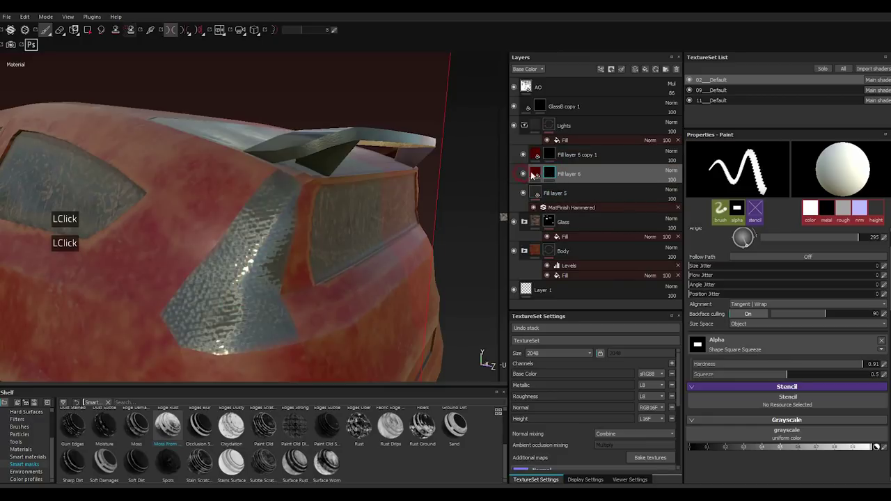
pyautogui.rightClick(550, 175)
pyautogui.rightClick(550, 176)
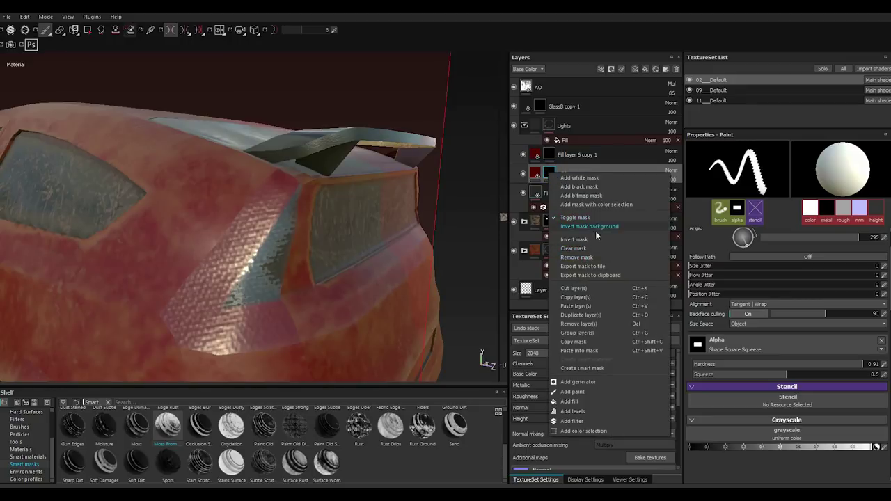
pyautogui.doubleClick(579, 342)
pyautogui.click(554, 156)
pyautogui.rightClick(554, 155)
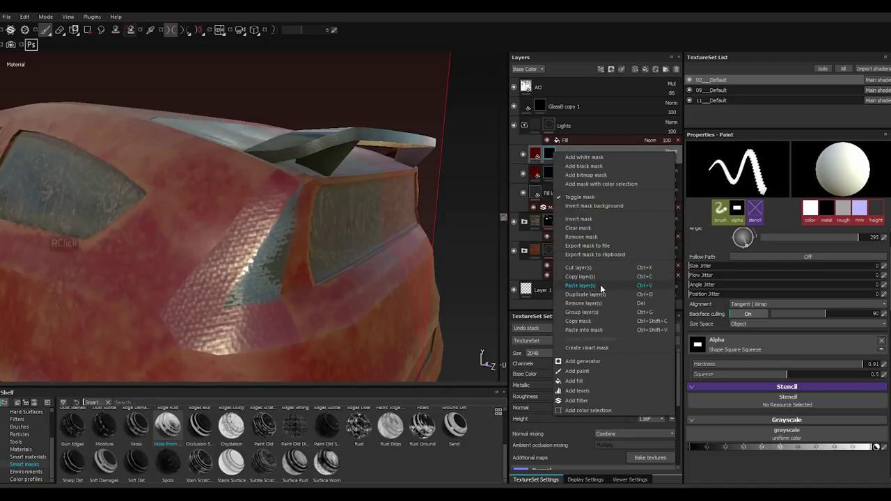
pyautogui.click(596, 333)
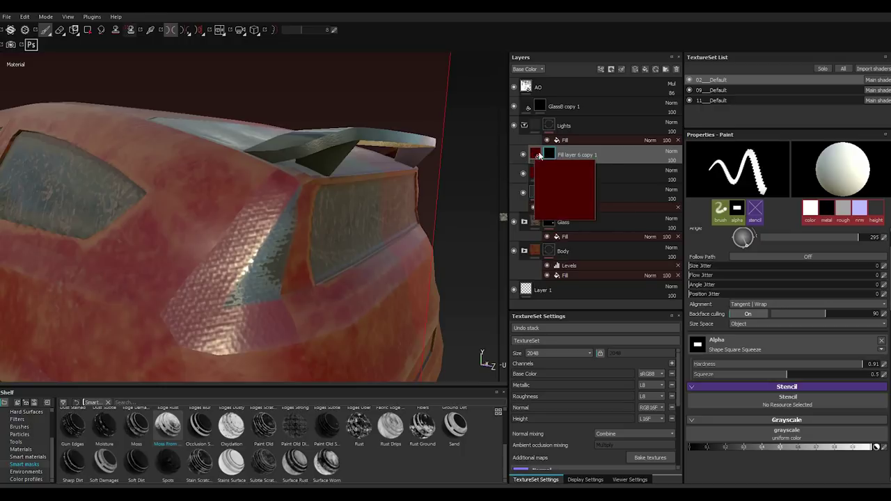
# Invert Fill layer 6 copy 1's mask to white and bring up its base colour.
pyautogui.rightClick(557, 156)
pyautogui.rightClick(556, 156)
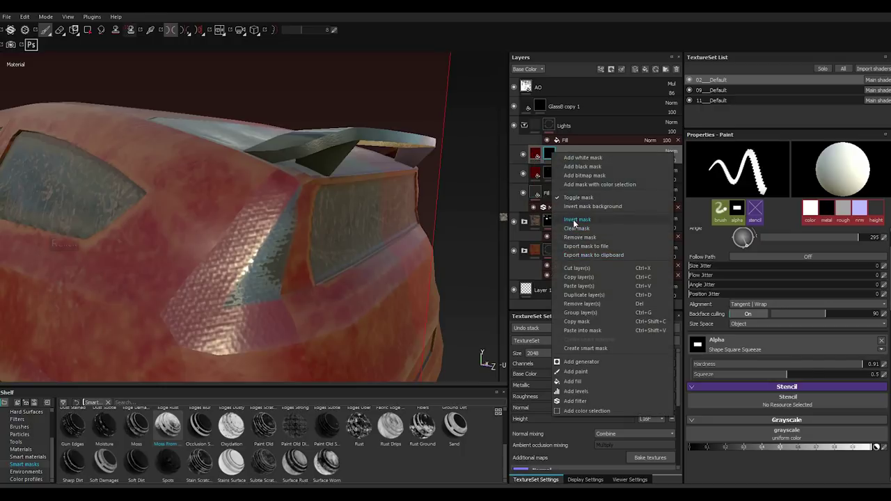
pyautogui.doubleClick(576, 222)
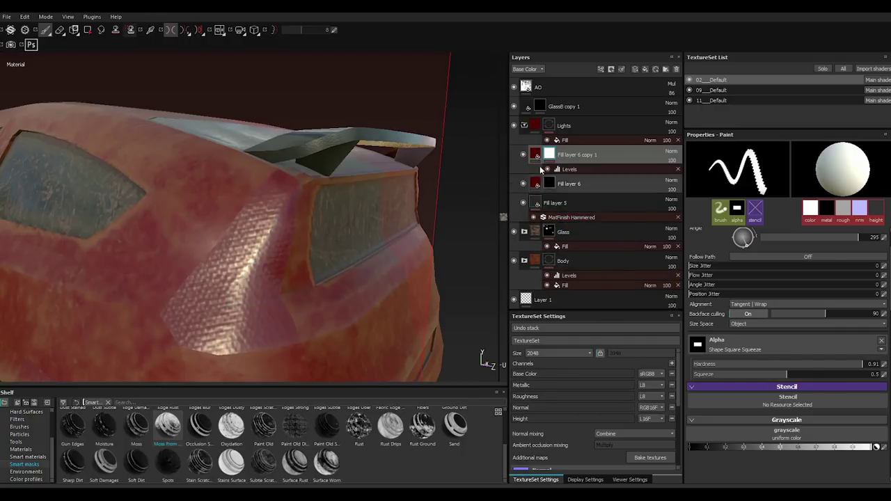
pyautogui.doubleClick(540, 155)
pyautogui.doubleClick(713, 302)
# Change Fill layer 6 copy 1's base colour to a very dark grey.
pyautogui.click(642, 300)
pyautogui.doubleClick(642, 300)
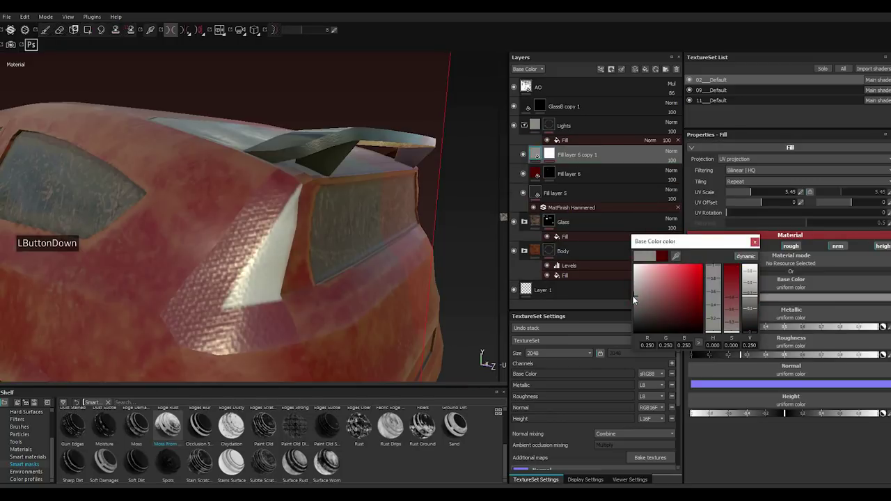
pyautogui.click(638, 300)
pyautogui.click(638, 300)
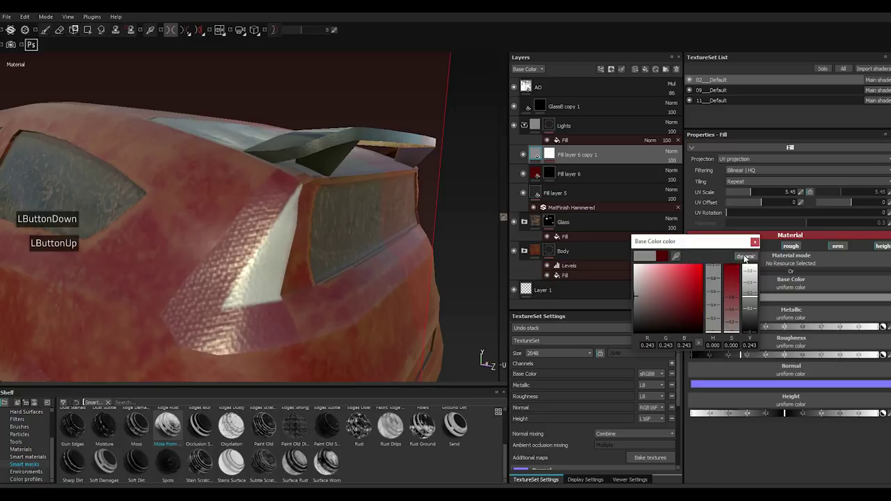
pyautogui.click(640, 305)
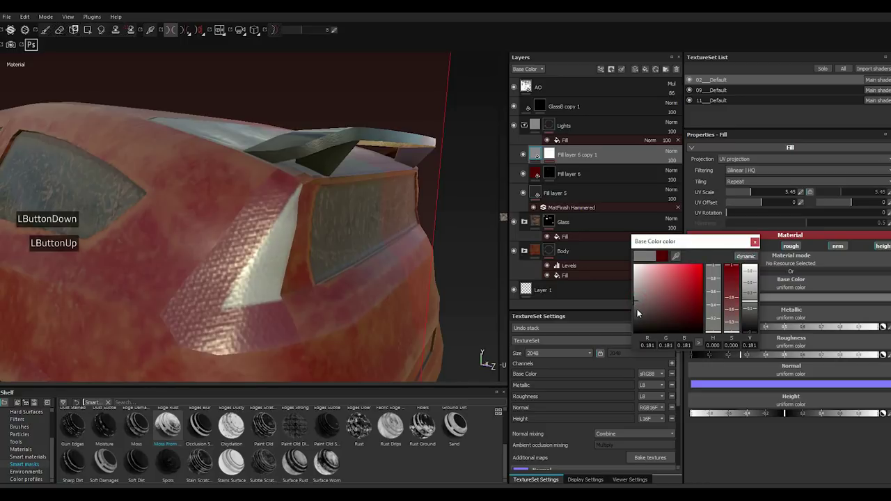
pyautogui.doubleClick(636, 312)
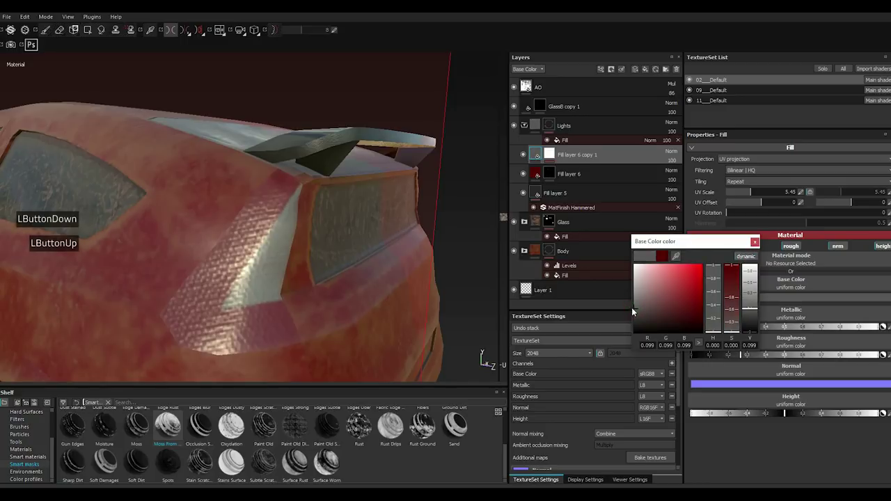
pyautogui.doubleClick(758, 246)
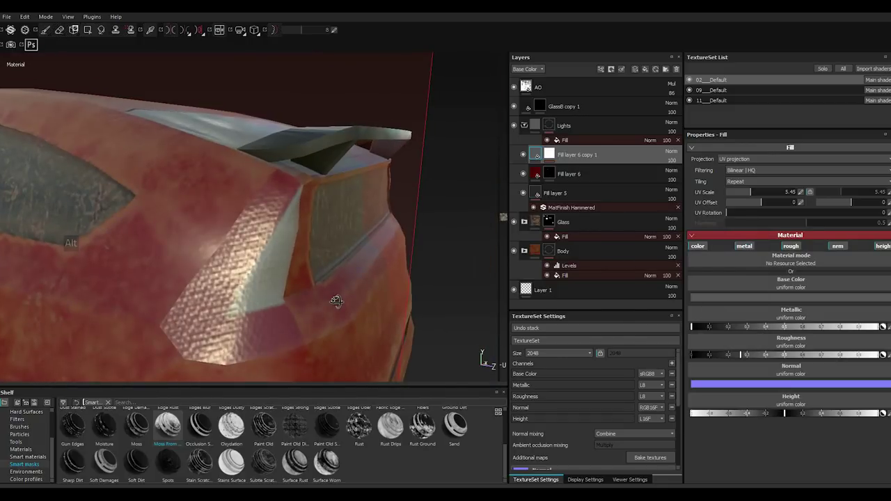
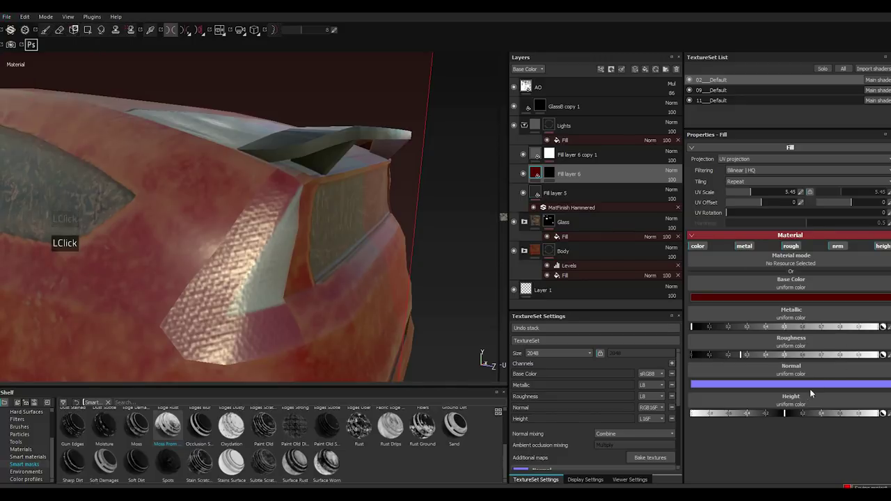
# Raise Fill layer 6's height slightly to give the red trim relief.
pyautogui.click(789, 418)
pyautogui.doubleClick(790, 417)
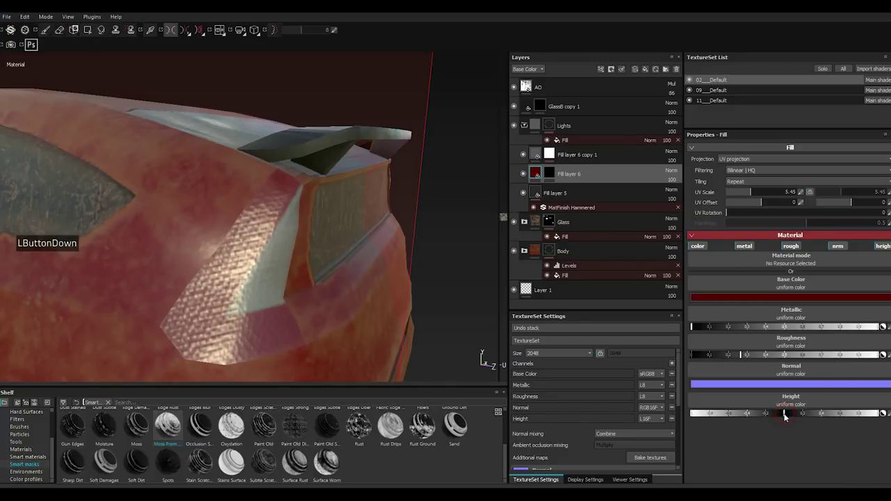
pyautogui.doubleClick(788, 417)
pyautogui.click(790, 418)
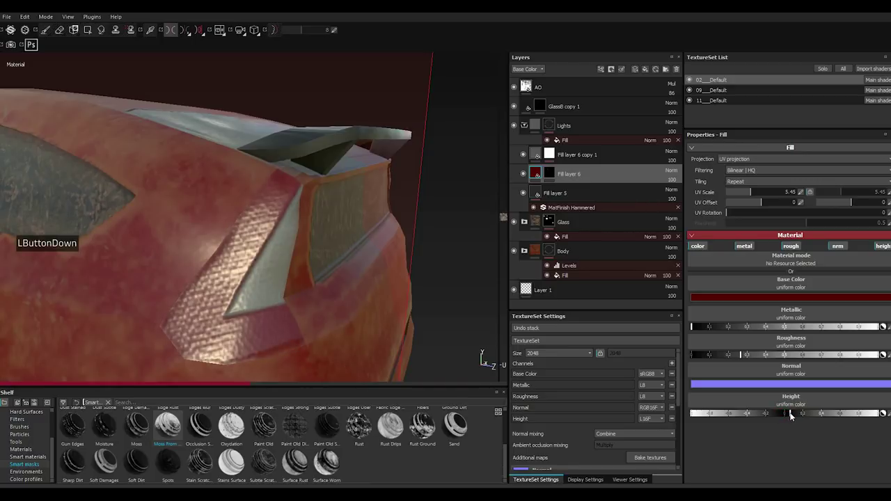
pyautogui.click(792, 416)
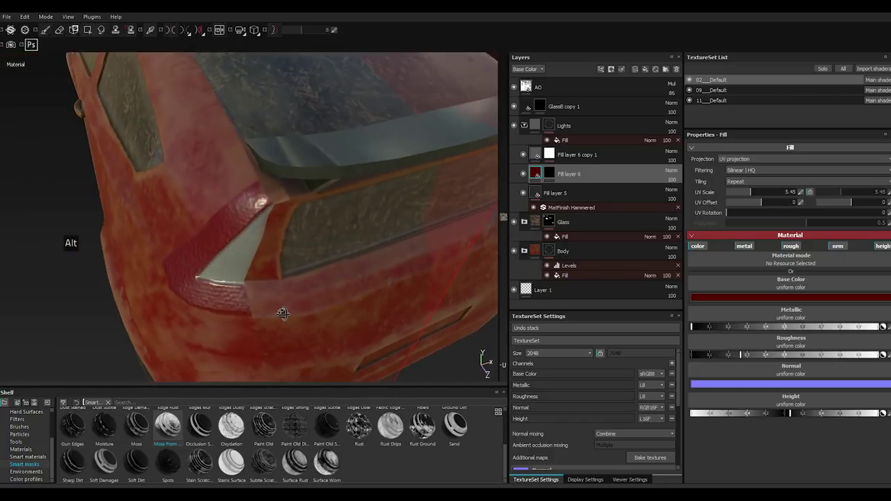